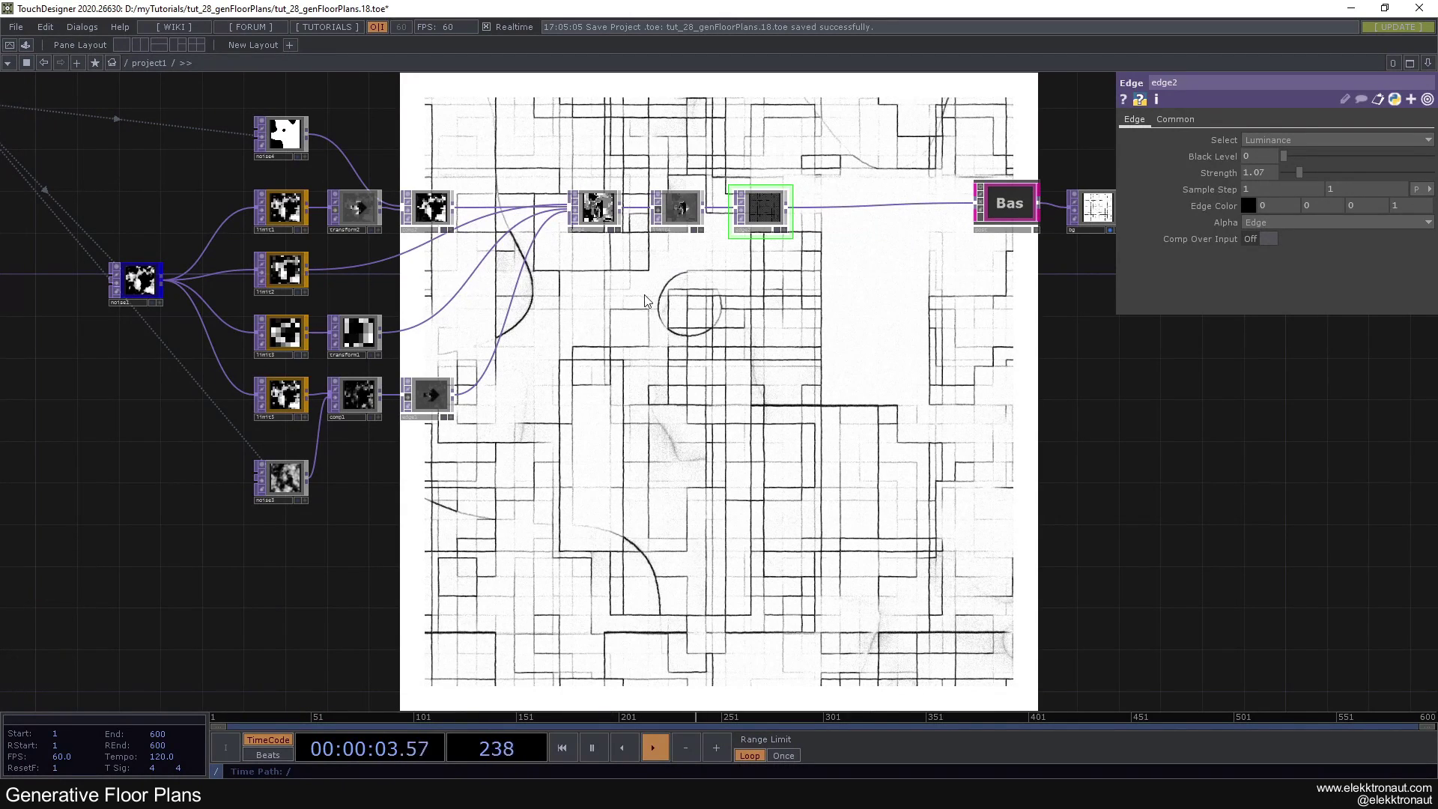
# Step: Preview the limit4 quantize stage and nudge its quantize value step
pyautogui.click(663, 210)
pyautogui.click(682, 212)
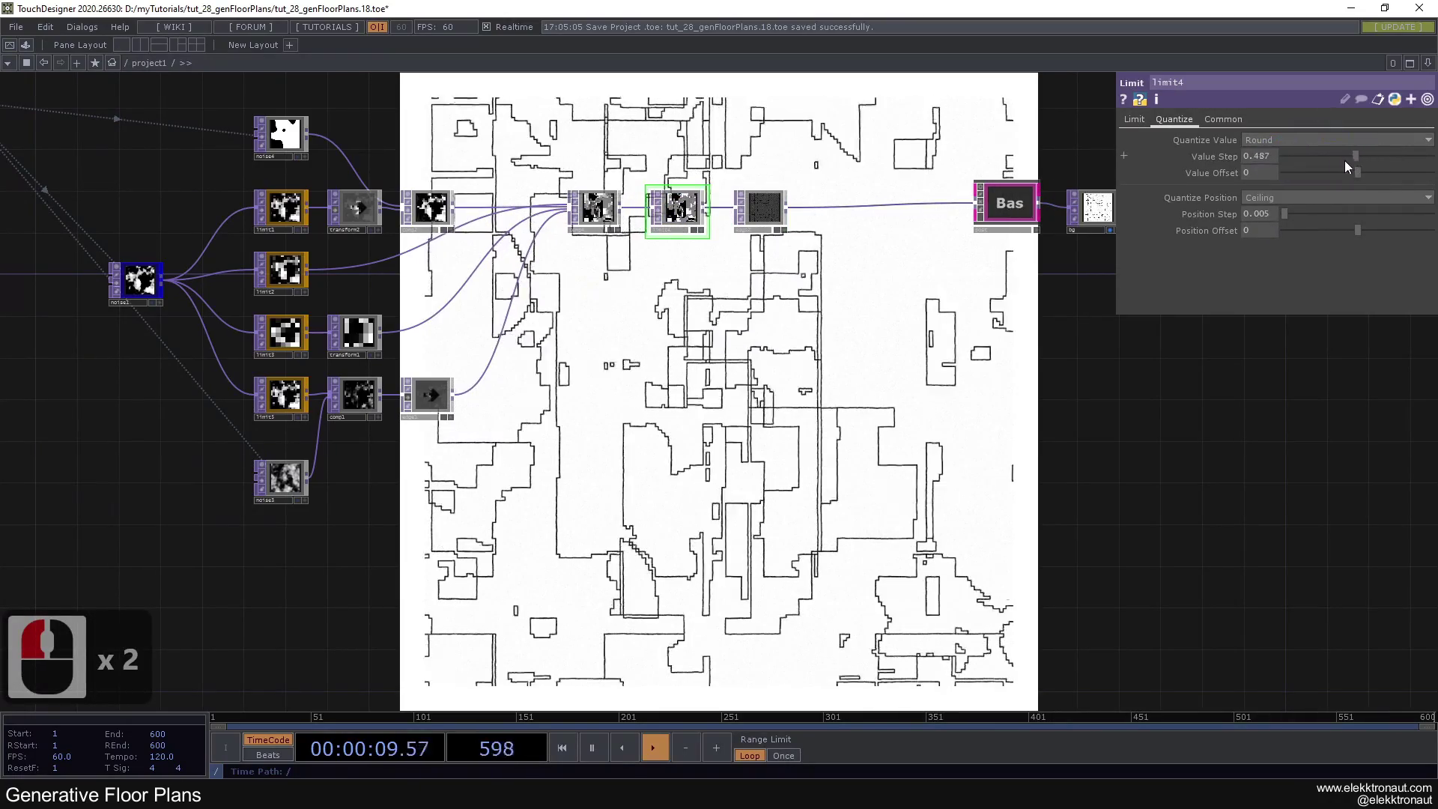
pyautogui.click(1314, 167)
pyautogui.click(1294, 202)
pyautogui.click(1271, 218)
pyautogui.click(1299, 169)
# Step: Preview edge2 and compare Comp Over Input on versus edge lines only
pyautogui.click(755, 209)
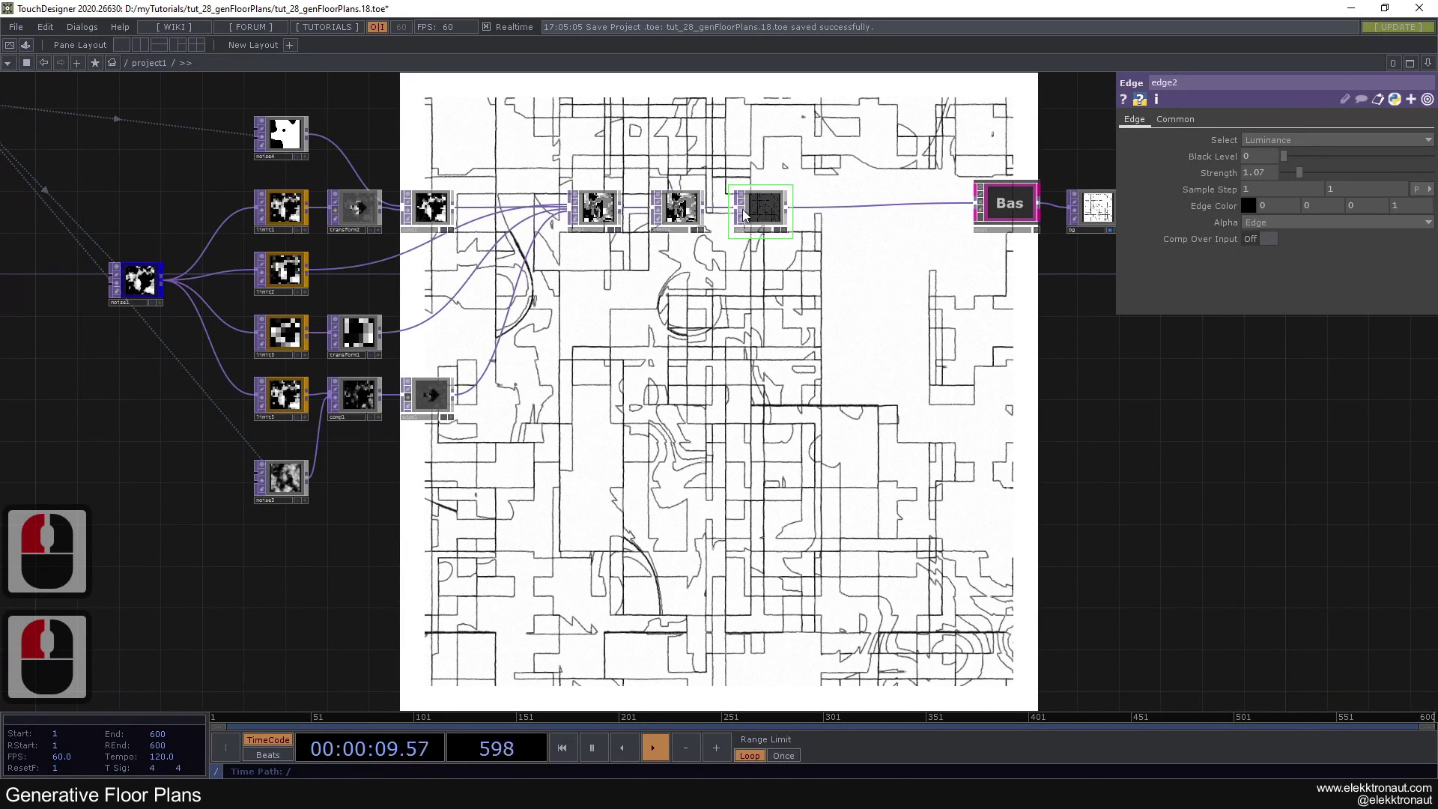
pyautogui.click(748, 211)
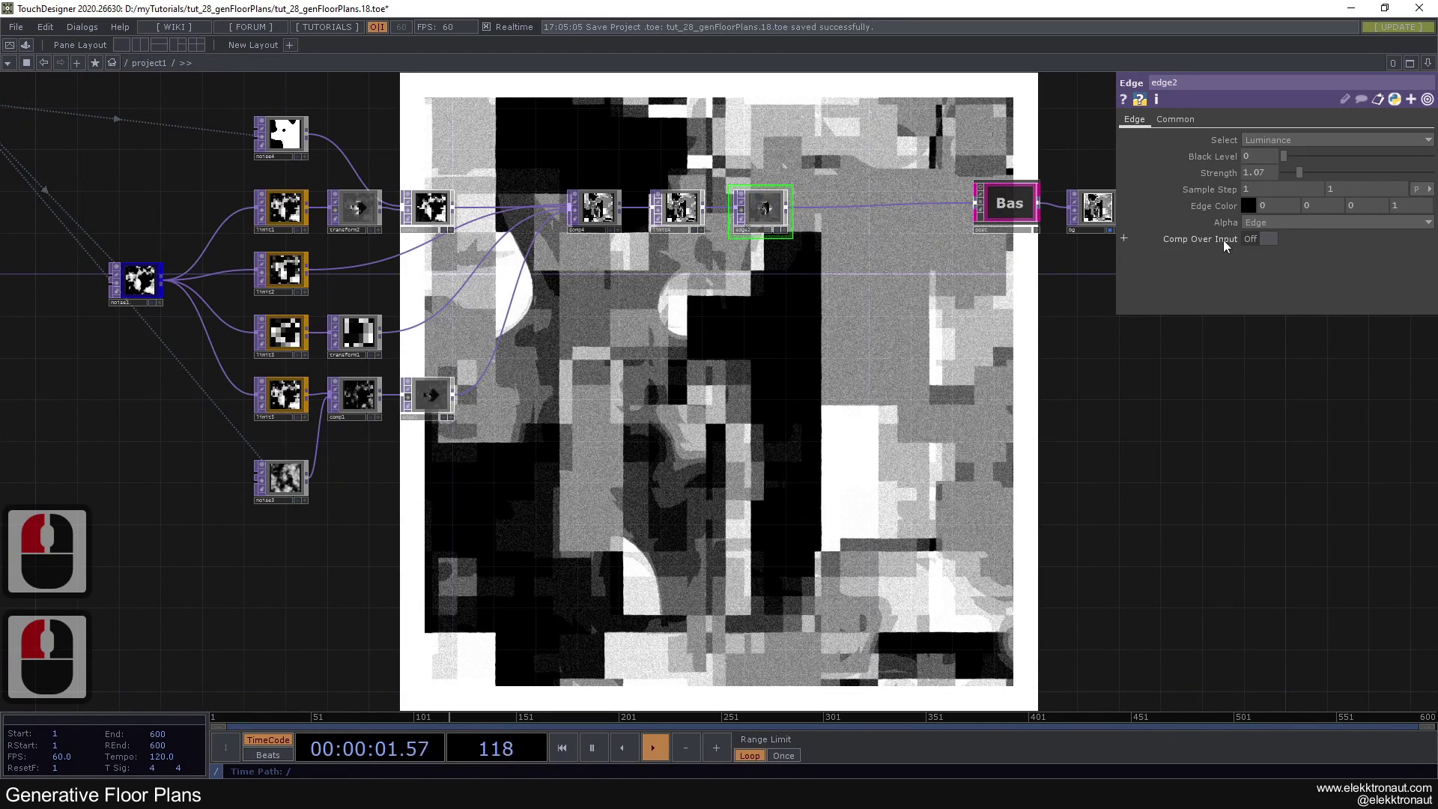
pyautogui.click(1224, 246)
pyautogui.click(747, 211)
pyautogui.click(854, 283)
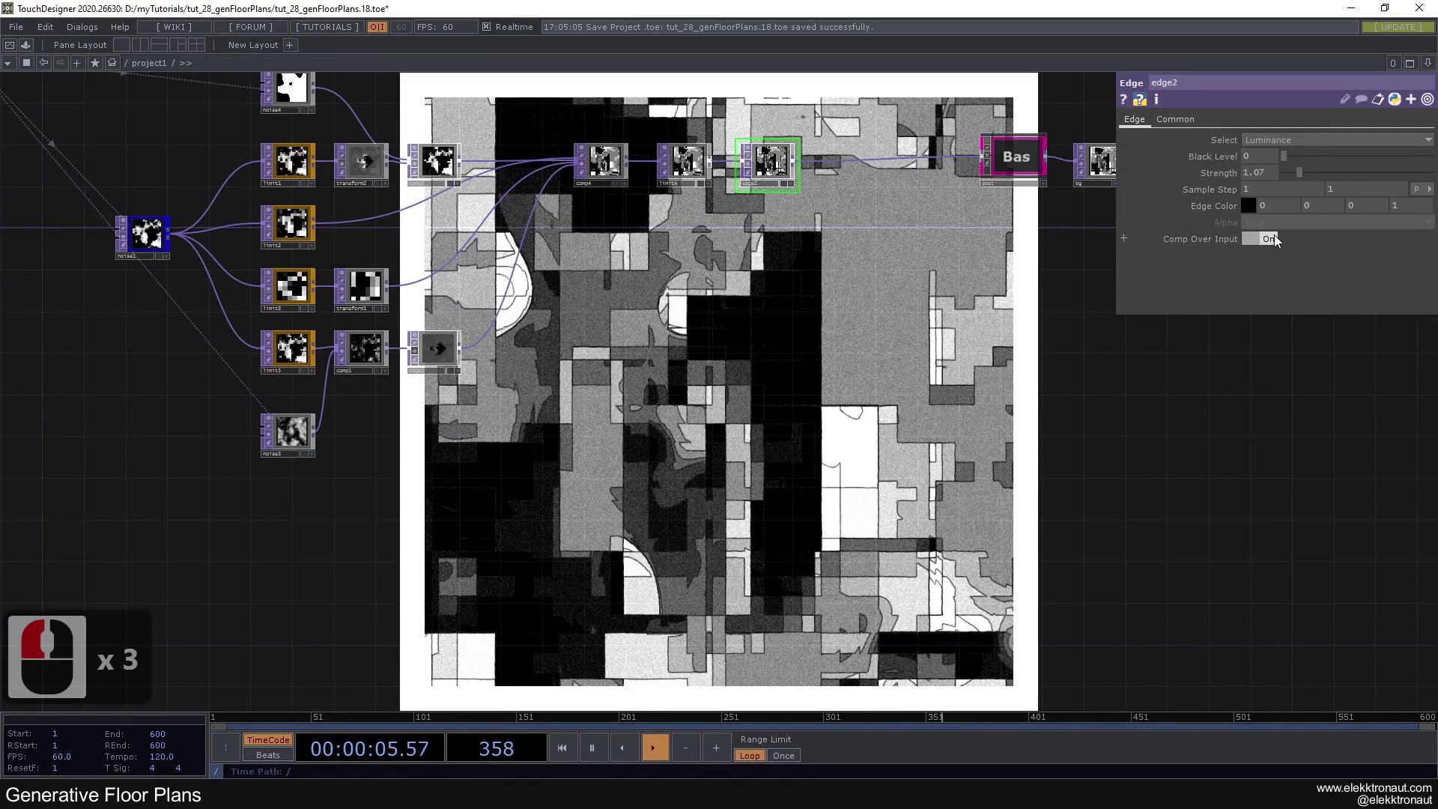
pyautogui.click(1277, 236)
pyautogui.click(649, 305)
pyautogui.click(481, 346)
pyautogui.click(482, 347)
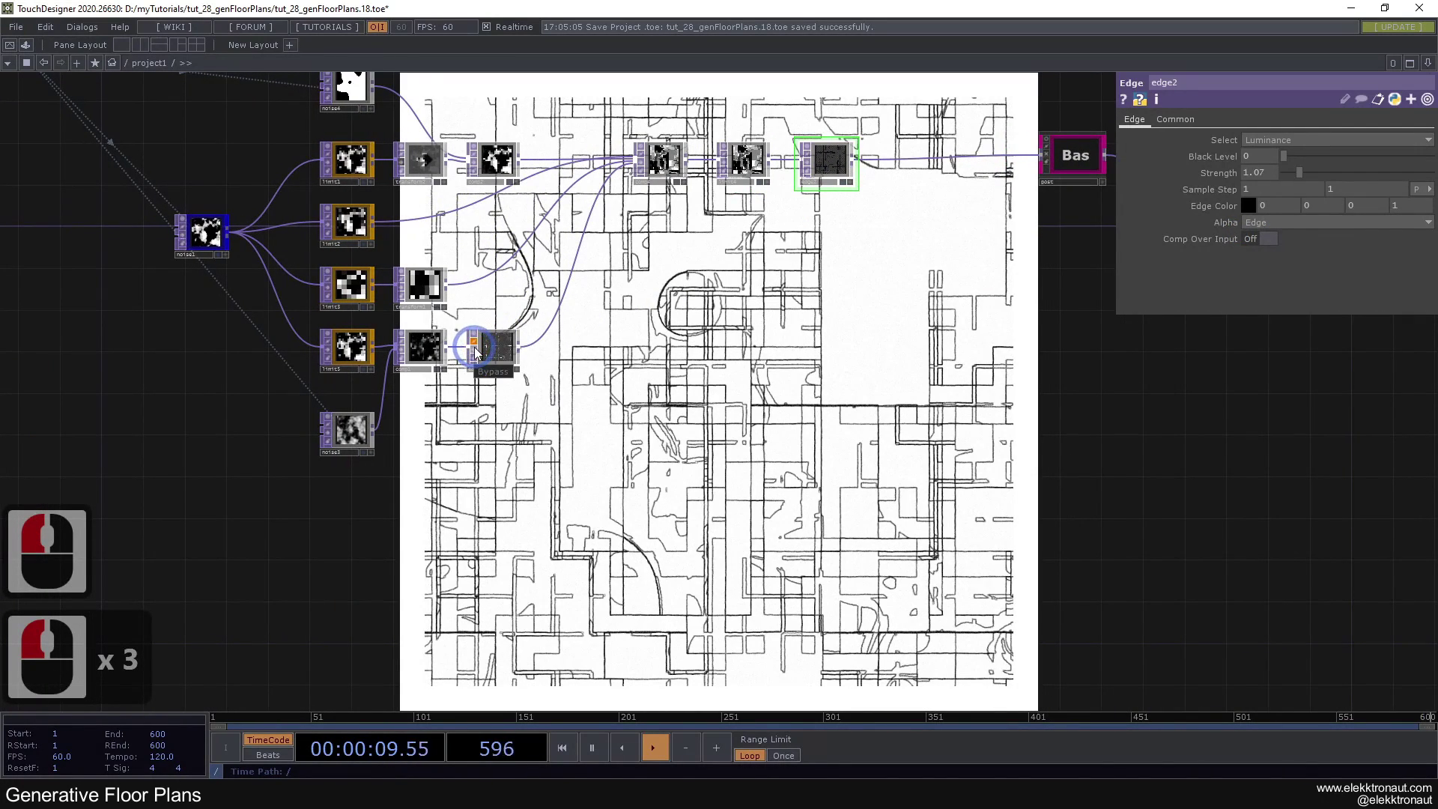
# Step: Try a different Sample Step on edge1, then undo the change
pyautogui.click(504, 351)
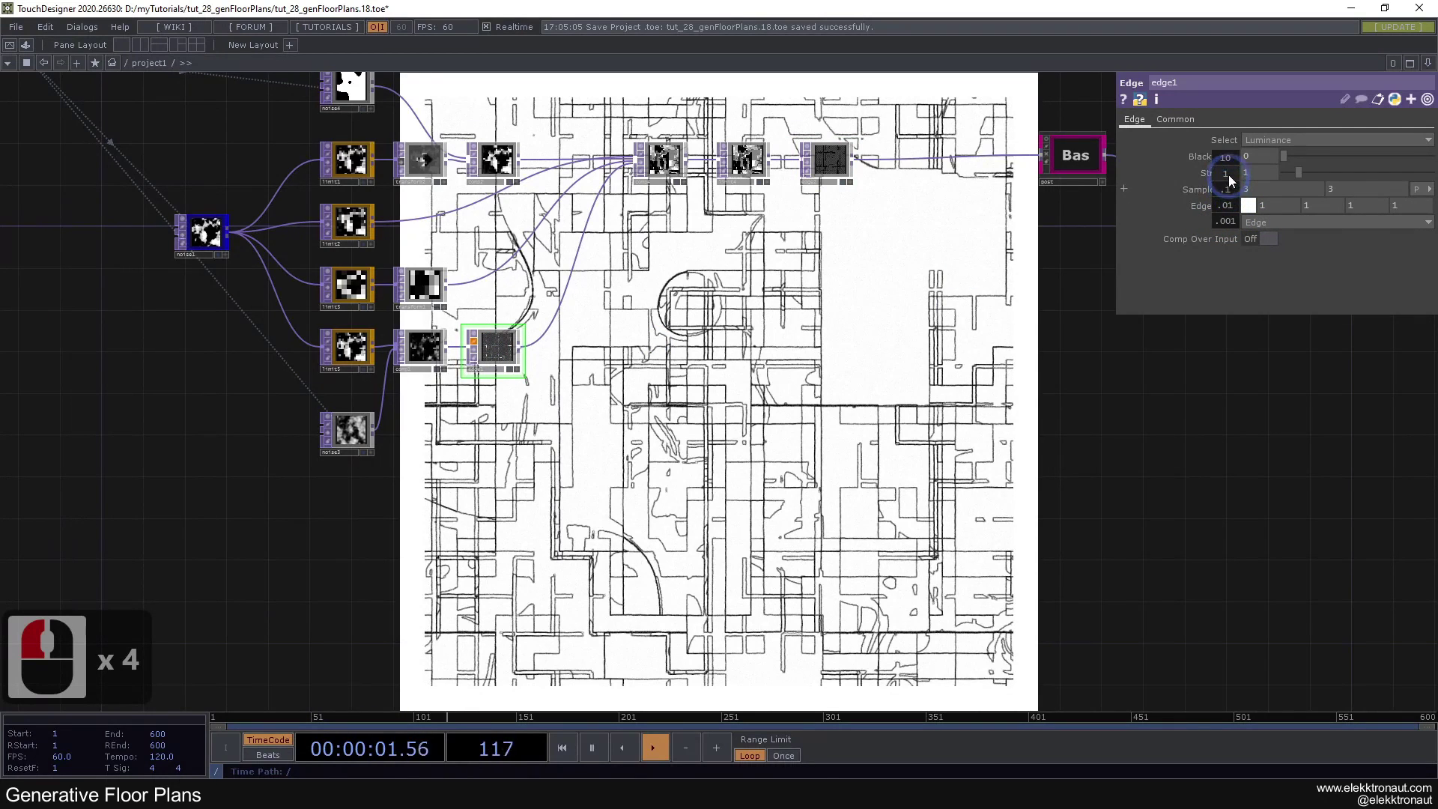
pyautogui.click(1233, 196)
pyautogui.click(970, 250)
pyautogui.press('ctrl+z')
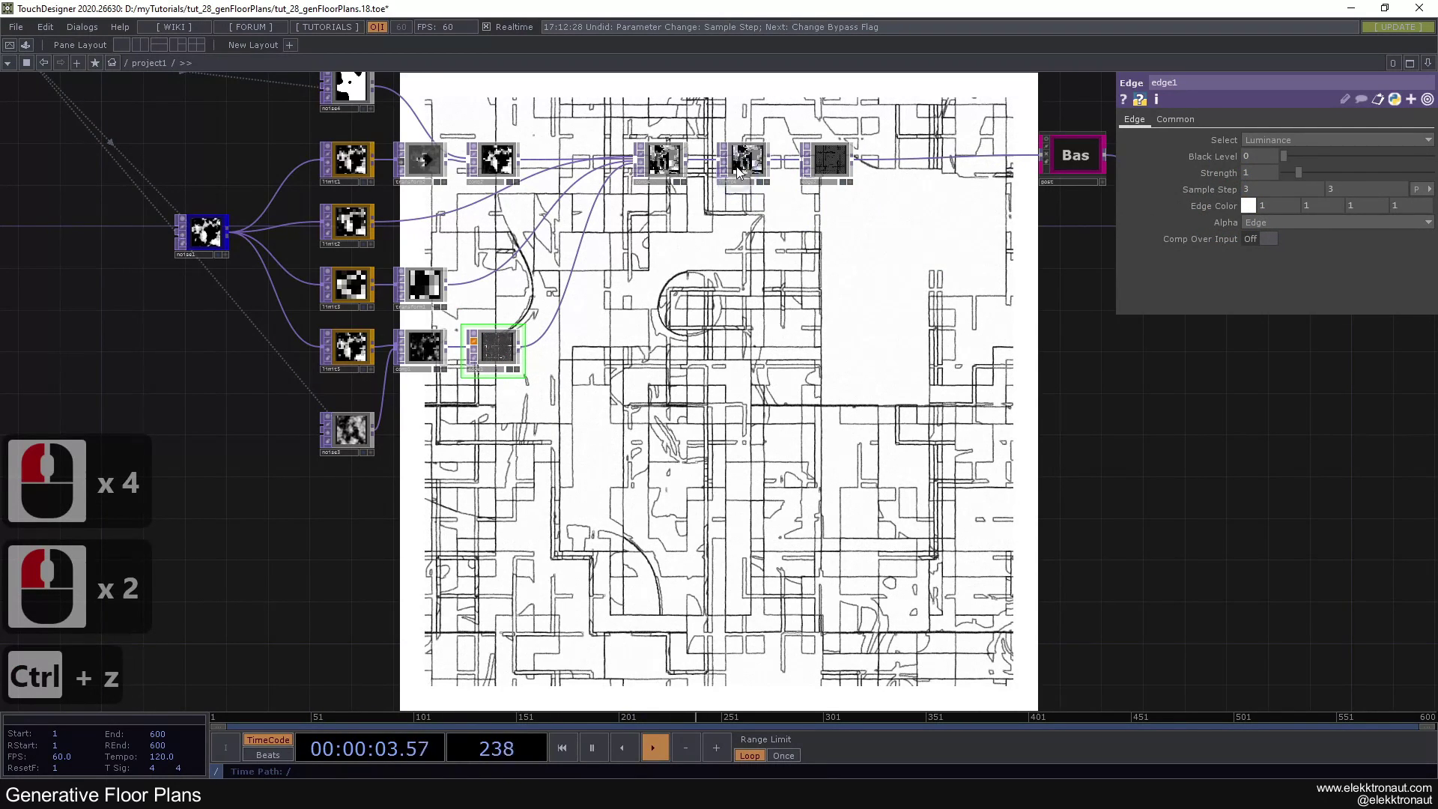
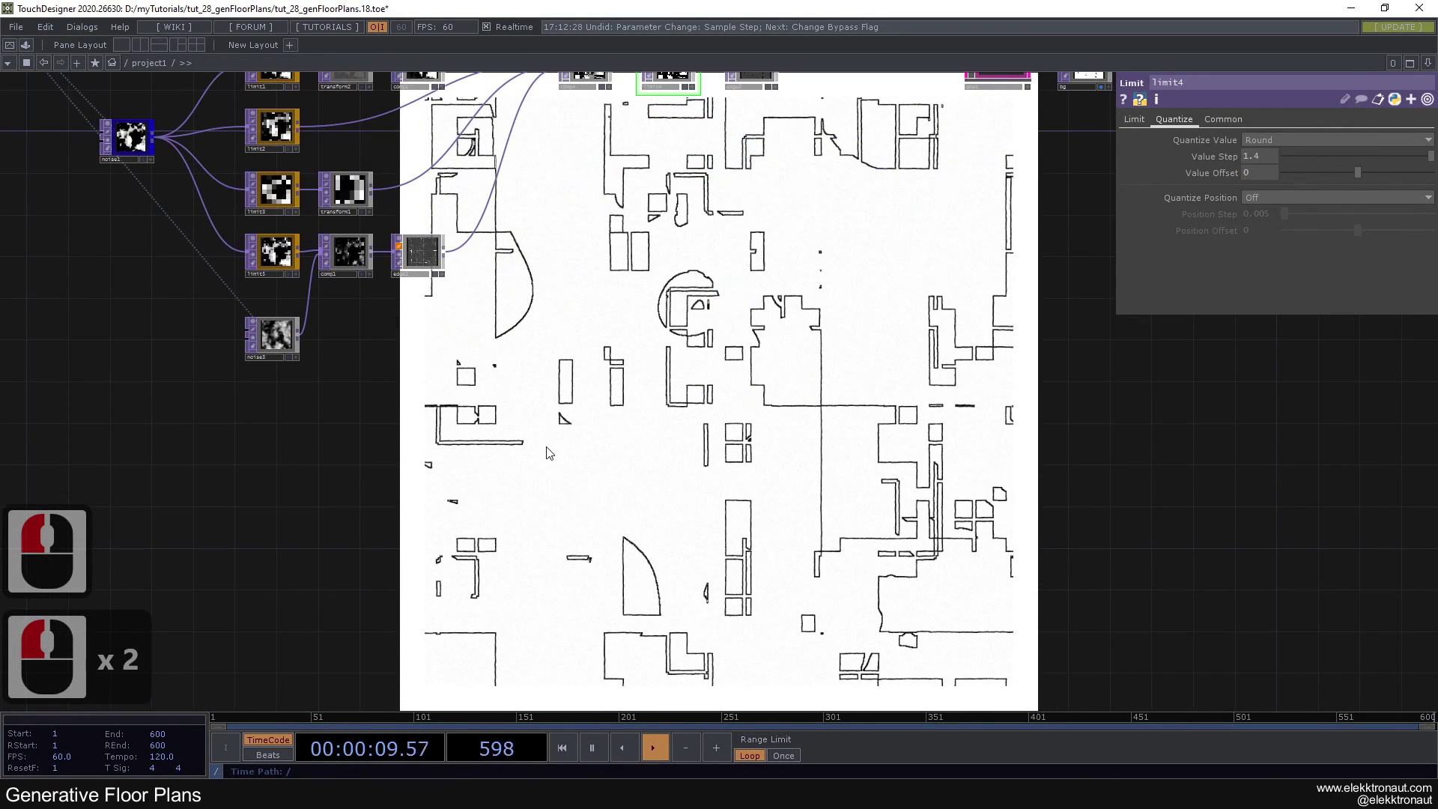
# Step: Reseed noise1 to 1 for a new floor-plan layout
pyautogui.click(636, 510)
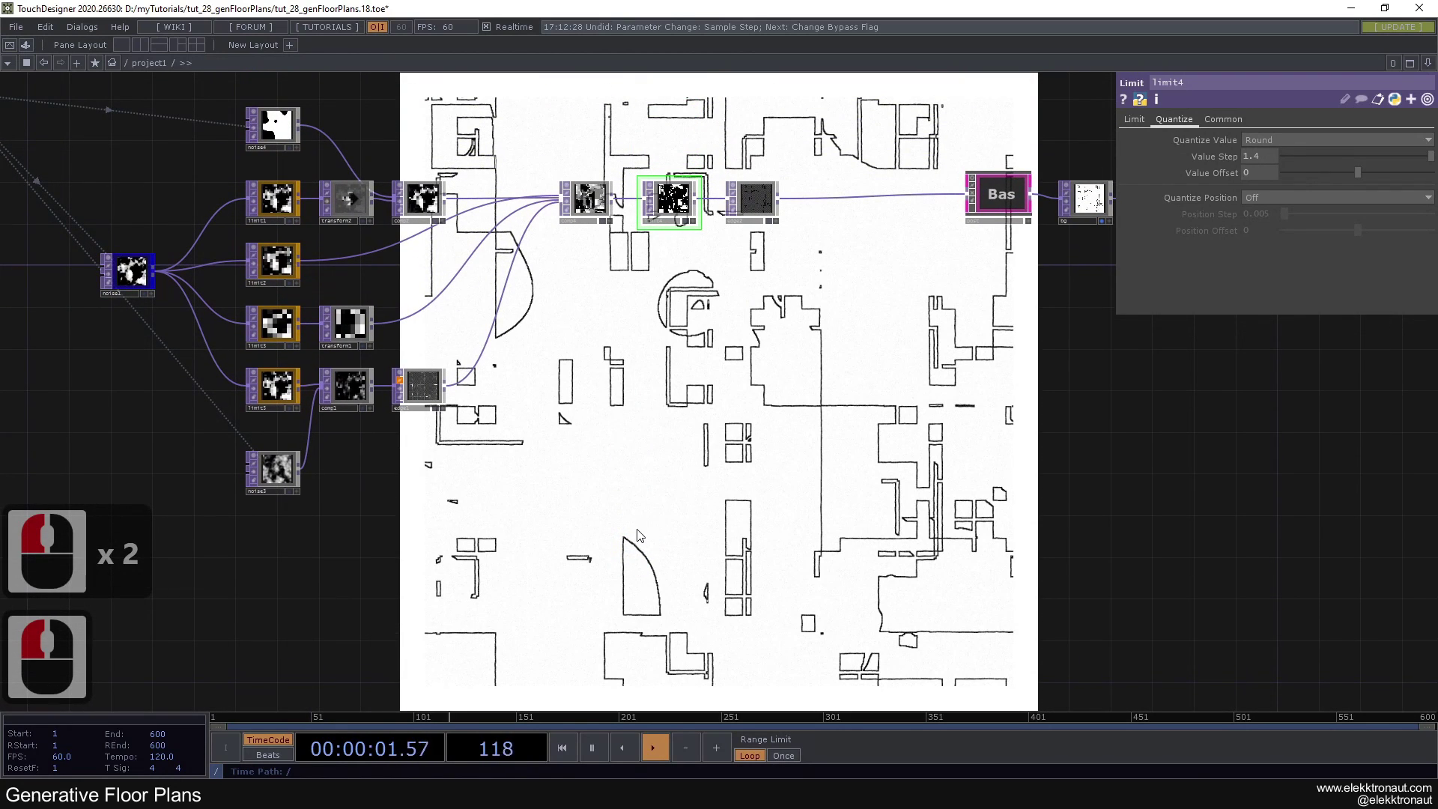
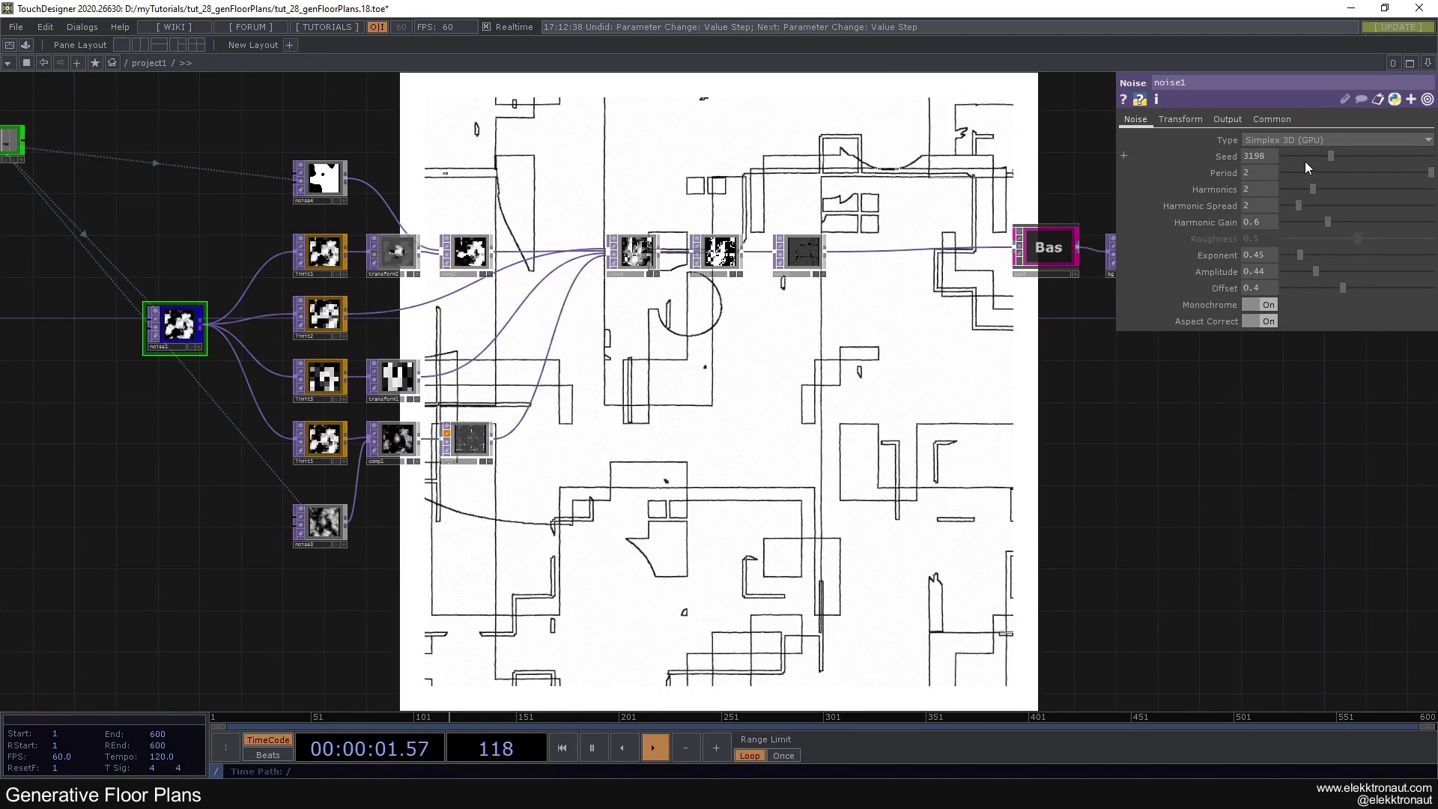
pyautogui.click(1168, 145)
pyautogui.click(811, 405)
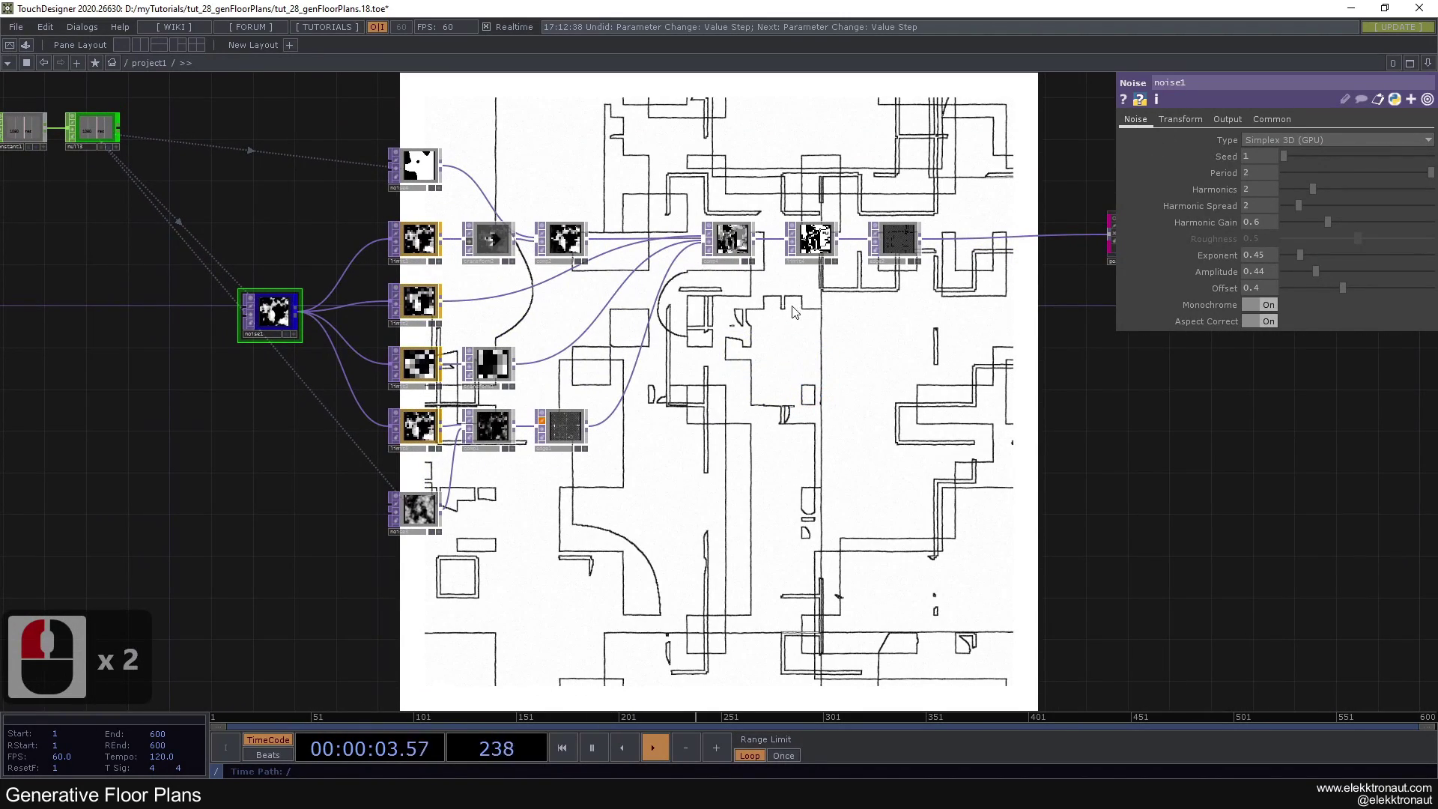
# Step: Zoom out and box-select every operator in the network
pyautogui.click(428, 271)
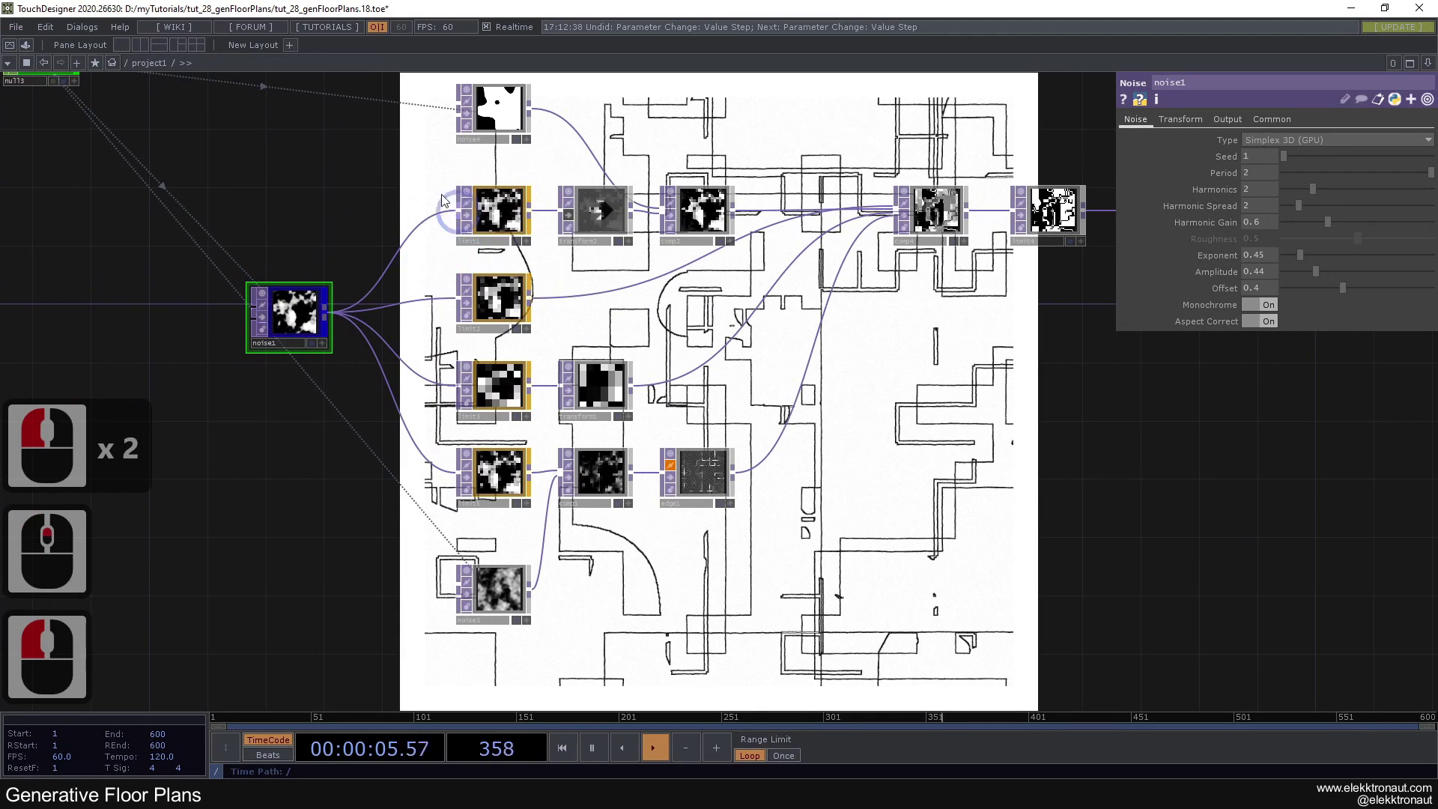
pyautogui.middleClick(396, 214)
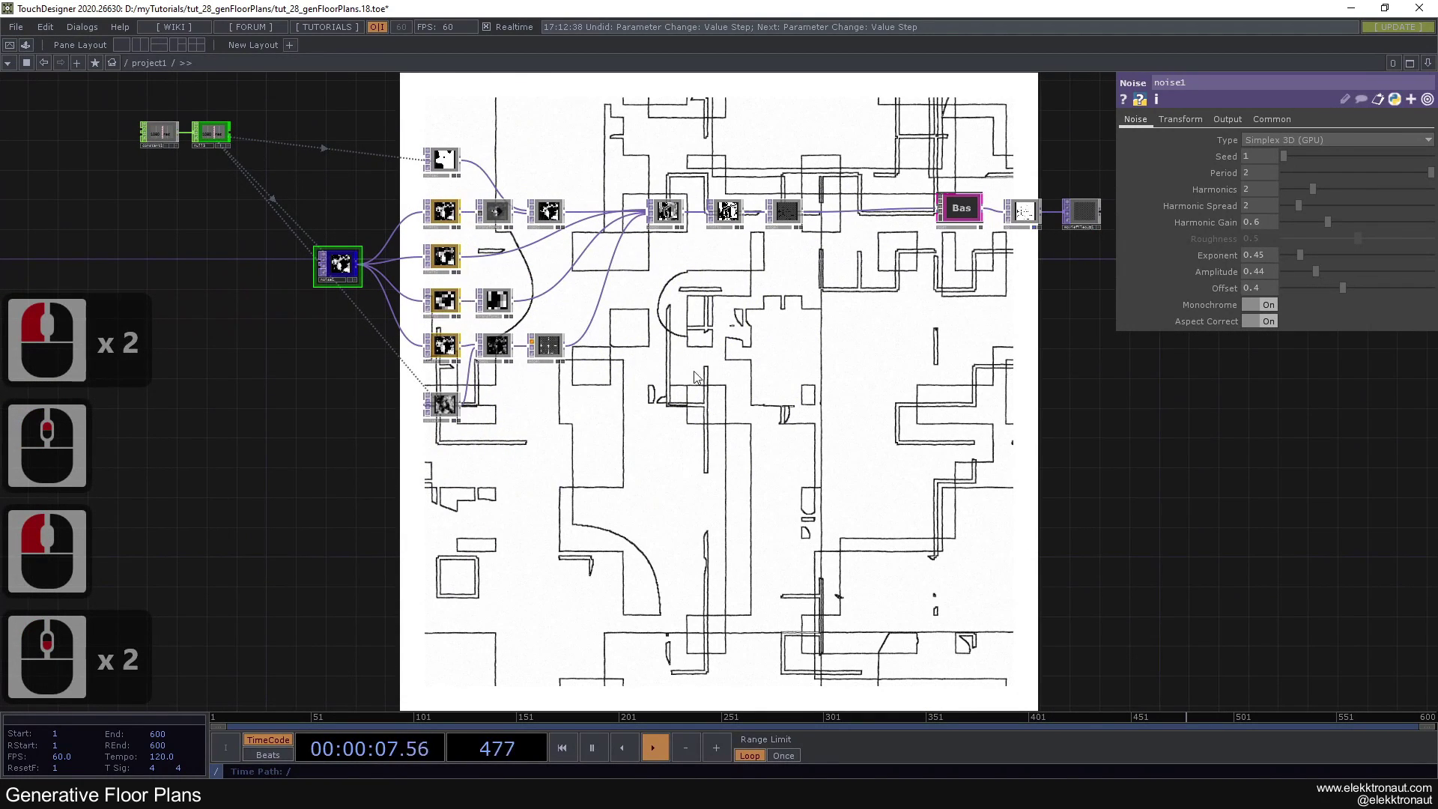
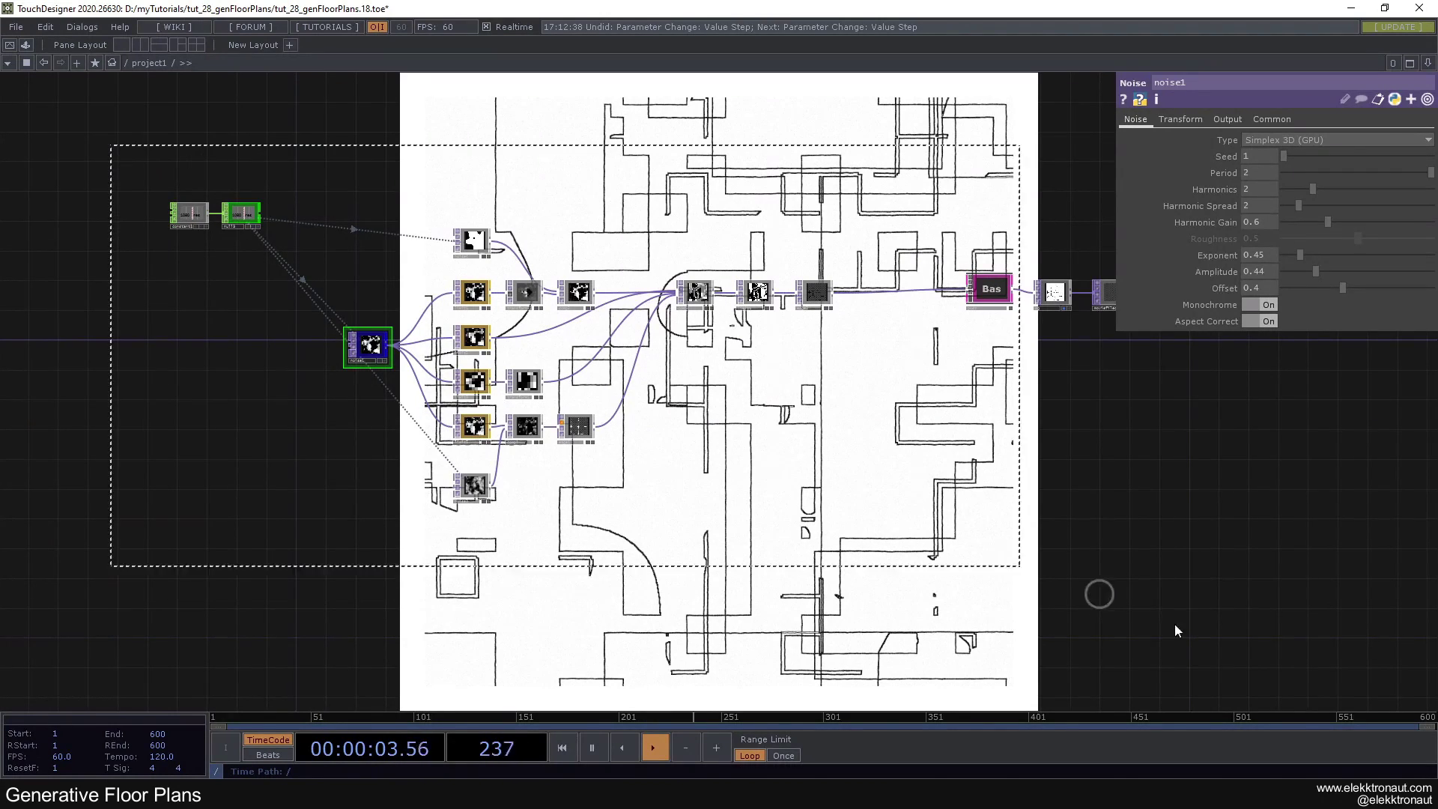
pyautogui.rightClick(1253, 606)
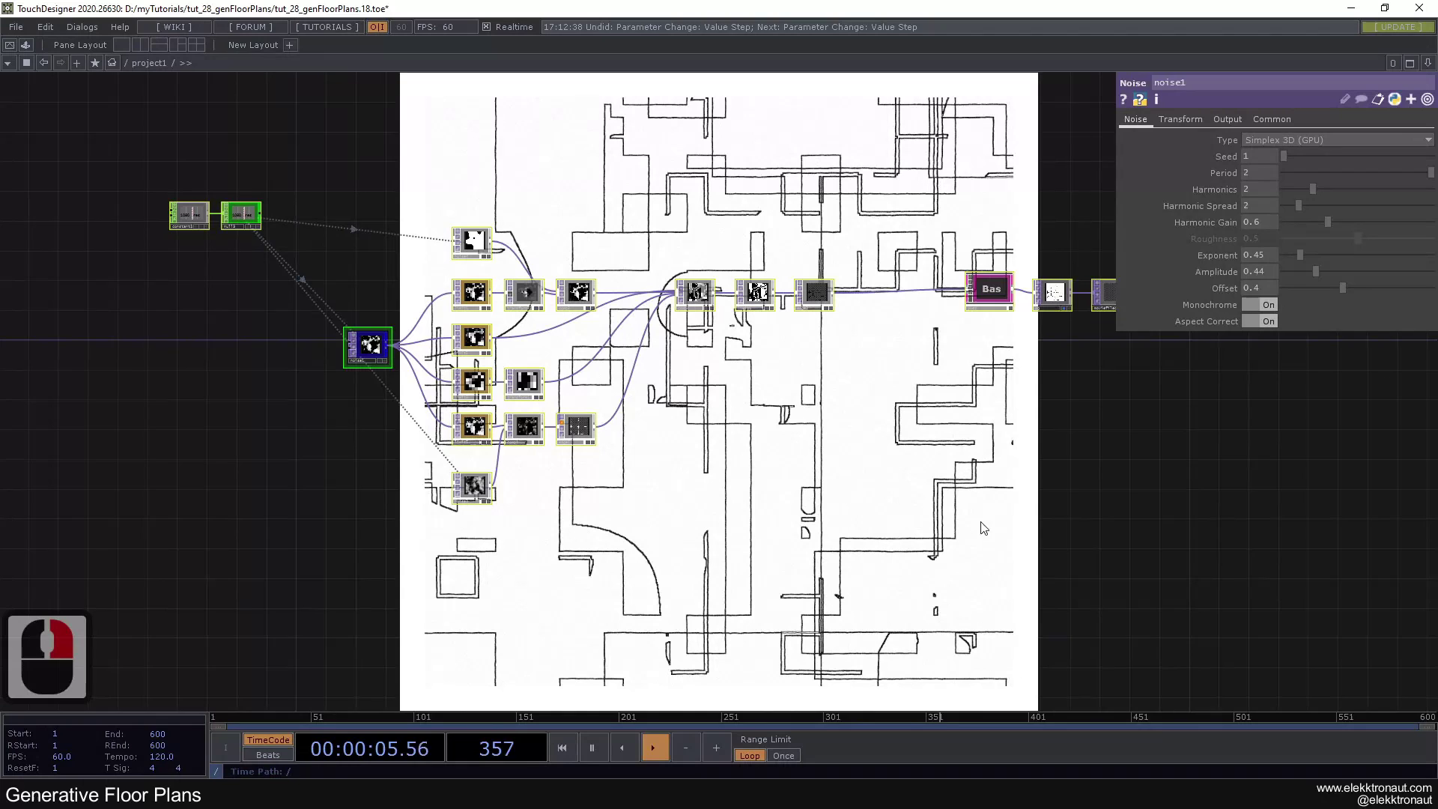
# Step: Delete the entire selected network
pyautogui.press('Delete')
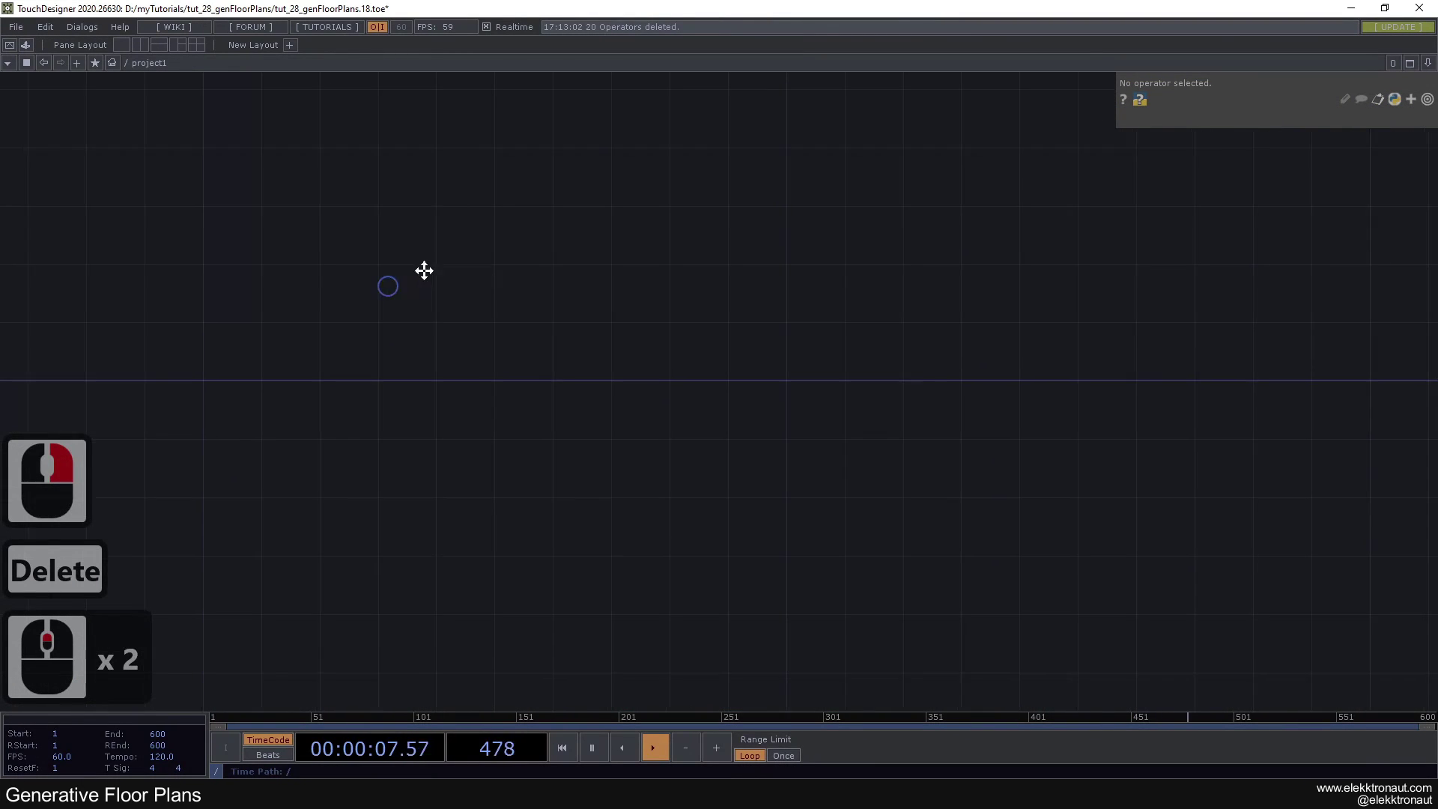
pyautogui.click(501, 254)
pyautogui.click(379, 279)
# Step: Add a Constant CHOP to the empty network
pyautogui.doubleClick(369, 257)
pyautogui.press('c')
pyautogui.click(233, 80)
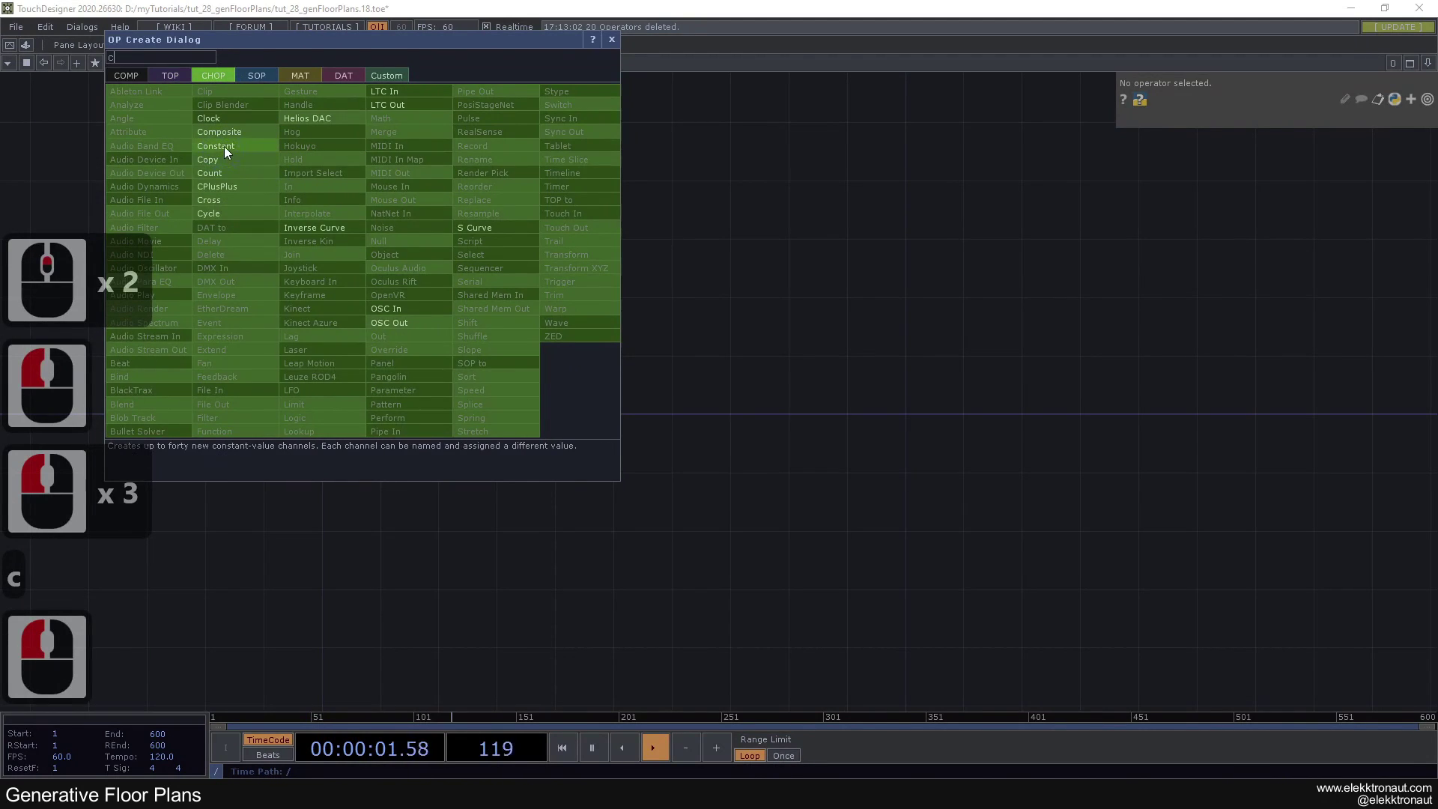
pyautogui.click(232, 143)
pyautogui.click(285, 245)
pyautogui.press('alt+n')
pyautogui.click(367, 248)
pyautogui.click(397, 251)
pyautogui.click(362, 248)
# Step: Name the constant's channel res and give it the value 1080
pyautogui.doubleClick(357, 261)
pyautogui.write('res')
pyautogui.click(345, 284)
pyautogui.click(276, 228)
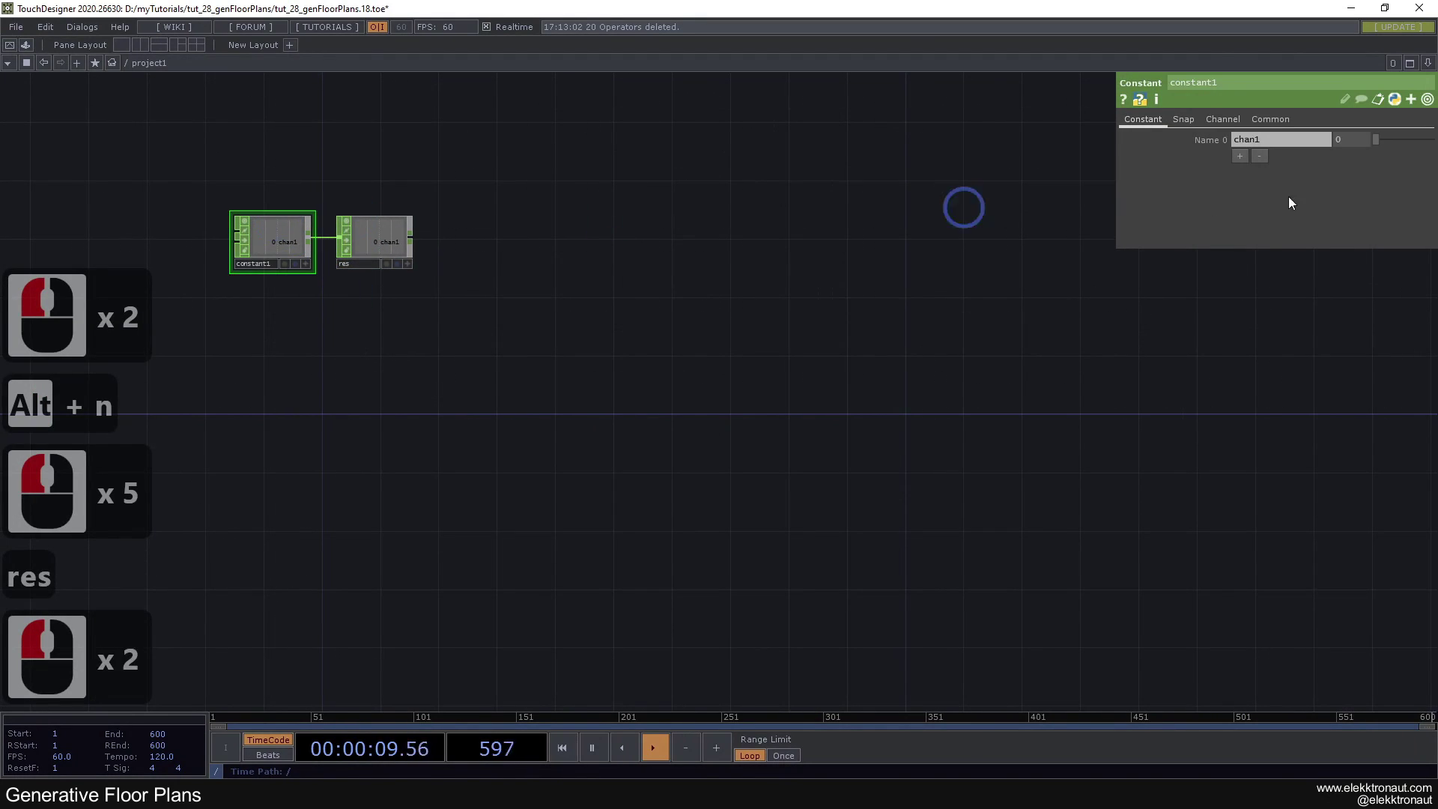
pyautogui.click(1048, 143)
pyautogui.press('BackSpace')
pyautogui.write('es')
pyautogui.click(789, 219)
pyautogui.click(1269, 144)
pyautogui.write('080↵')
pyautogui.click(908, 309)
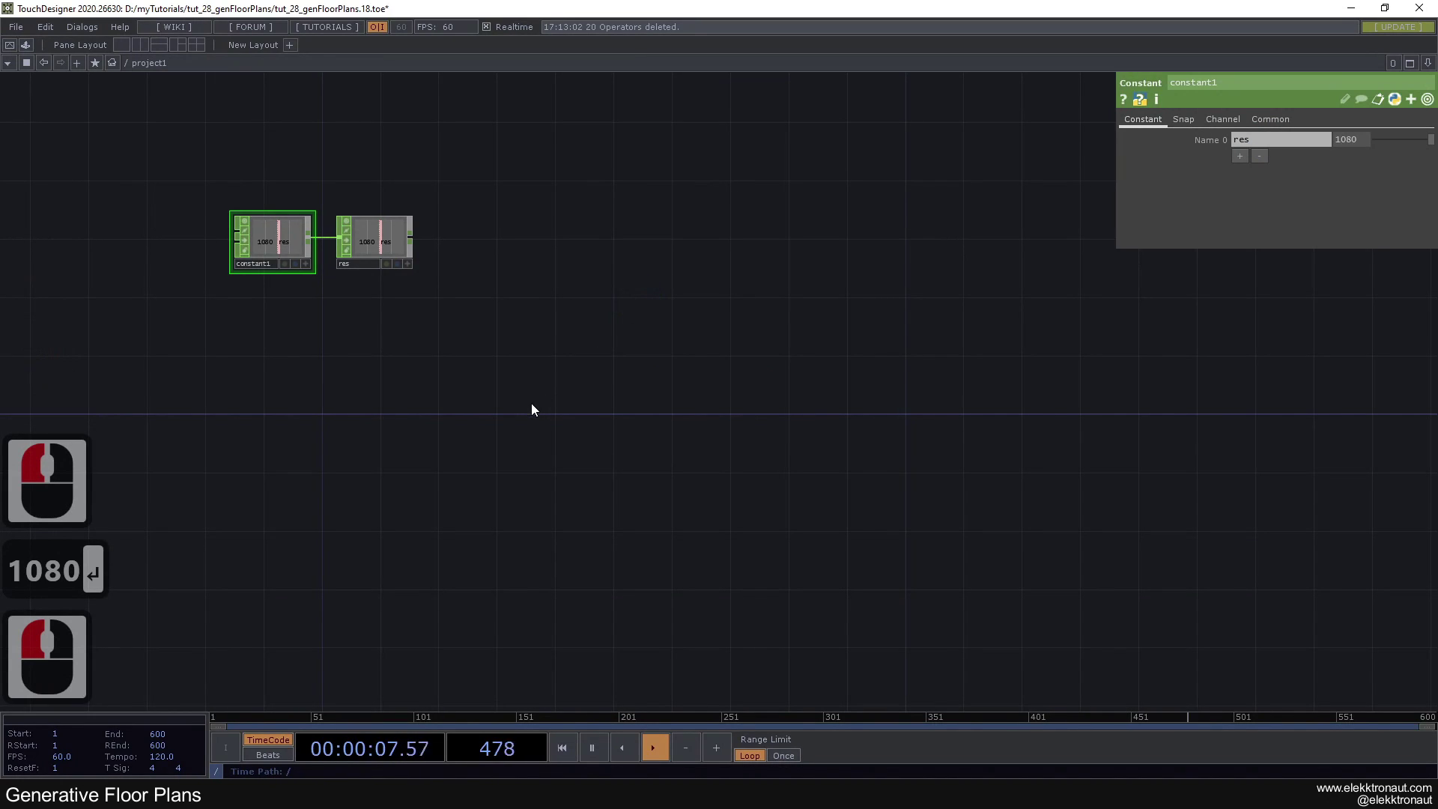
pyautogui.doubleClick(511, 414)
# Step: Add a Noise TOP with its resolution driven by the res channel
pyautogui.press('n')
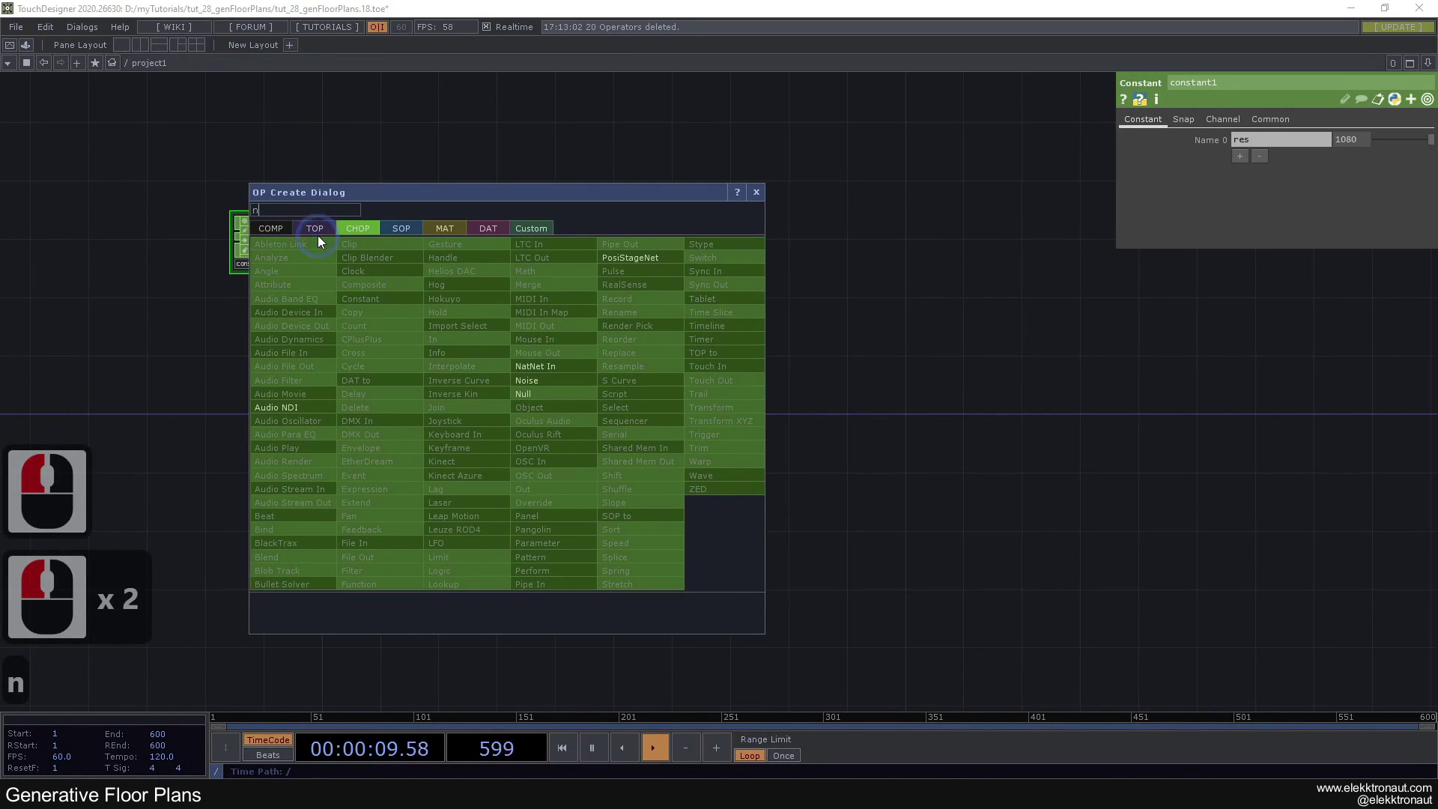
pyautogui.click(321, 239)
pyautogui.click(457, 318)
pyautogui.click(547, 422)
pyautogui.click(1277, 124)
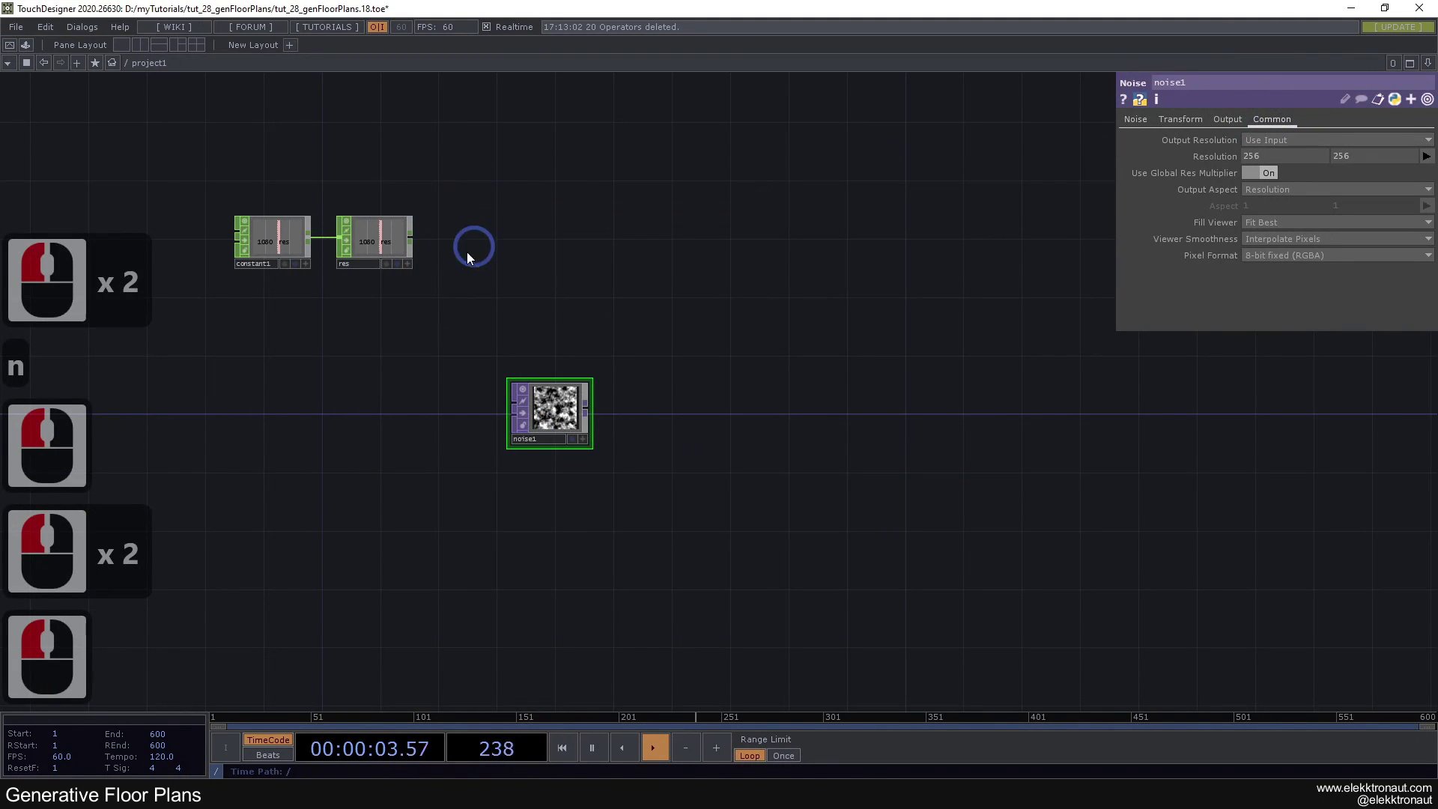
pyautogui.click(416, 269)
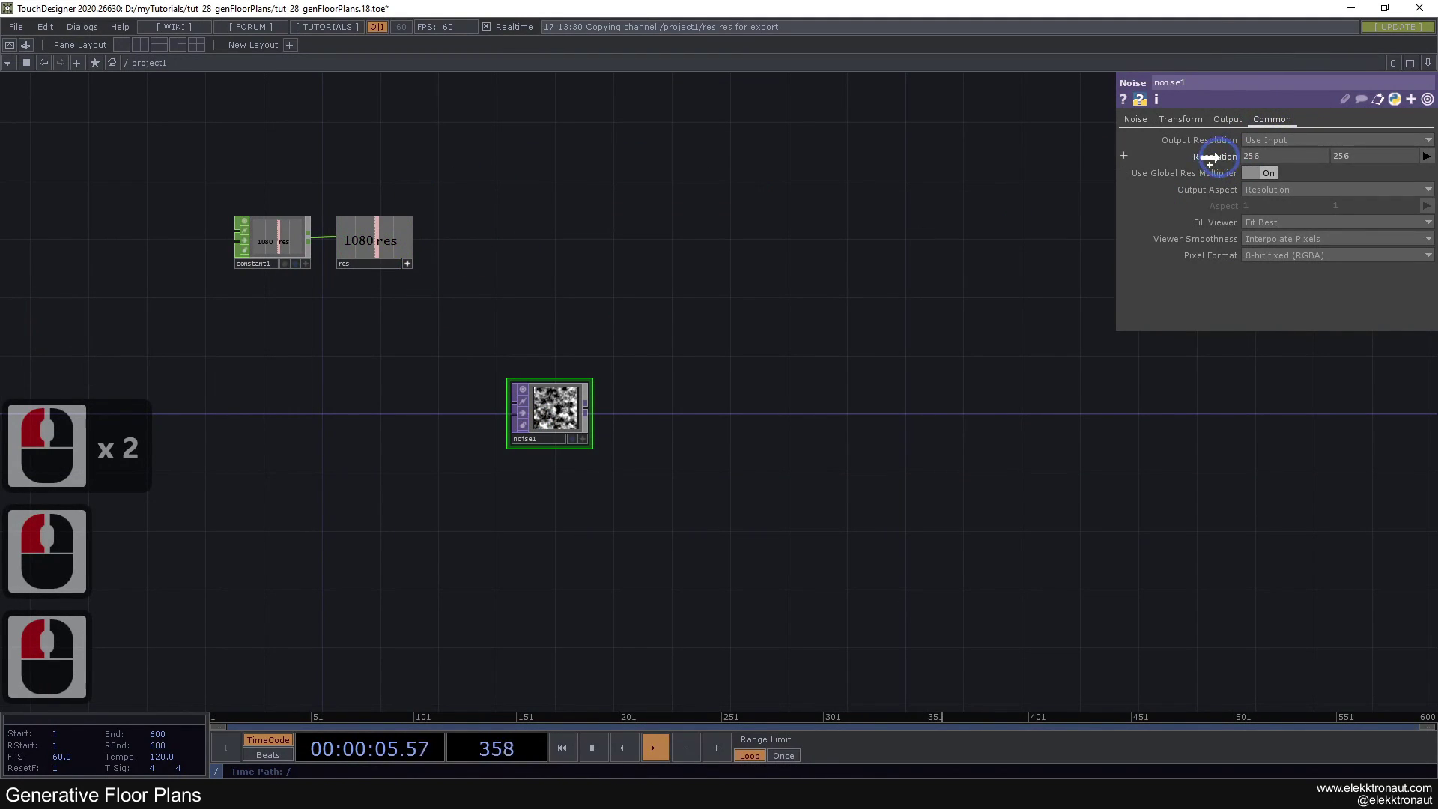
pyautogui.click(1225, 162)
pyautogui.click(1226, 156)
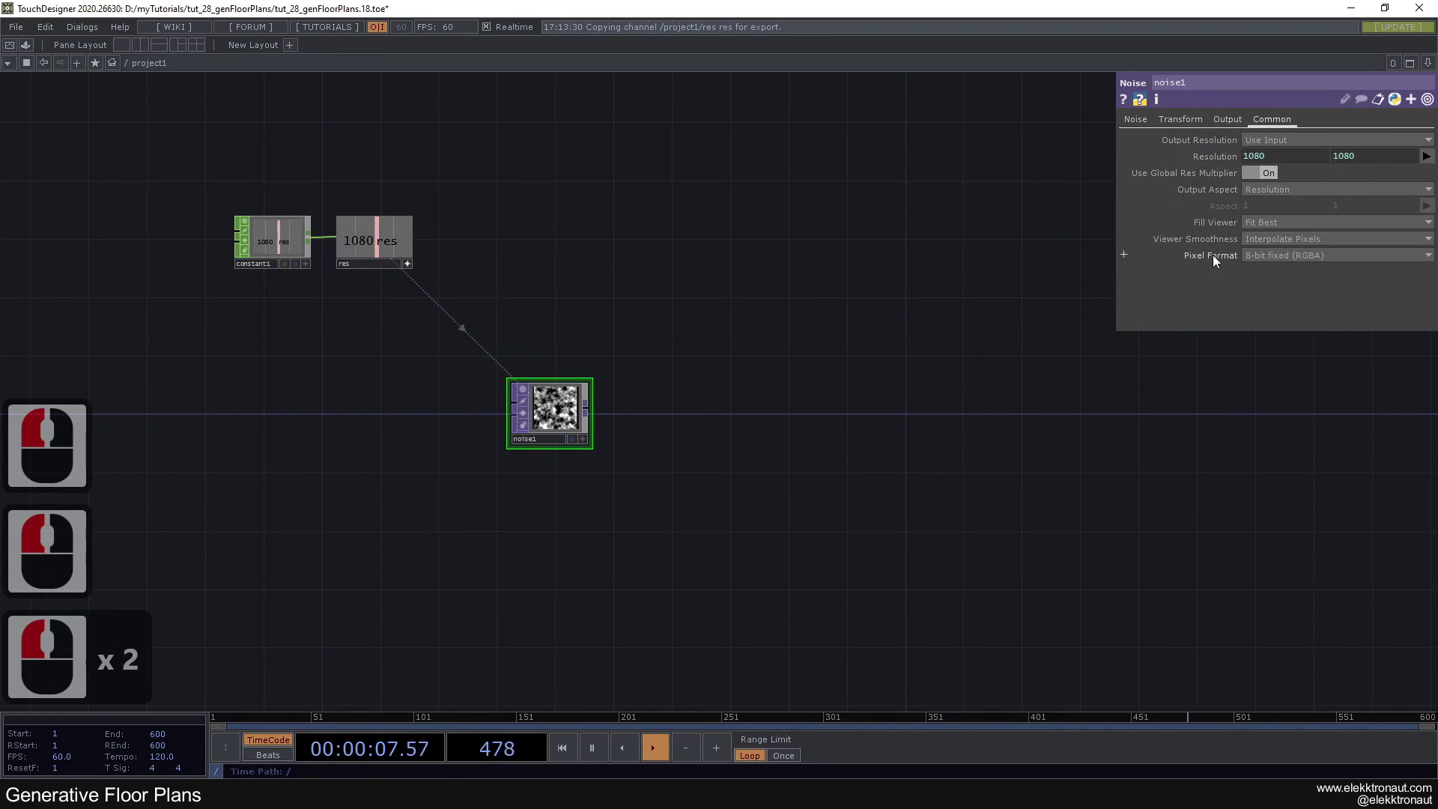
# Step: On the Noise page set period 2 and seed 3300
pyautogui.click(1266, 257)
pyautogui.click(1275, 325)
pyautogui.click(1143, 128)
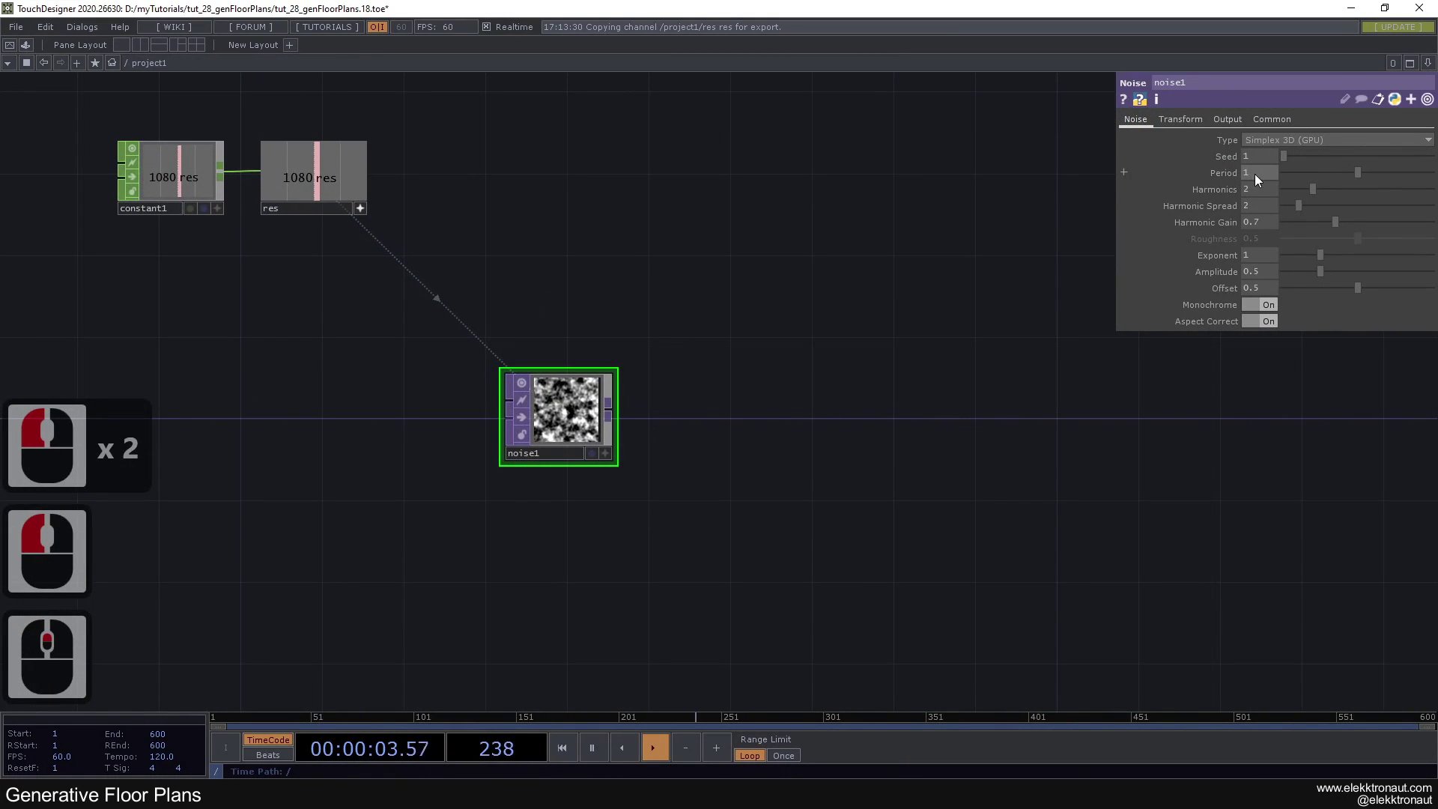
pyautogui.click(1063, 167)
pyautogui.press('3')
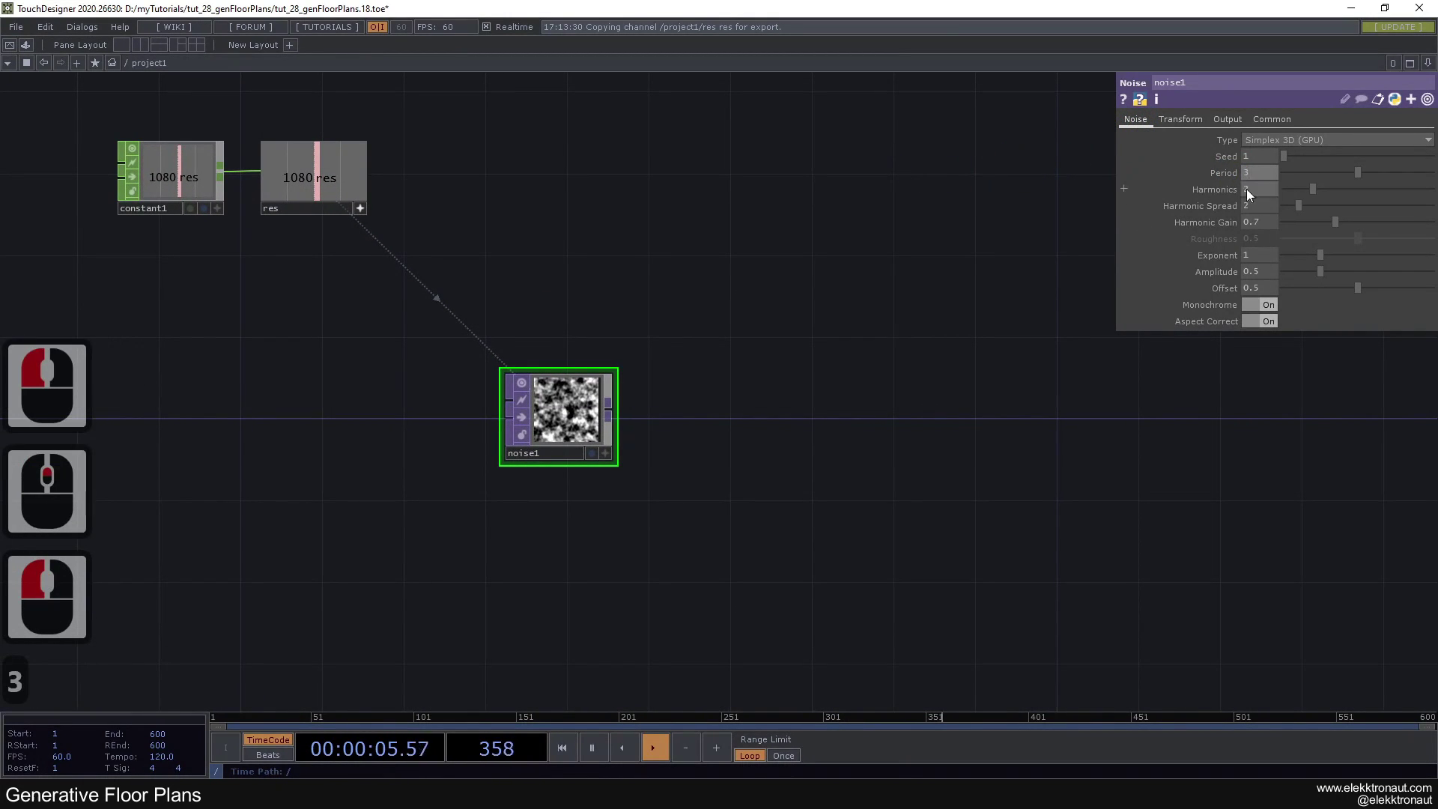
pyautogui.click(1248, 178)
pyautogui.click(1000, 167)
pyautogui.press('2')
pyautogui.click(914, 184)
pyautogui.click(1201, 182)
pyautogui.click(372, 211)
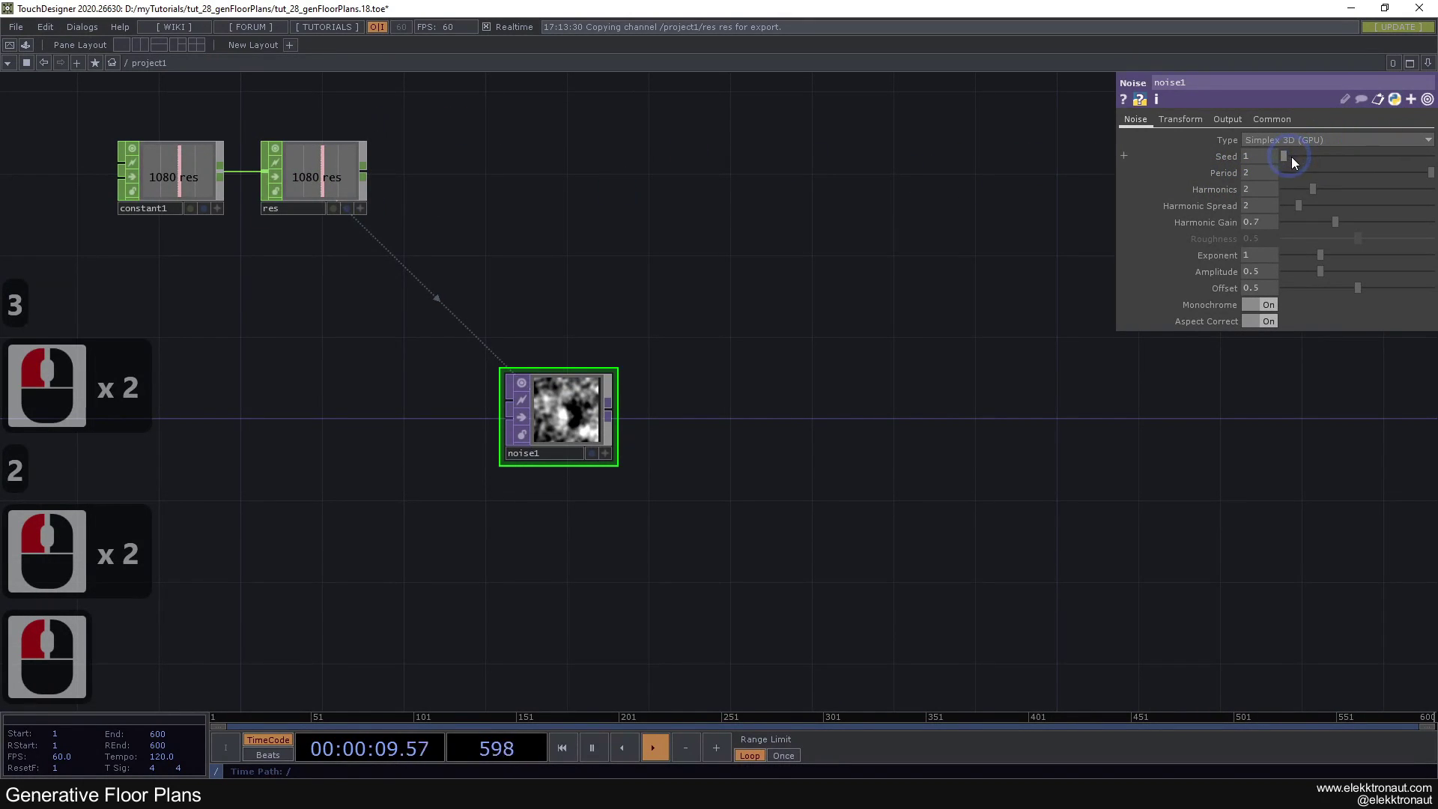
pyautogui.click(1339, 166)
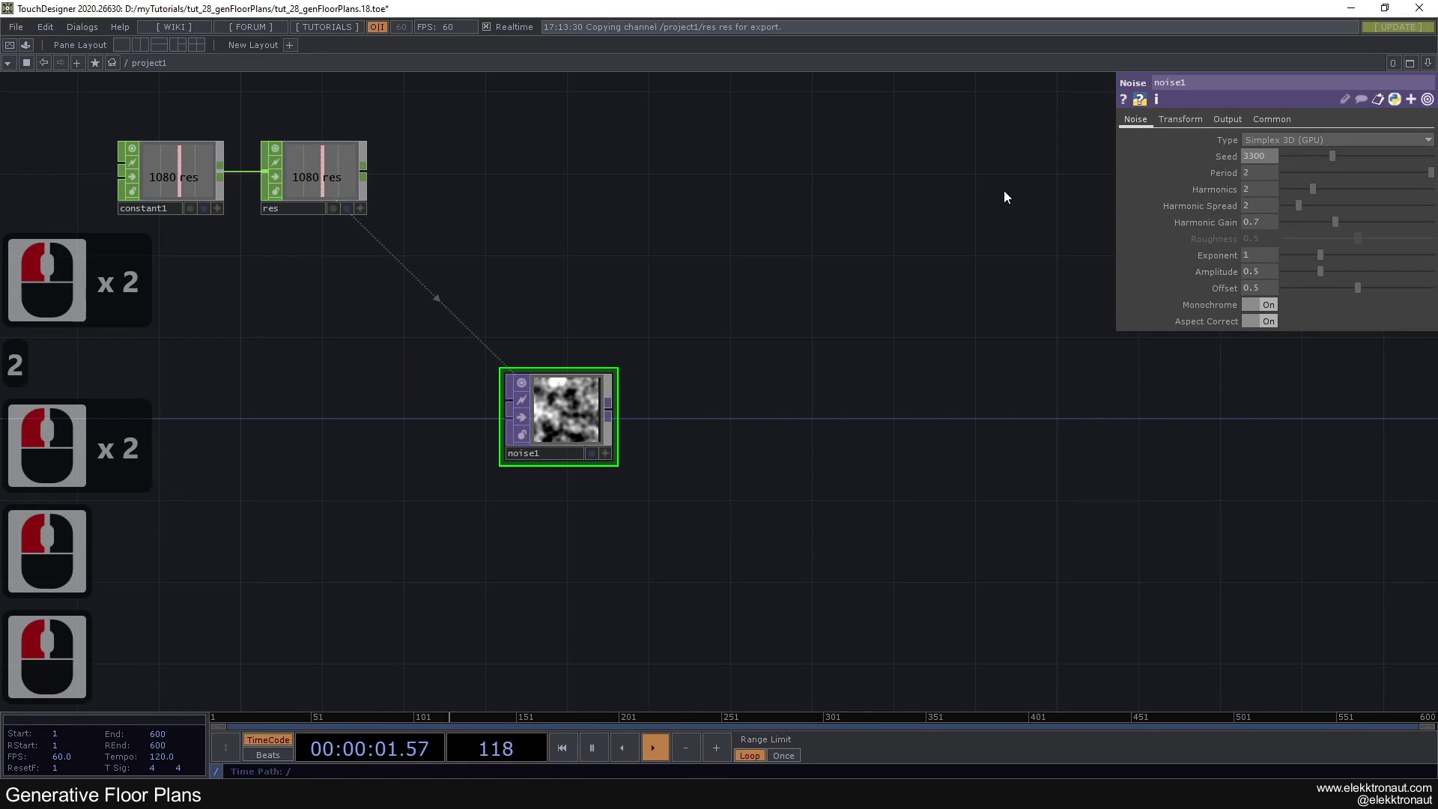
pyautogui.click(827, 218)
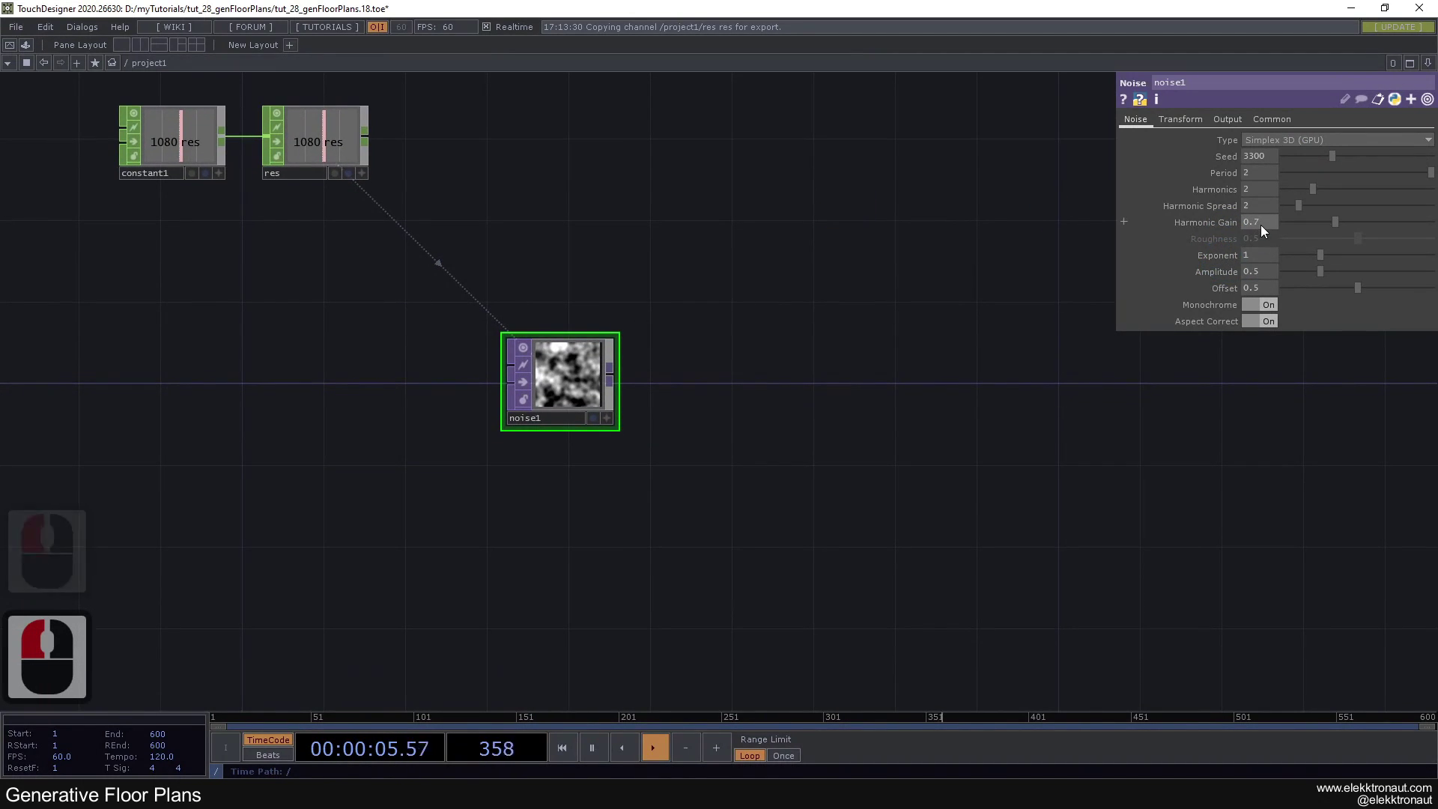
# Step: Set harmonic gain .6 and exponent, amplitude and offset to .4
pyautogui.click(1032, 197)
pyautogui.write('.6')
pyautogui.press('Return')
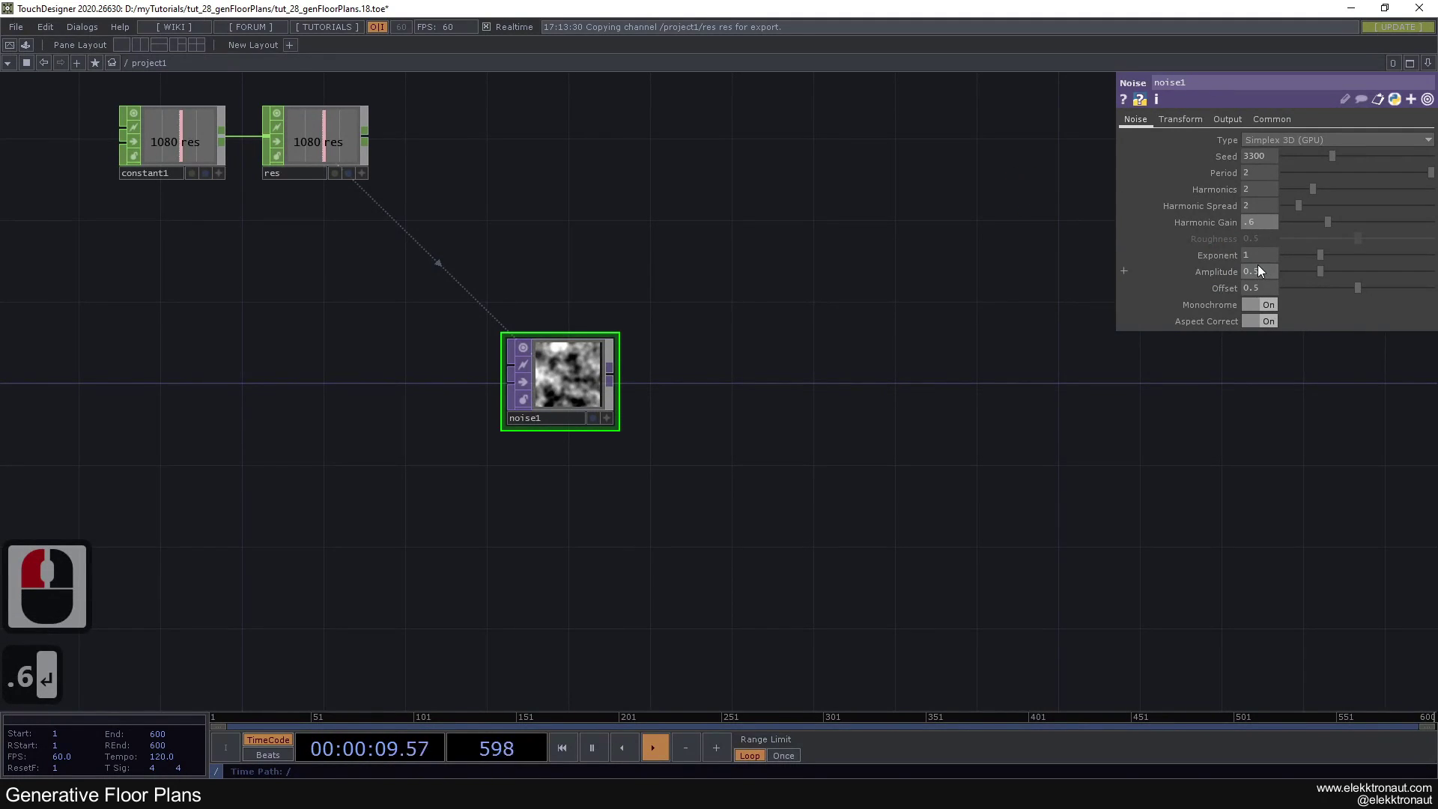
pyautogui.click(1055, 241)
pyautogui.press('Return')
pyautogui.press('BackSpace')
pyautogui.write('4')
pyautogui.press('Return')
pyautogui.click(1020, 249)
pyautogui.press('BackSpace')
pyautogui.write('4tab .4')
pyautogui.press('Return')
# Step: Inspect the resulting black-and-white noise1 blobs in the network view
pyautogui.click(838, 316)
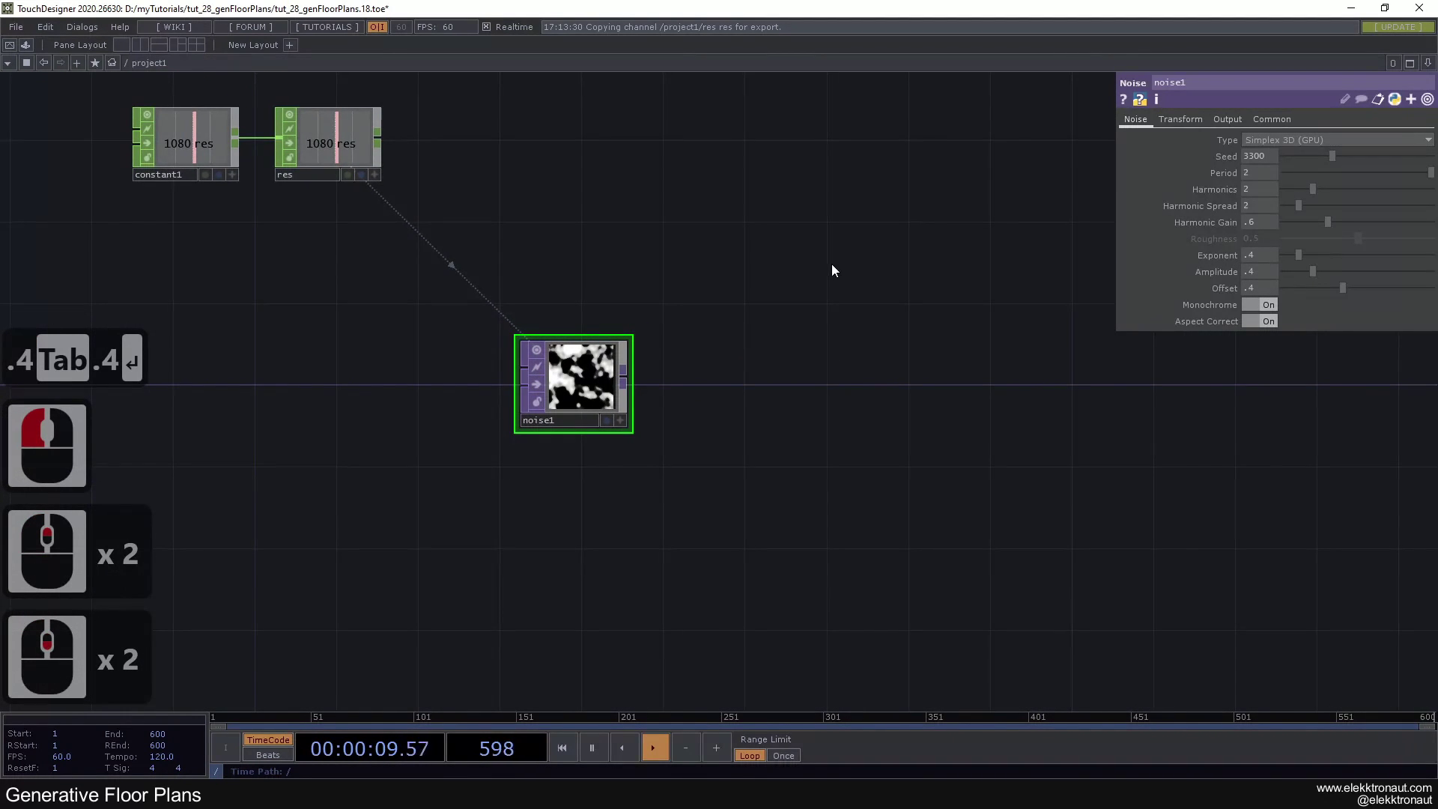
pyautogui.click(742, 239)
pyautogui.click(571, 244)
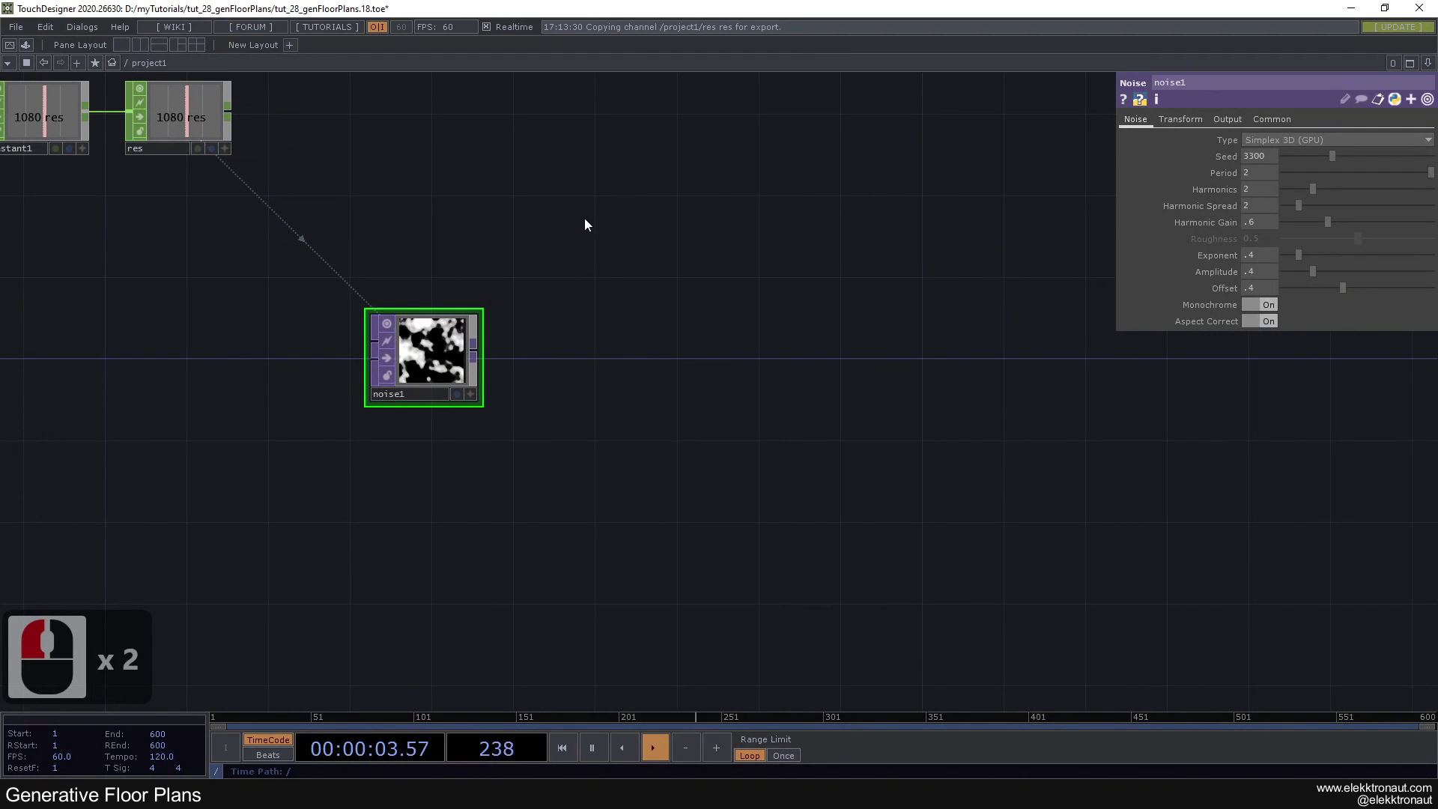
pyautogui.middleClick(559, 224)
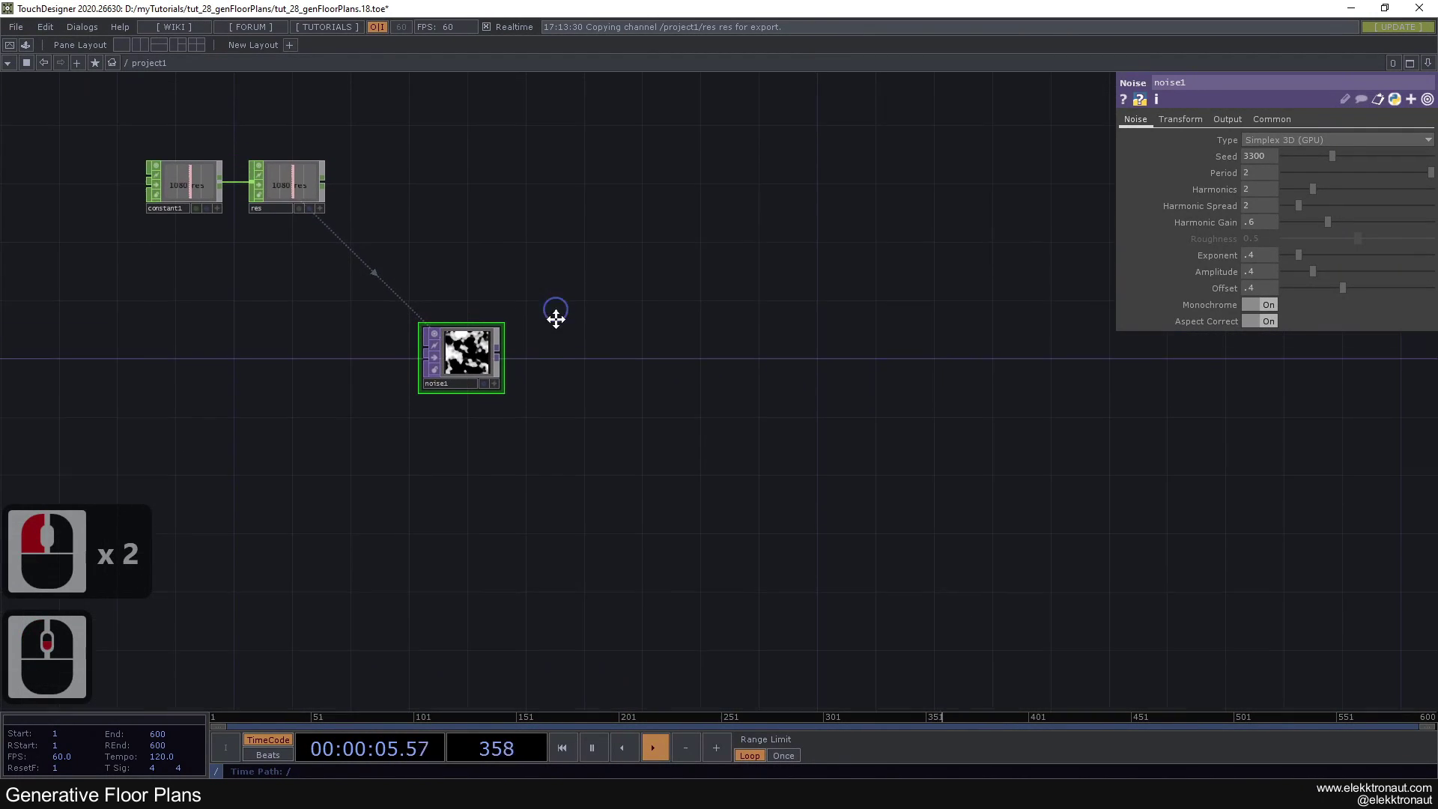
pyautogui.click(551, 296)
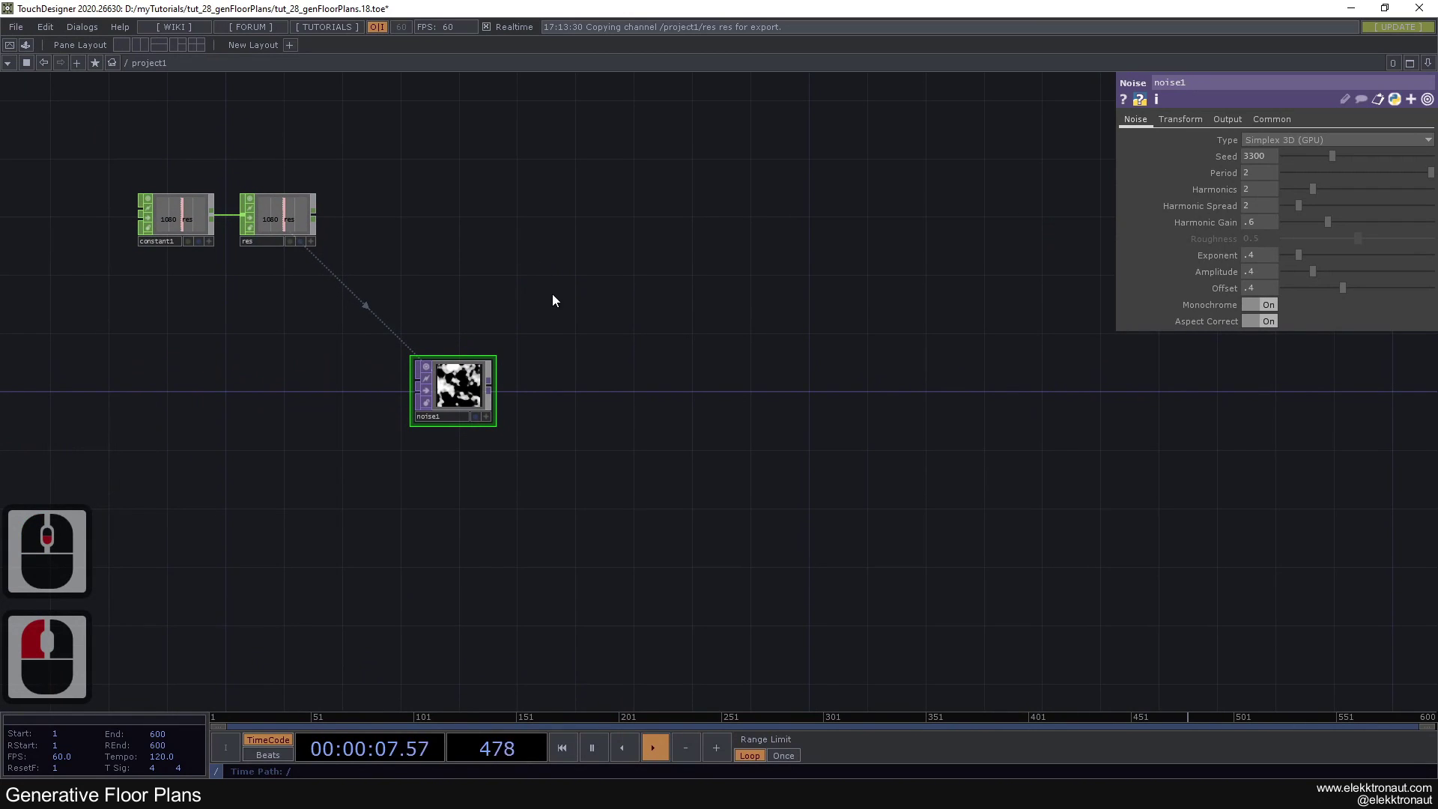
pyautogui.click(470, 284)
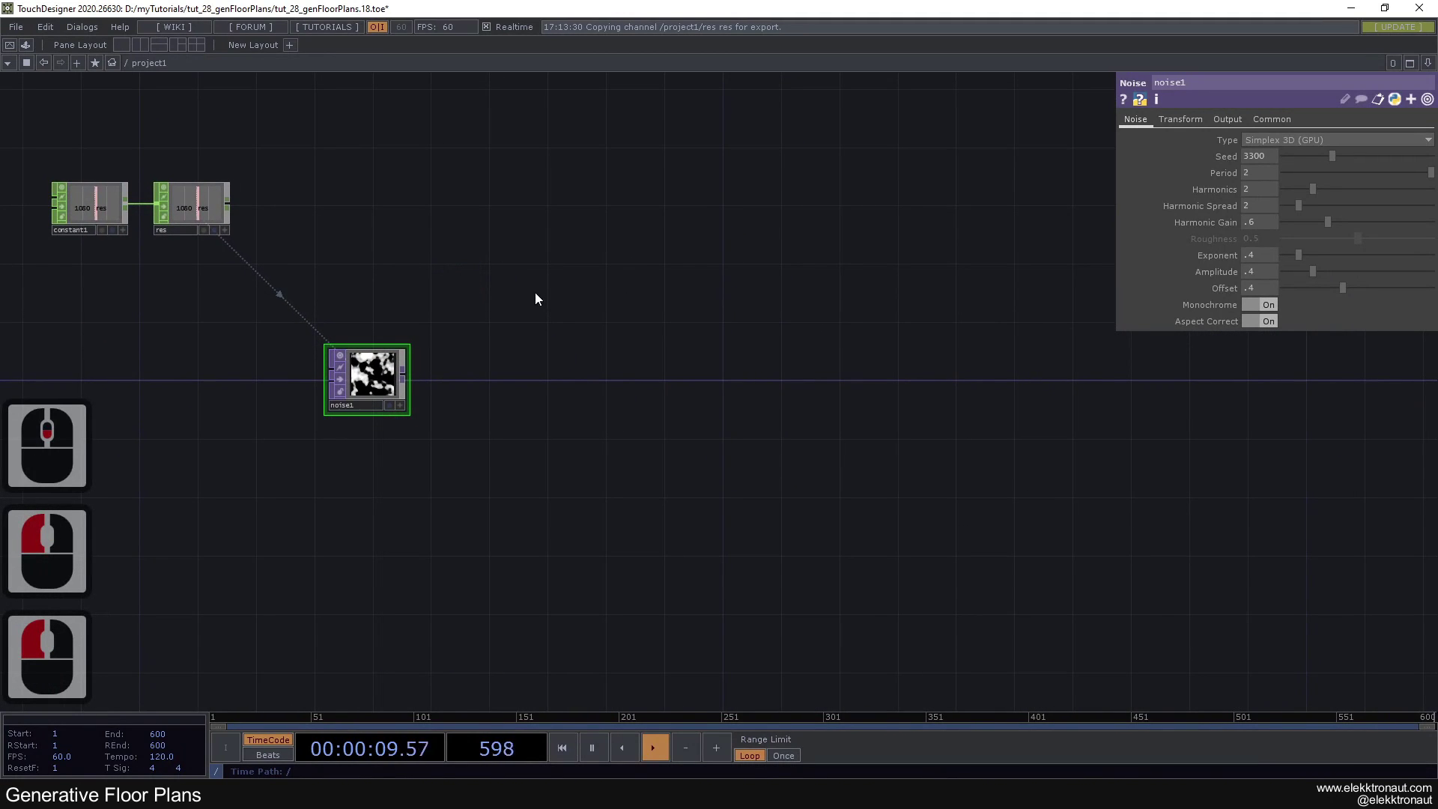
pyautogui.click(541, 276)
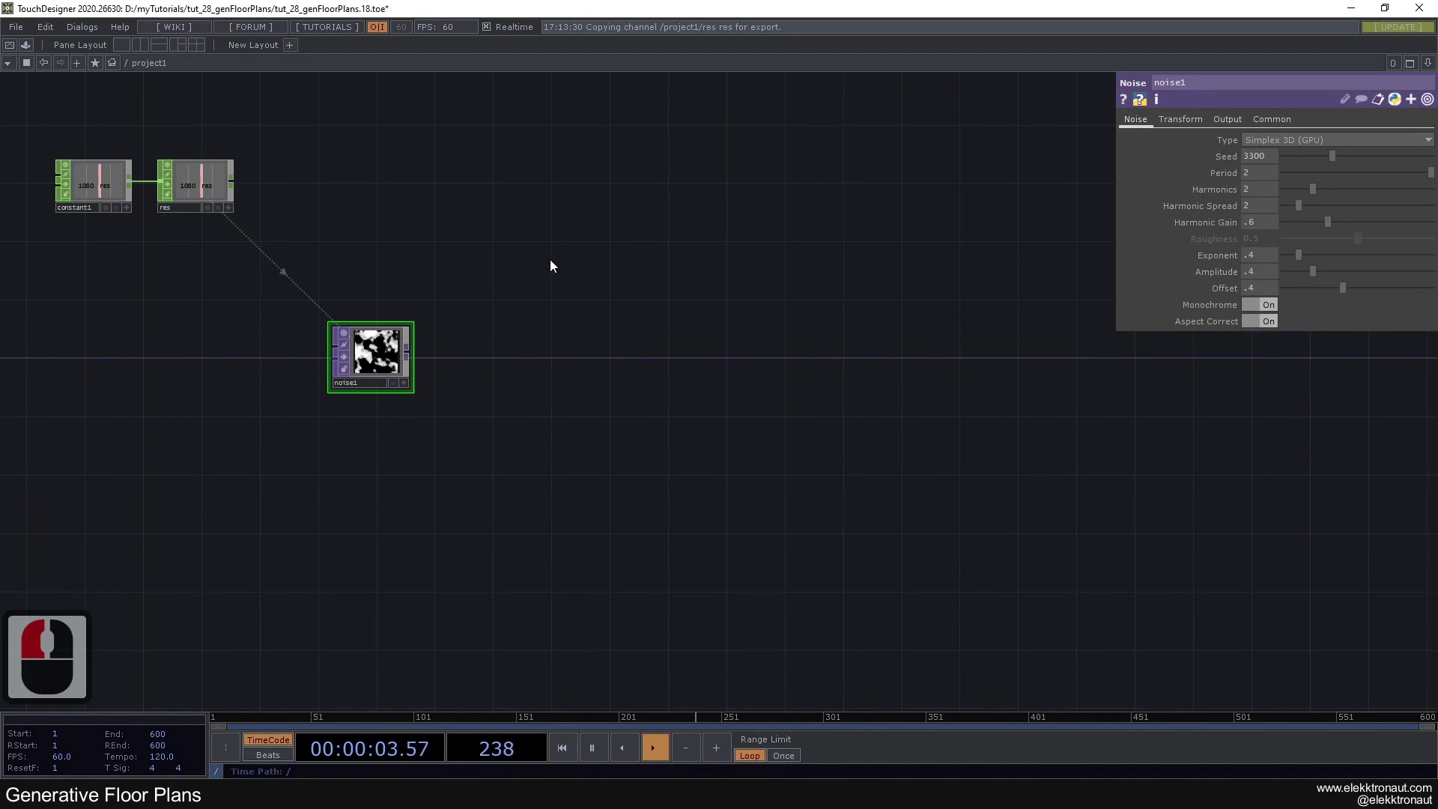
pyautogui.click(254, 261)
# Step: Add an Edge TOP after noise1 to trace its outlines
pyautogui.click(292, 255)
pyautogui.rightClick(150, 332)
pyautogui.press('e')
pyautogui.write('d')
pyautogui.click(57, 491)
pyautogui.click(942, 340)
pyautogui.click(959, 352)
pyautogui.click(816, 401)
# Step: Set edge1's edge colour to black
pyautogui.click(1258, 206)
pyautogui.click(1243, 170)
pyautogui.click(1353, 116)
pyautogui.click(910, 199)
pyautogui.click(696, 263)
# Step: Add a Displace TOP after edge1 with weight .001 / .01
pyautogui.rightClick(636, 303)
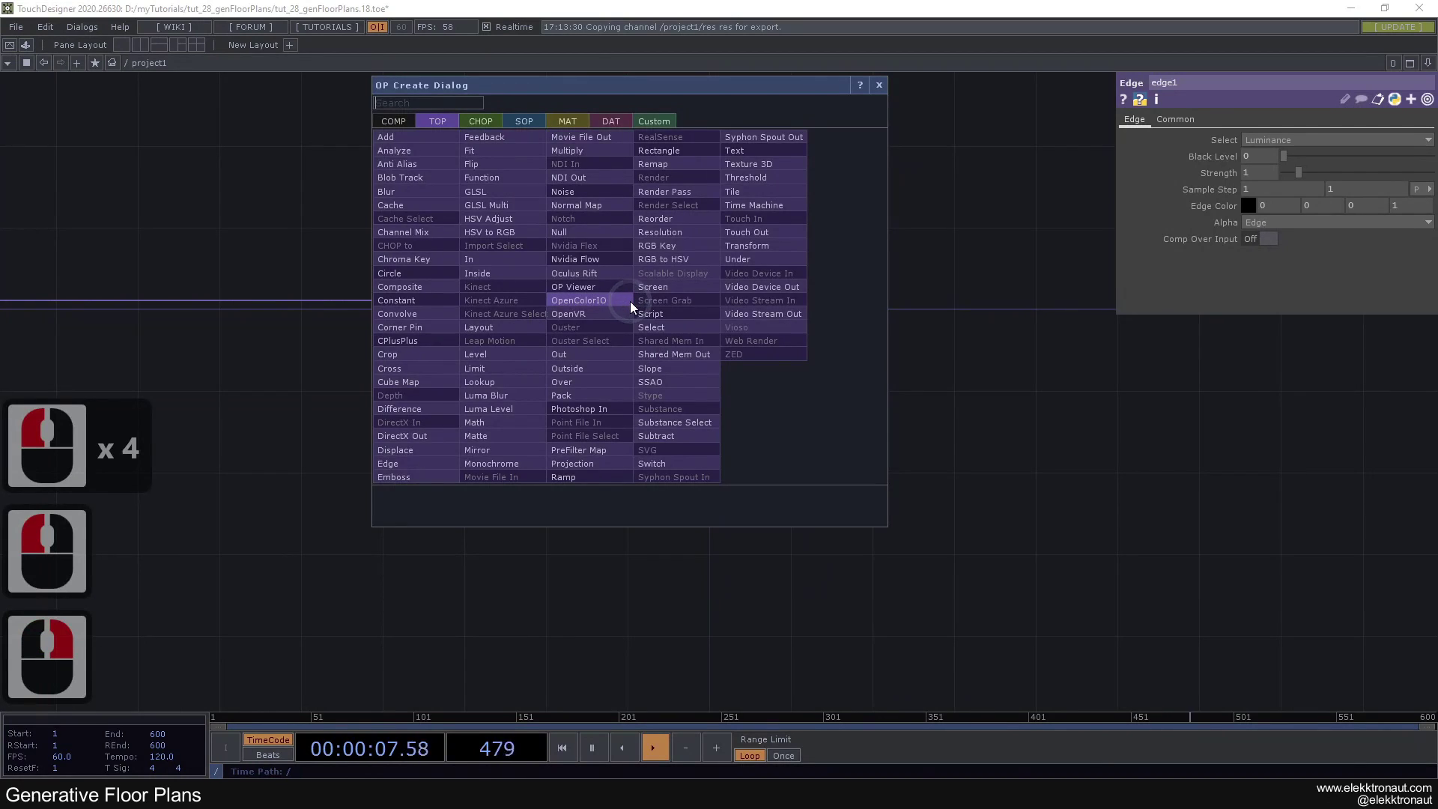
pyautogui.write('d')
pyautogui.write('is')
pyautogui.click(439, 441)
pyautogui.click(780, 316)
pyautogui.click(1095, 180)
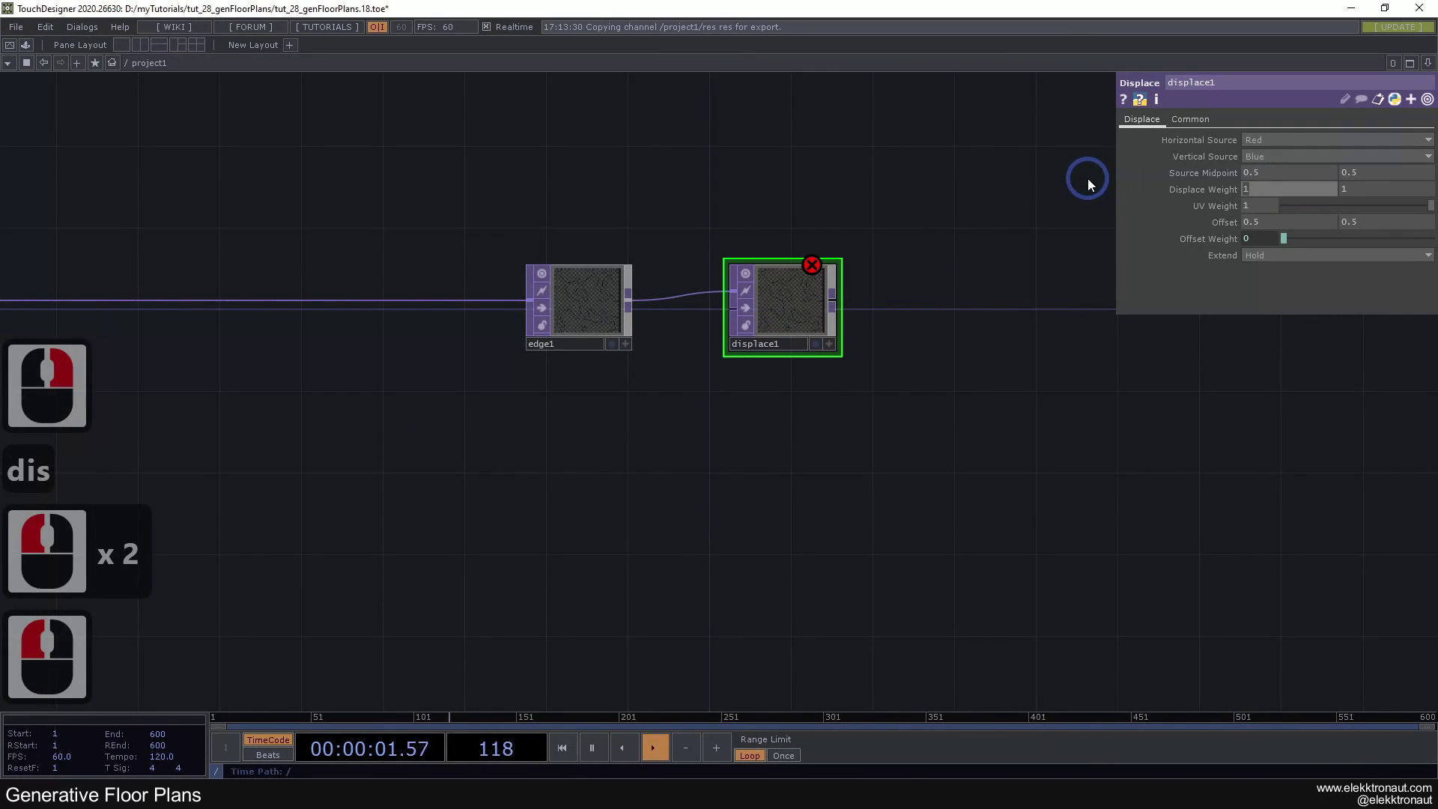
pyautogui.write('0 1')
pyautogui.press('Tab')
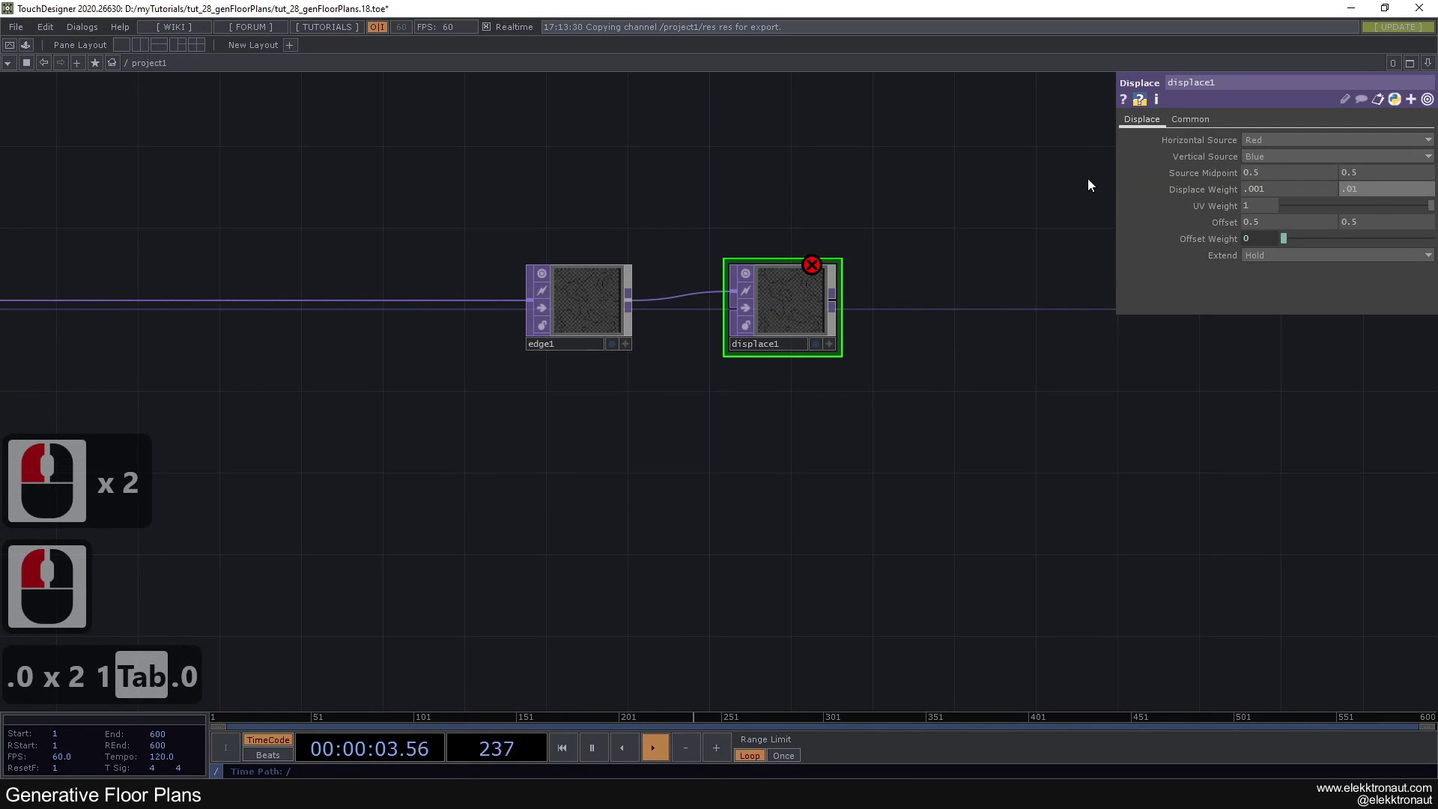
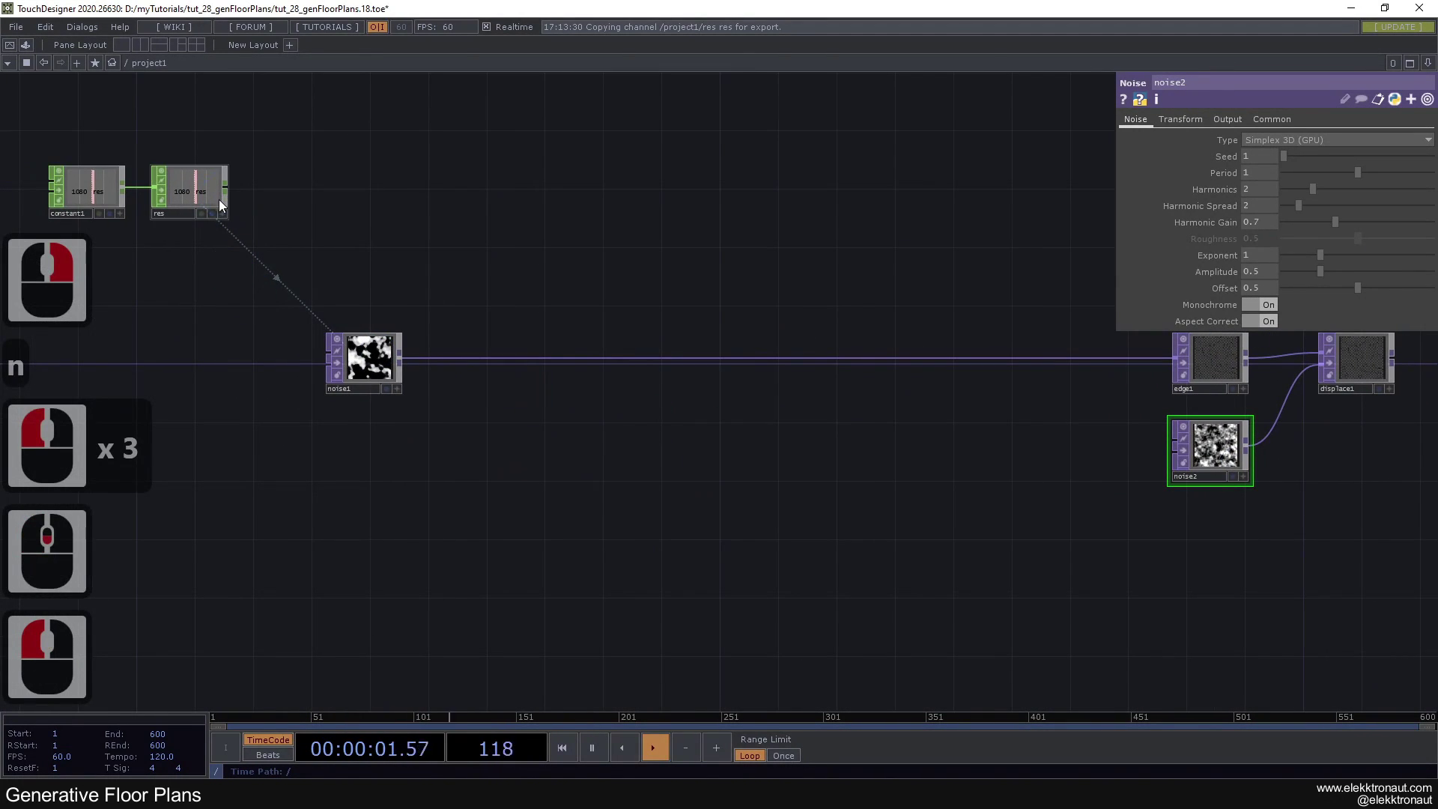
# Step: Set noise2's resolution to 1080 by 1080
pyautogui.click(227, 213)
pyautogui.scroll(-3)
pyautogui.click(1217, 150)
pyautogui.click(1220, 158)
pyautogui.click(500, 201)
pyautogui.click(652, 260)
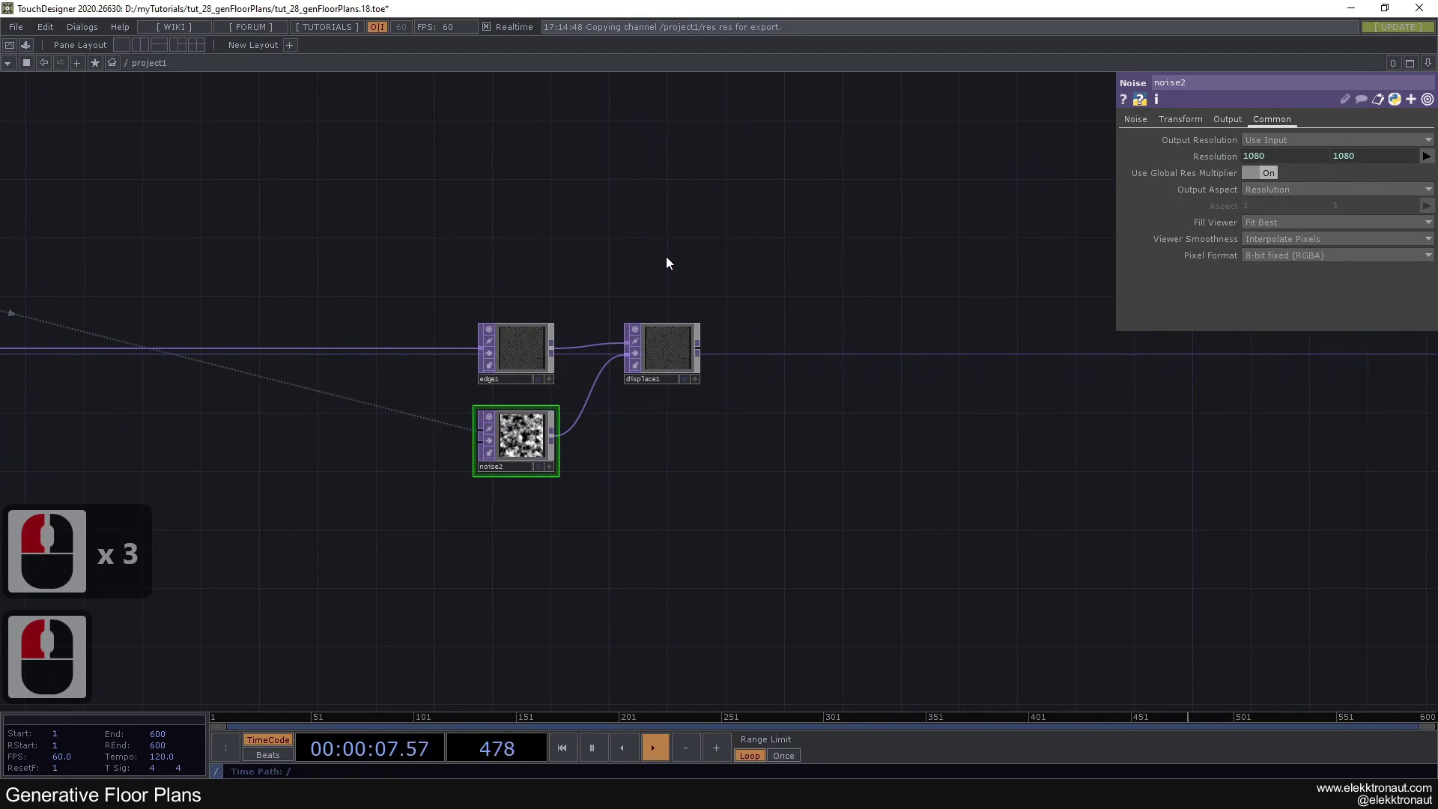
pyautogui.click(669, 254)
pyautogui.click(623, 269)
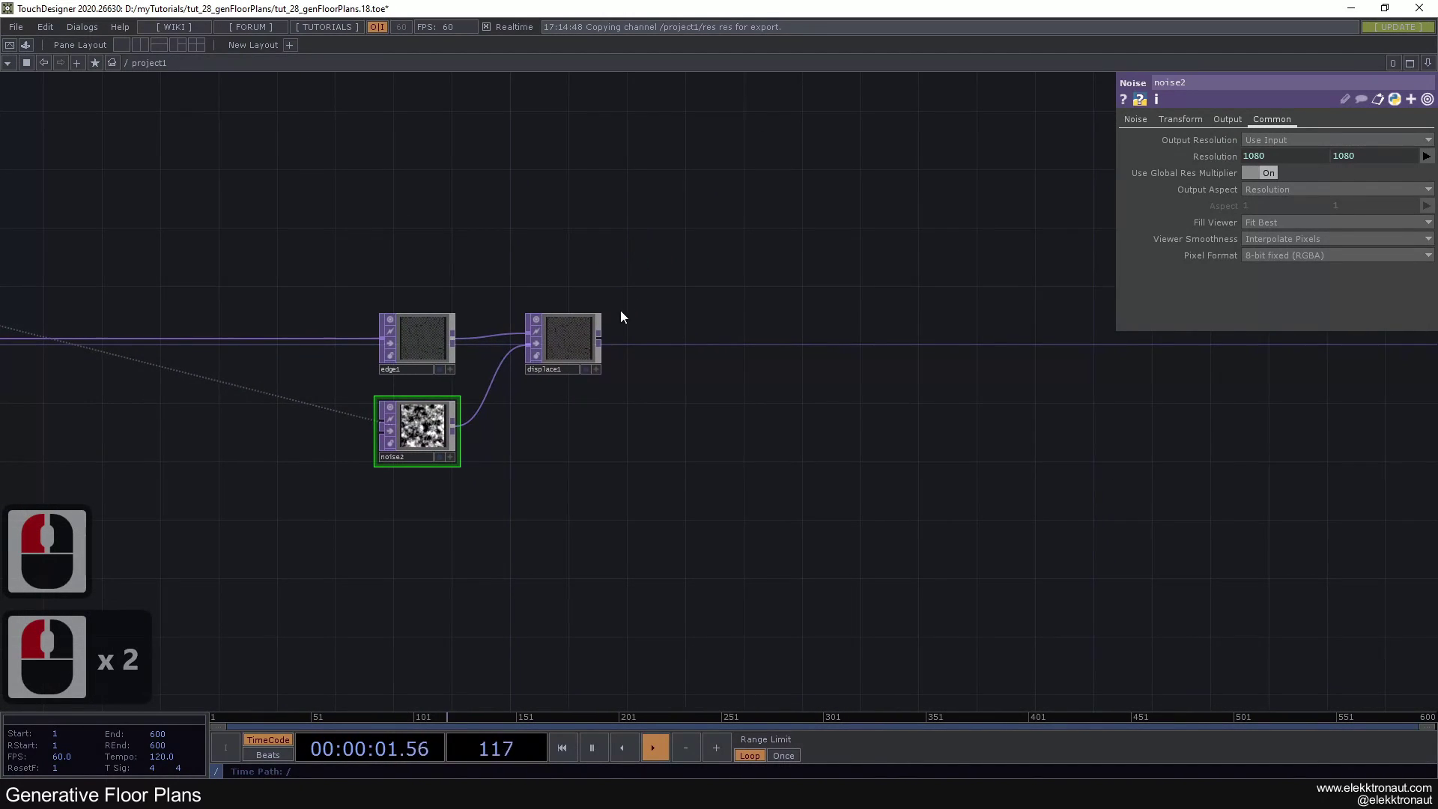
# Step: Add a Transform TOP after displace1
pyautogui.rightClick(605, 341)
pyautogui.write('tr')
pyautogui.click(726, 303)
pyautogui.click(687, 345)
pyautogui.click(683, 358)
pyautogui.click(675, 359)
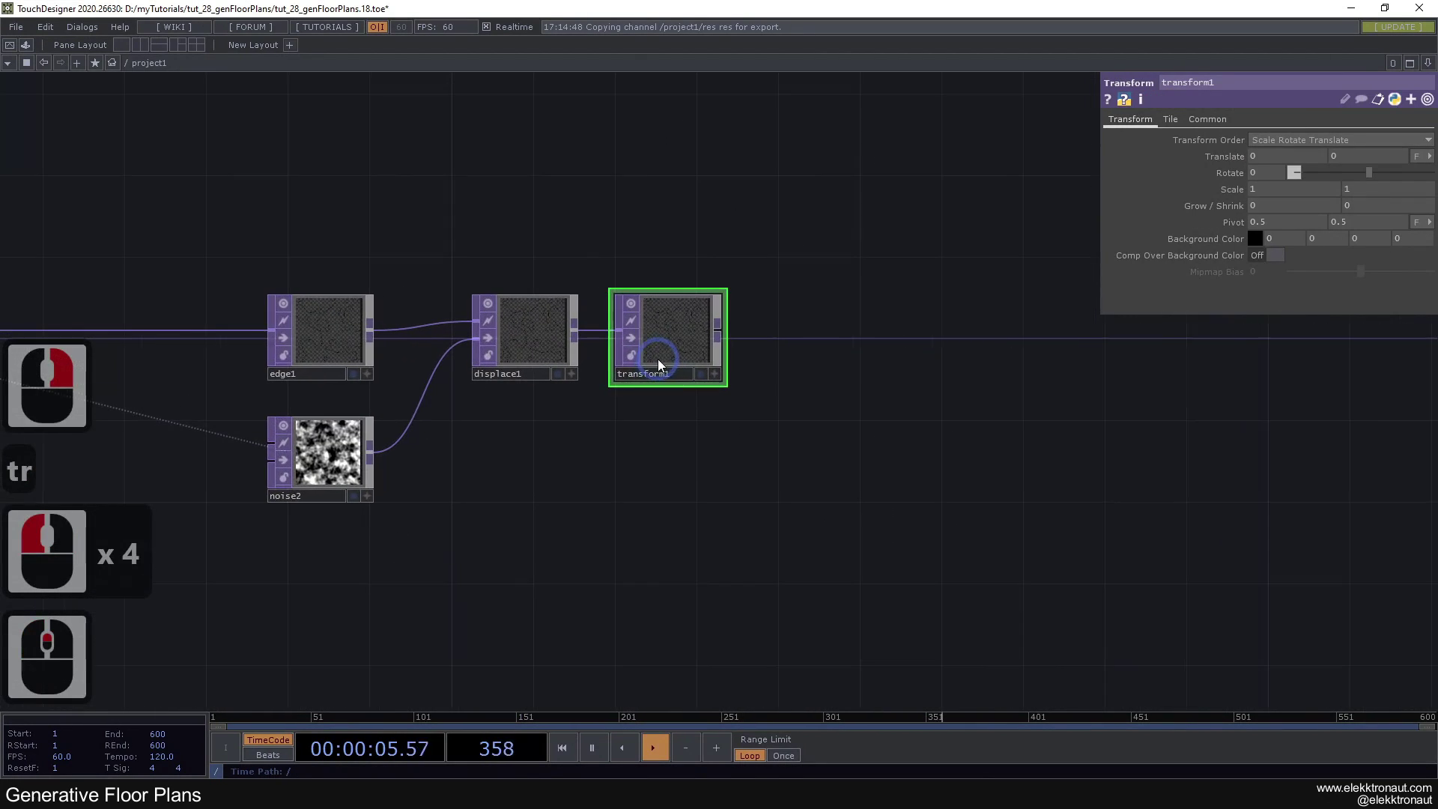
# Step: Give transform1 a white background with Comp Over Background Color on
pyautogui.click(1262, 243)
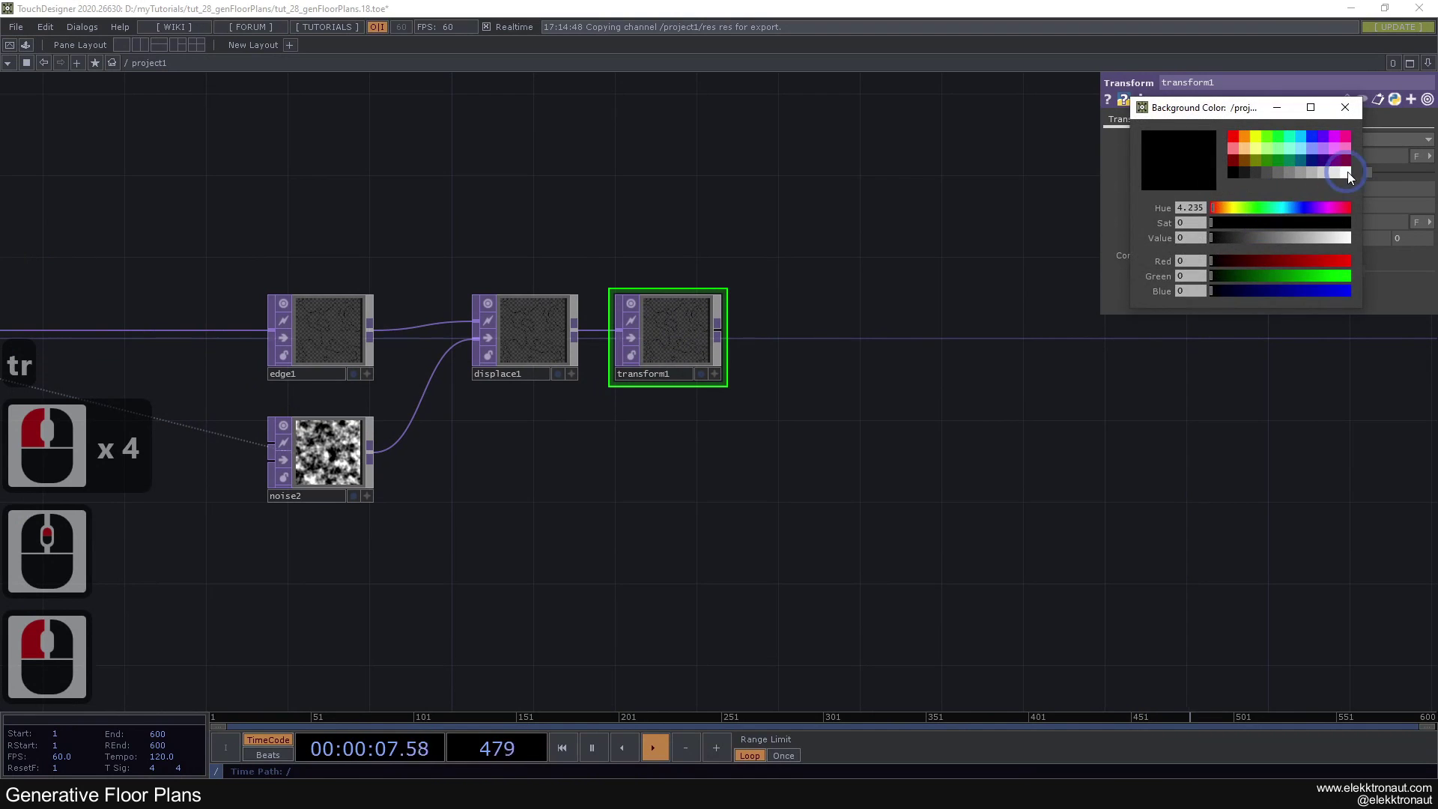
pyautogui.click(1355, 161)
pyautogui.click(1358, 118)
pyautogui.click(1280, 256)
pyautogui.click(1057, 489)
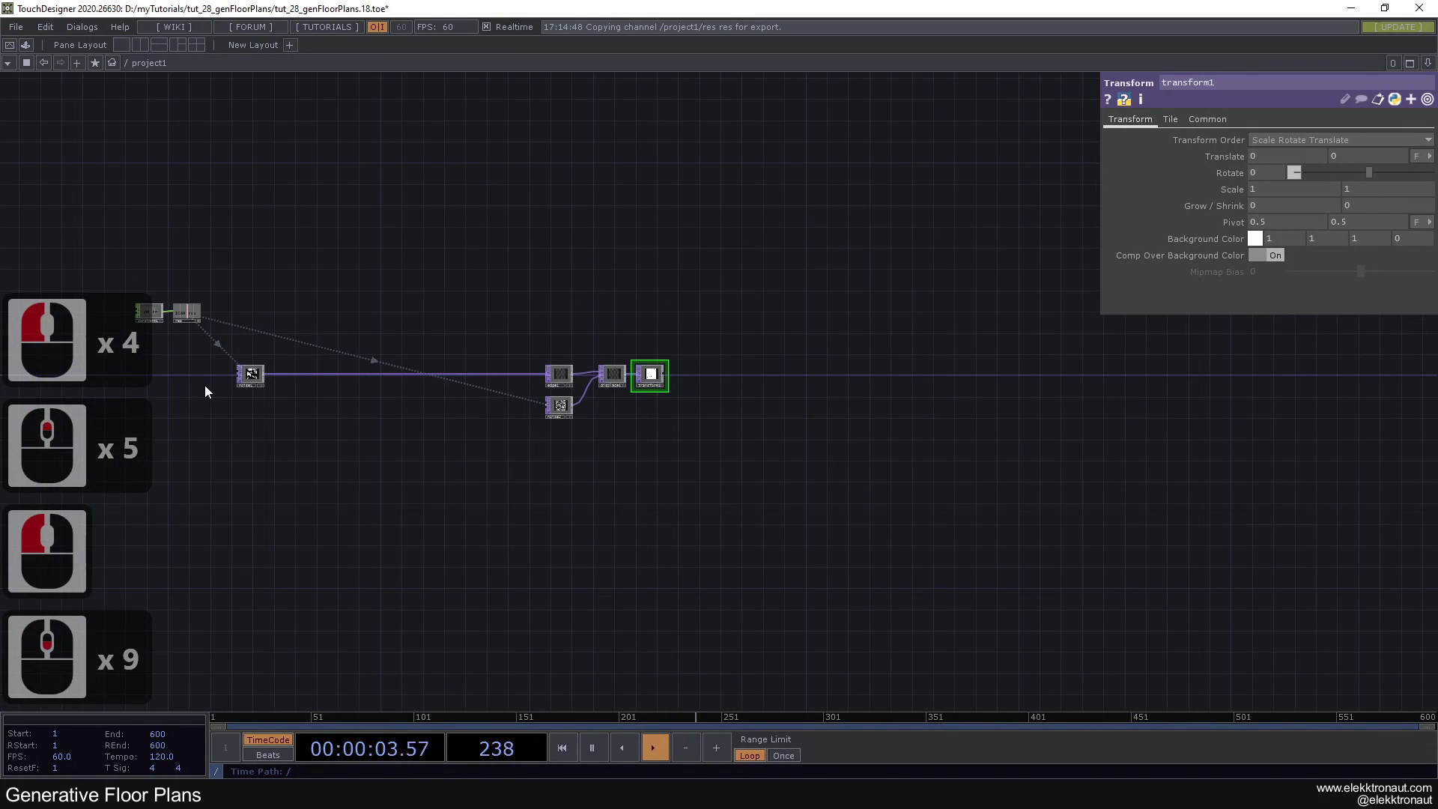
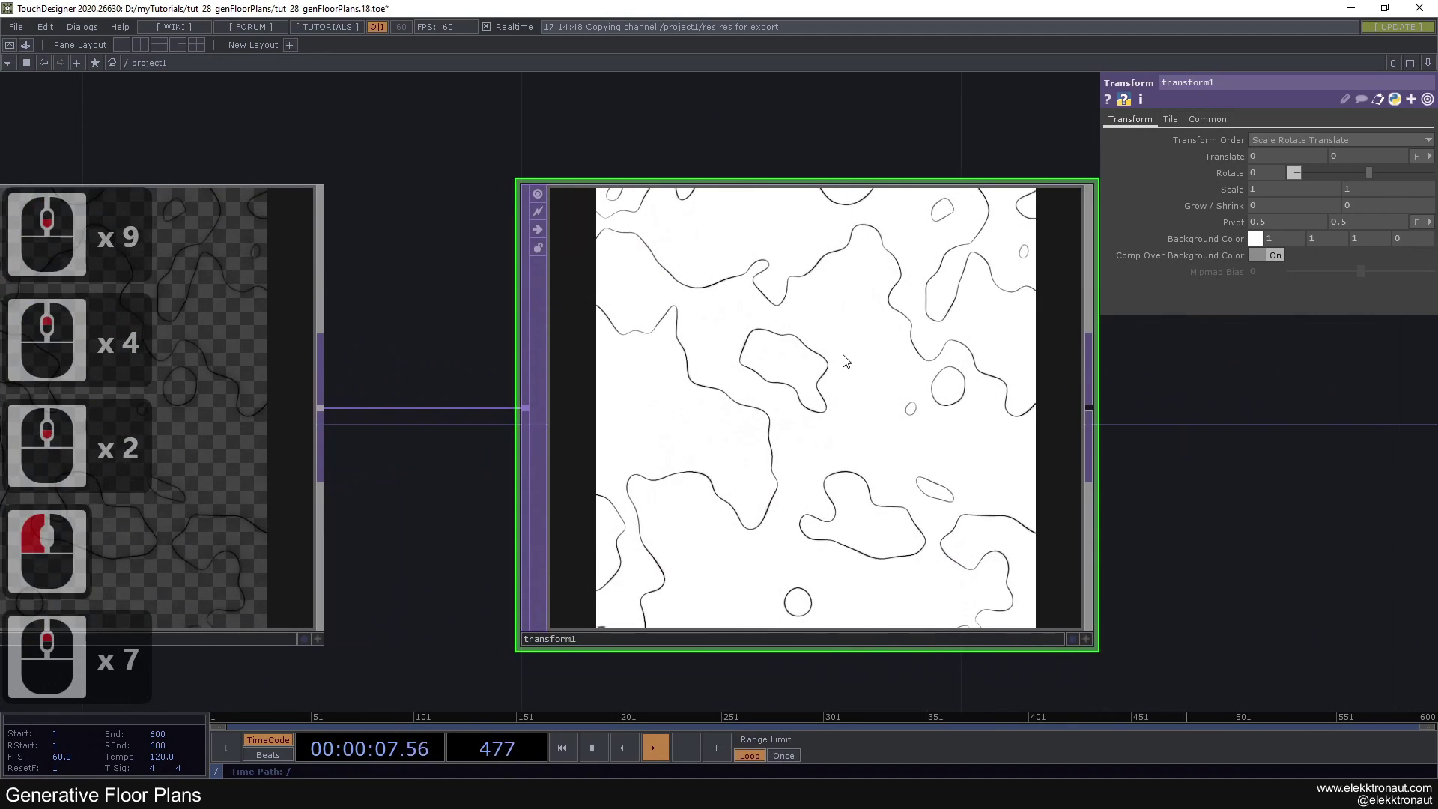
pyautogui.click(780, 242)
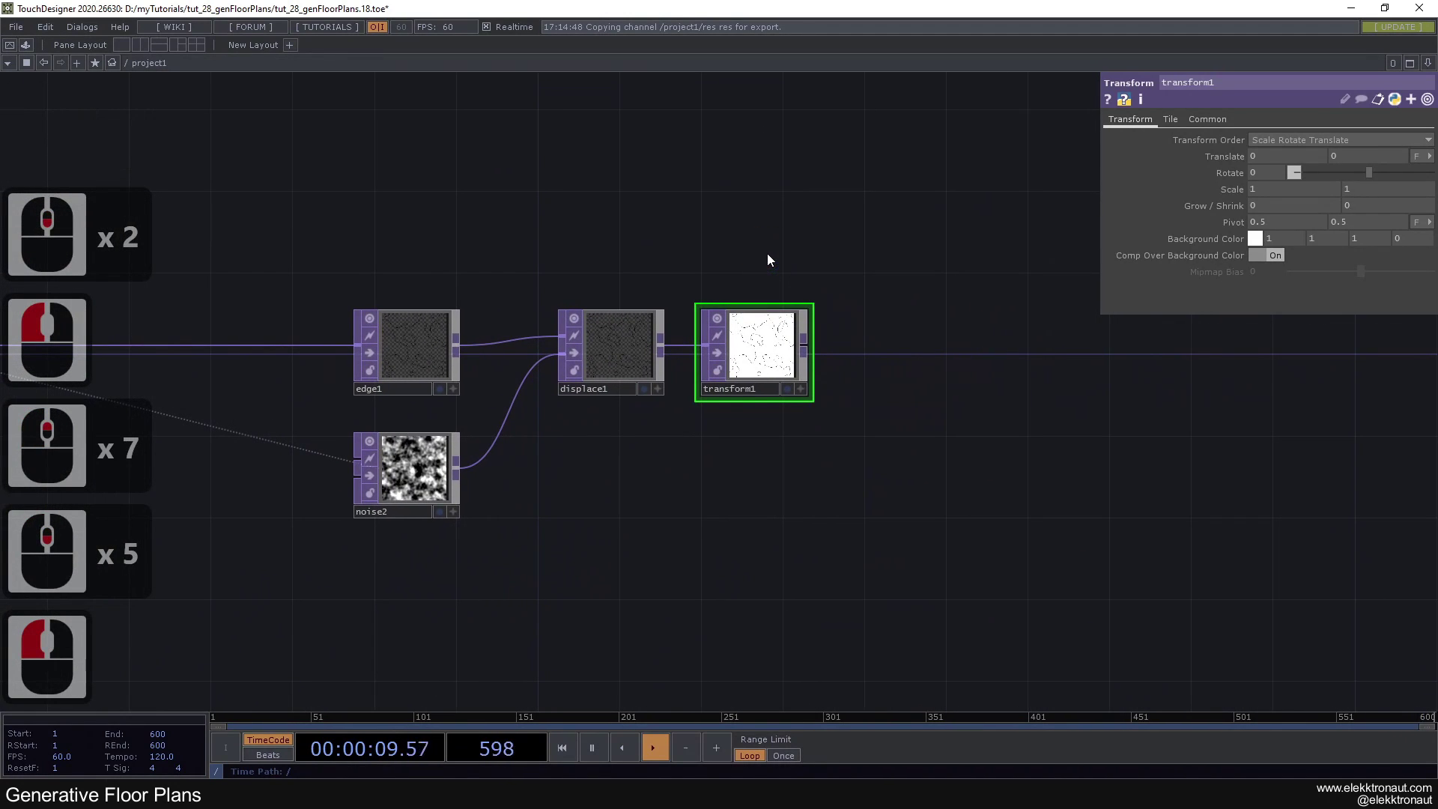
pyautogui.click(412, 458)
pyautogui.click(589, 494)
pyautogui.click(754, 344)
# Step: Add a Noise TOP after transform1 and rename it grain
pyautogui.rightClick(619, 361)
pyautogui.press('n')
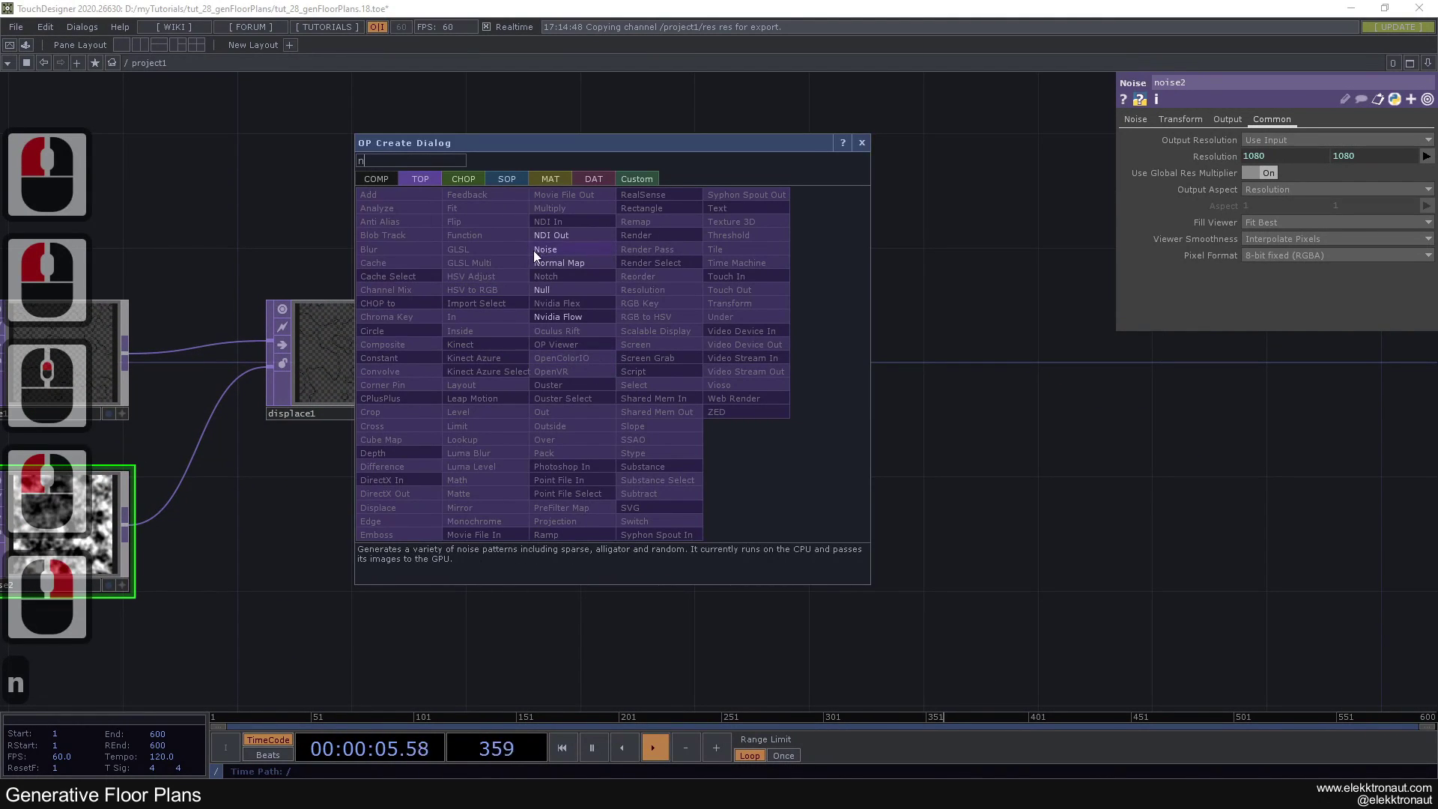
pyautogui.click(553, 256)
pyautogui.click(765, 362)
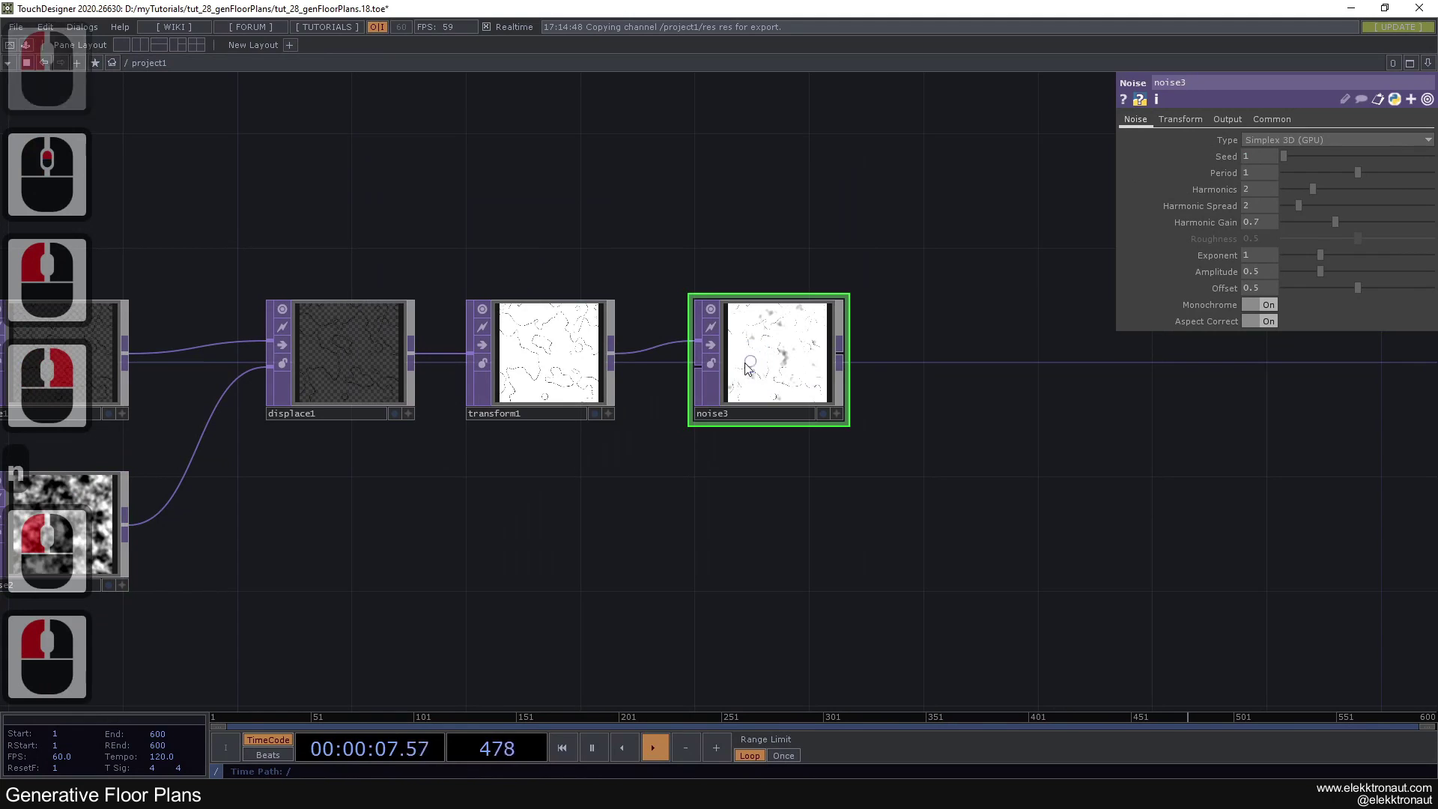
pyautogui.click(747, 365)
pyautogui.write('n')
pyautogui.doubleClick(750, 415)
pyautogui.write('ri')
pyautogui.press('BackSpace')
pyautogui.write('Back ai')
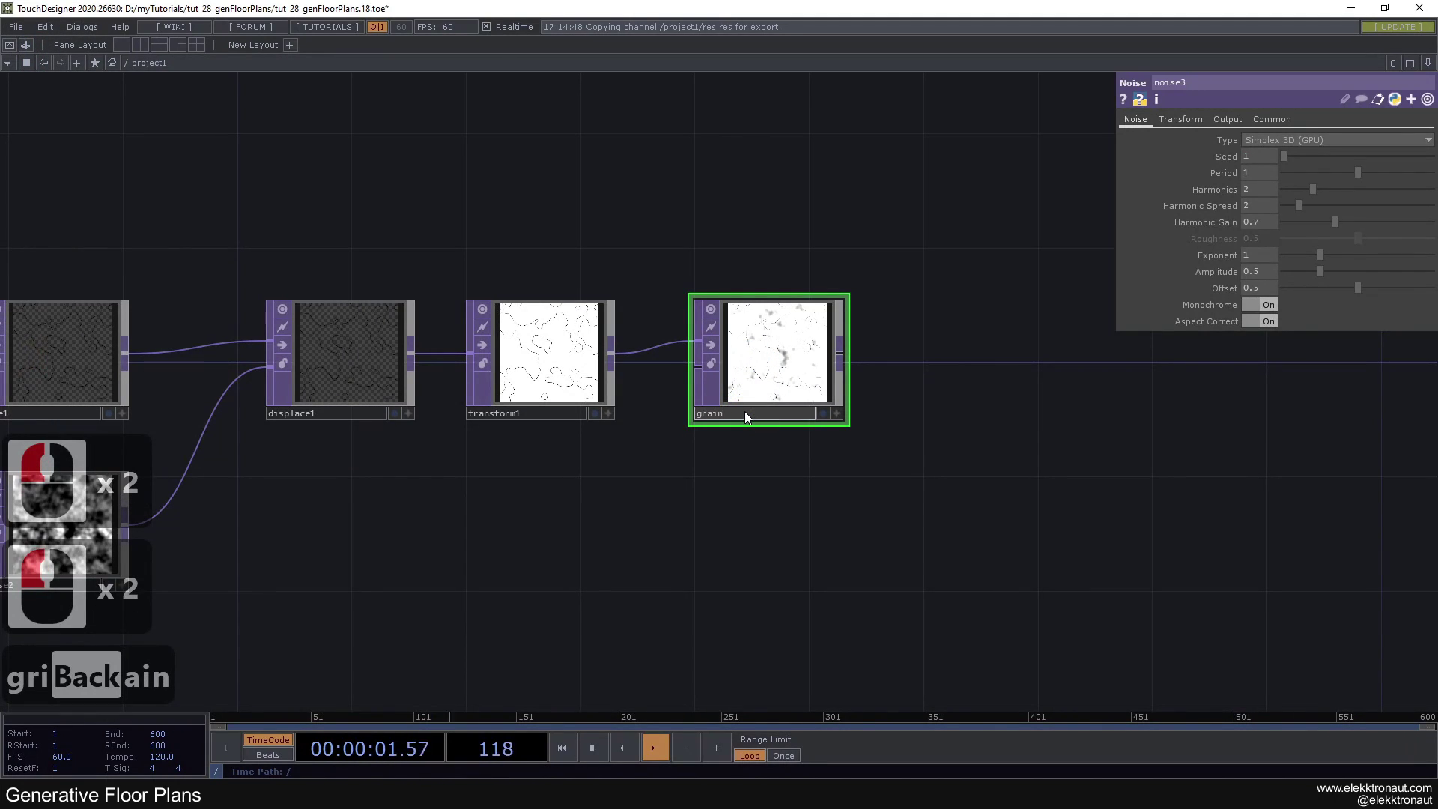
pyautogui.press('Return')
# Step: Set grain to Random (GPU) noise with amplitude .4 and offset .2
pyautogui.middleClick(752, 356)
pyautogui.middleClick(762, 336)
pyautogui.click(1296, 145)
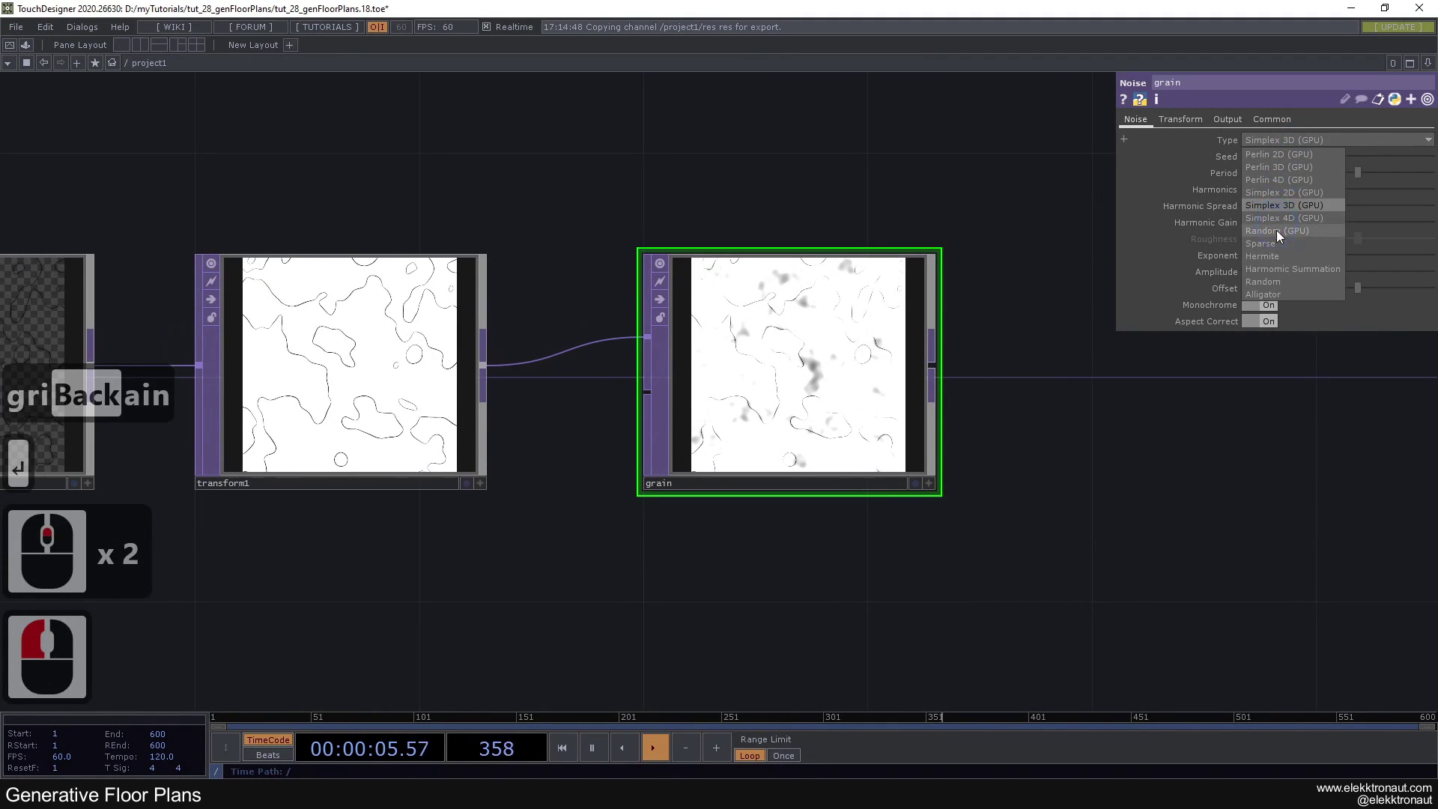
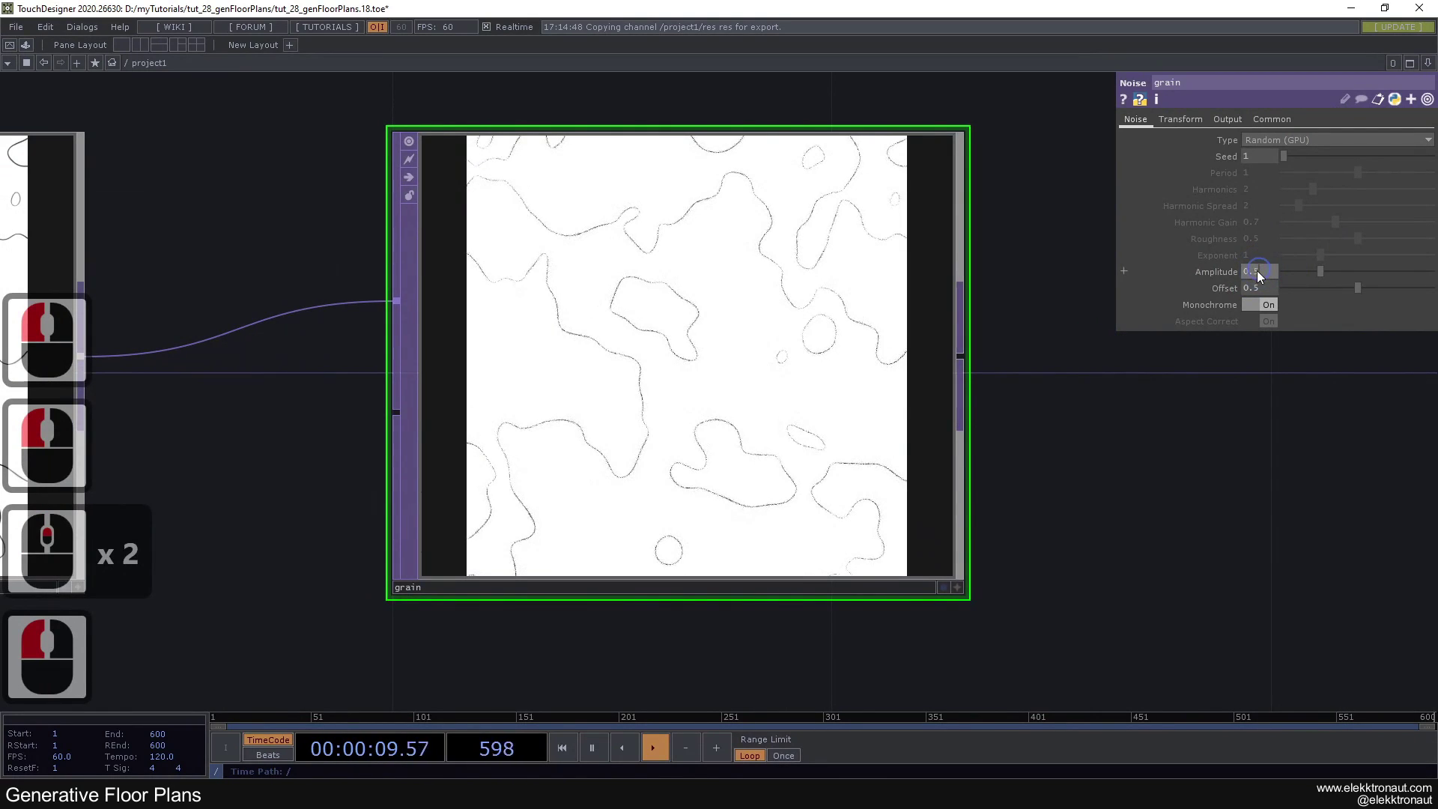
pyautogui.click(1260, 276)
pyautogui.press('4')
pyautogui.click(1259, 293)
pyautogui.press('2')
# Step: On grain's Output, mix RGB as Input + Noise with noise scale .4
pyautogui.click(1056, 302)
pyautogui.click(1243, 122)
pyautogui.click(1042, 157)
pyautogui.write('.4')
pyautogui.press('Return')
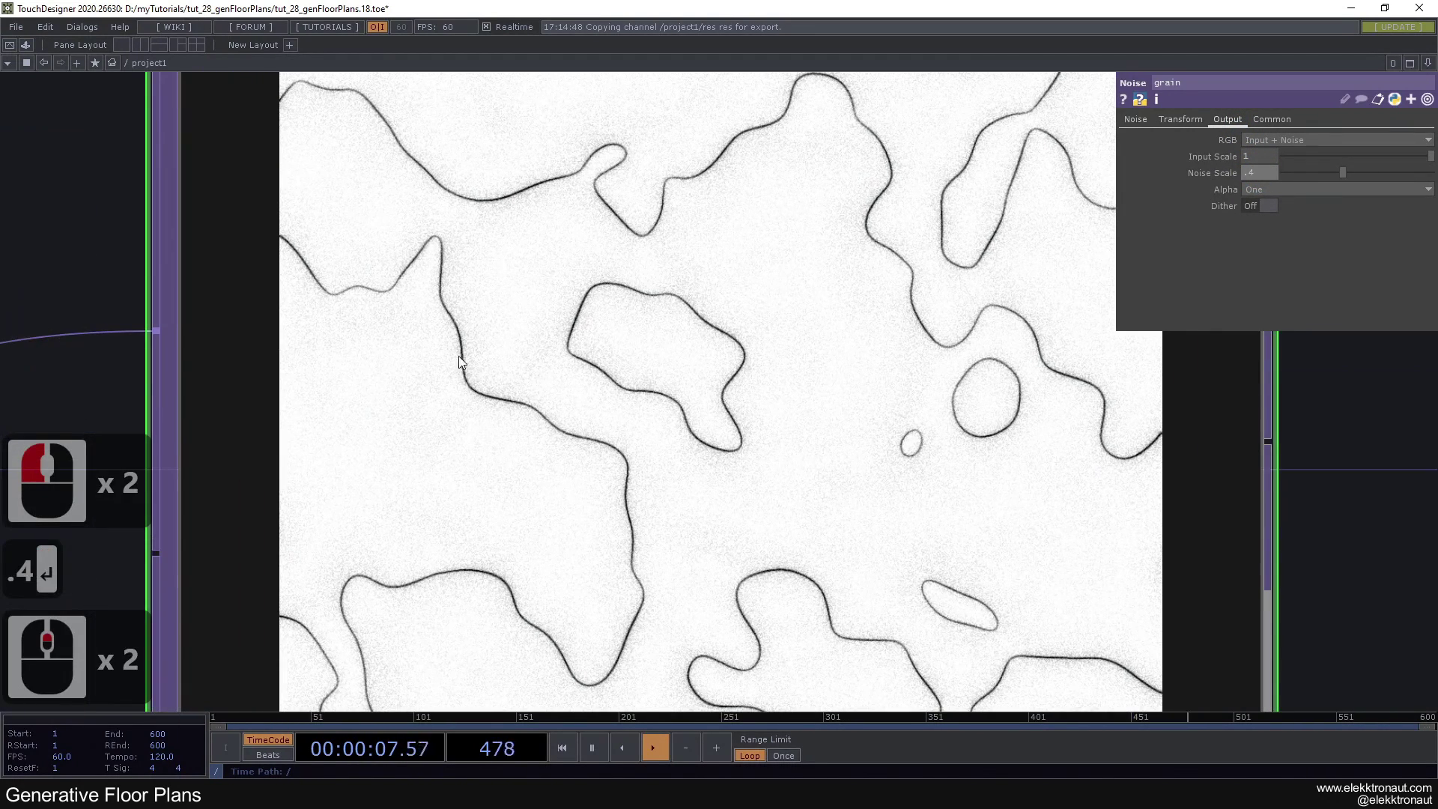
pyautogui.click(613, 251)
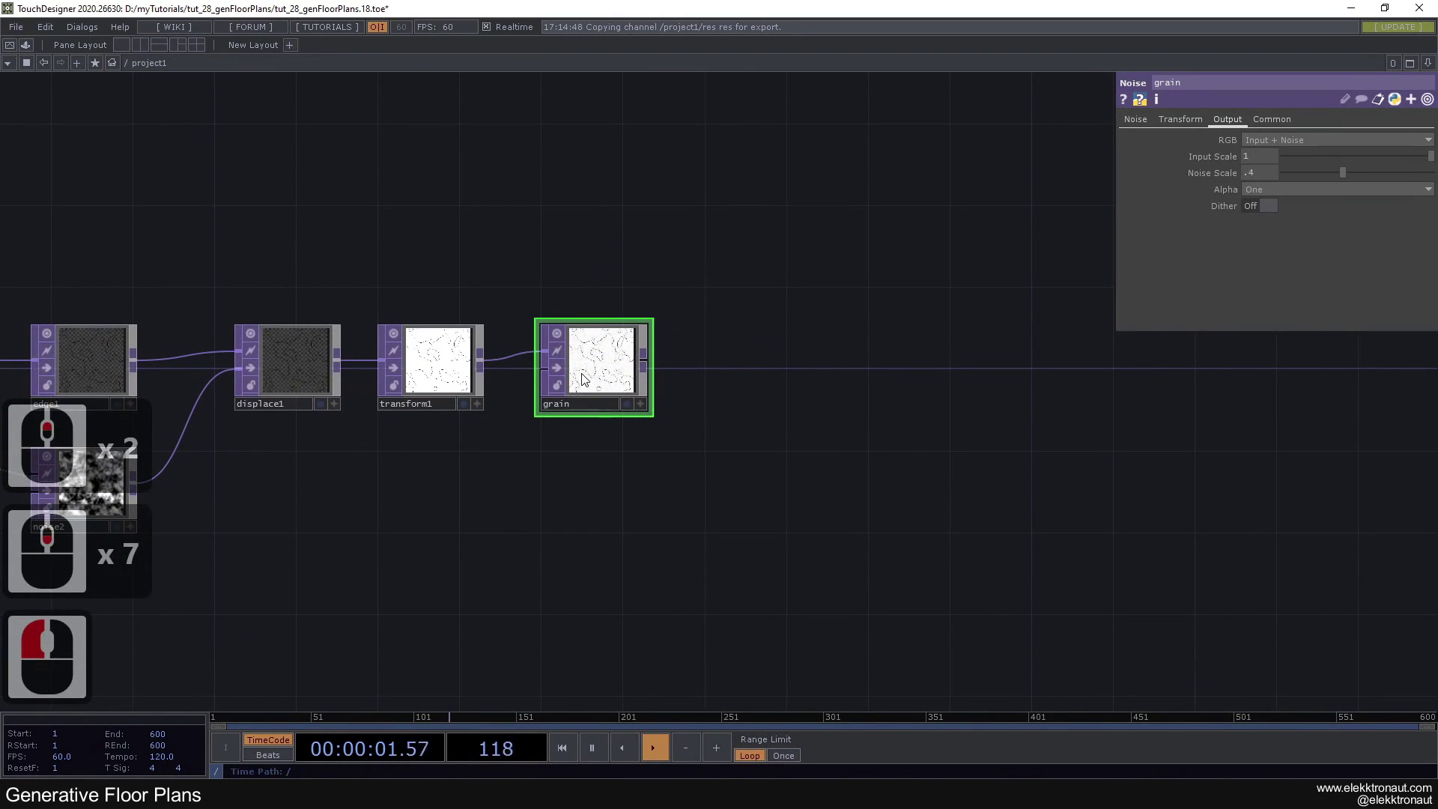
# Step: Add a Rectangle TOP after grain with Fill Alpha 0 and Border Width .04
pyautogui.click(574, 372)
pyautogui.rightClick(629, 362)
pyautogui.write('re')
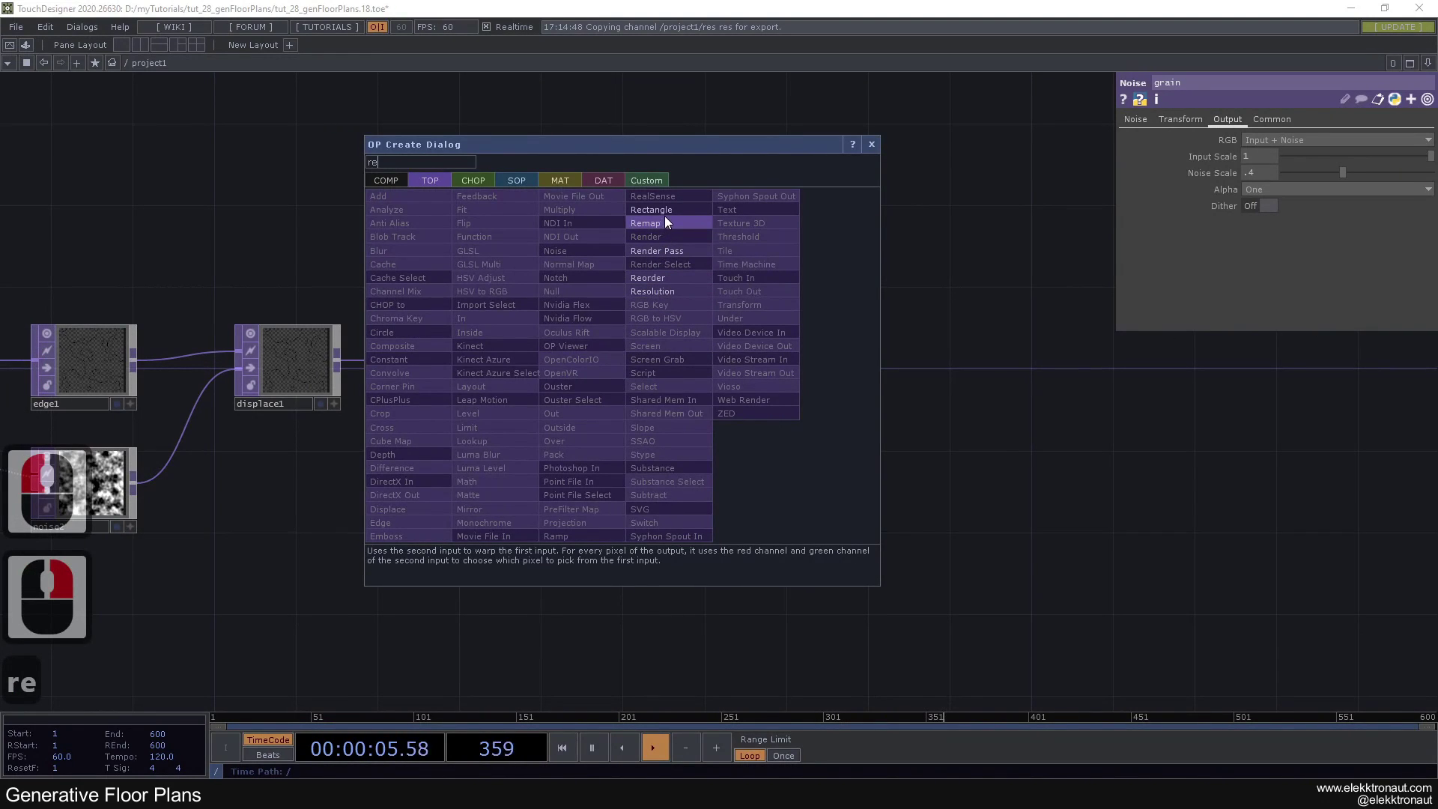
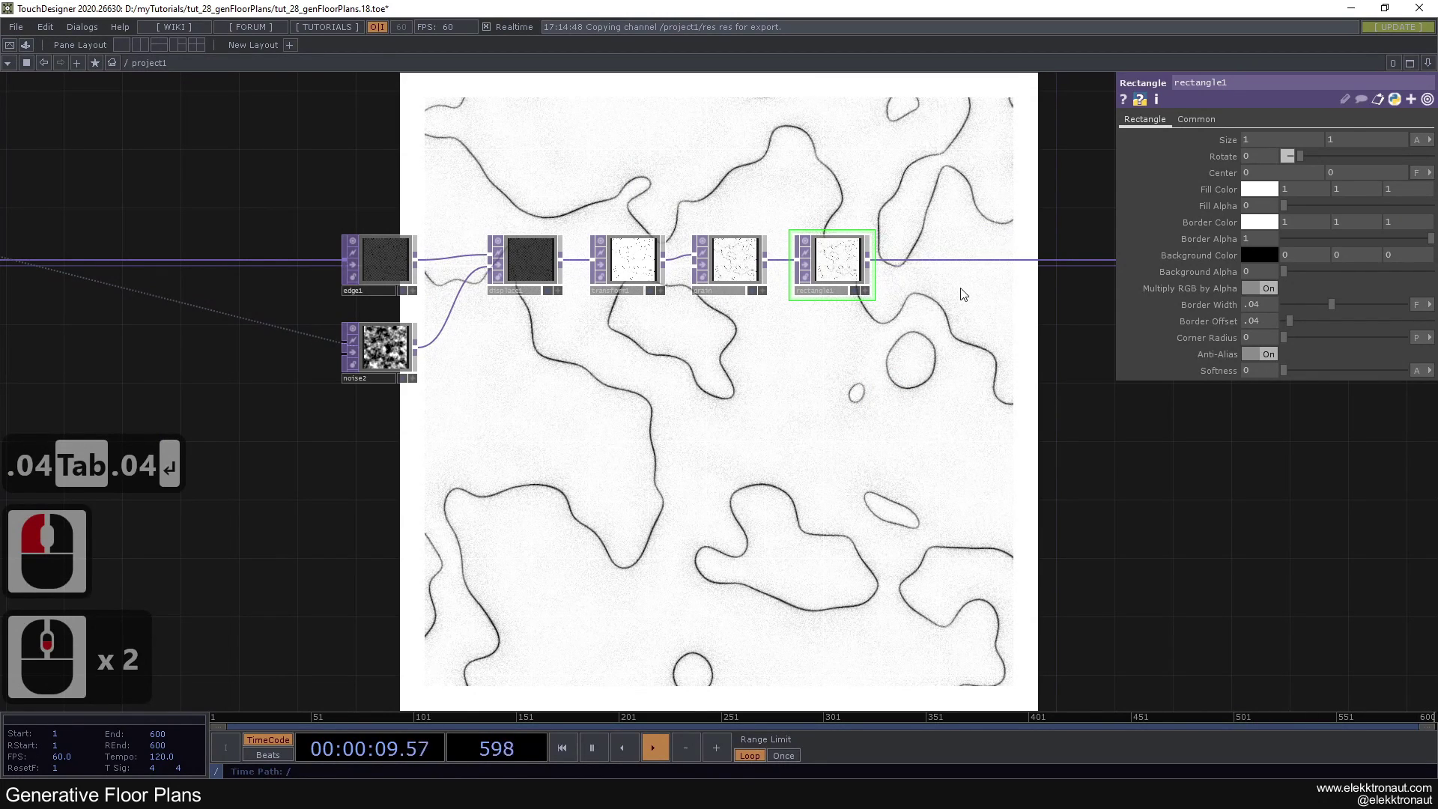
pyautogui.click(702, 401)
pyautogui.click(577, 331)
pyautogui.click(1158, 409)
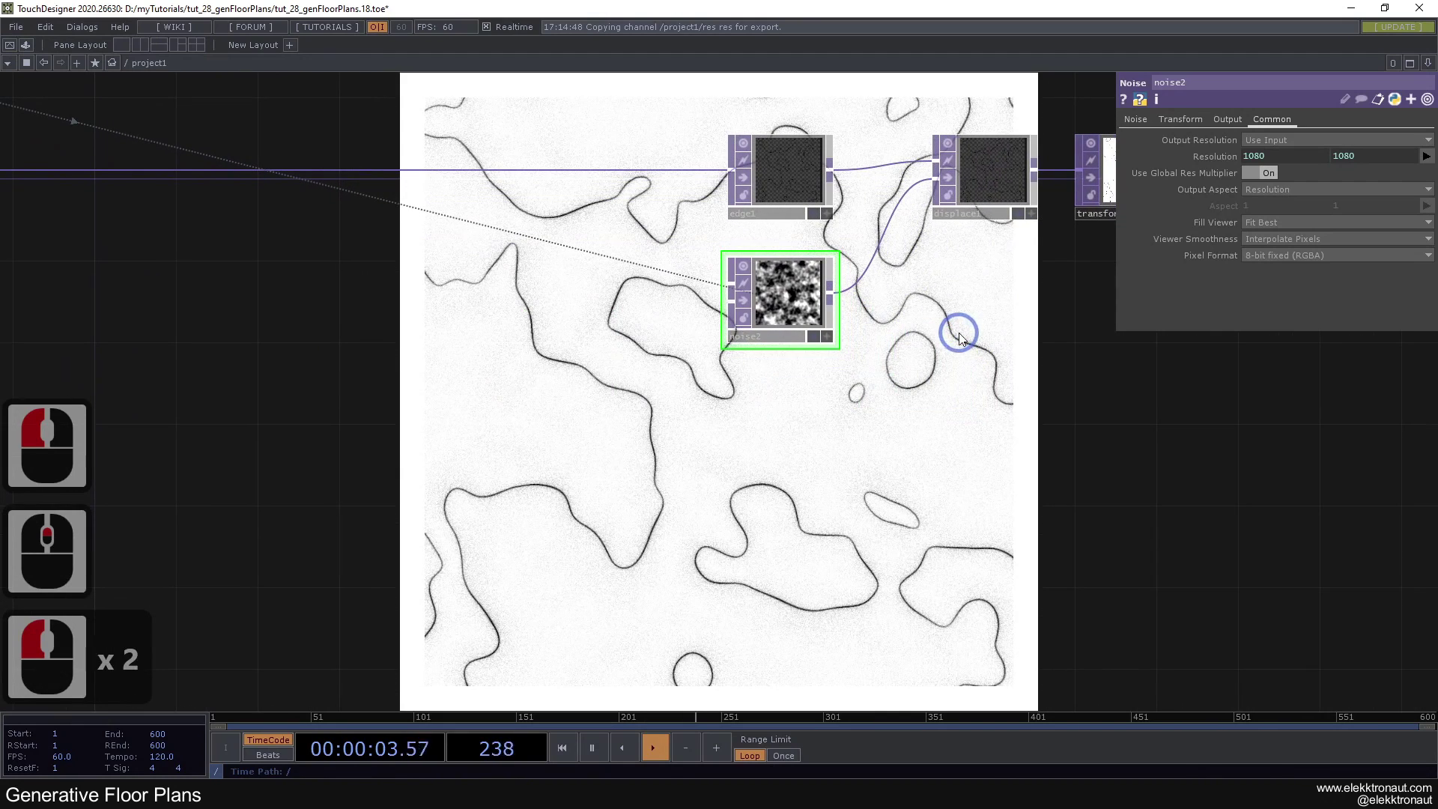
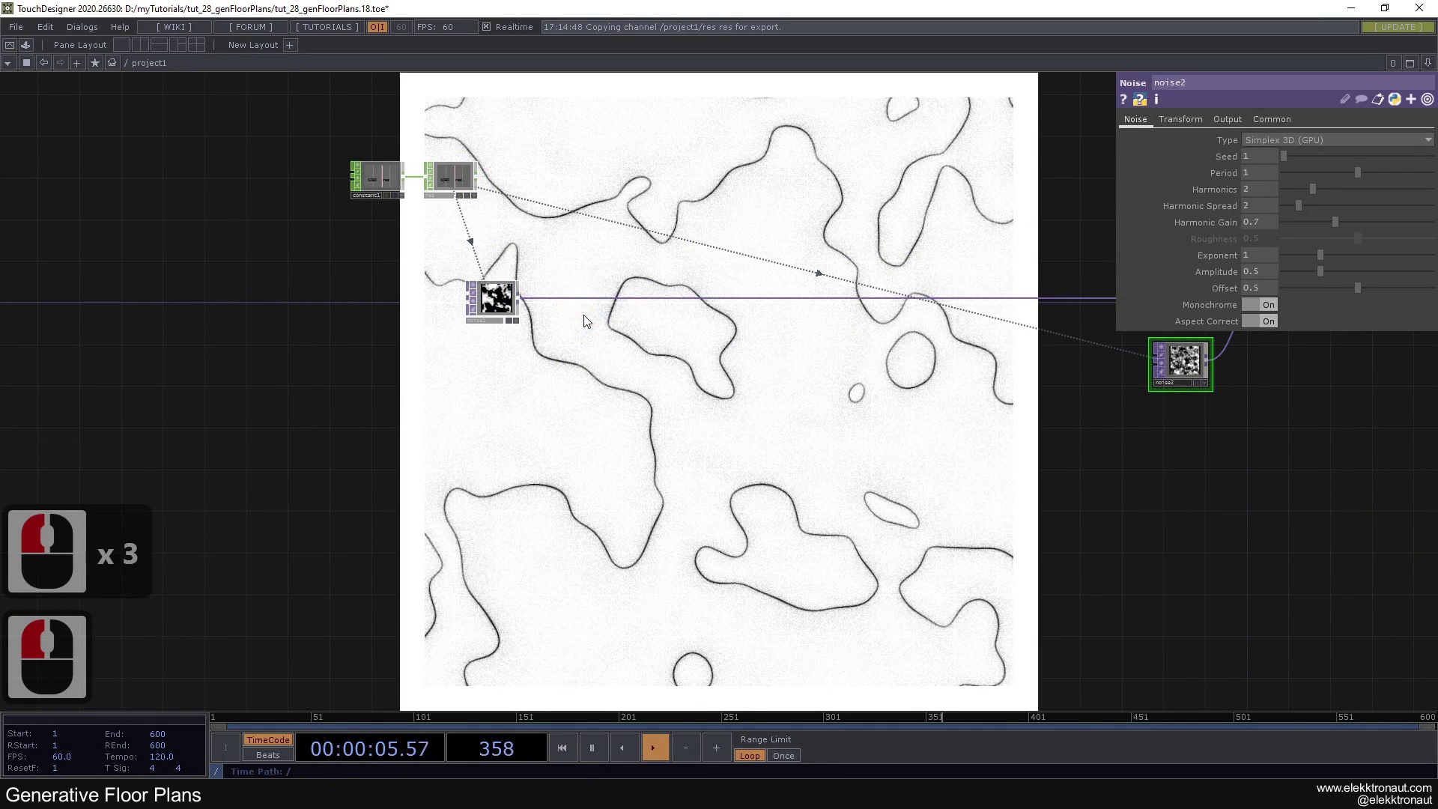
# Step: Add a Limit TOP after noise1 and paste three more copies of it
pyautogui.rightClick(584, 295)
pyautogui.click(594, 282)
pyautogui.write('li')
pyautogui.click(462, 343)
pyautogui.click(607, 304)
pyautogui.press('ctrl+c')
pyautogui.press('ctrl+v')
pyautogui.press('ctrl+v')
pyautogui.press('ctrl+v')
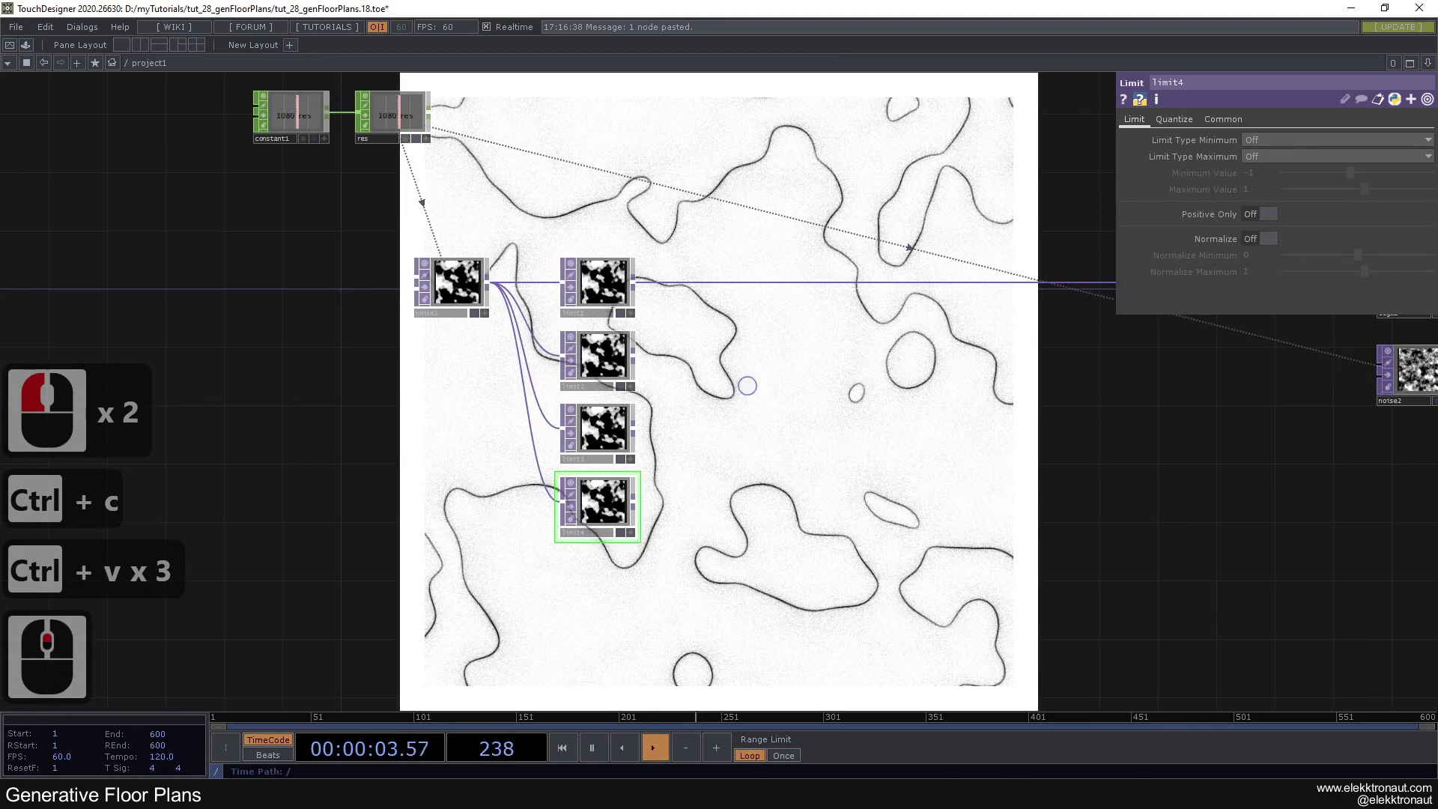
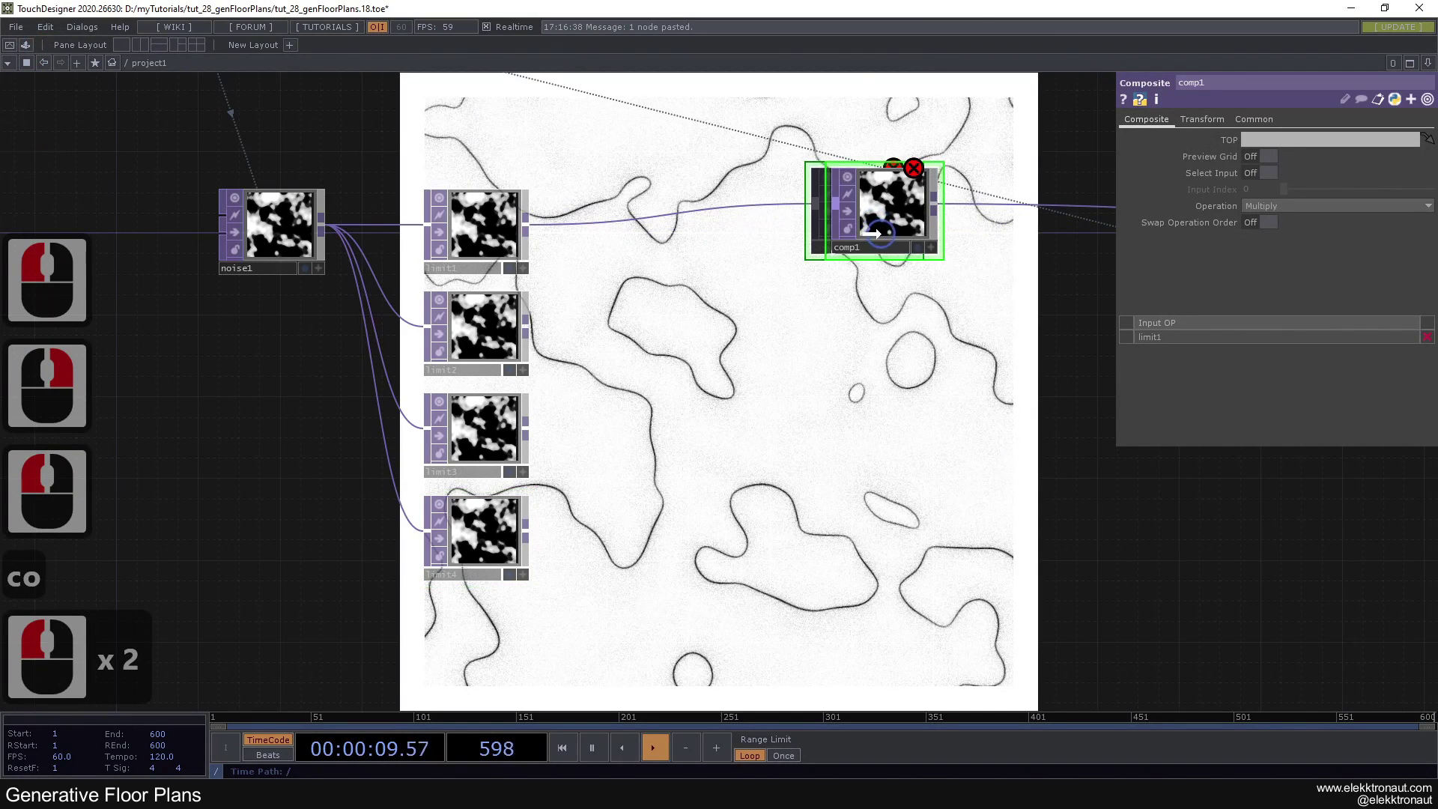
# Step: Start a Composite TOP from limit1 with Operation set to Exclude
pyautogui.click(887, 235)
pyautogui.click(890, 243)
pyautogui.click(891, 238)
pyautogui.click(1318, 205)
pyautogui.click(1270, 385)
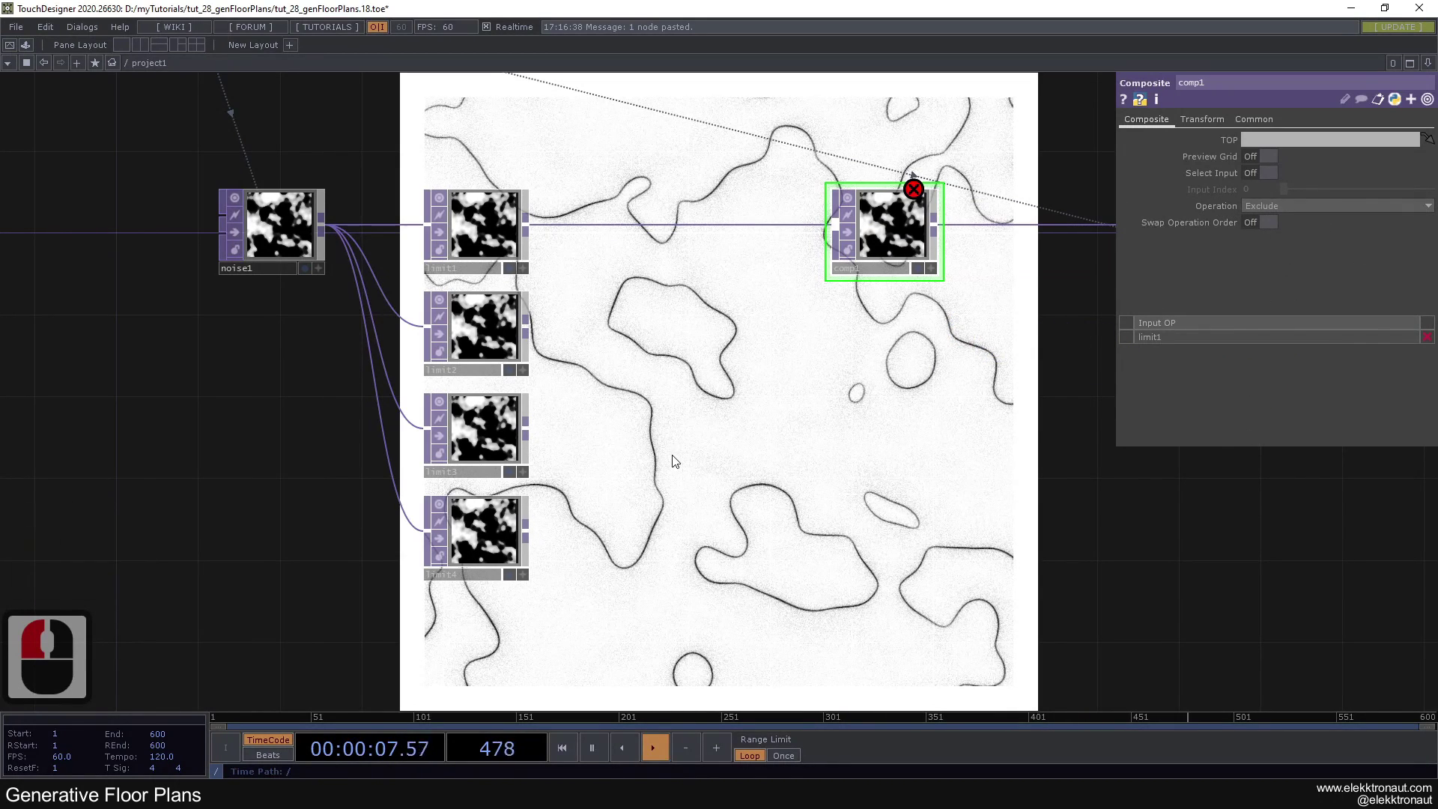
# Step: Wire the remaining limits into the composite and set limit3 to quantize position Ceiling, step 0.1
pyautogui.rightClick(483, 336)
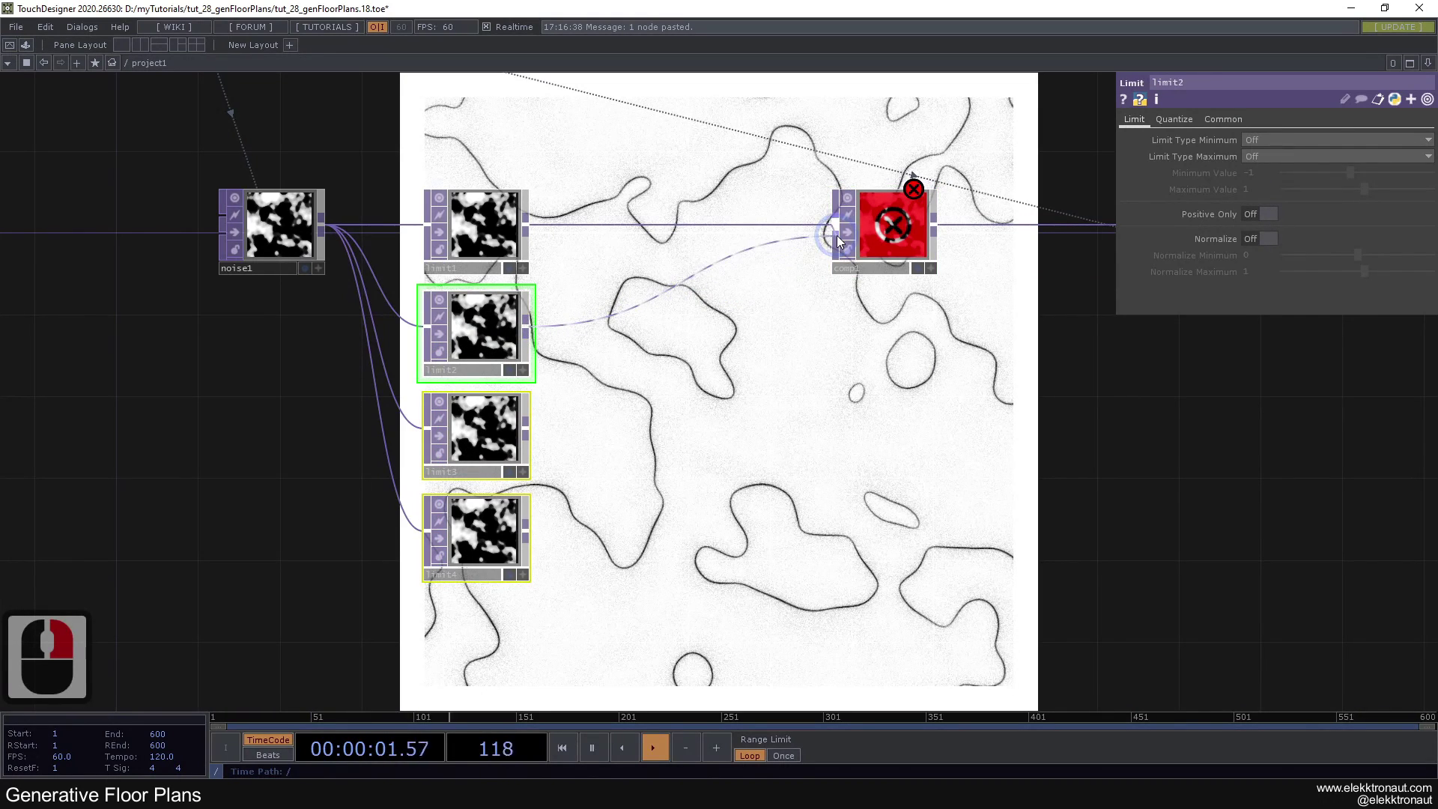
pyautogui.click(843, 236)
pyautogui.click(817, 387)
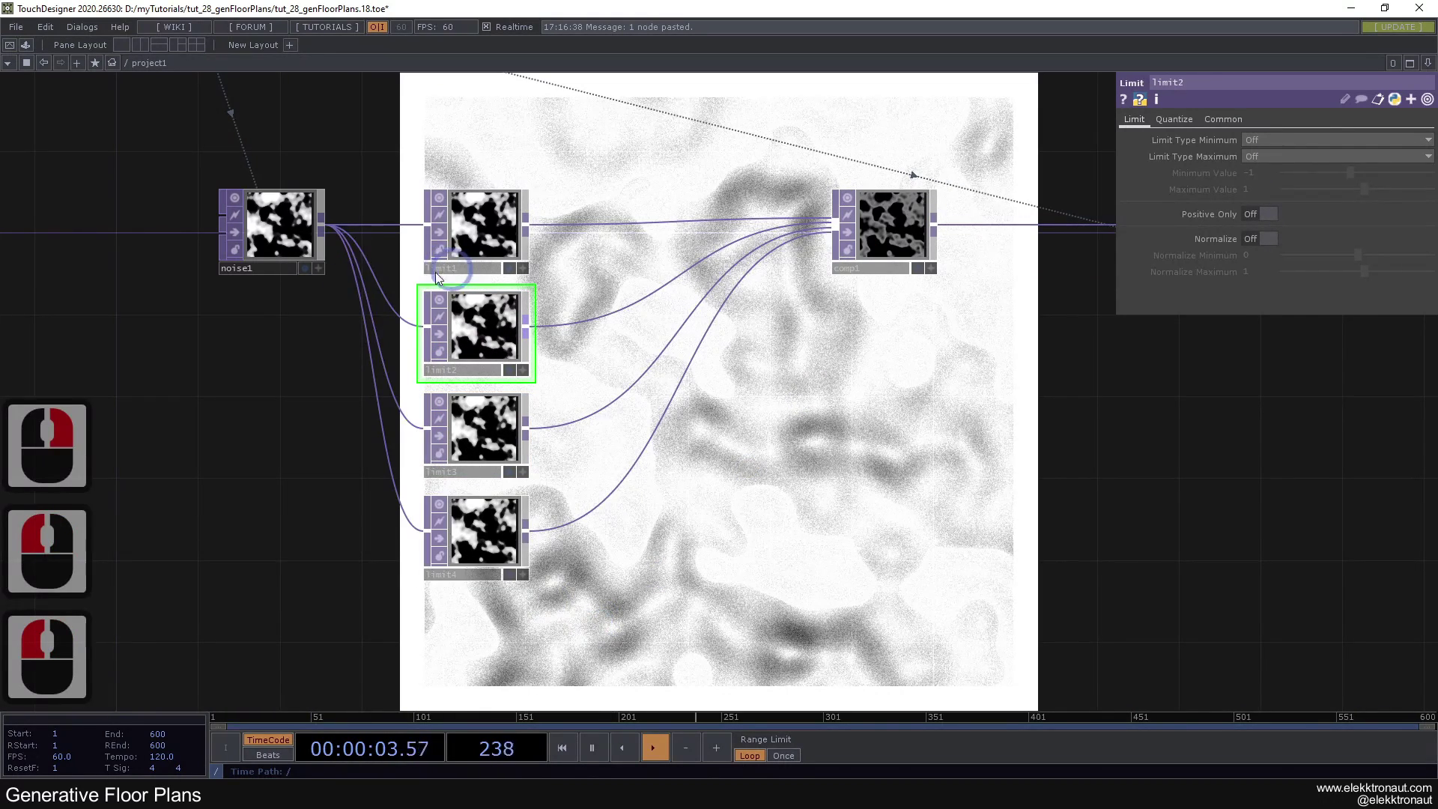
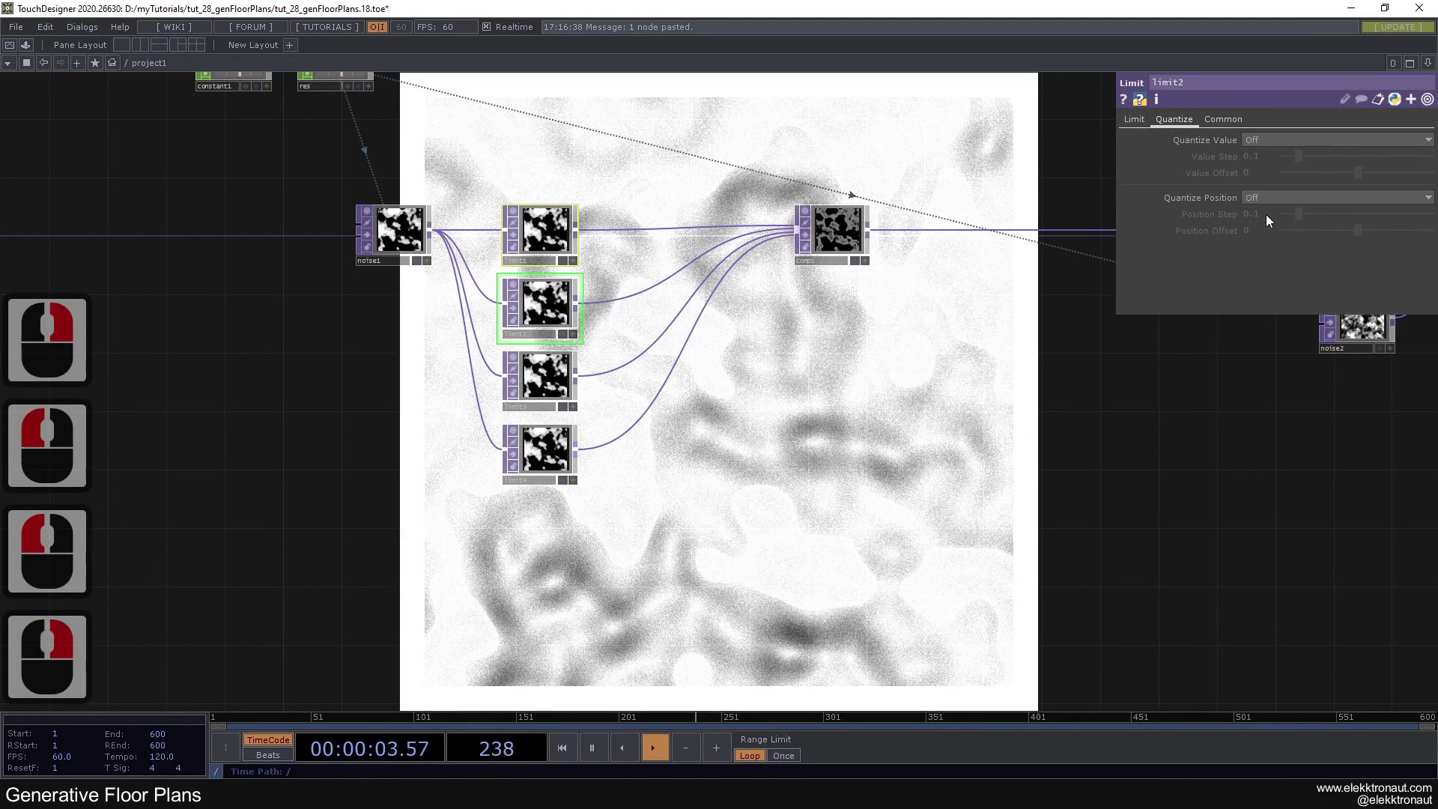
pyautogui.click(1272, 207)
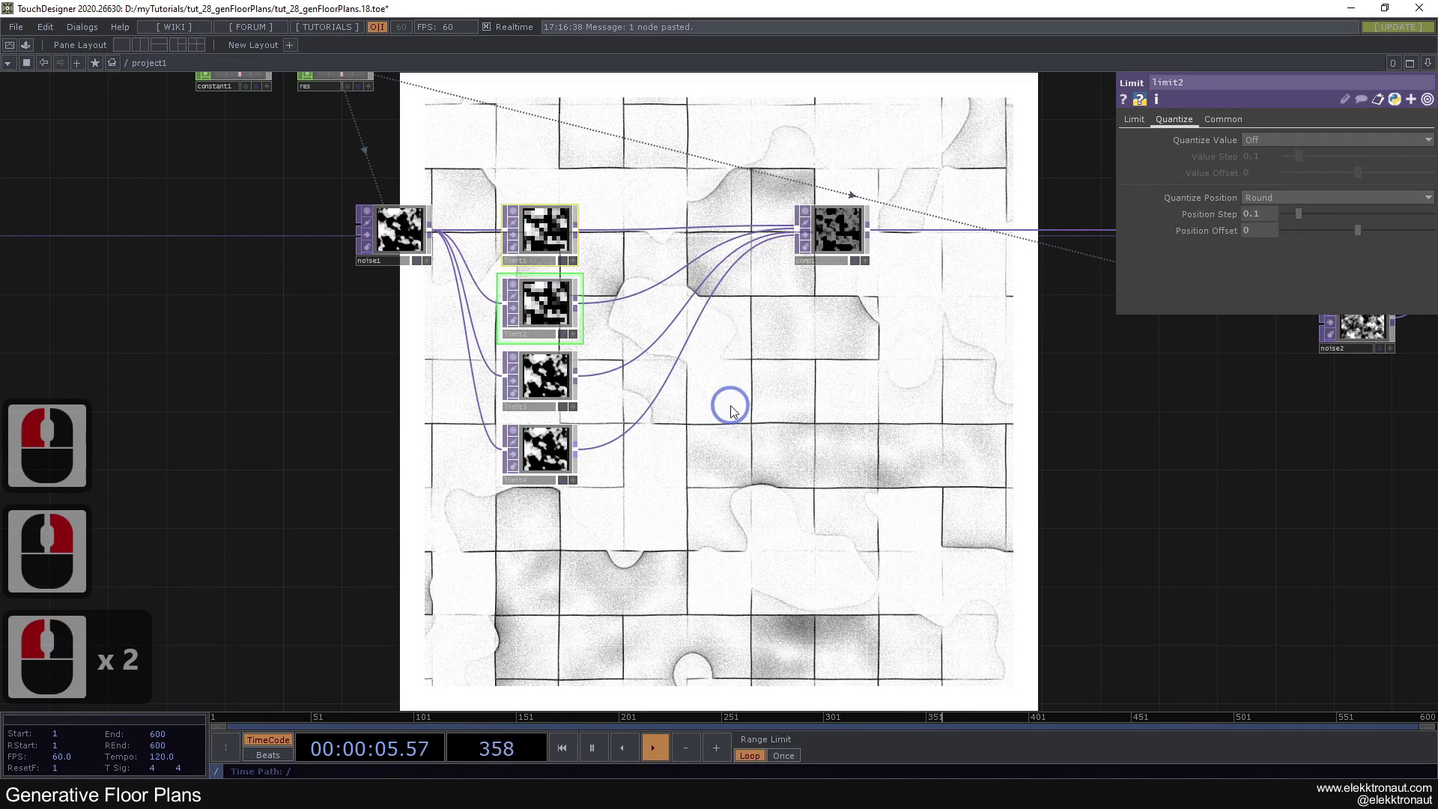
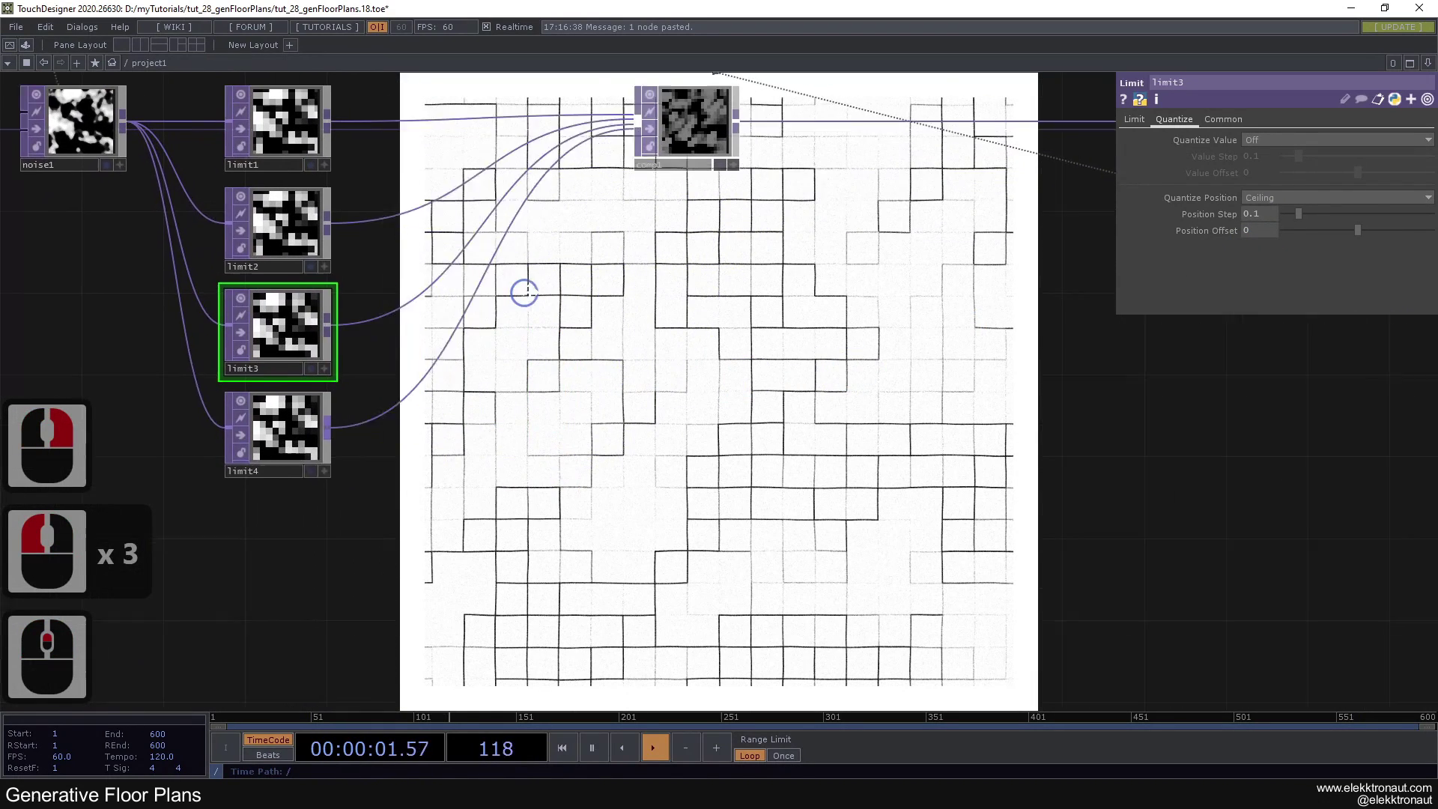
pyautogui.click(537, 294)
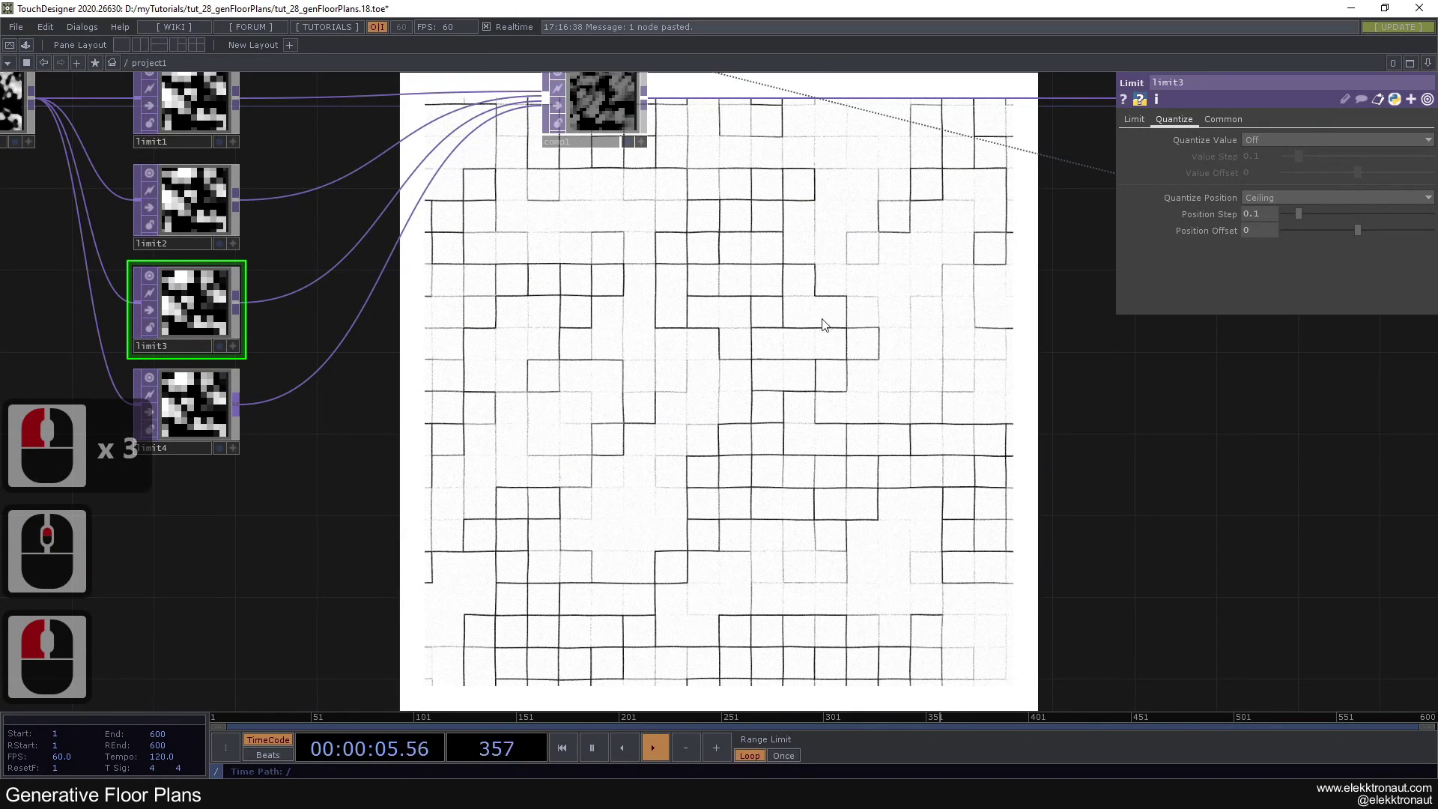
# Step: Set noise2 feeding displace1 to Period 3 and Harmonic Spread 9
pyautogui.middleClick(690, 330)
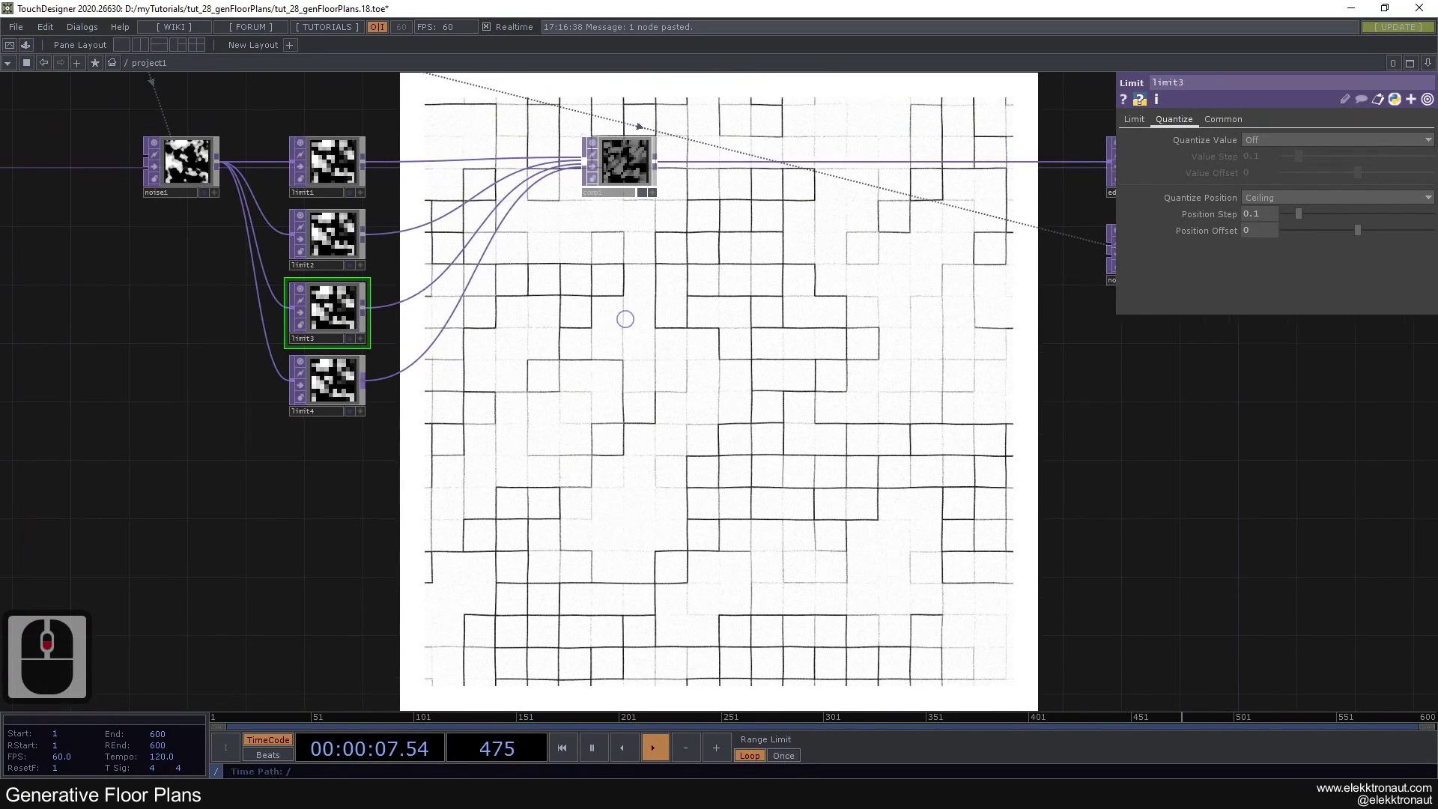
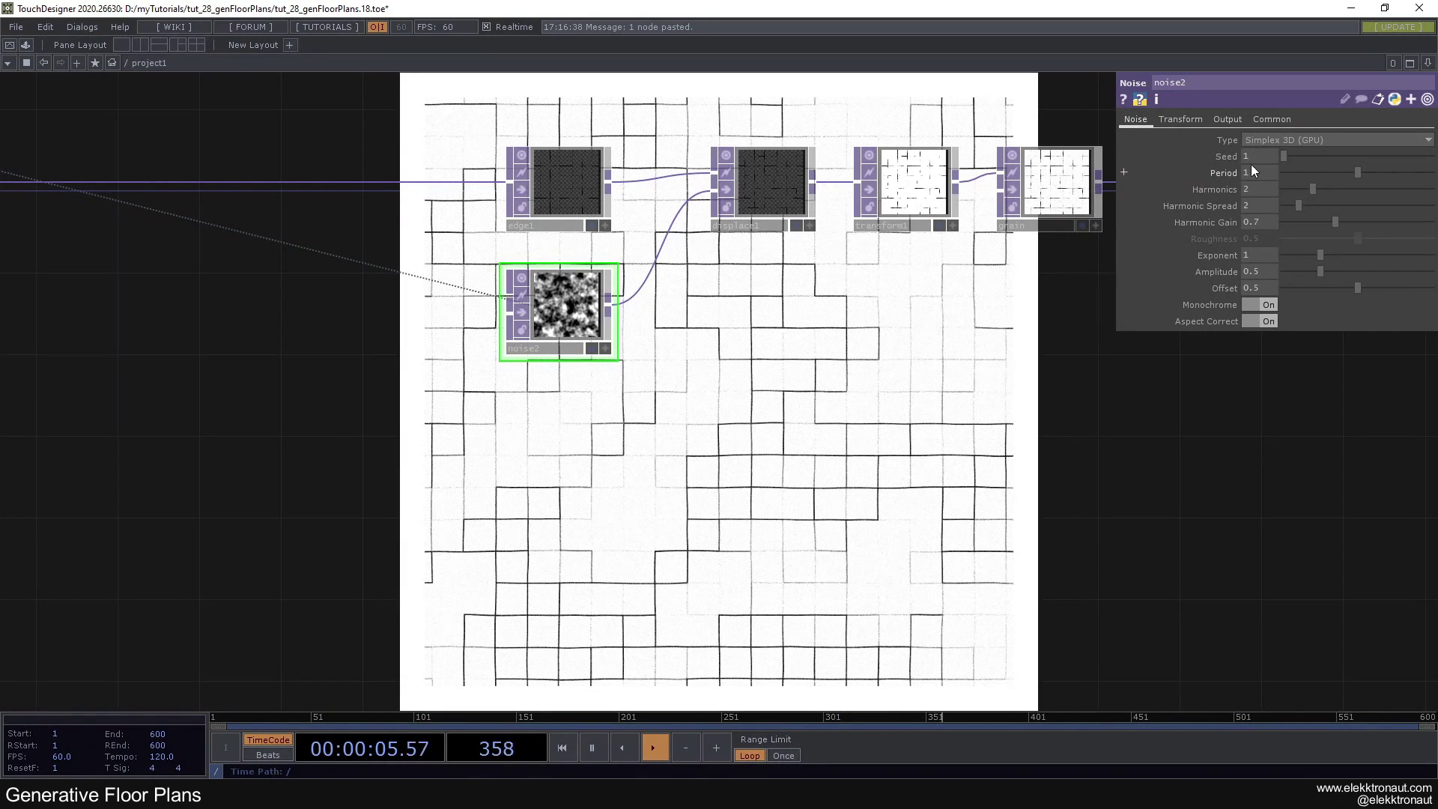
pyautogui.click(1023, 205)
pyautogui.press('3')
pyautogui.click(843, 398)
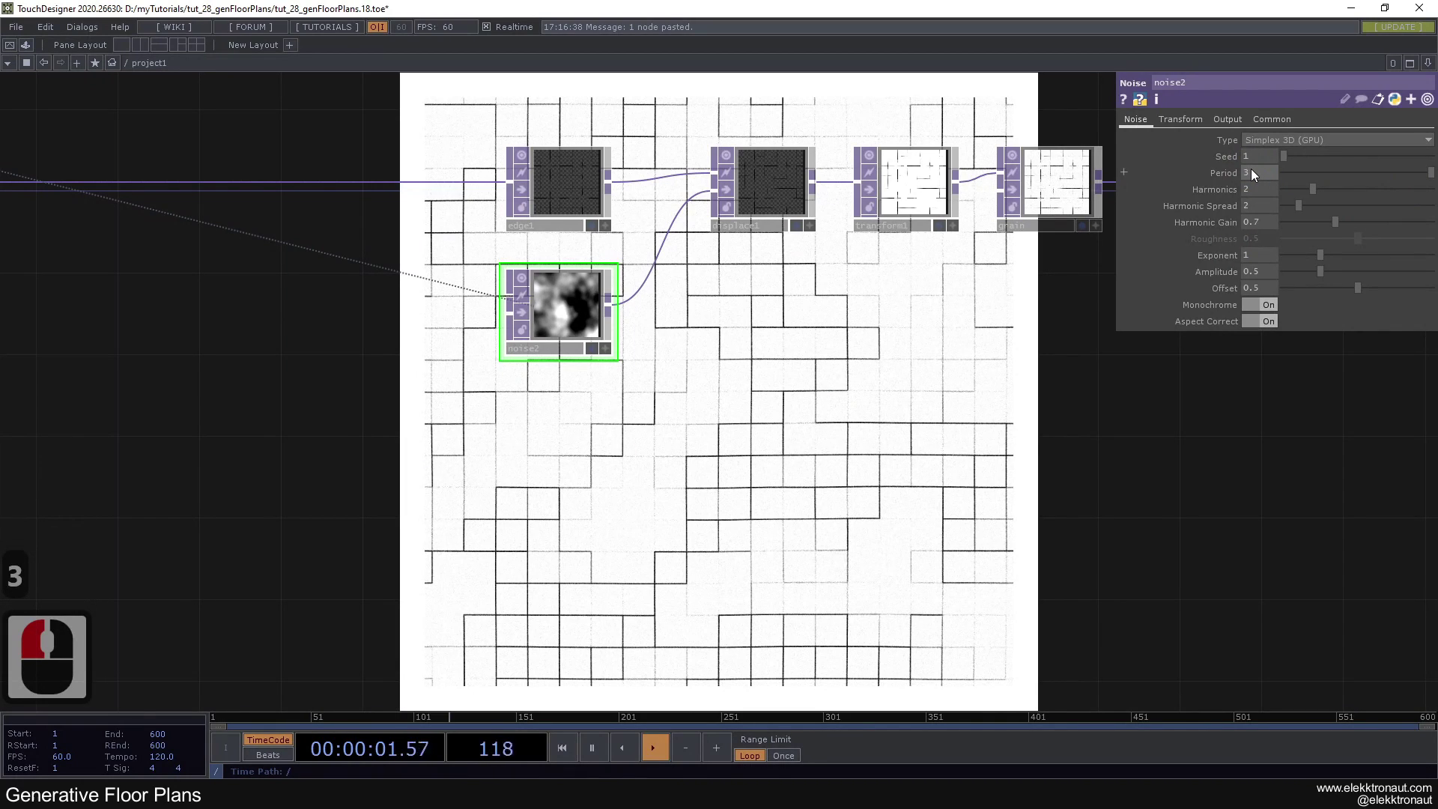
pyautogui.click(1164, 208)
pyautogui.press('9')
pyautogui.click(907, 391)
pyautogui.click(816, 348)
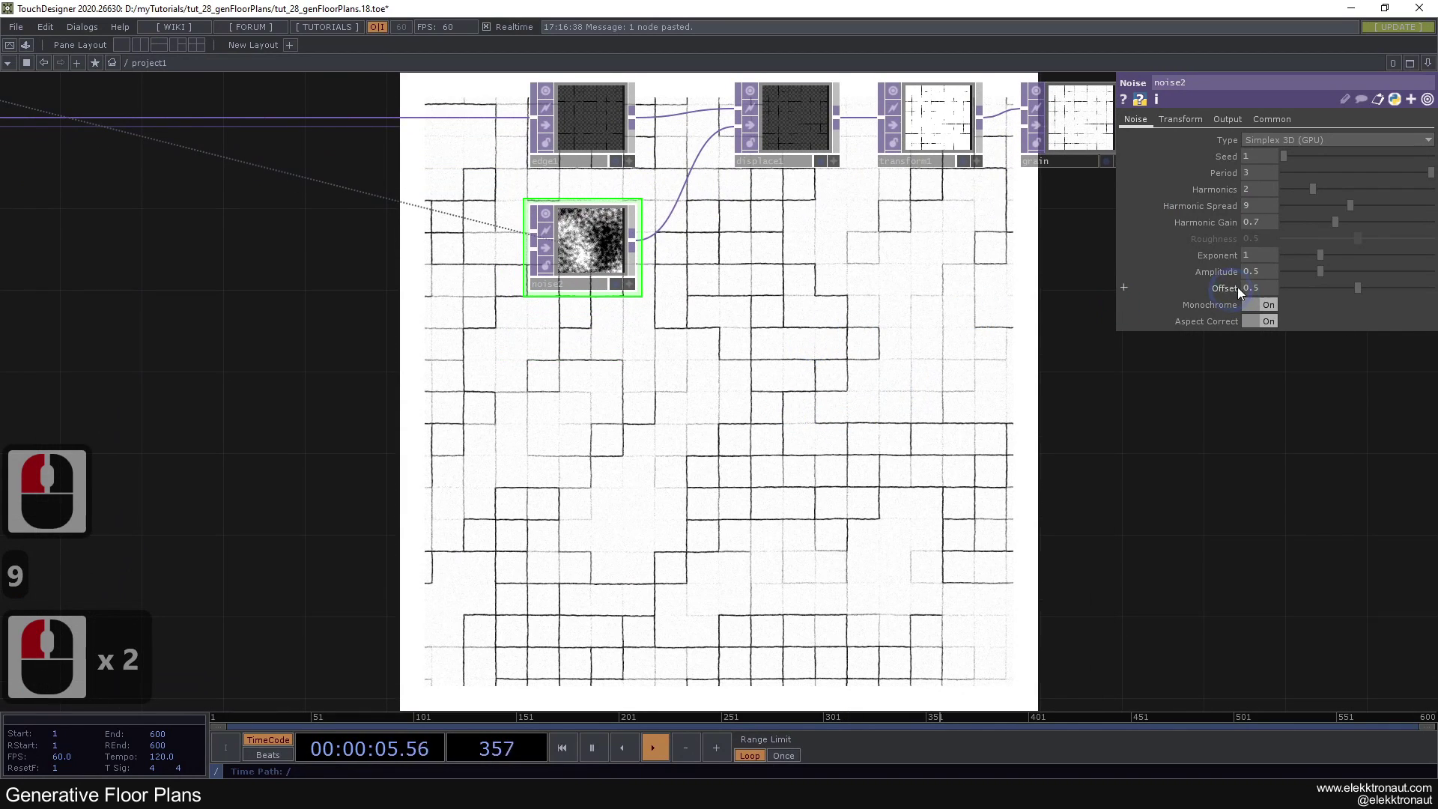
# Step: Try exponent .1, revert it to 1, and lower noise2's amplitude to .4
pyautogui.click(1094, 244)
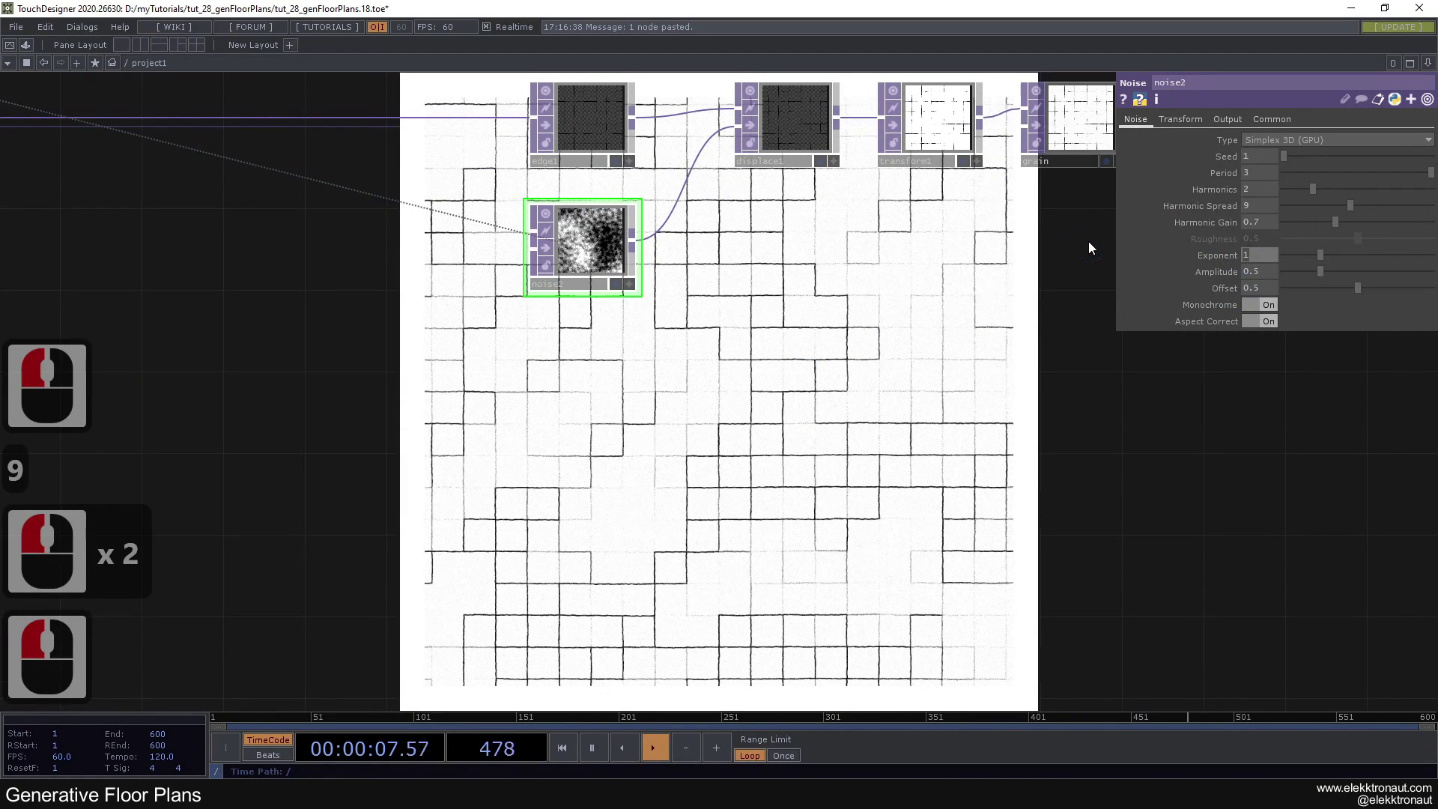
pyautogui.write('.1')
pyautogui.press('Return')
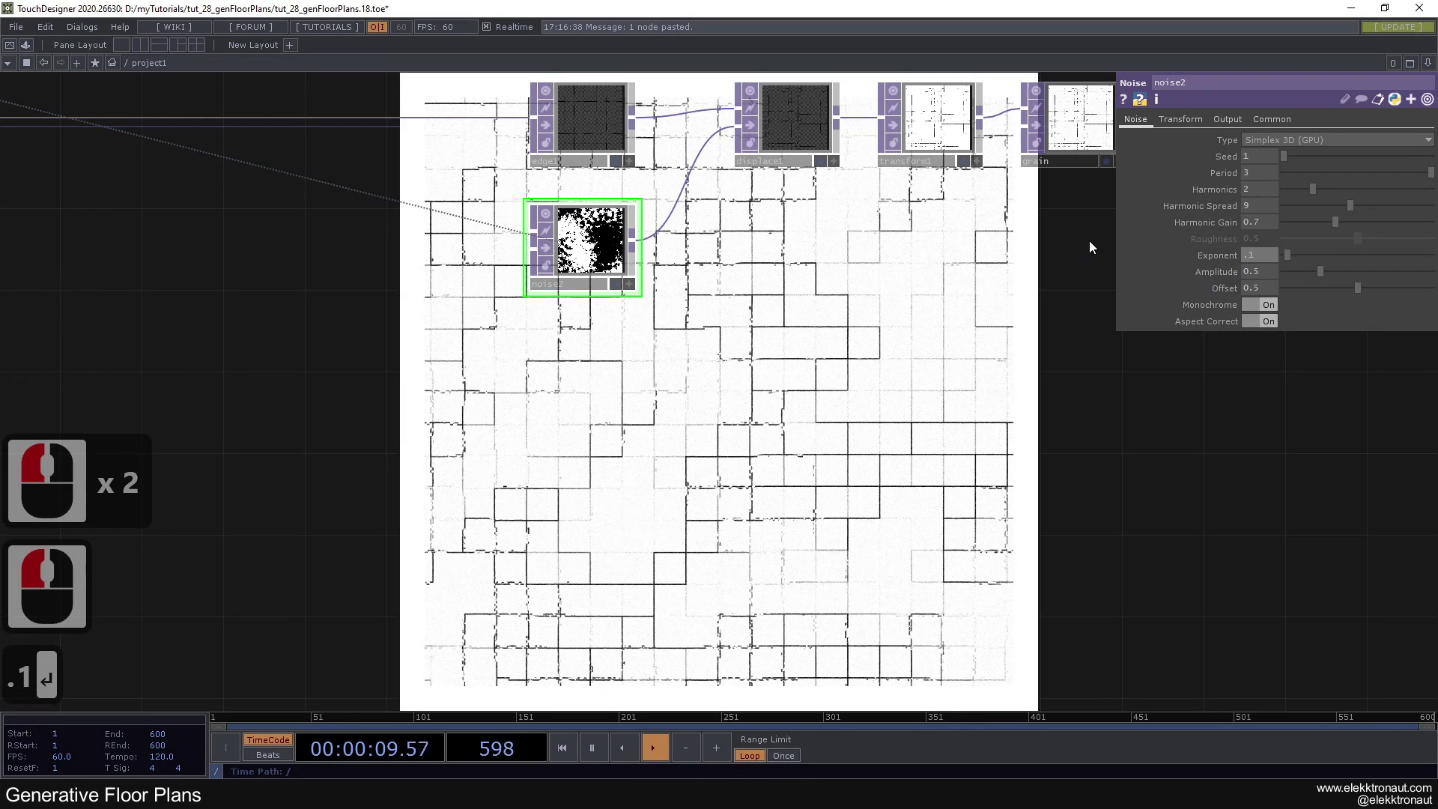
pyautogui.click(1085, 239)
pyautogui.press('1')
pyautogui.click(958, 347)
pyautogui.click(1261, 273)
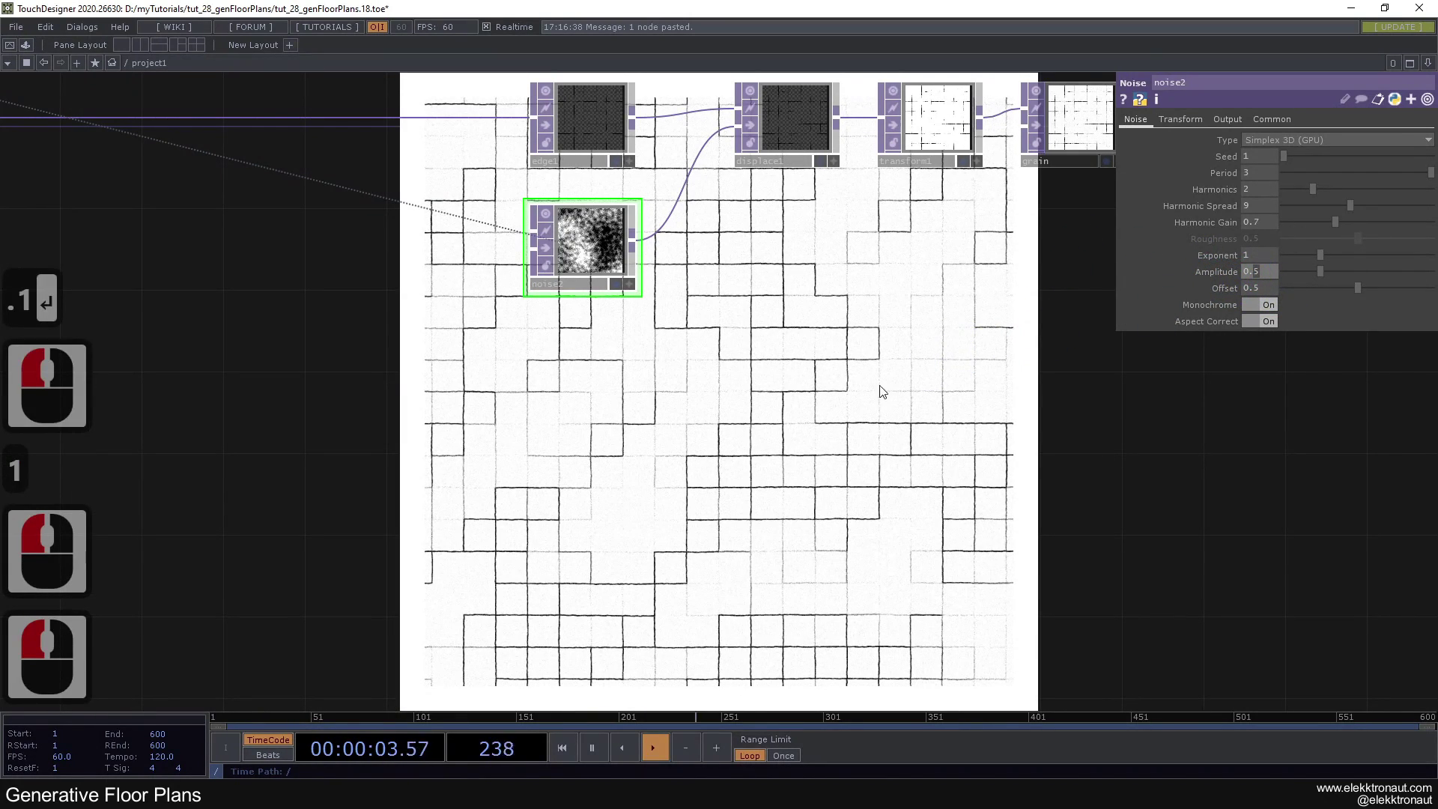
pyautogui.press('4')
pyautogui.click(880, 389)
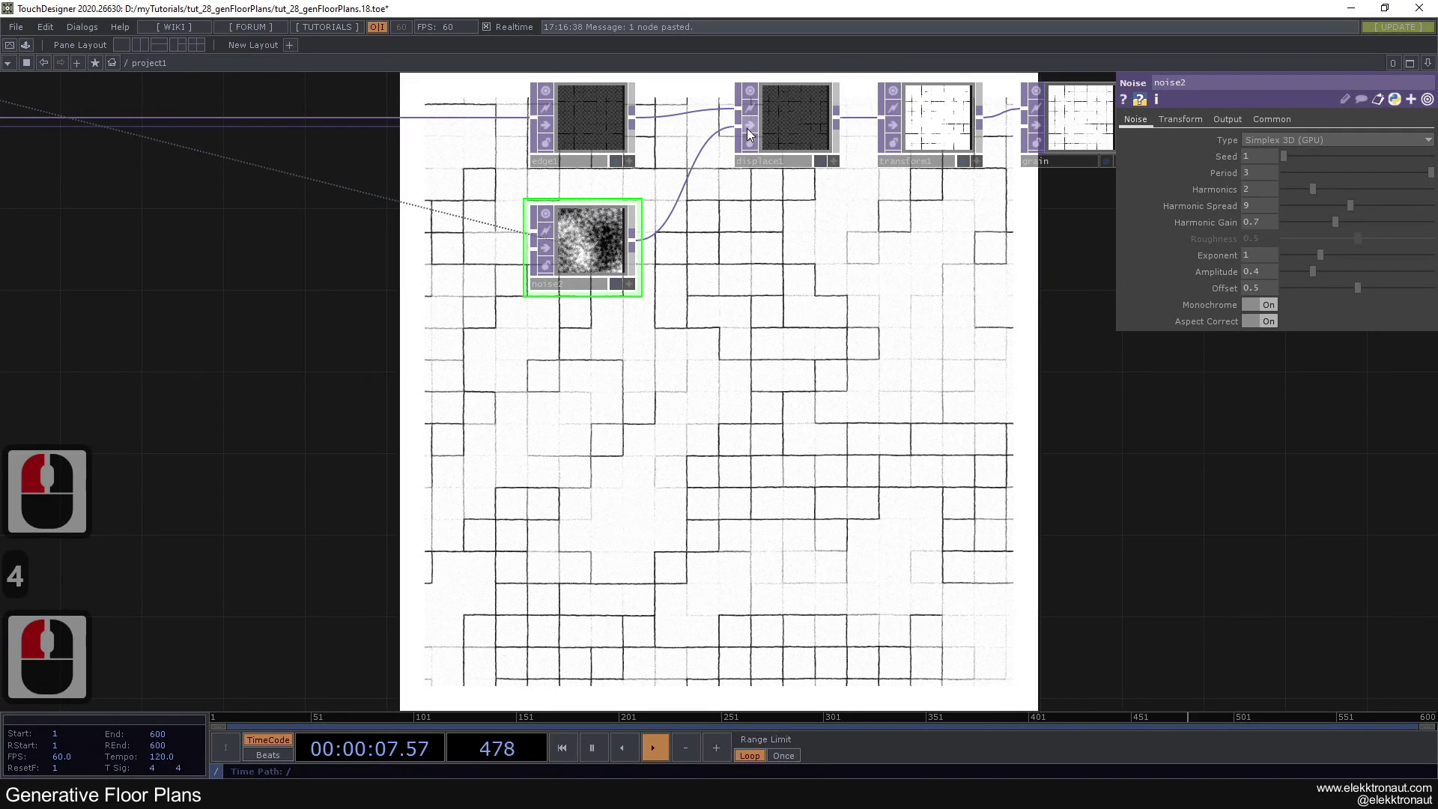
# Step: Turn Monochrome off on noise2 and fine-tune amplitude to about .46
pyautogui.click(755, 128)
pyautogui.click(755, 128)
pyautogui.click(756, 129)
pyautogui.click(756, 129)
pyautogui.click(816, 284)
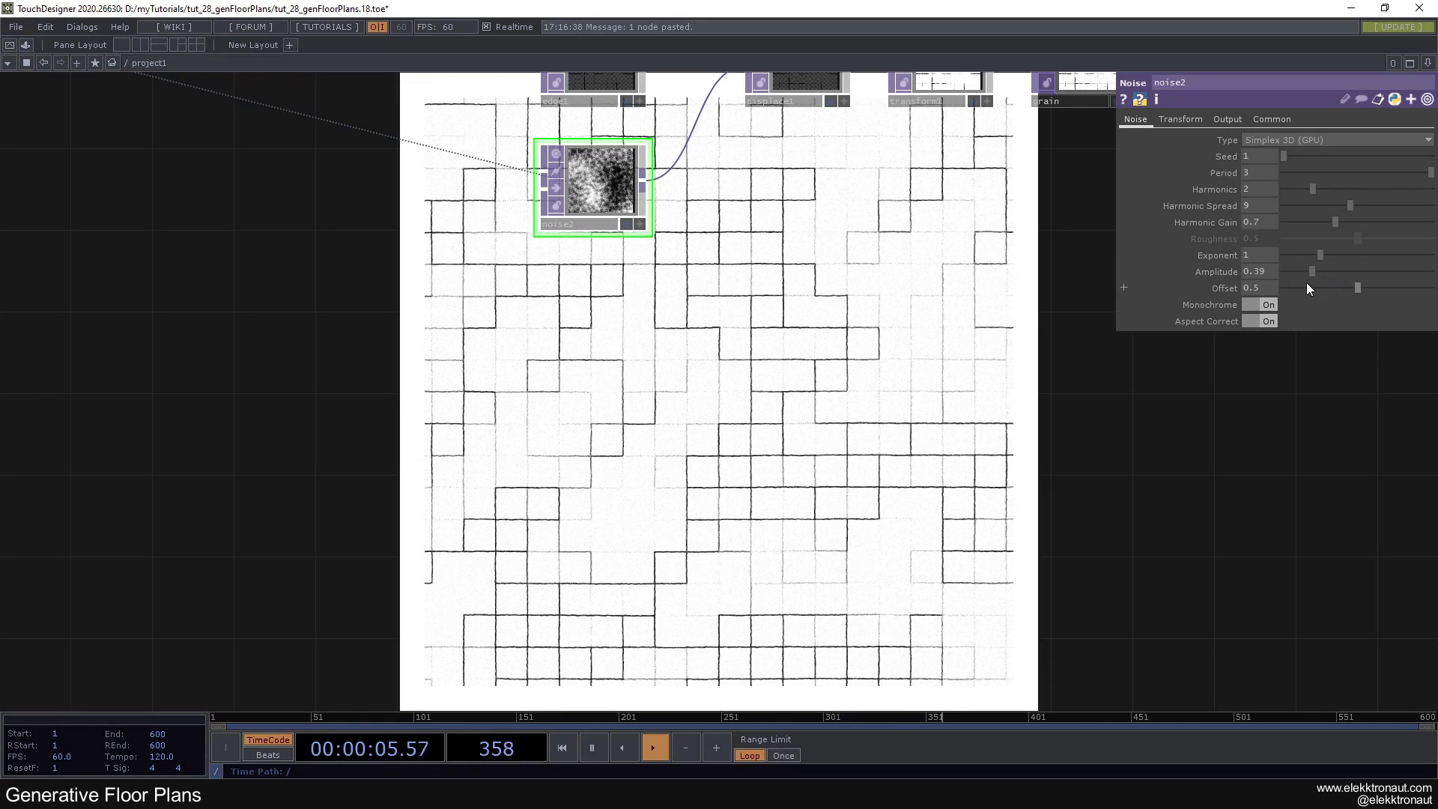
pyautogui.click(1314, 288)
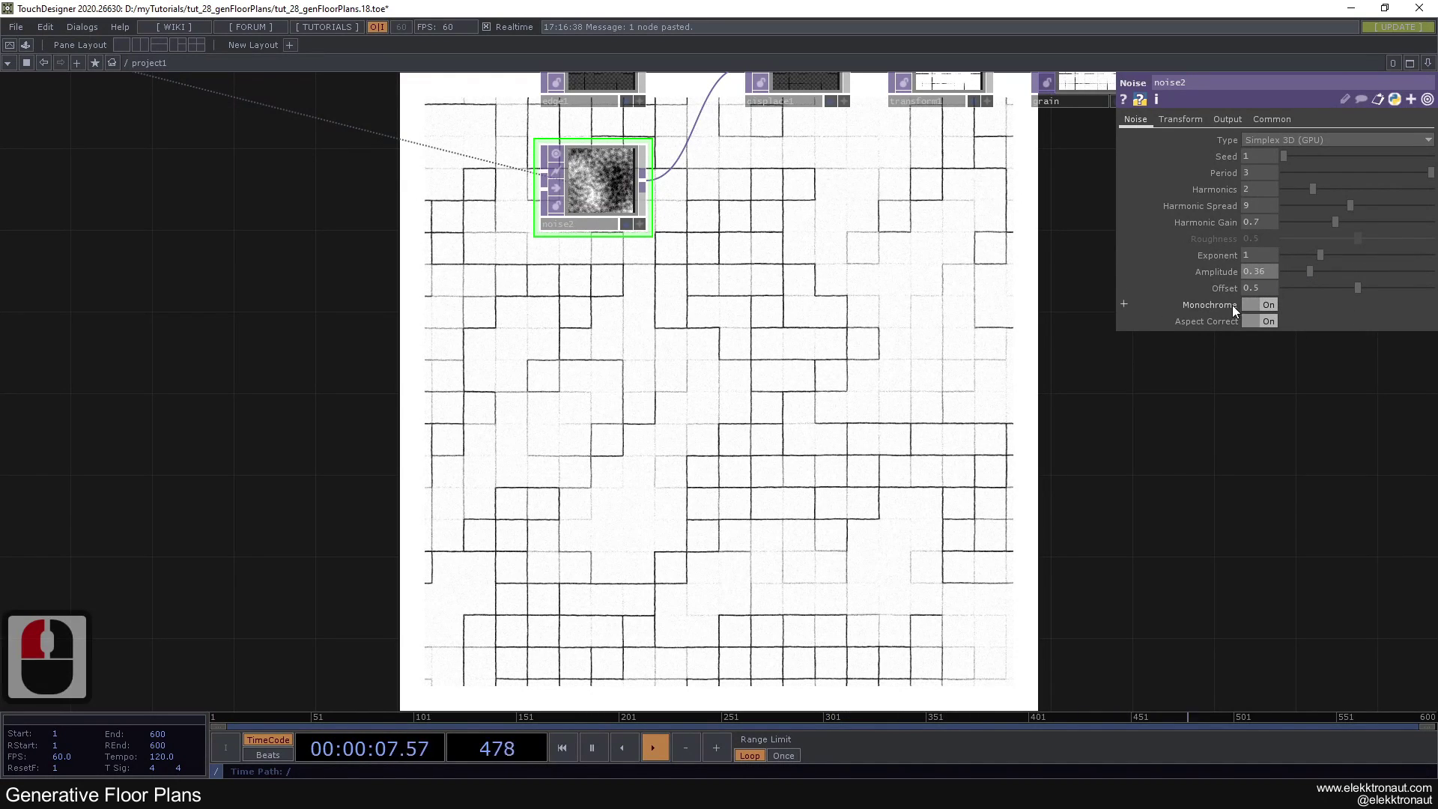
pyautogui.click(1264, 312)
pyautogui.doubleClick(1269, 312)
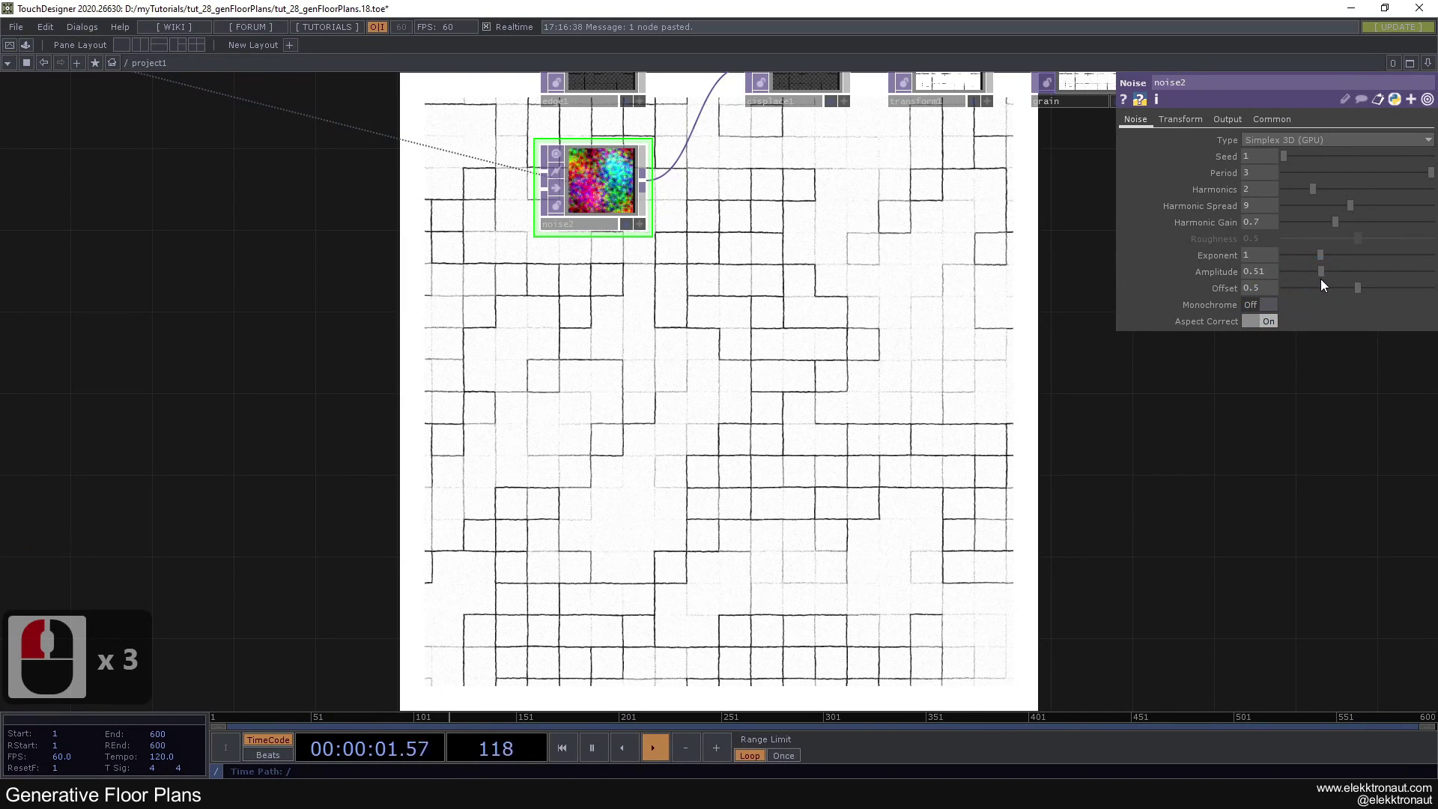
pyautogui.click(1322, 285)
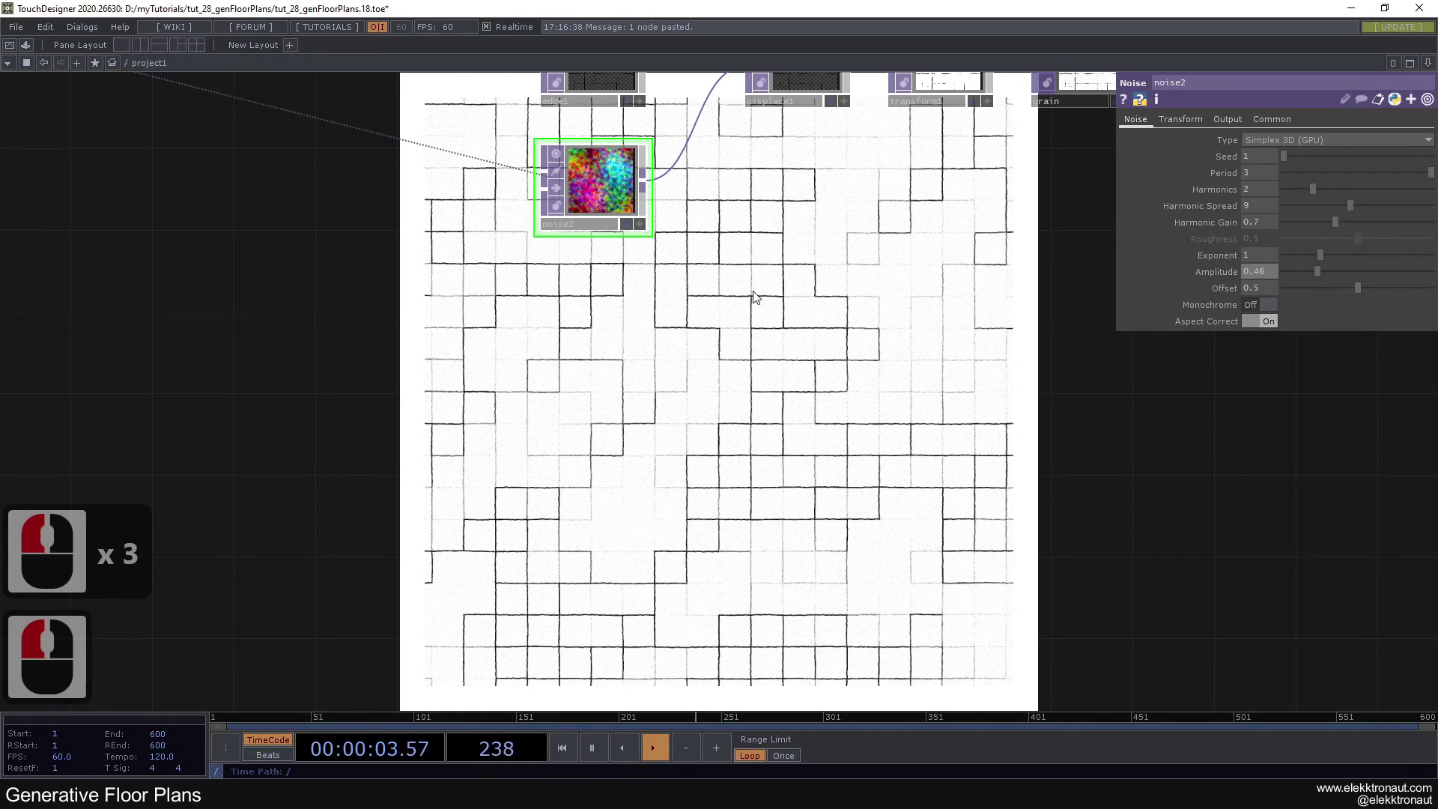
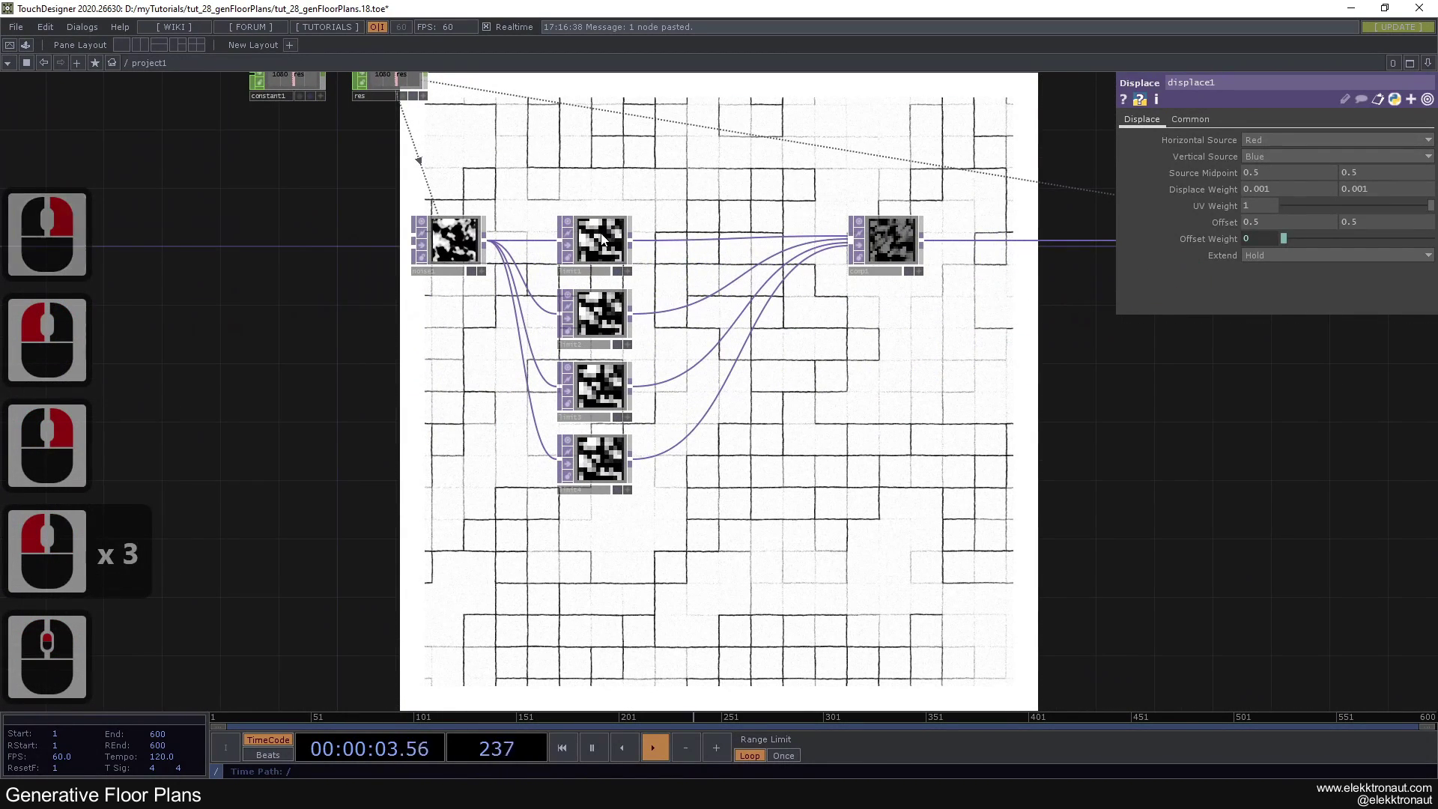
# Step: Change limit1's Quantize Position Step from 0.1 to .06
pyautogui.click(609, 235)
pyautogui.click(585, 209)
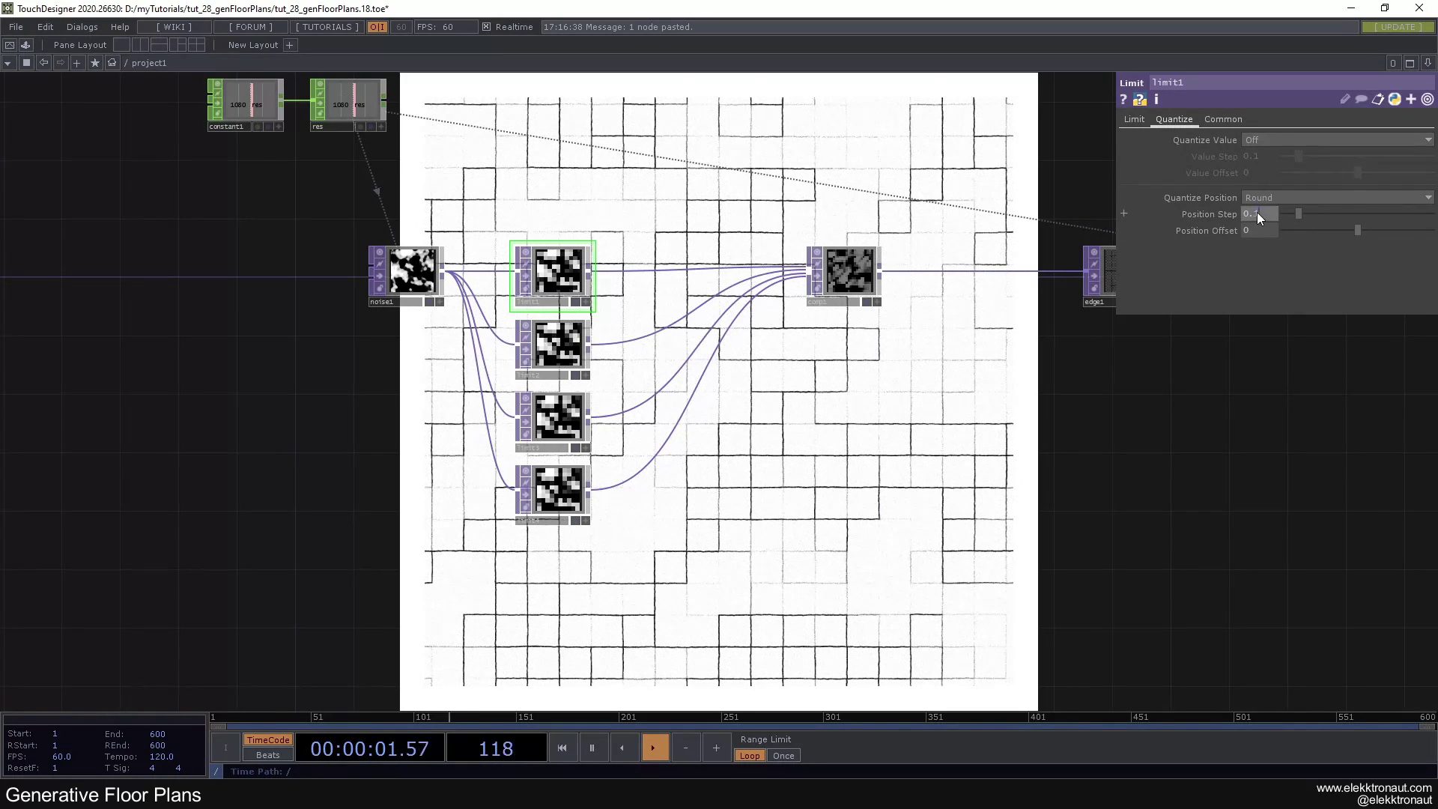
pyautogui.click(1225, 221)
pyautogui.write('.')
pyautogui.write('6')
pyautogui.press('Return')
pyautogui.press('BackSpace')
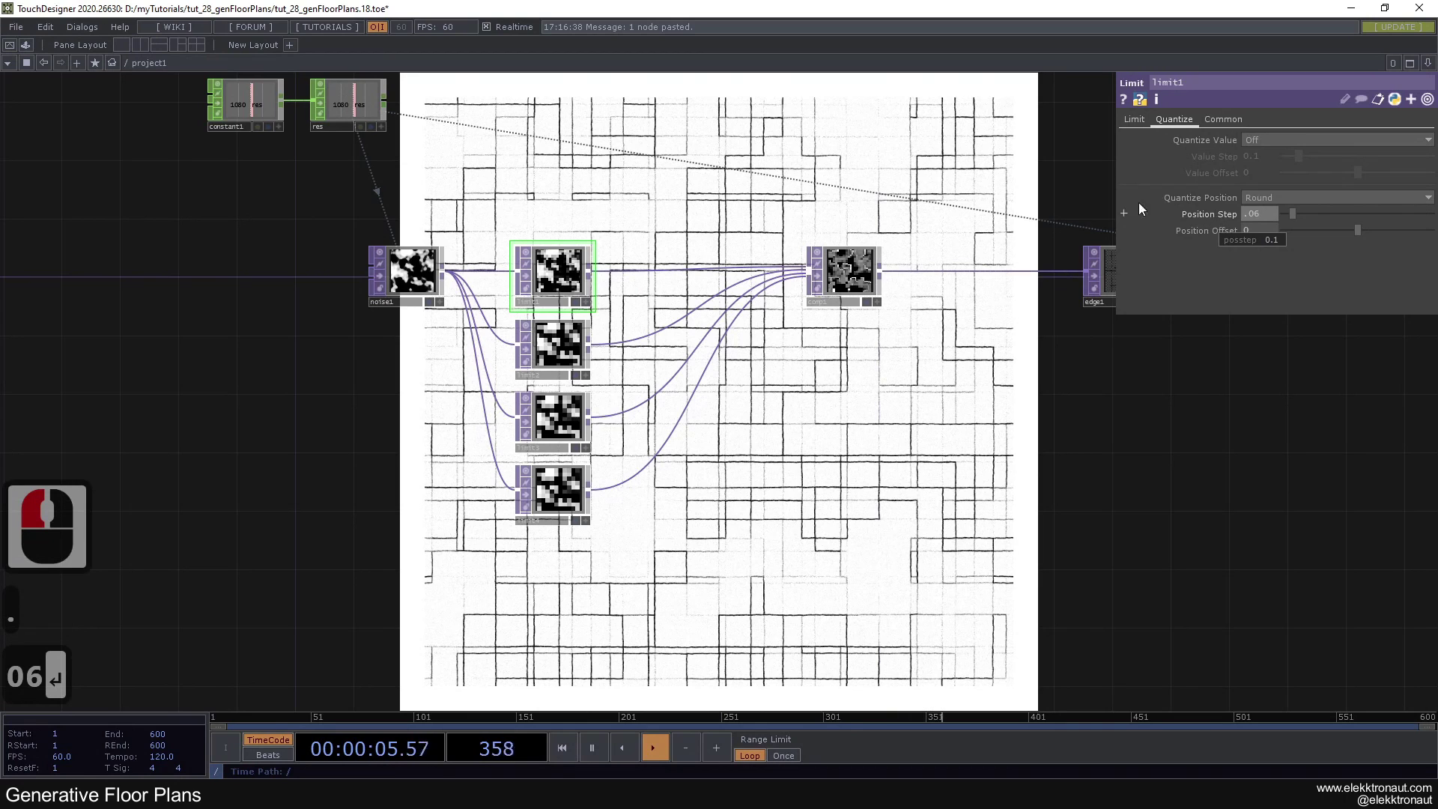
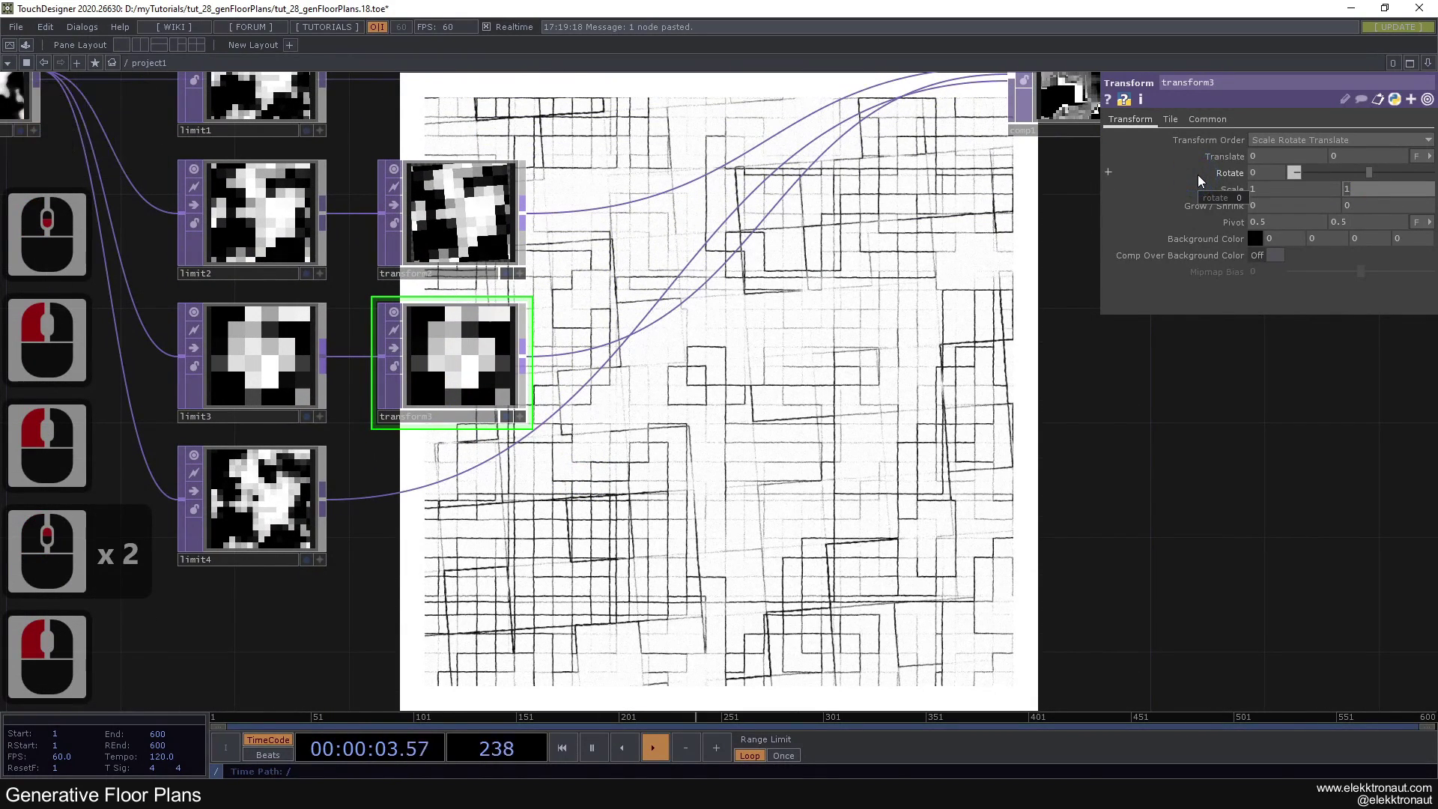
# Step: Set transform3 Scale Y to 2 and Rotate 180, then review the other transform
pyautogui.press('2')
pyautogui.press('Return')
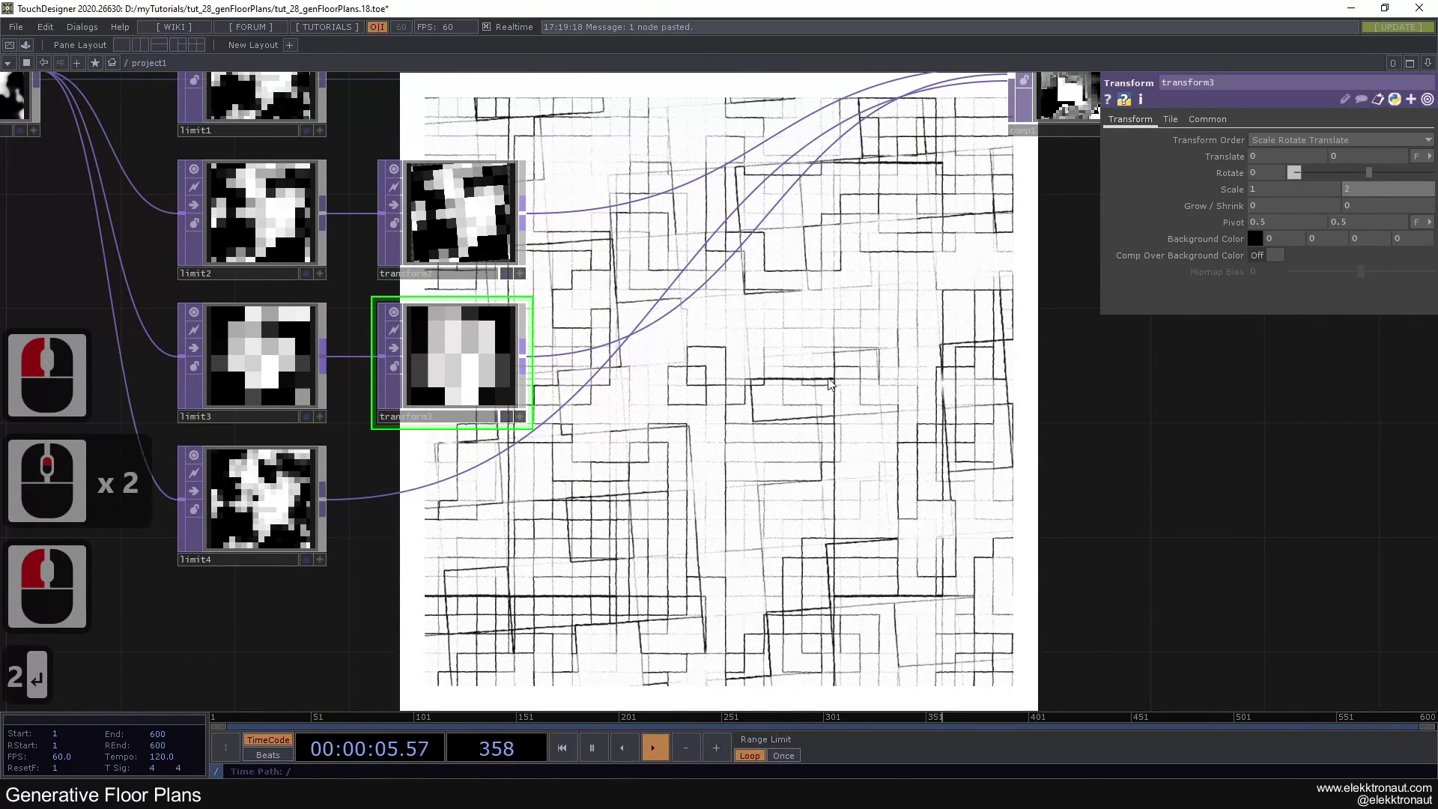
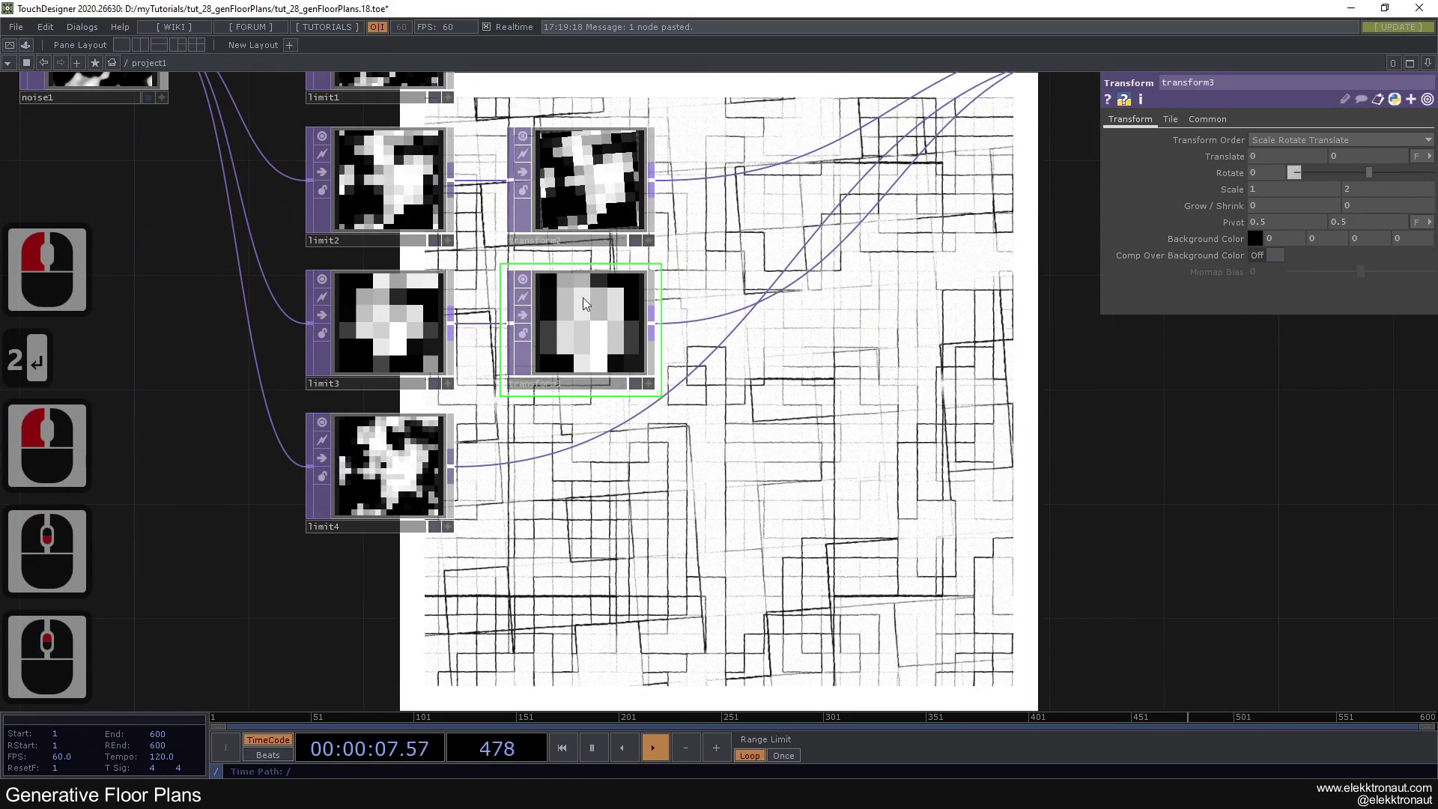
pyautogui.middleClick(592, 311)
pyautogui.scroll(3)
pyautogui.scroll(3)
pyautogui.click(653, 374)
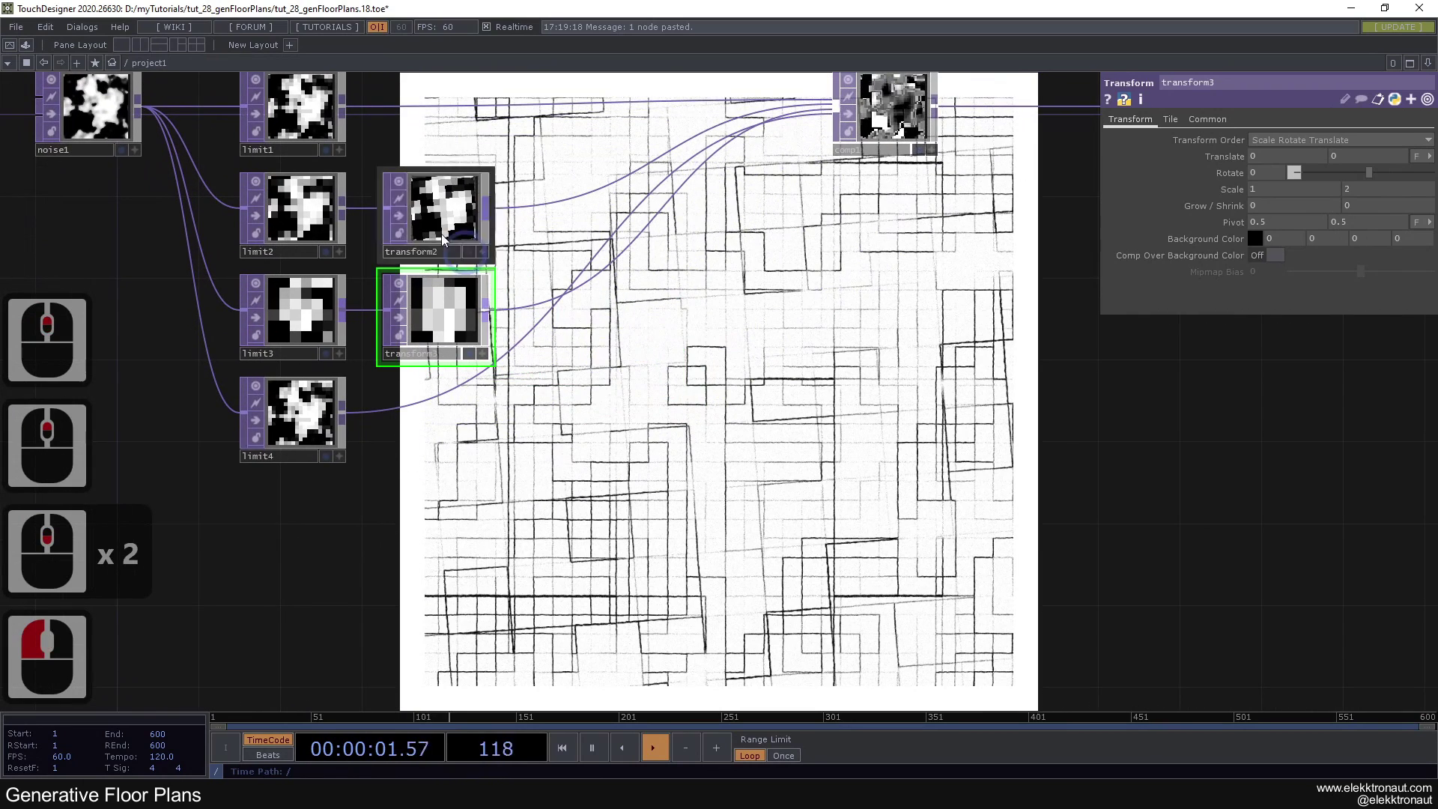
pyautogui.click(399, 219)
pyautogui.click(399, 219)
pyautogui.click(398, 219)
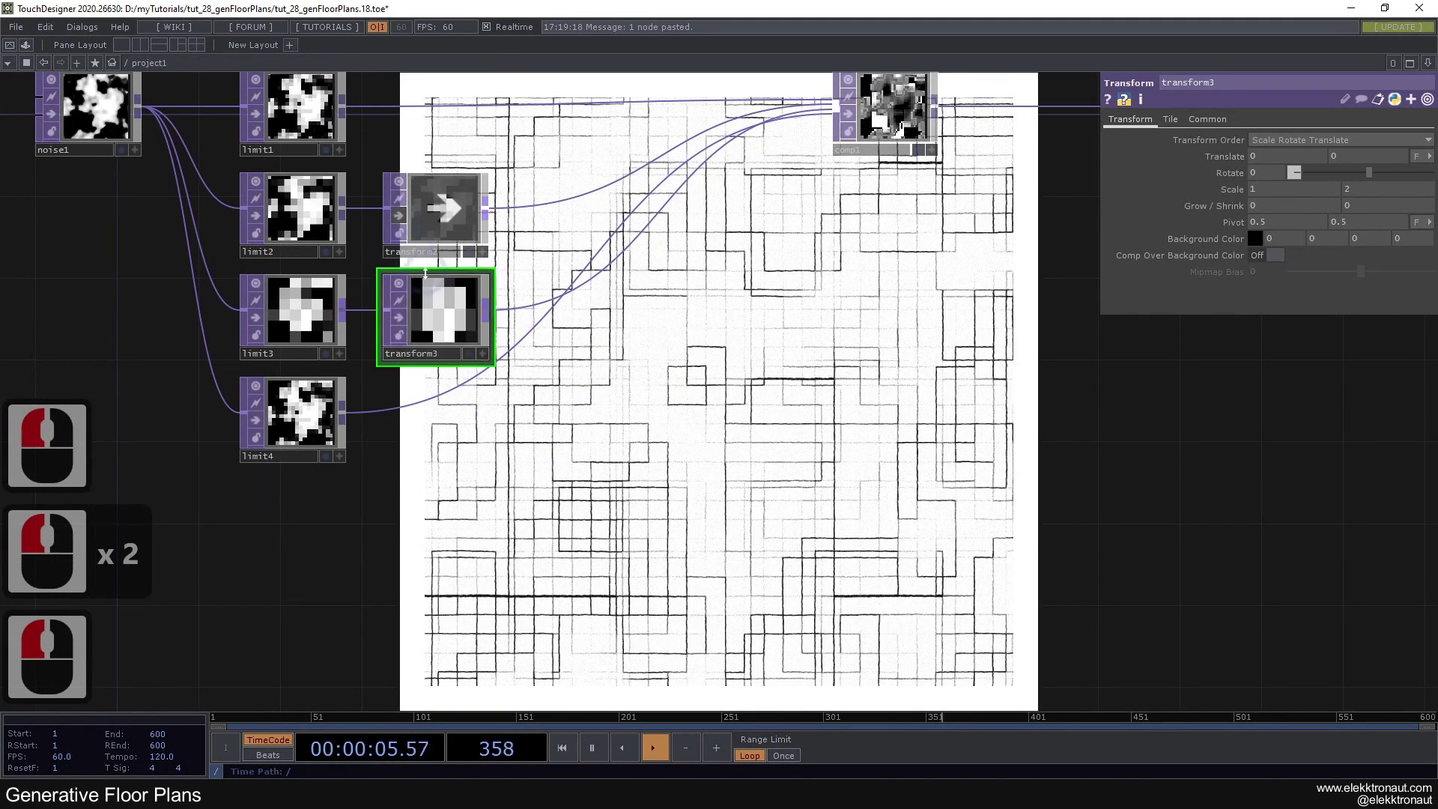
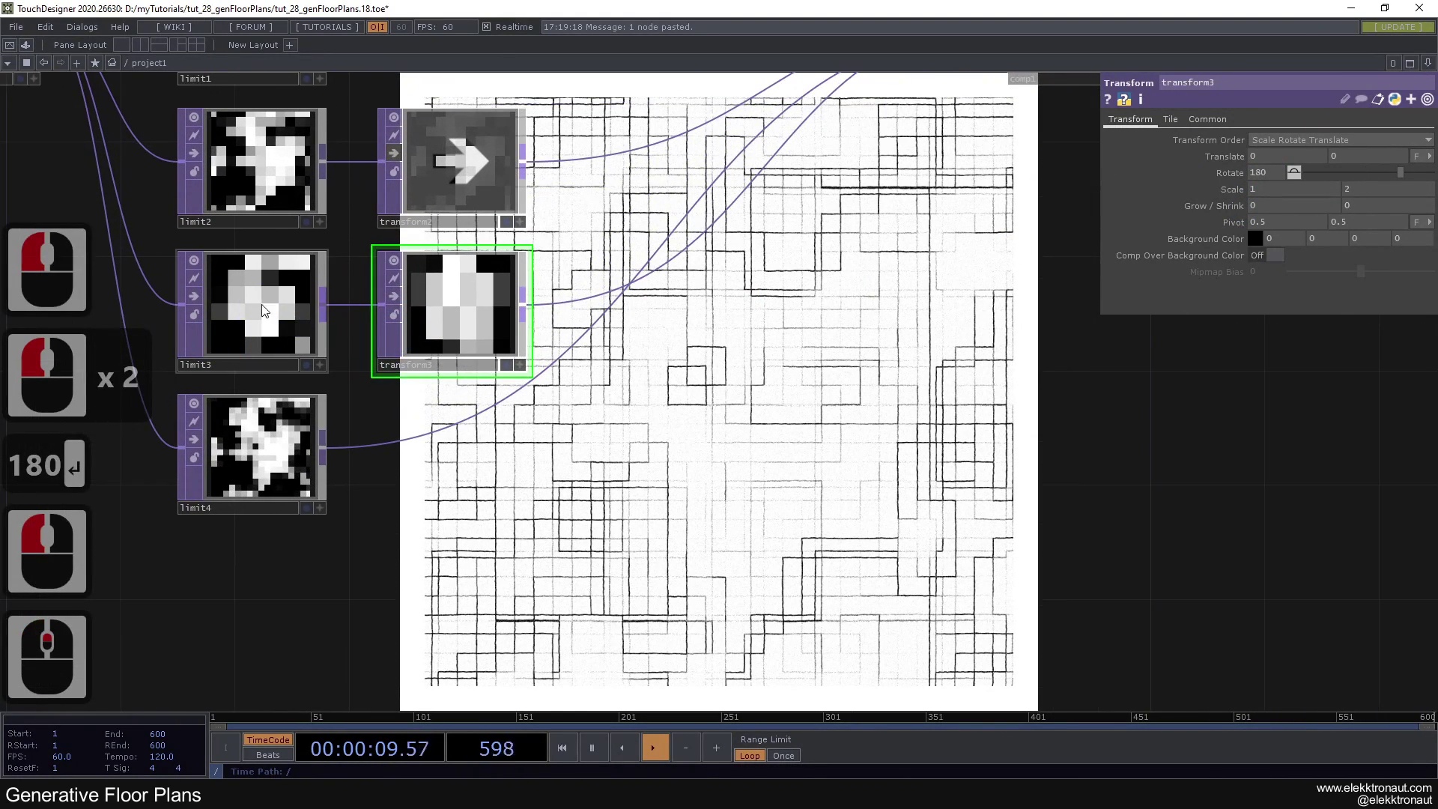
# Step: Copy noise1 and paste duplicate noise generators into the network
pyautogui.click(552, 535)
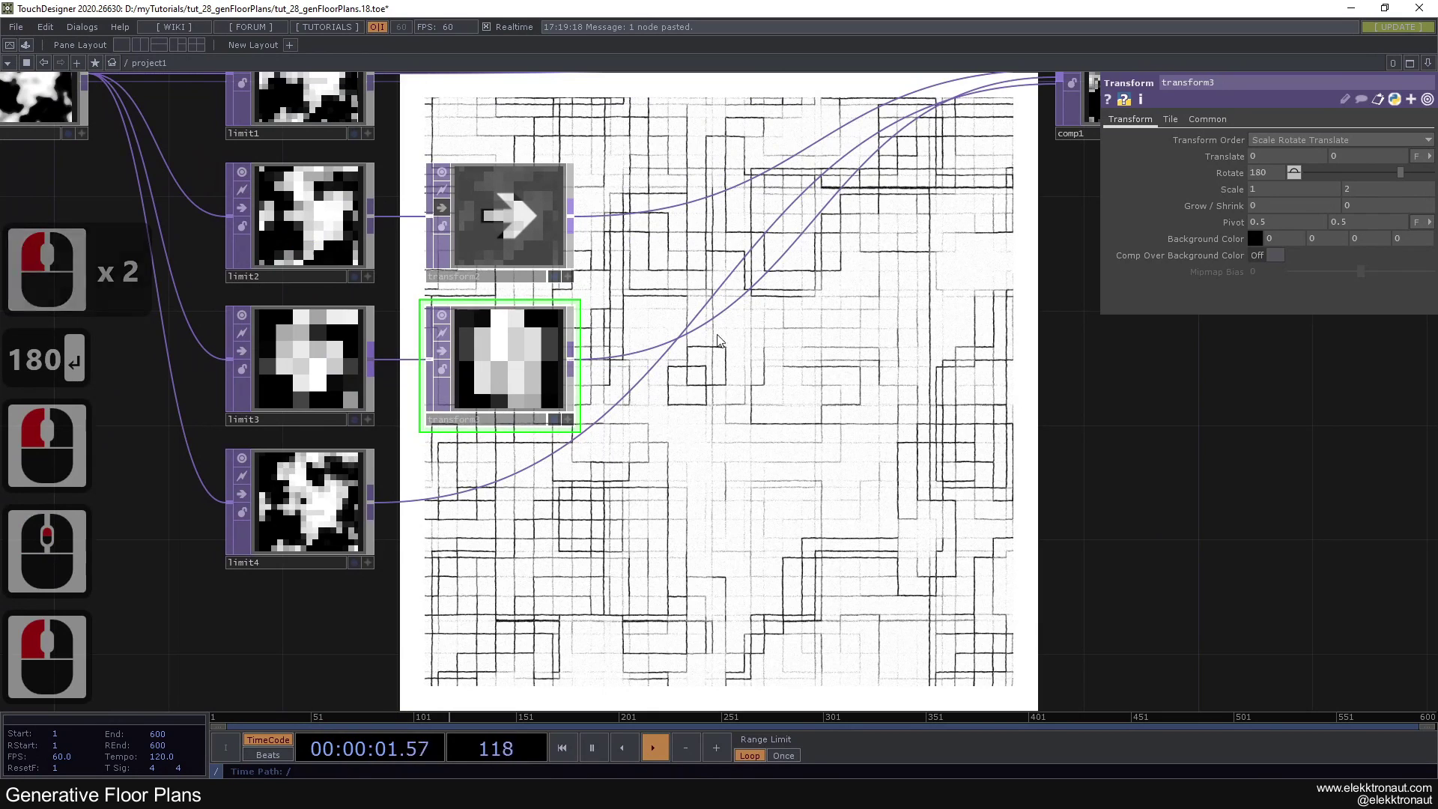
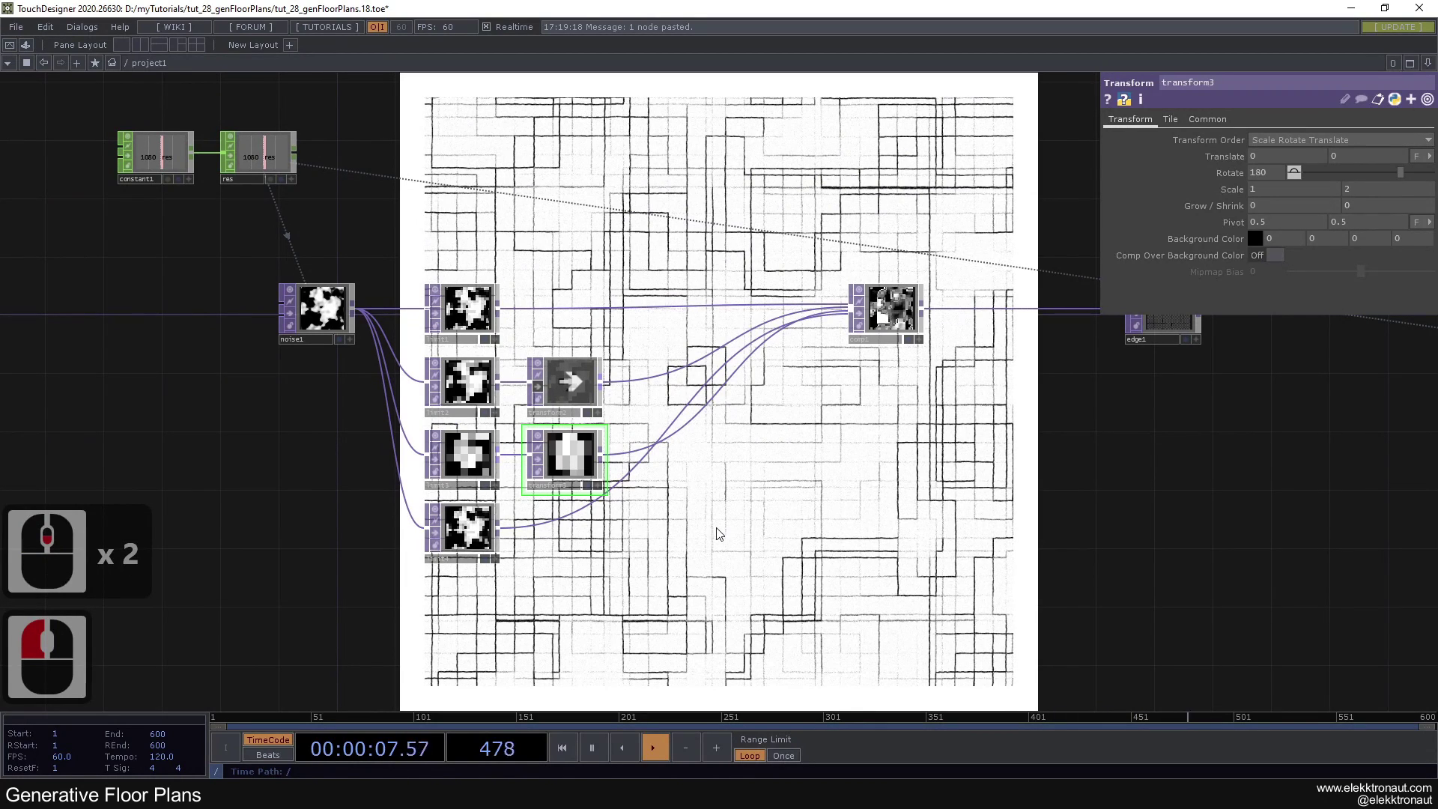
pyautogui.click(794, 546)
pyautogui.click(371, 350)
pyautogui.press('ctrl+c')
pyautogui.press('ctrl+v')
pyautogui.press('ctrl+v')
pyautogui.click(273, 470)
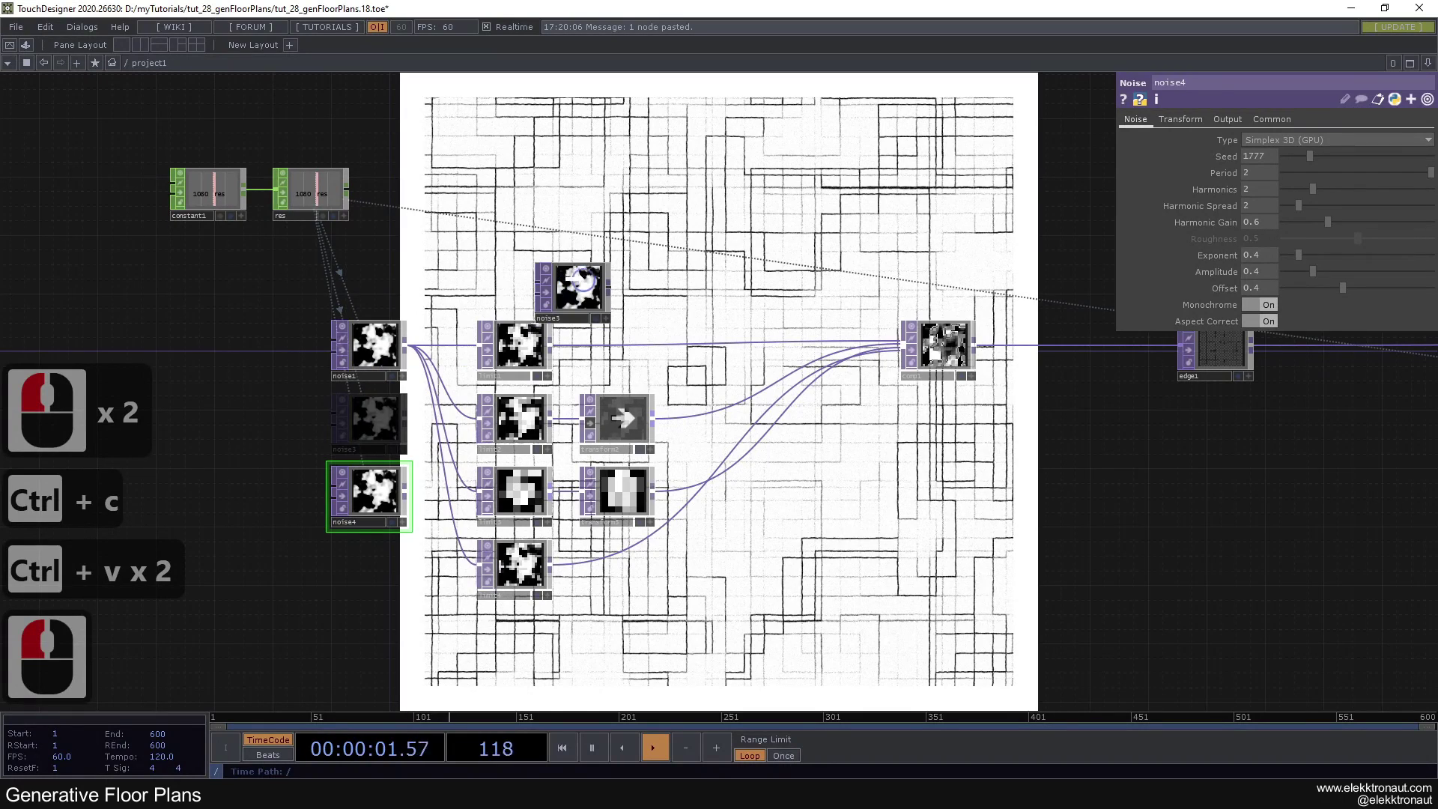
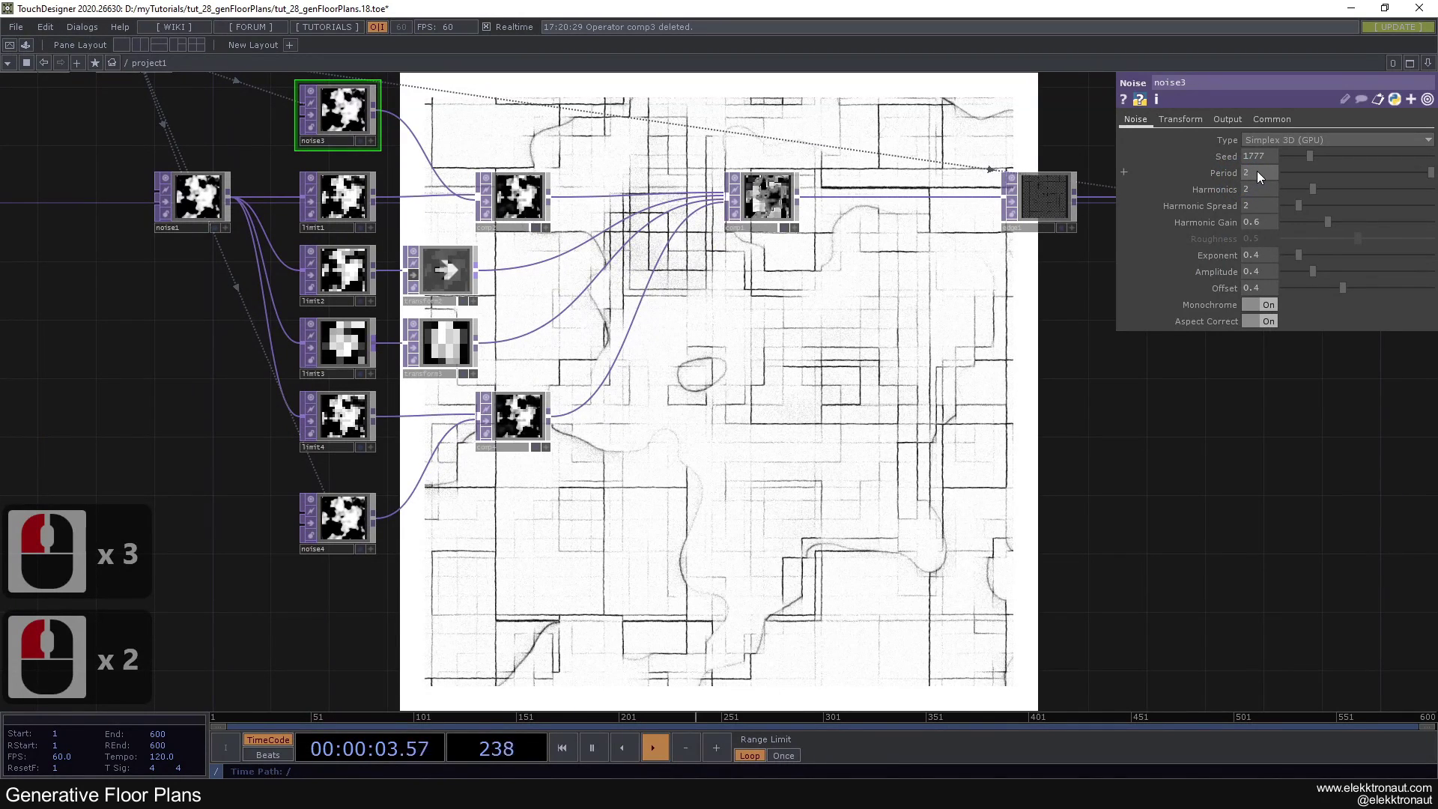
# Step: Set noise3's period to 4 and adjust its other noise values to 1
pyautogui.click(1048, 165)
pyautogui.press('4')
pyautogui.click(889, 369)
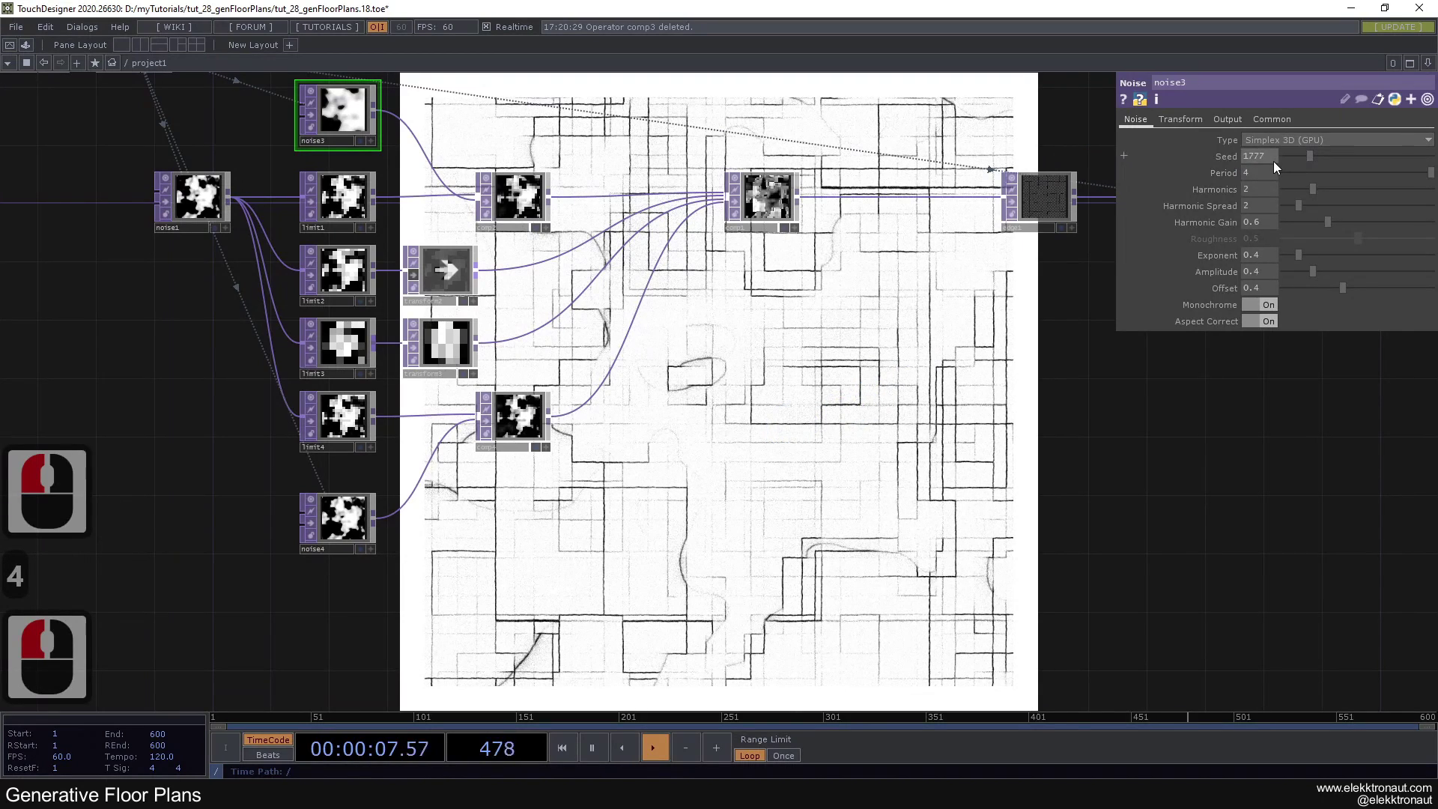
pyautogui.click(952, 269)
pyautogui.press('1')
pyautogui.click(837, 346)
pyautogui.click(770, 332)
pyautogui.click(772, 352)
pyautogui.write('1')
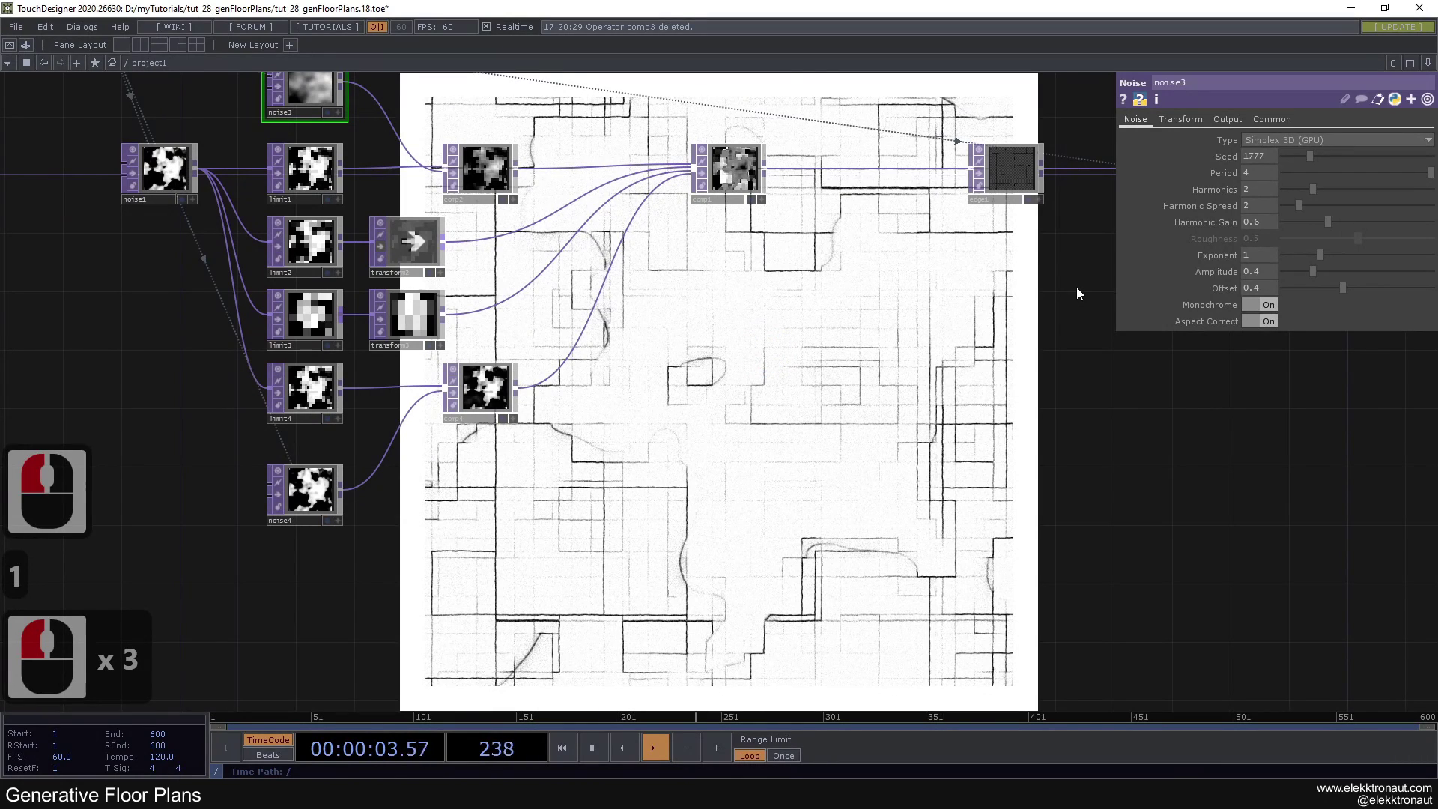
pyautogui.click(1134, 237)
pyautogui.write('1')
pyautogui.press('Return')
# Step: Lower noise3's amplitude to .28 and raise noise4's exponent to about 0.93
pyautogui.click(1295, 261)
pyautogui.click(1261, 272)
pyautogui.click(1322, 275)
pyautogui.click(1048, 283)
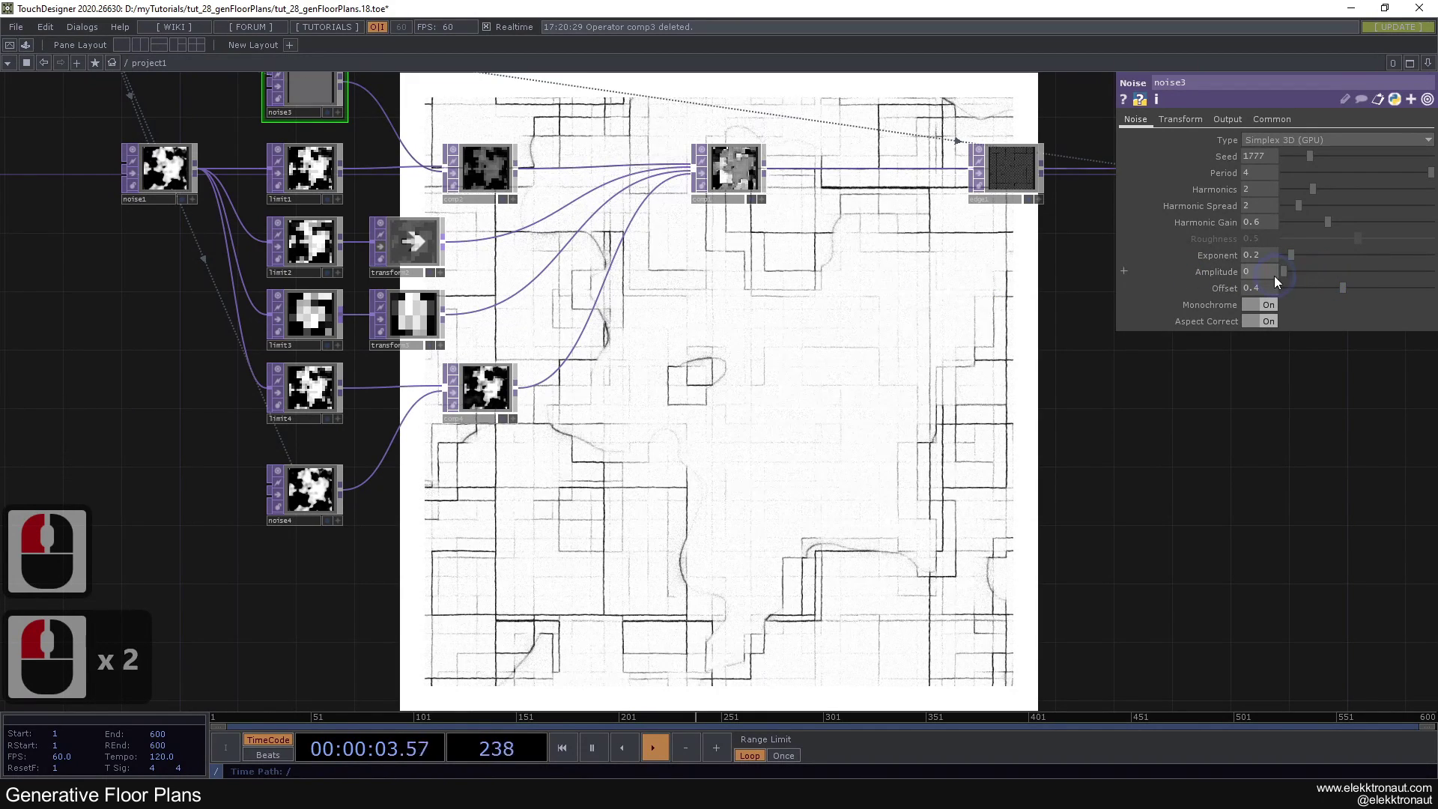
pyautogui.click(1300, 284)
pyautogui.click(778, 356)
pyautogui.click(722, 294)
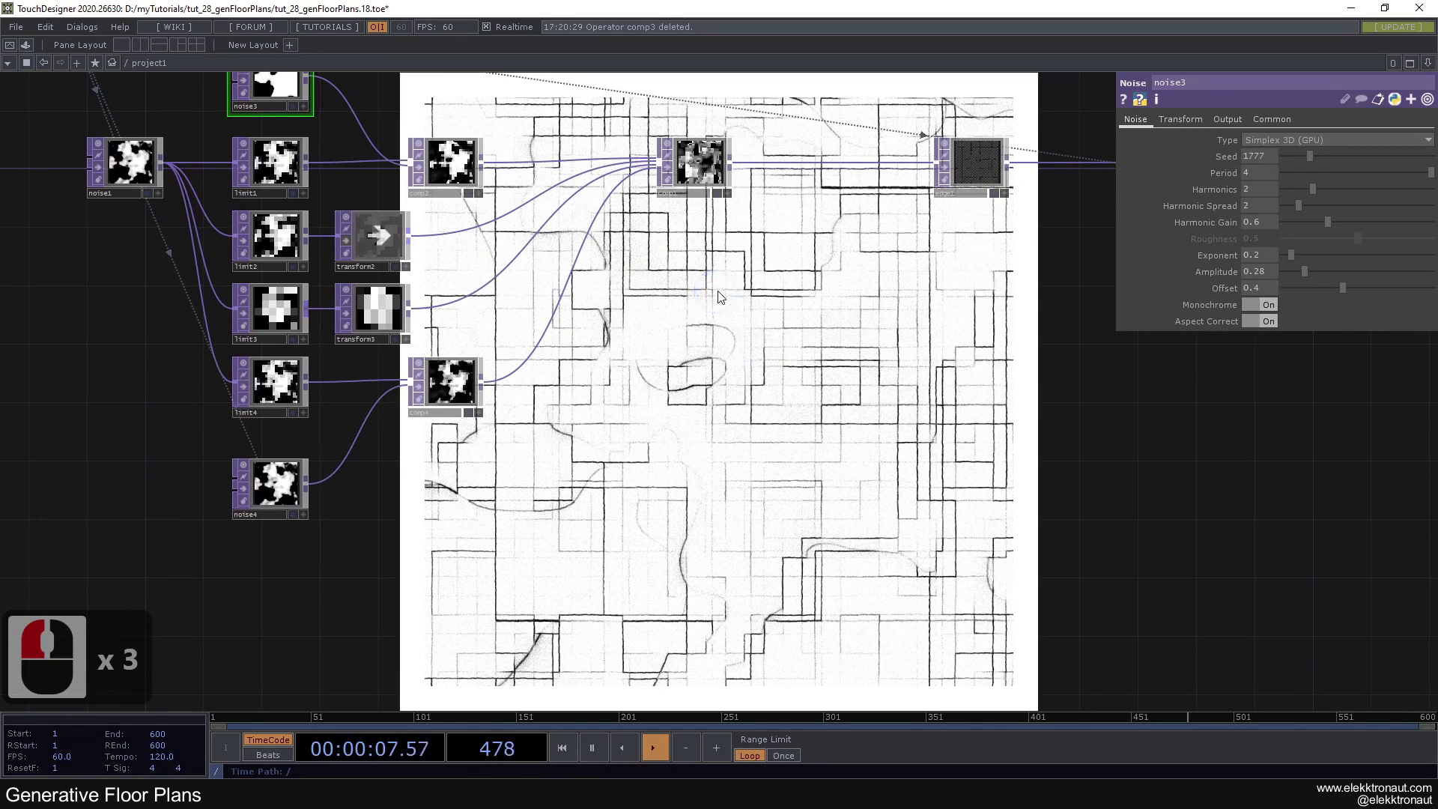
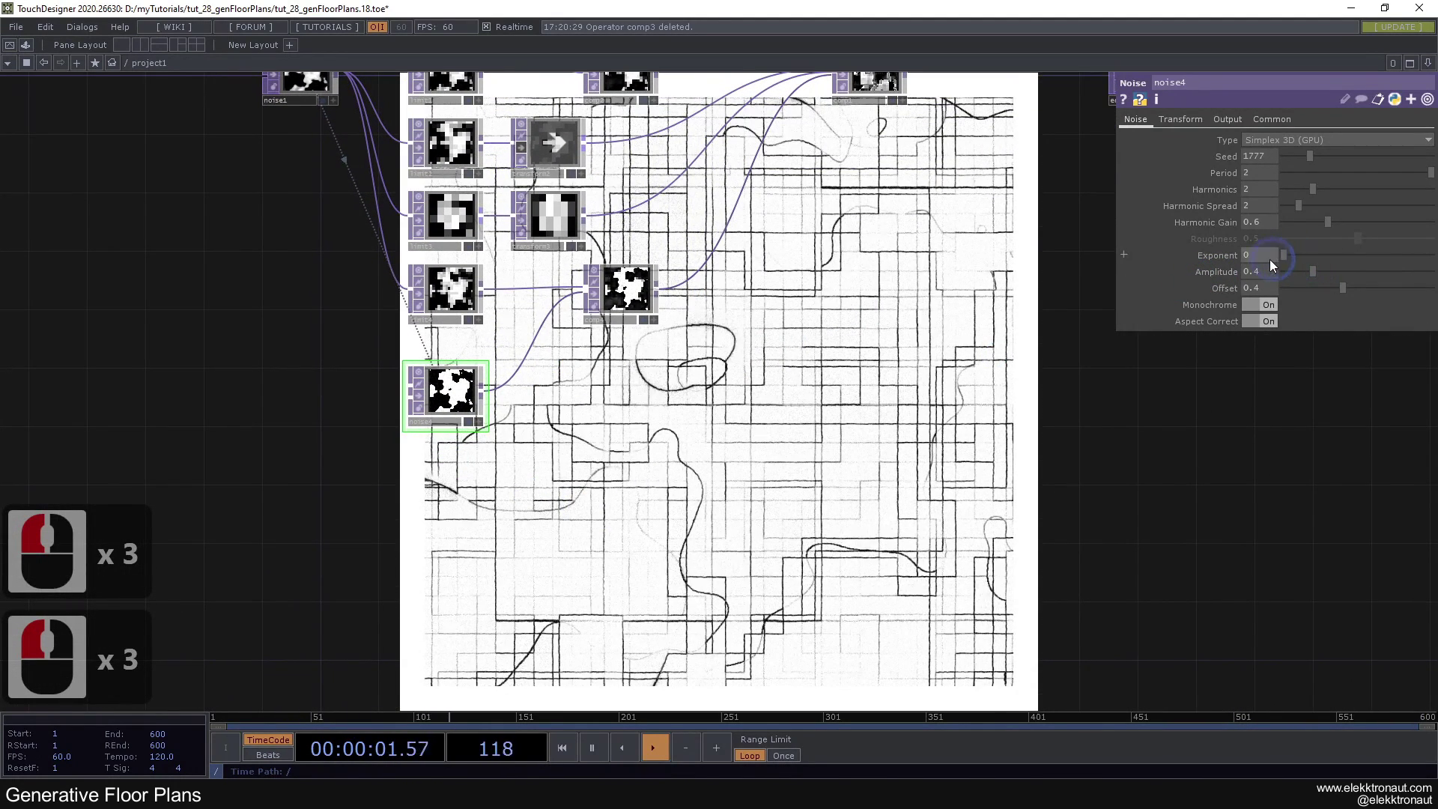
pyautogui.click(1308, 272)
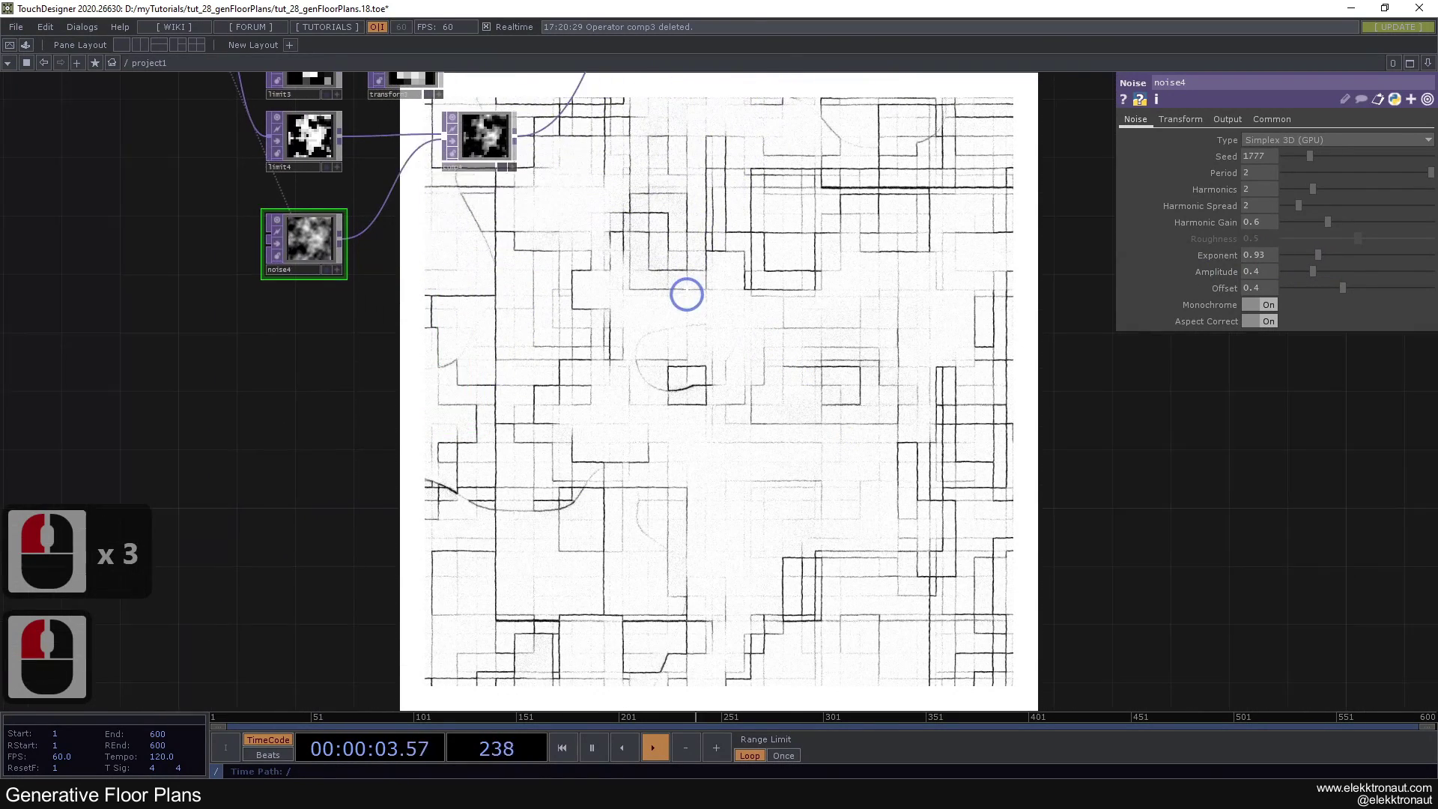
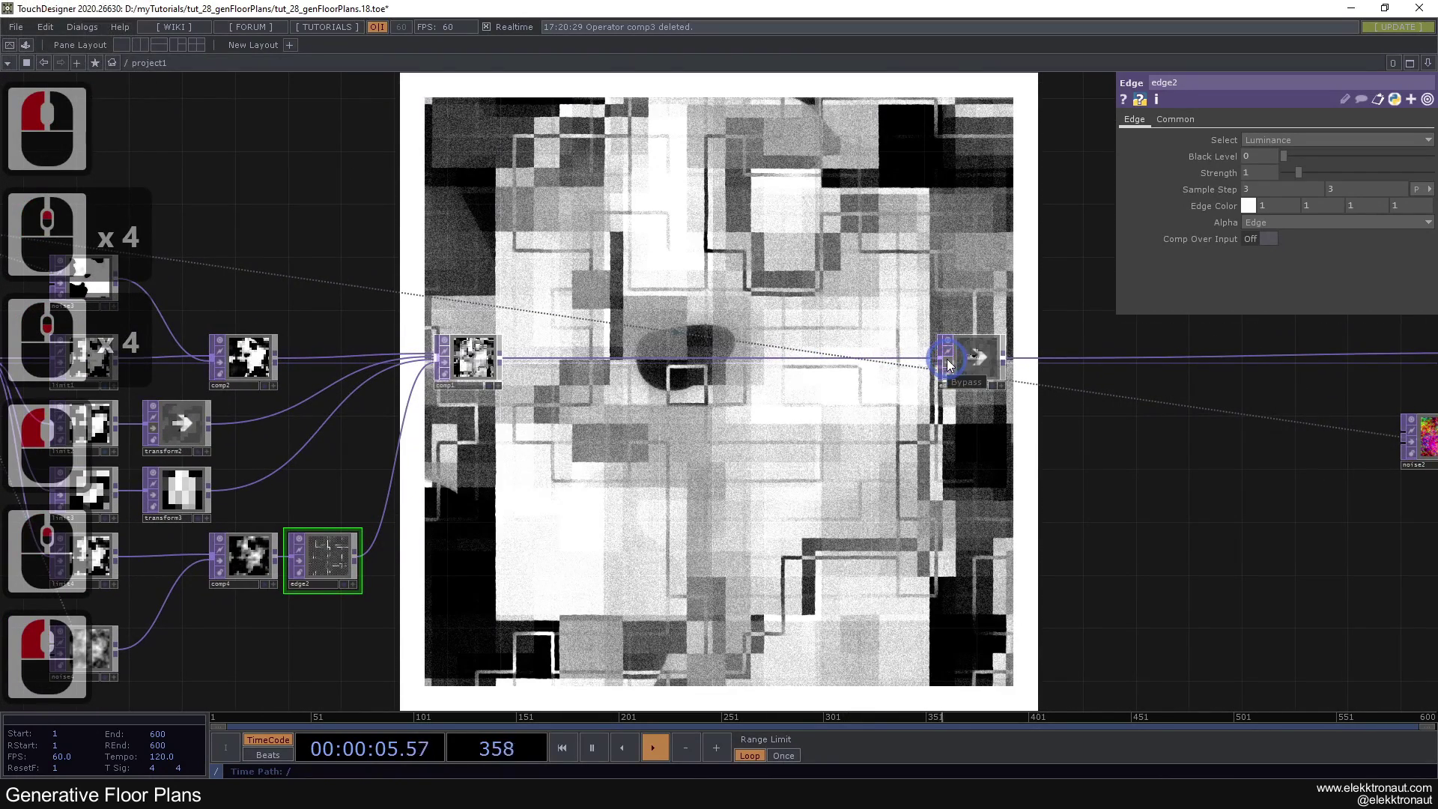
# Step: Insert a Limit TOP on the wire between comp1 and edge1
pyautogui.click(950, 365)
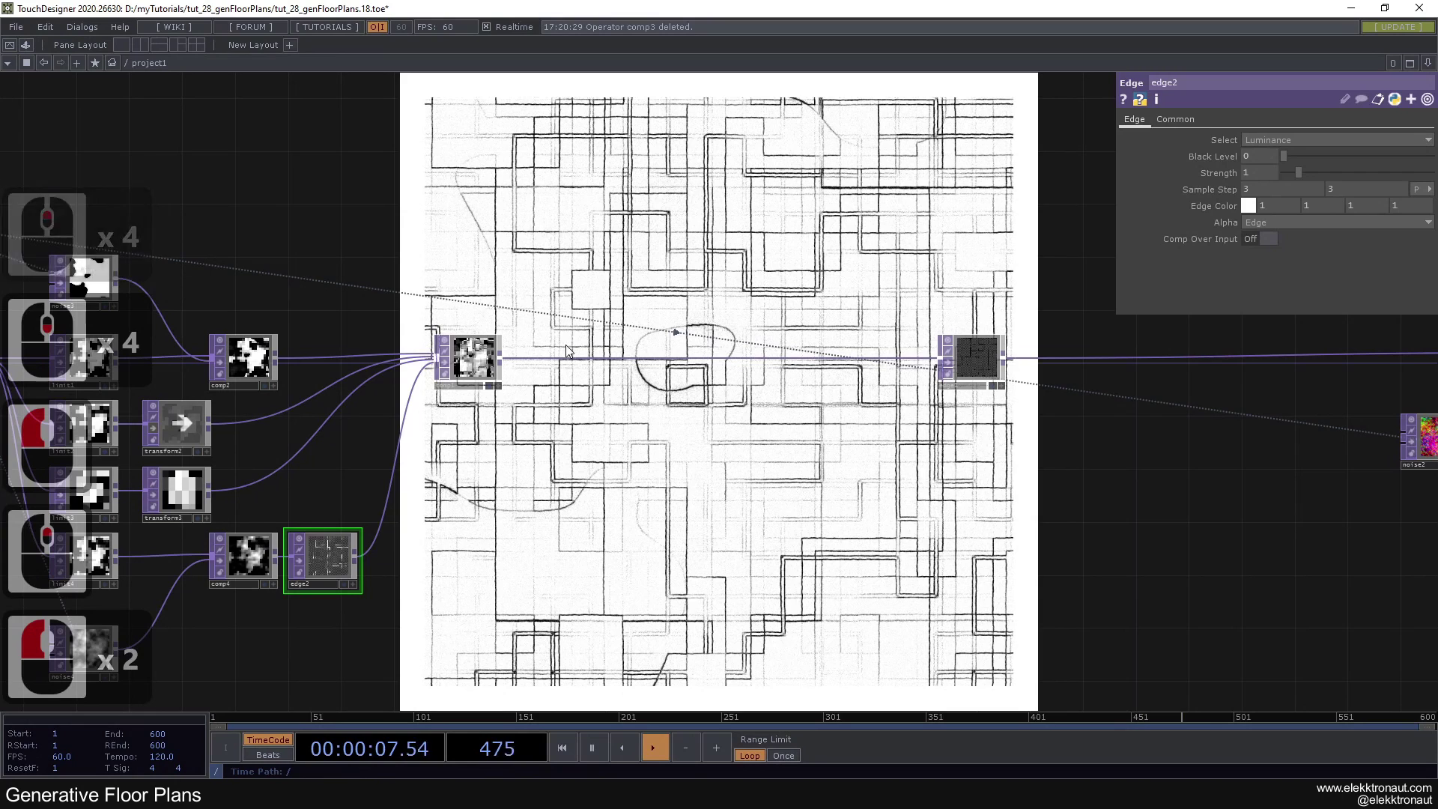
pyautogui.rightClick(575, 359)
pyautogui.click(607, 341)
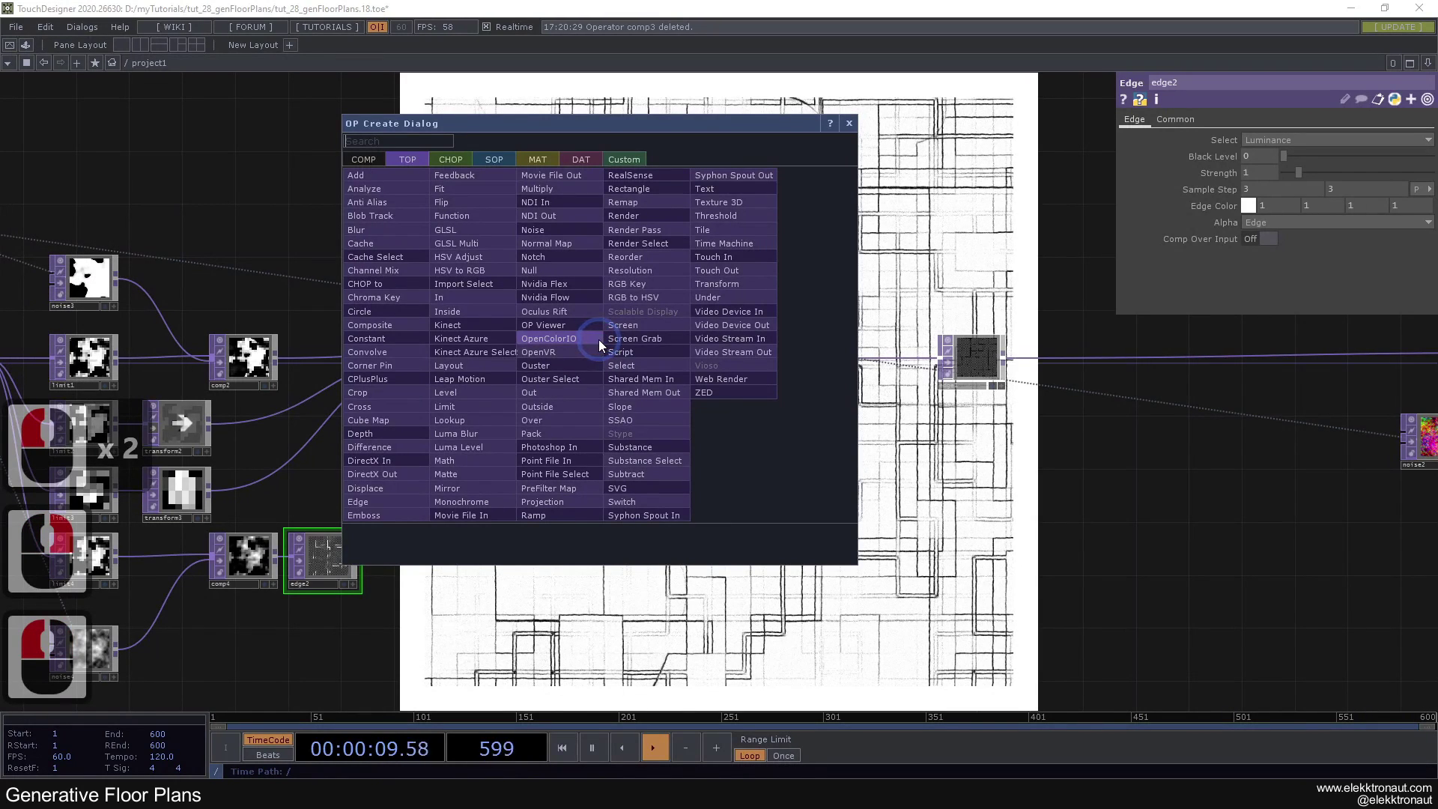
pyautogui.write('li')
pyautogui.click(477, 405)
pyautogui.click(592, 359)
pyautogui.click(595, 369)
# Step: Set limit5's Quantize Value to Round and push the value step up to 1
pyautogui.click(1186, 123)
pyautogui.click(1258, 140)
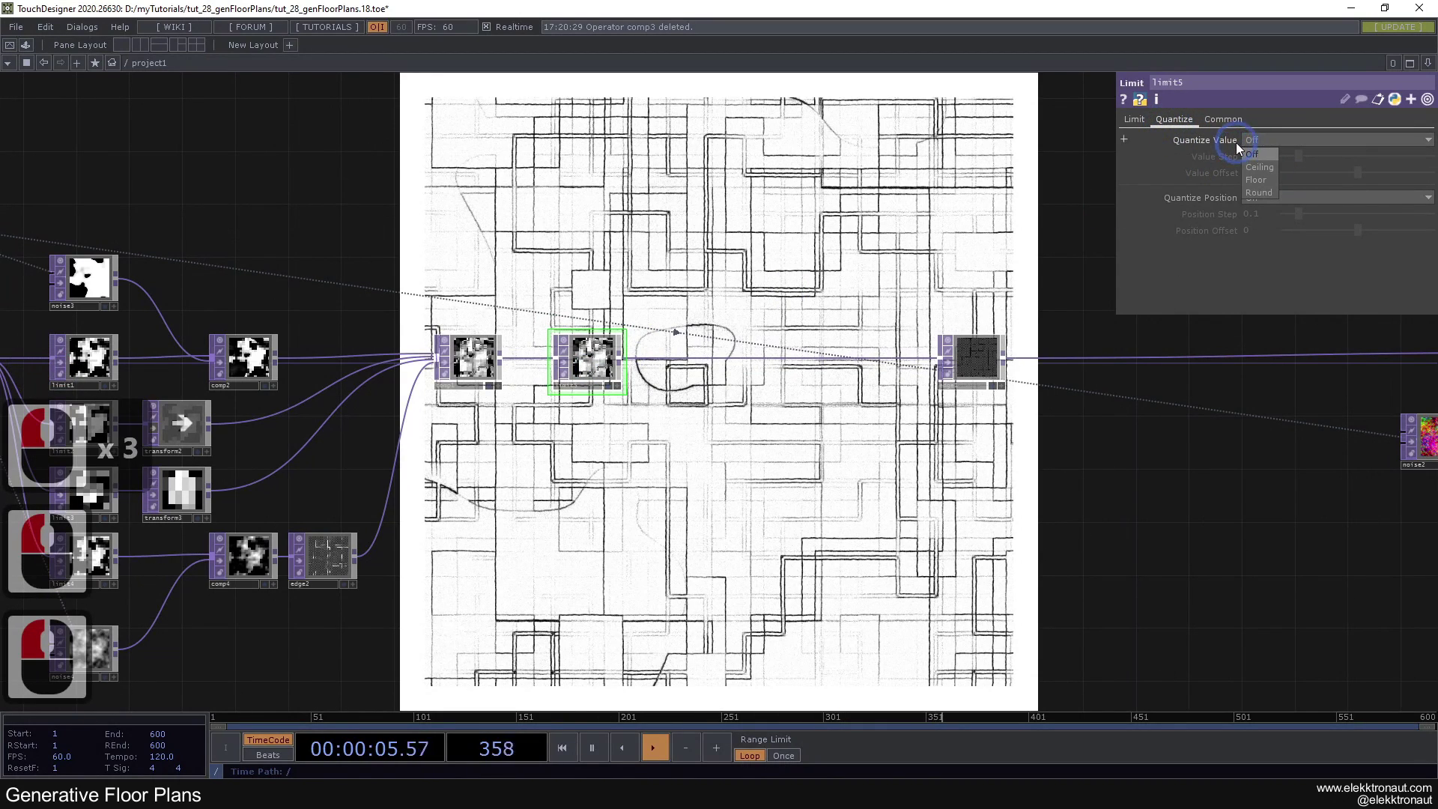
pyautogui.click(1266, 197)
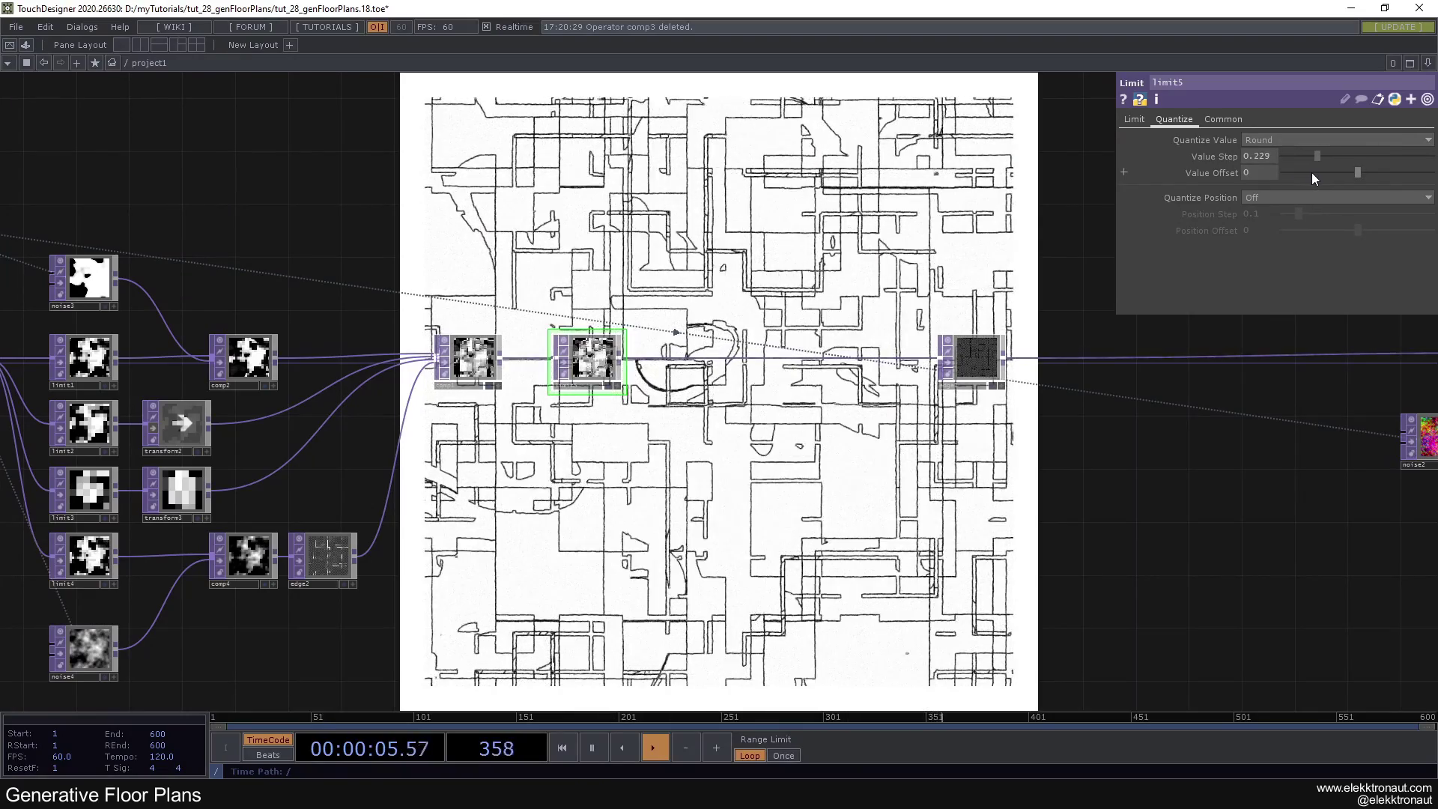
pyautogui.click(1401, 179)
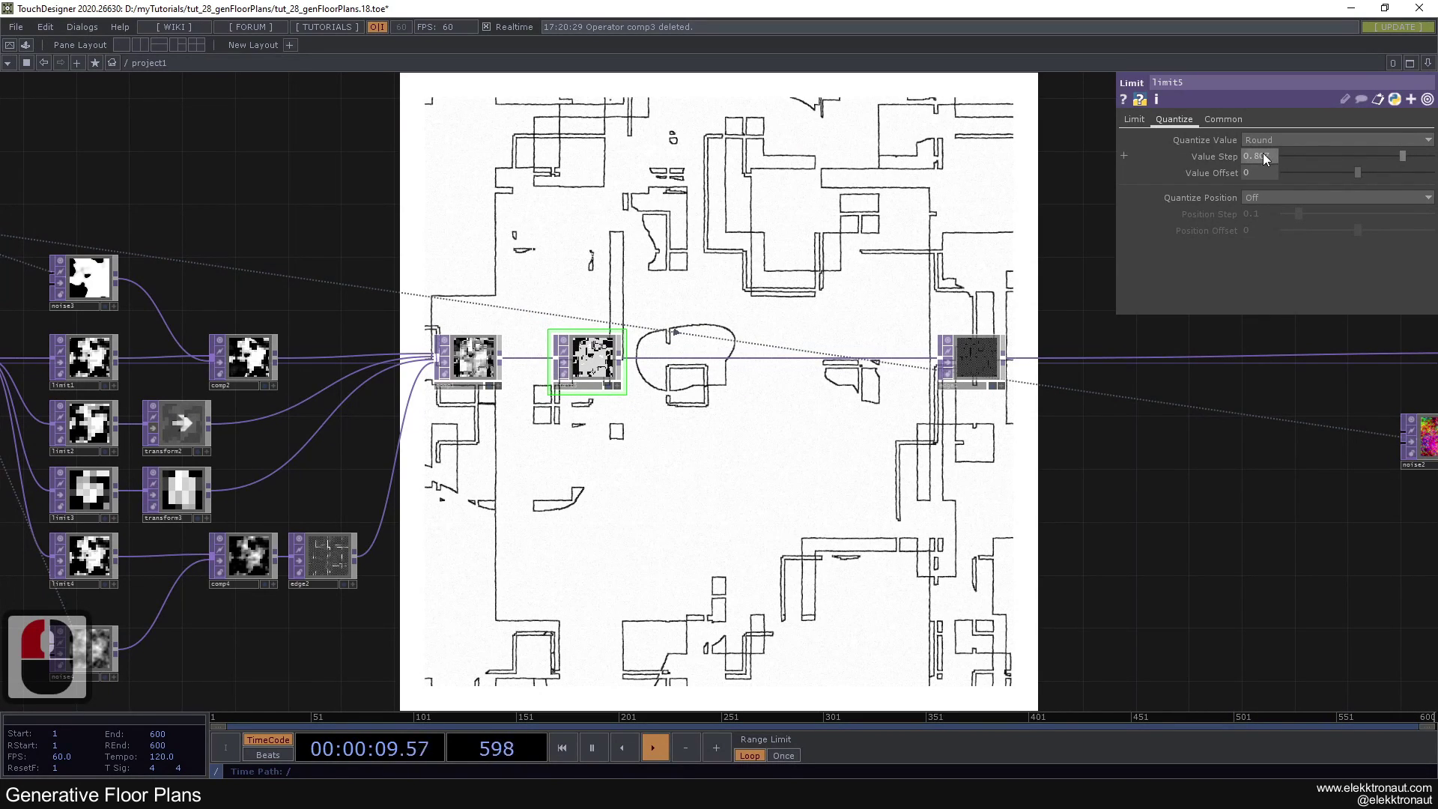
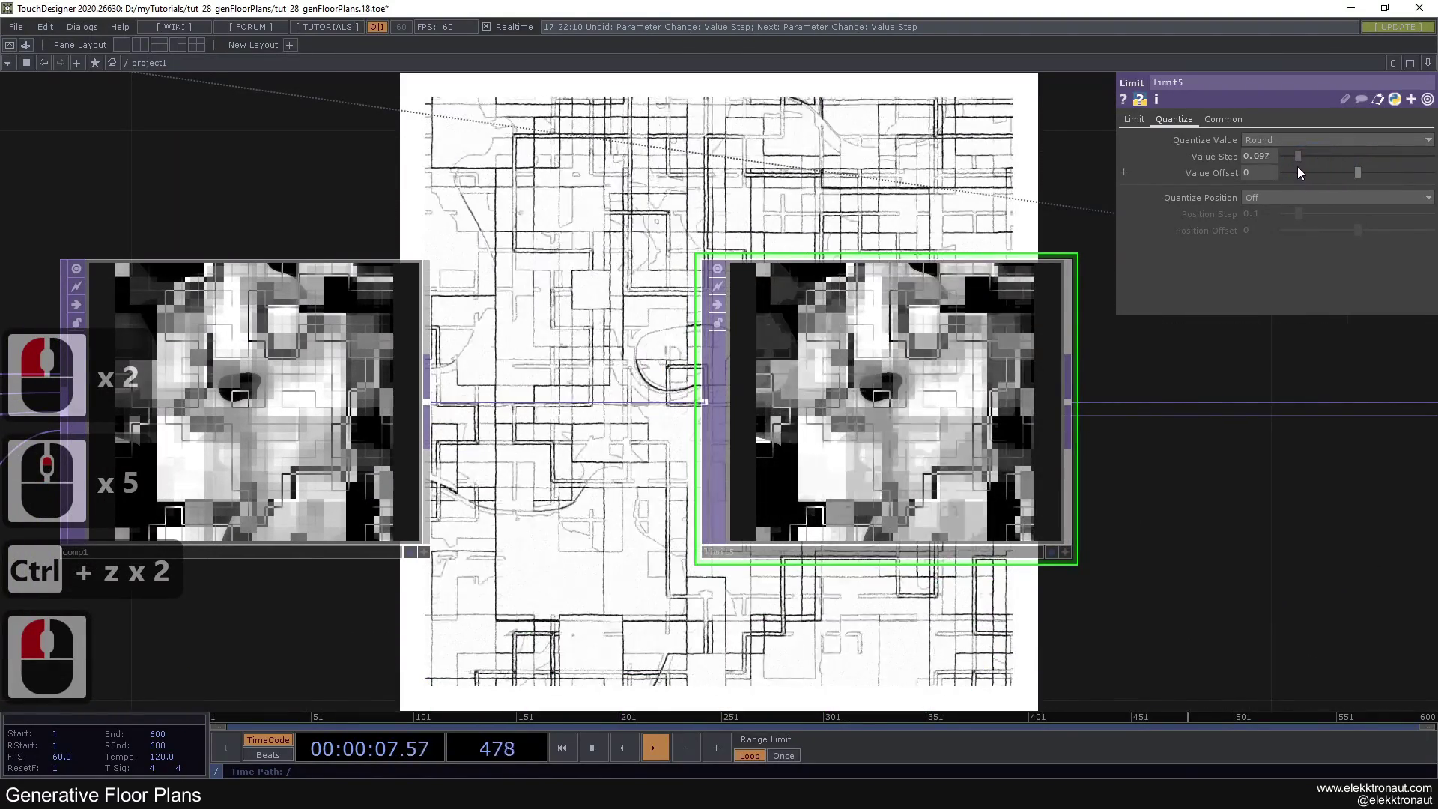
pyautogui.click(1310, 174)
pyautogui.click(830, 226)
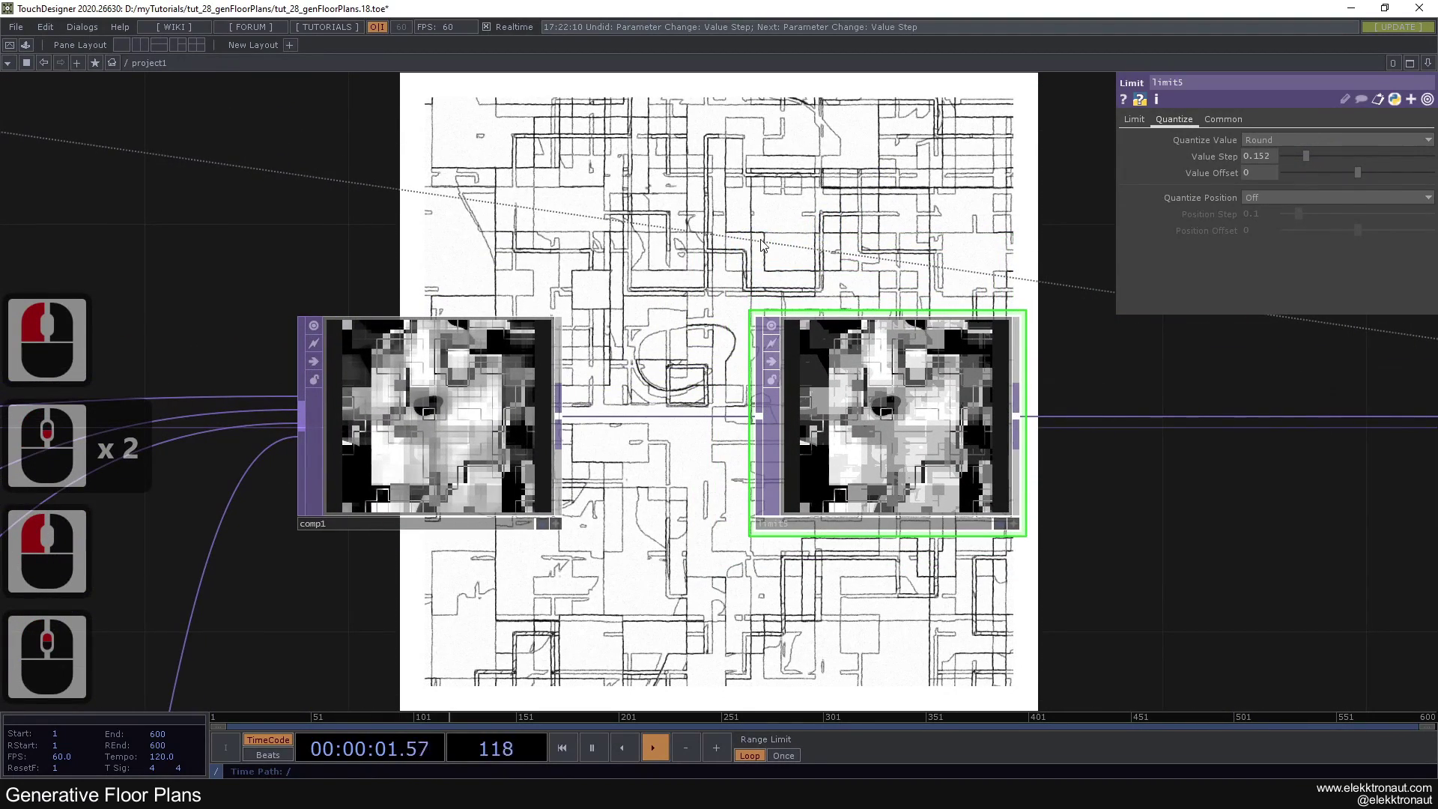
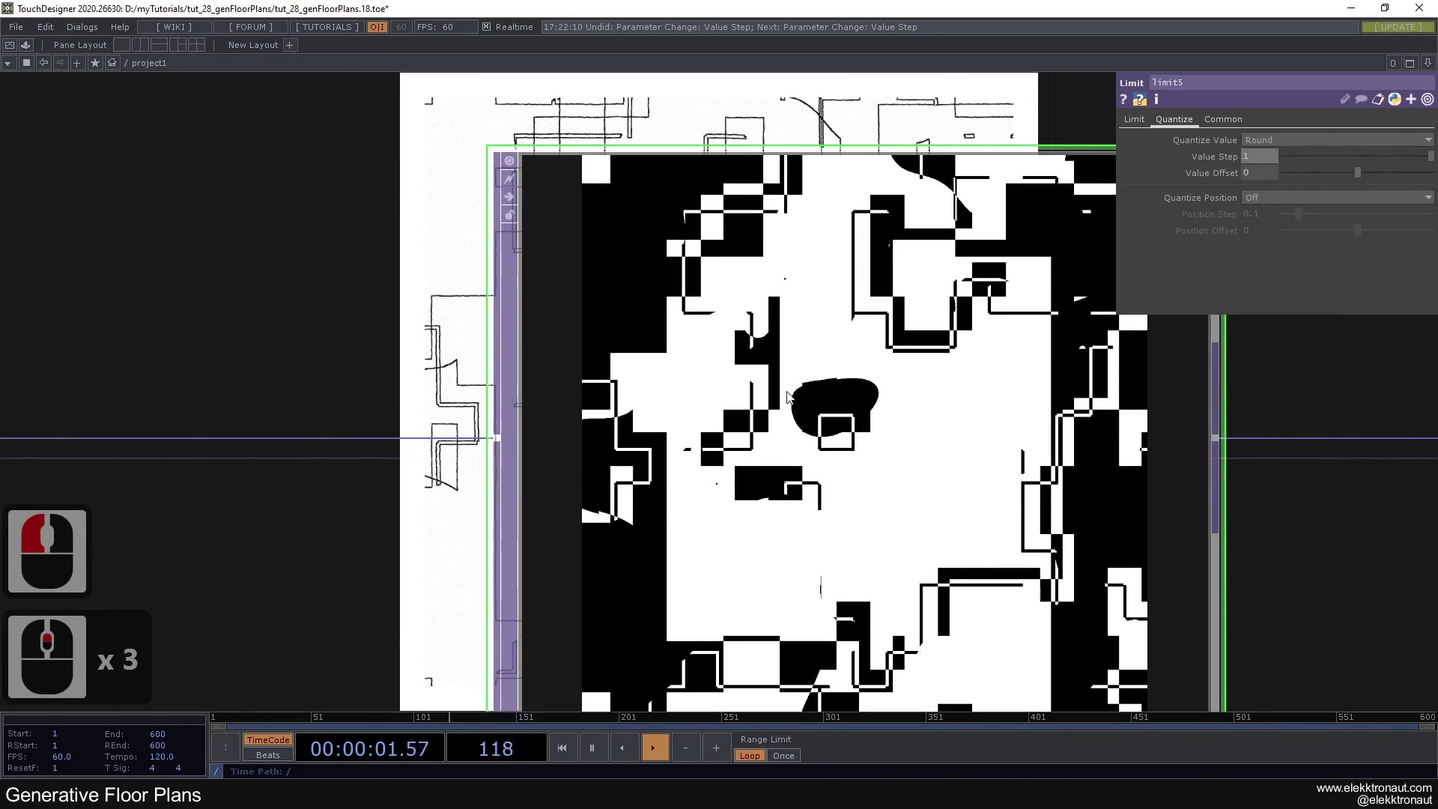
pyautogui.click(752, 322)
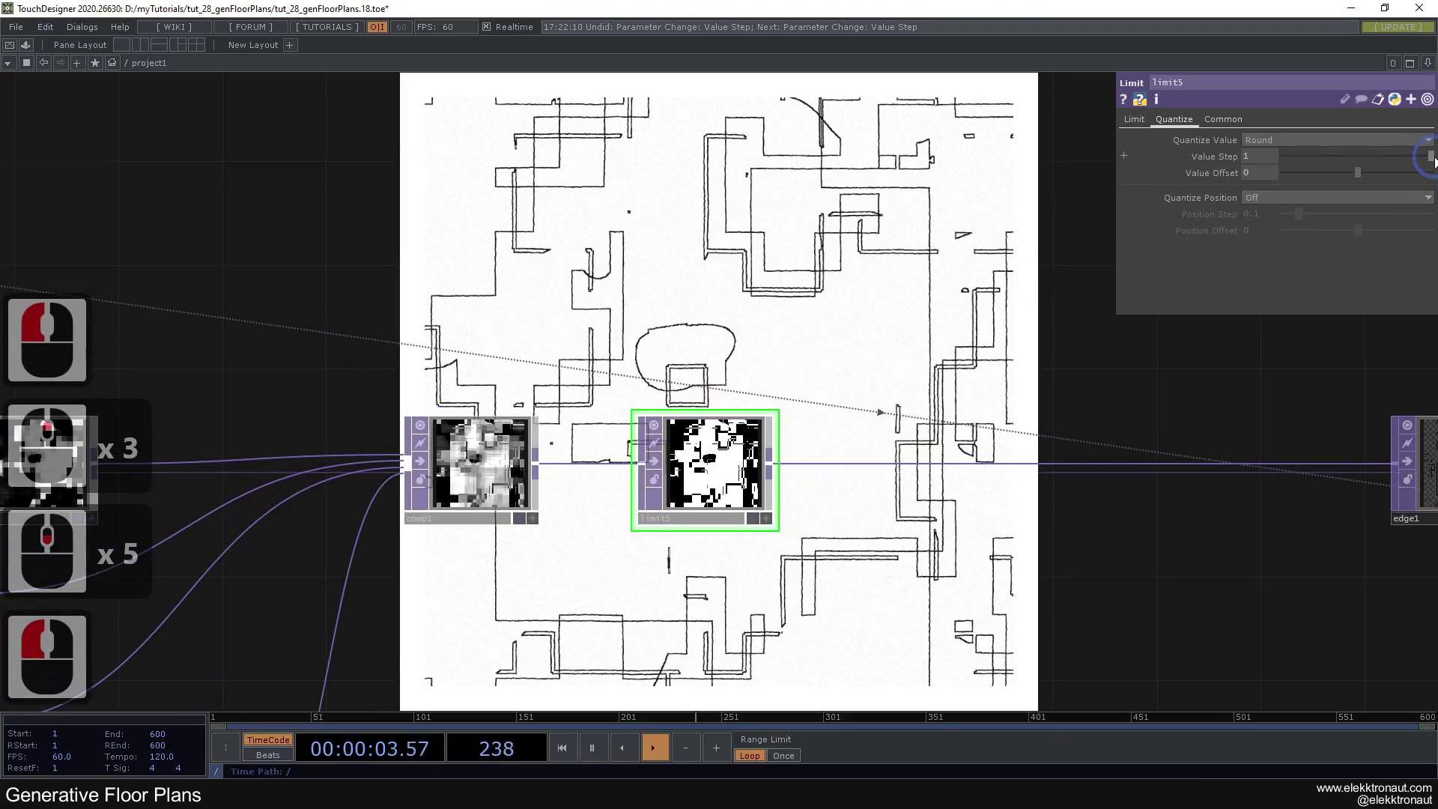
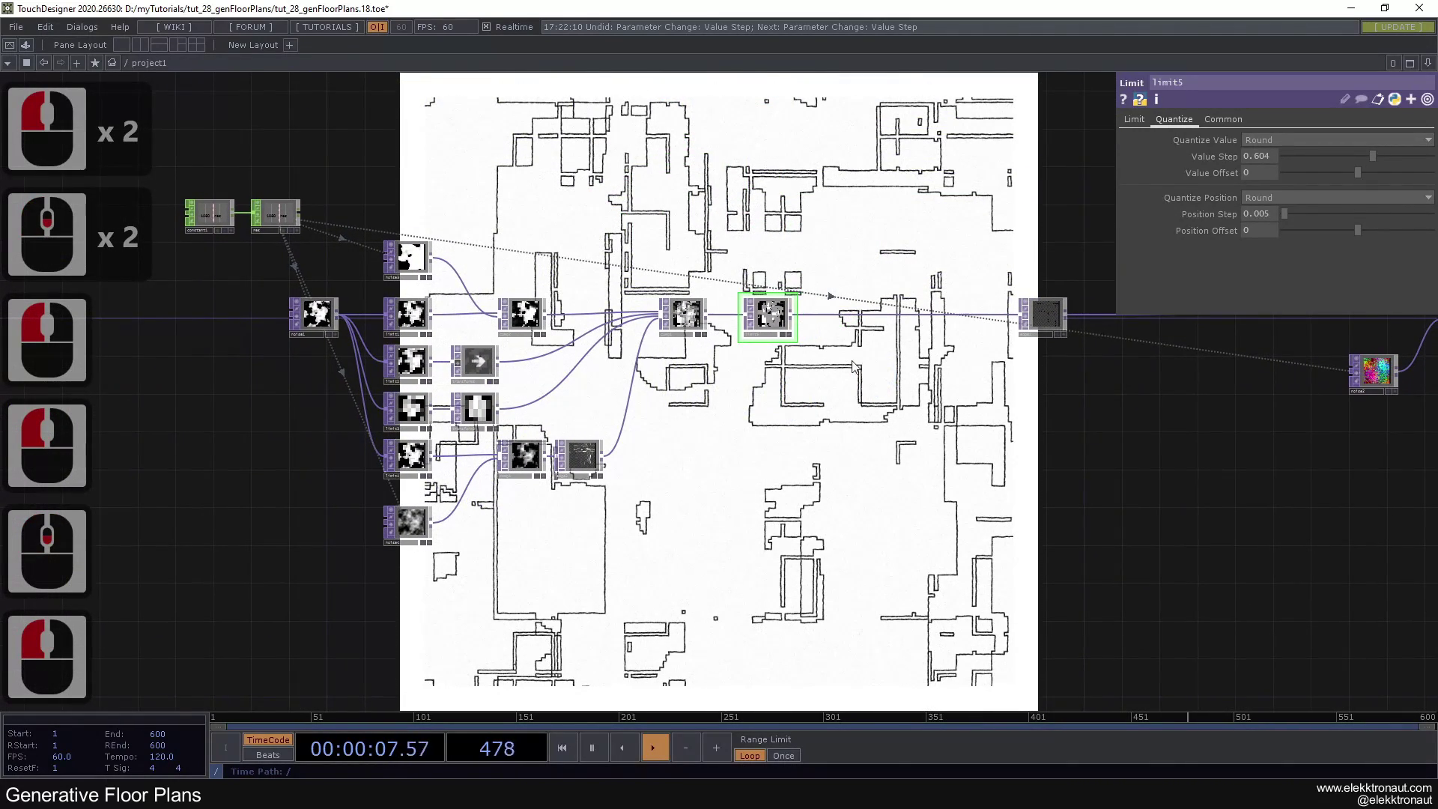
# Step: Toggle edge1's Comp Over Input on to compare, then review noise1's settings
pyautogui.click(1063, 324)
pyautogui.click(831, 397)
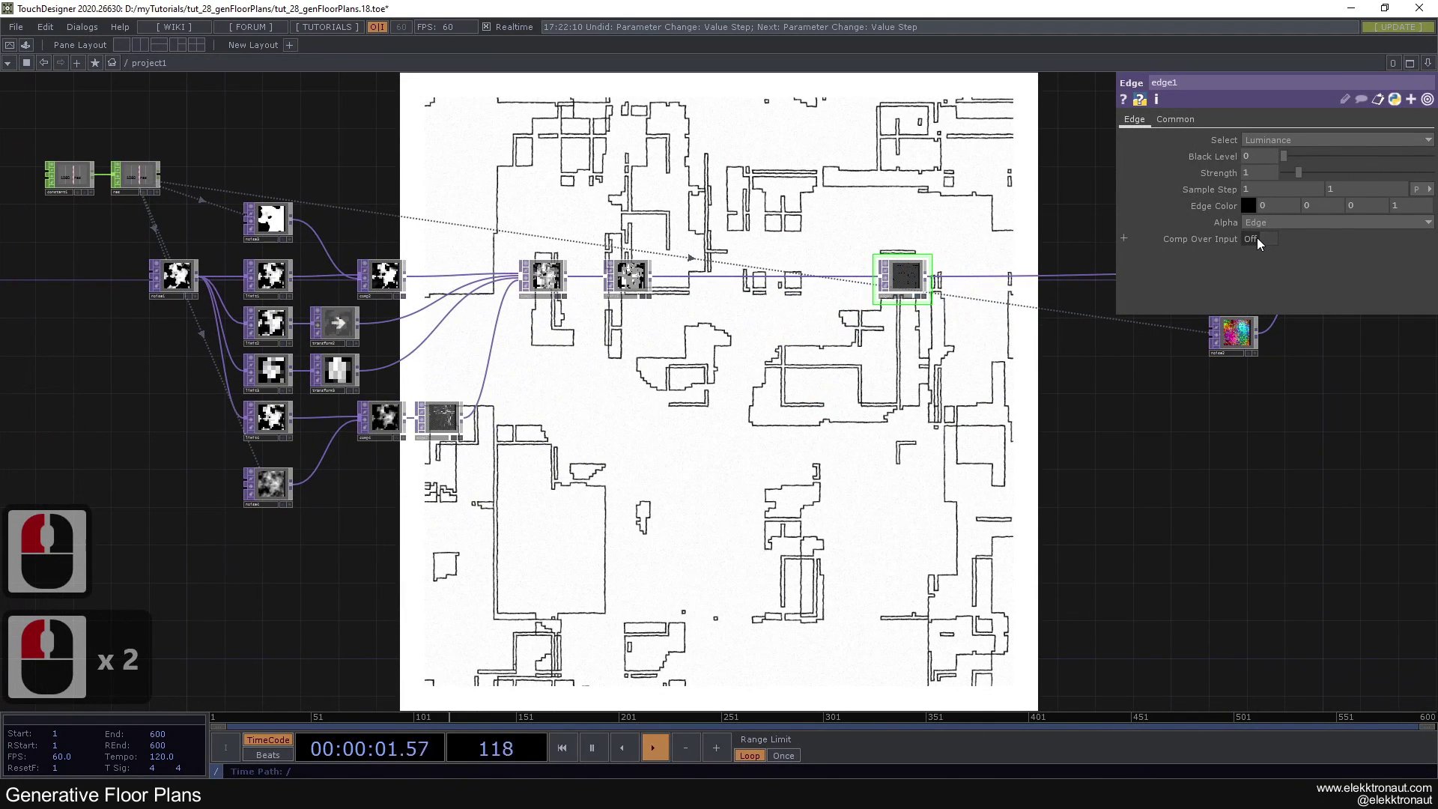
pyautogui.click(1264, 239)
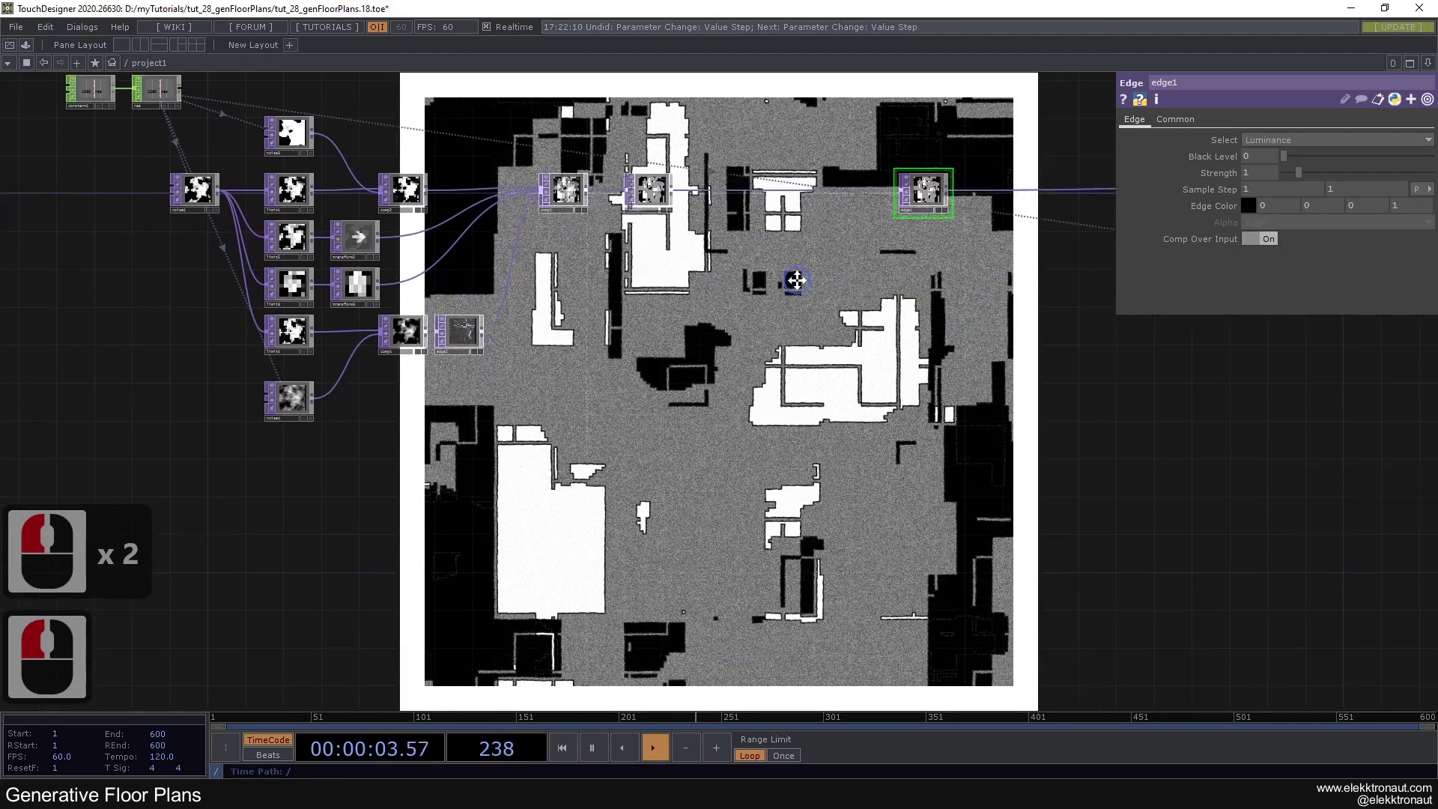
pyautogui.click(826, 392)
pyautogui.click(657, 394)
pyautogui.click(251, 308)
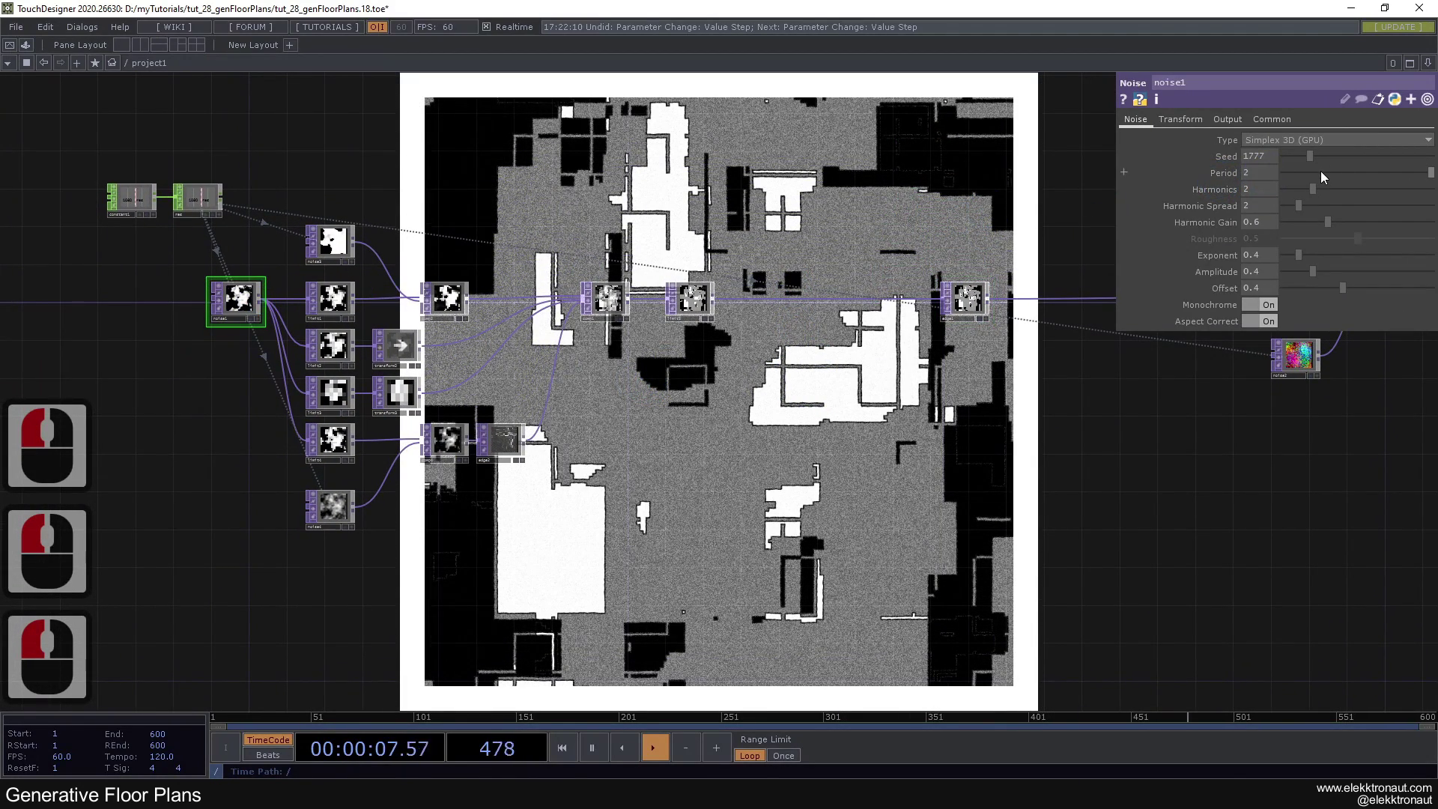
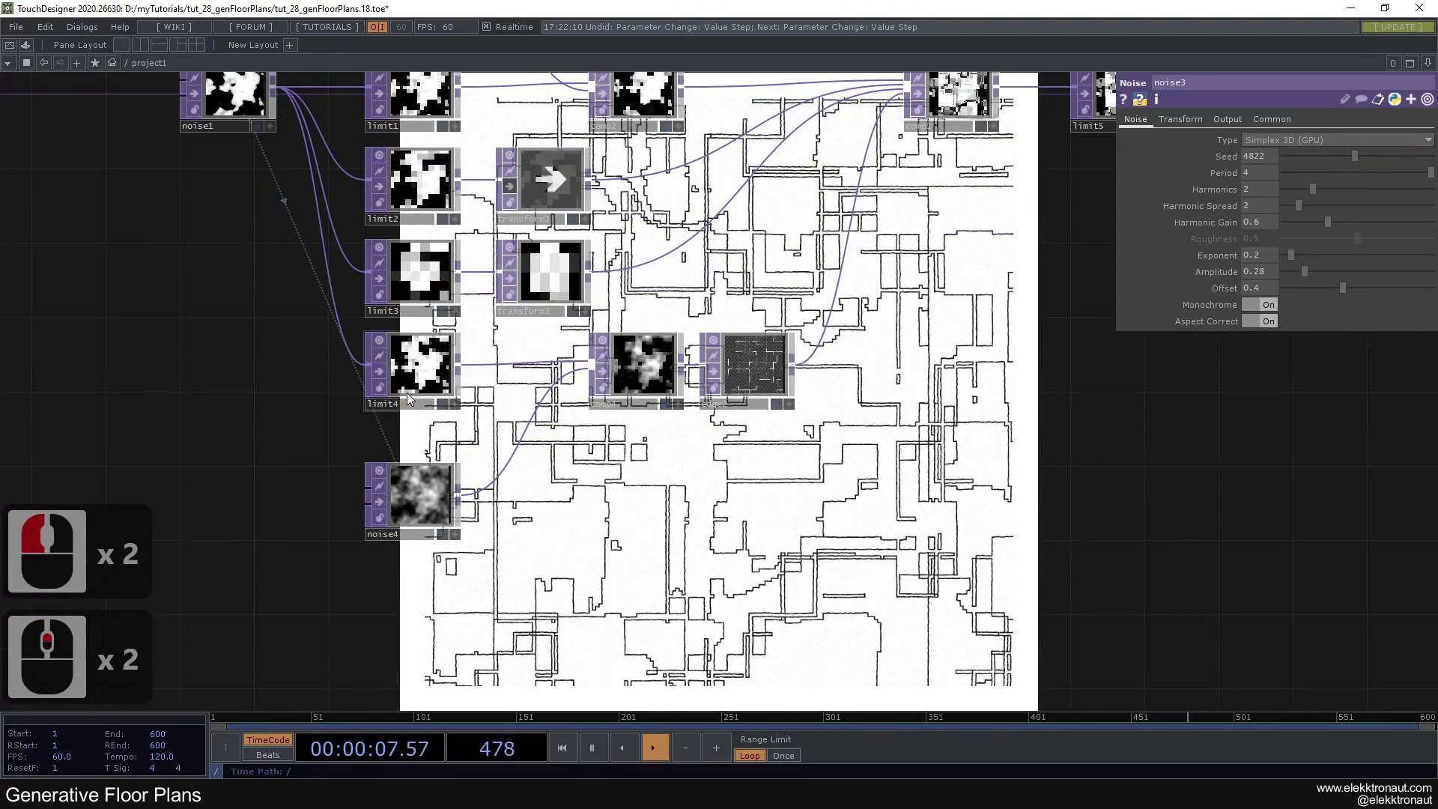
# Step: Raise limit4's ceiling position step and bring the displace/transform/grain/rectangle chain into view
pyautogui.middleClick(422, 388)
pyautogui.click(665, 330)
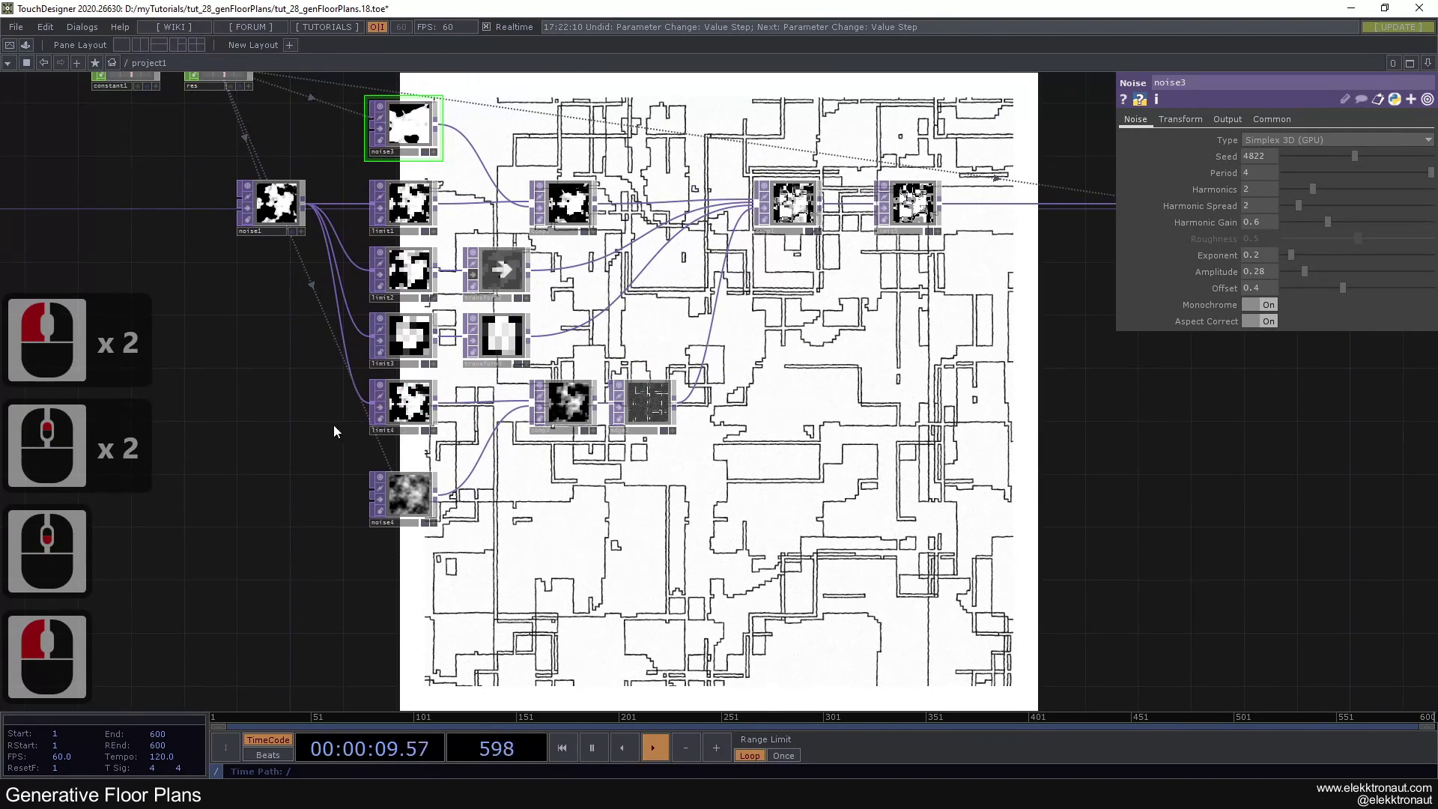
pyautogui.doubleClick(408, 425)
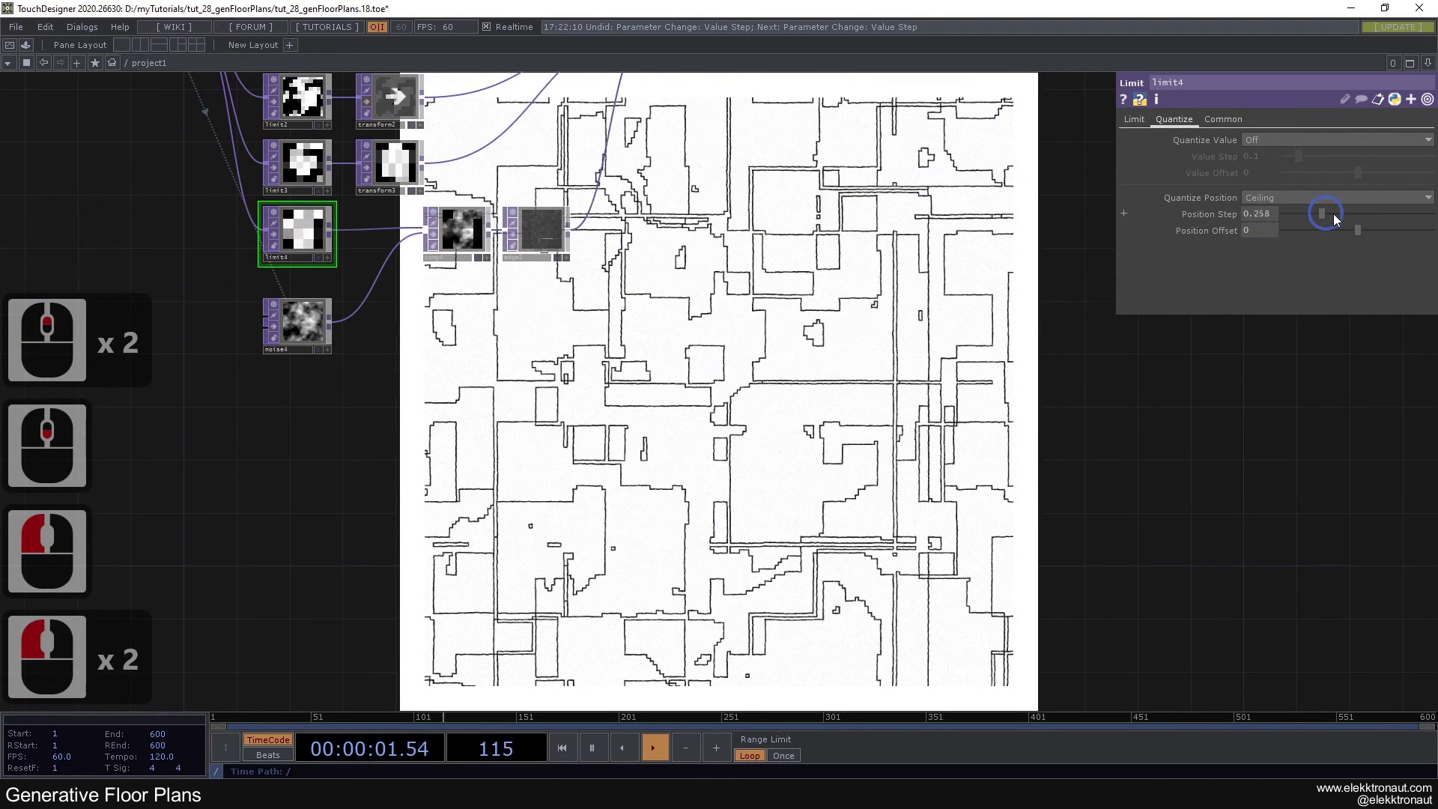
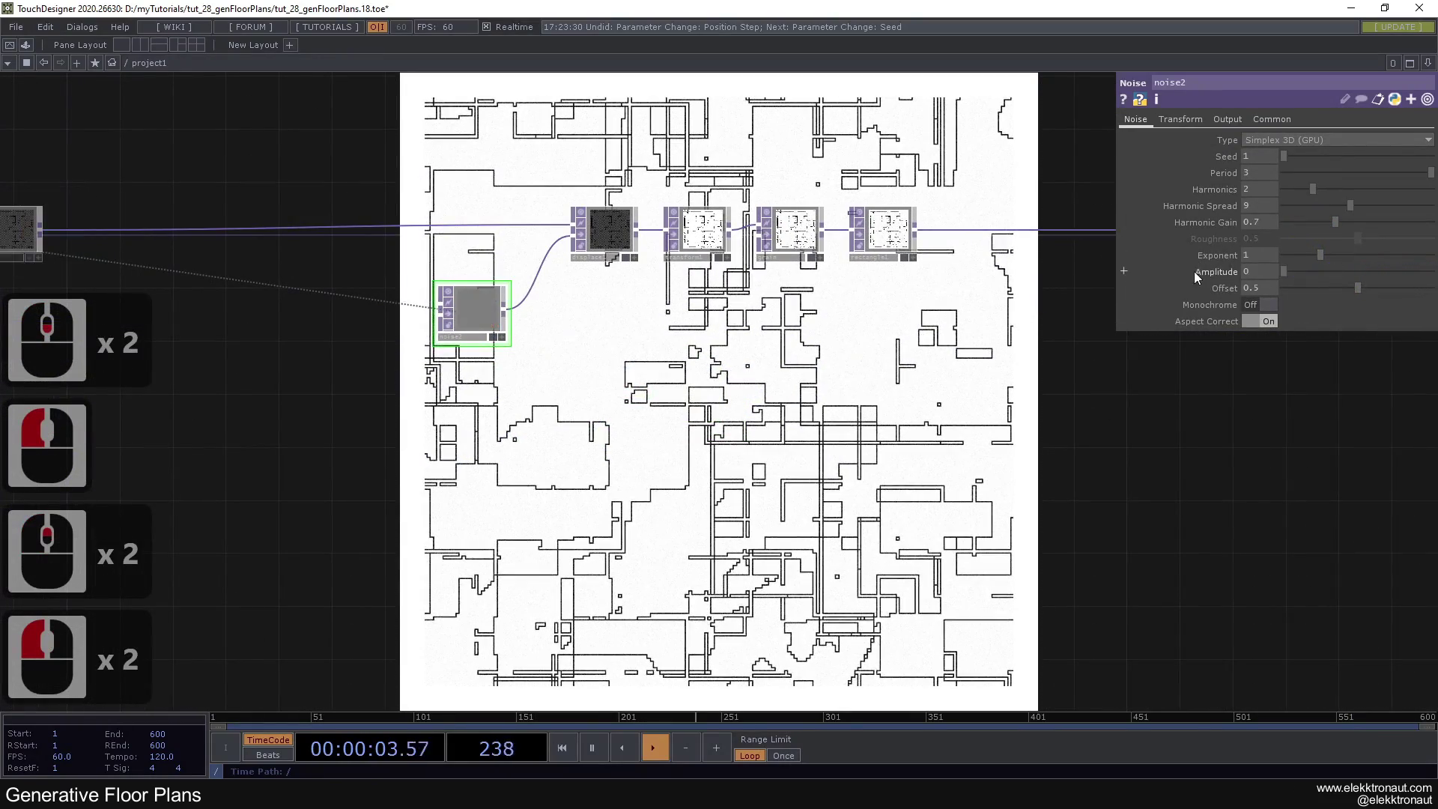
# Step: Give noise2 an amplitude of 0.46 and review the grain noise's output and noise settings
pyautogui.click(1384, 300)
pyautogui.click(888, 353)
pyautogui.press('ctrl+z')
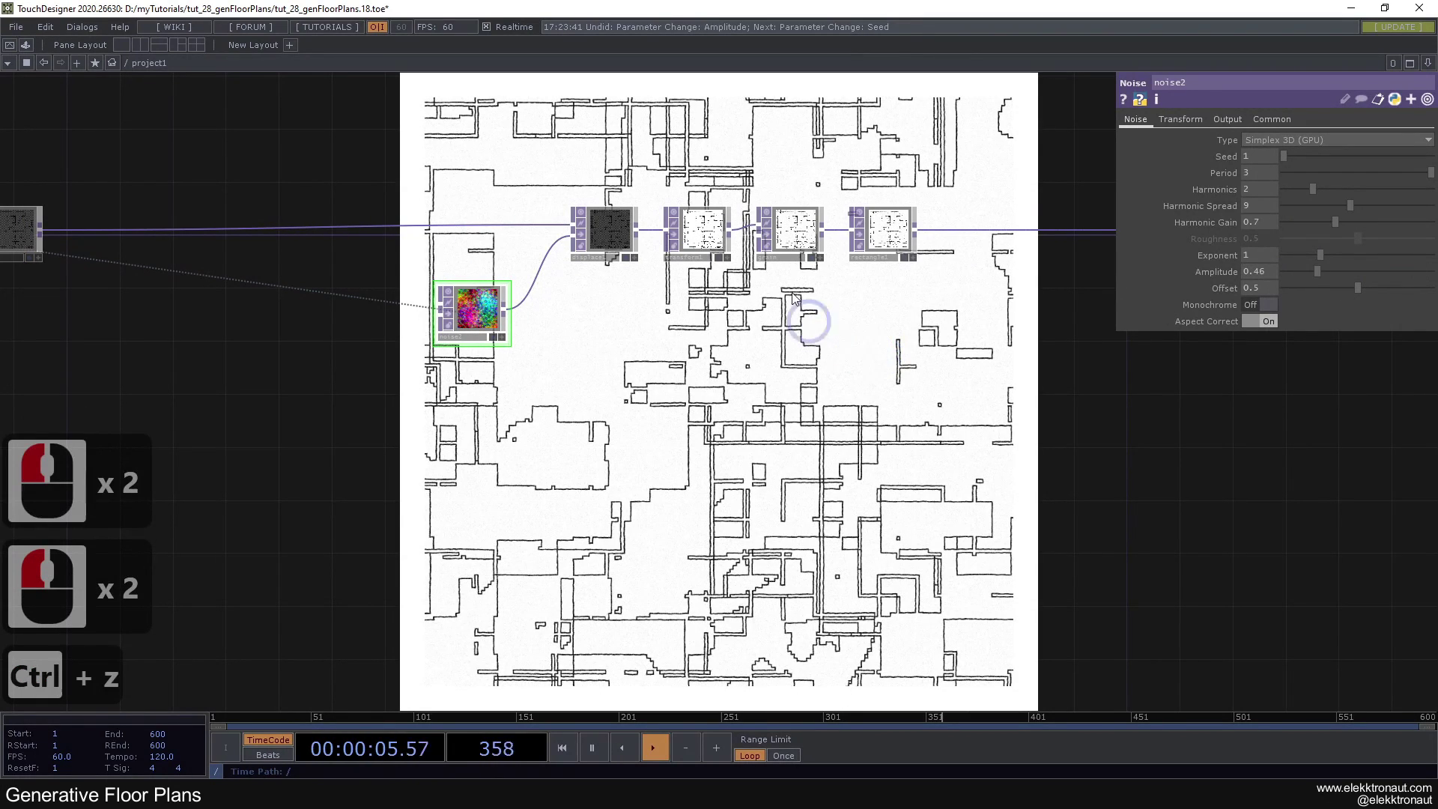
pyautogui.click(777, 234)
pyautogui.doubleClick(776, 234)
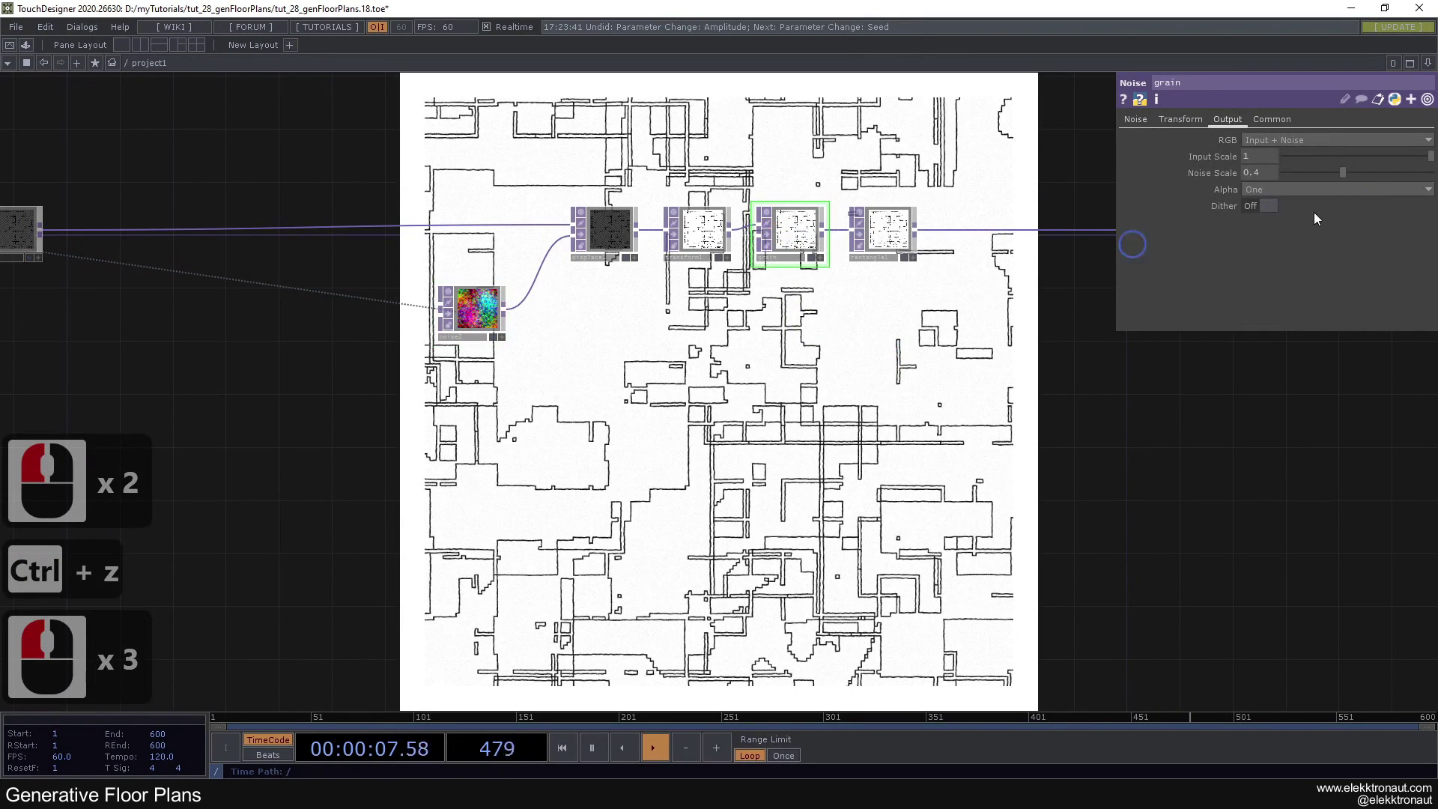
pyautogui.click(1207, 147)
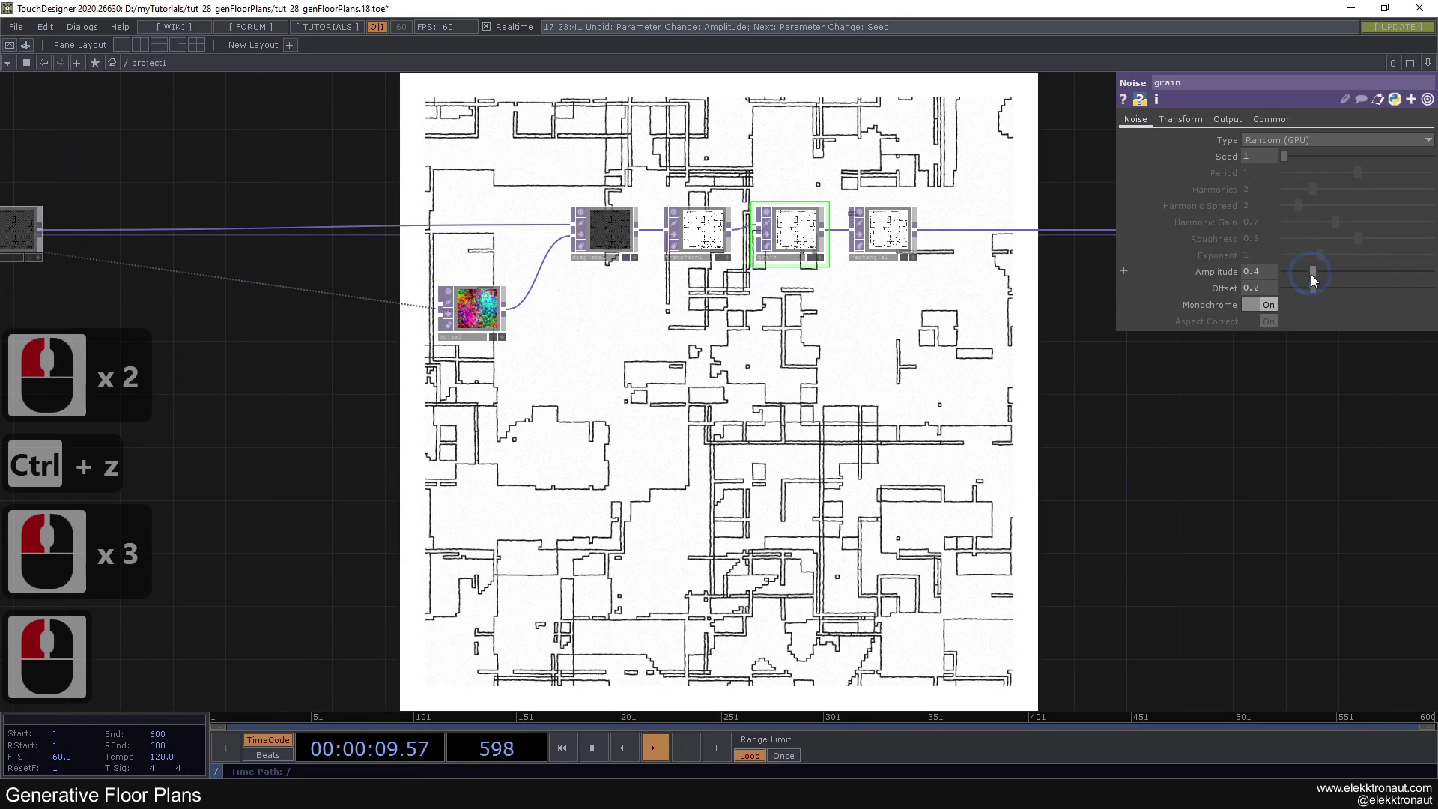
pyautogui.click(1401, 288)
pyautogui.press('ctrl+z')
pyautogui.click(807, 396)
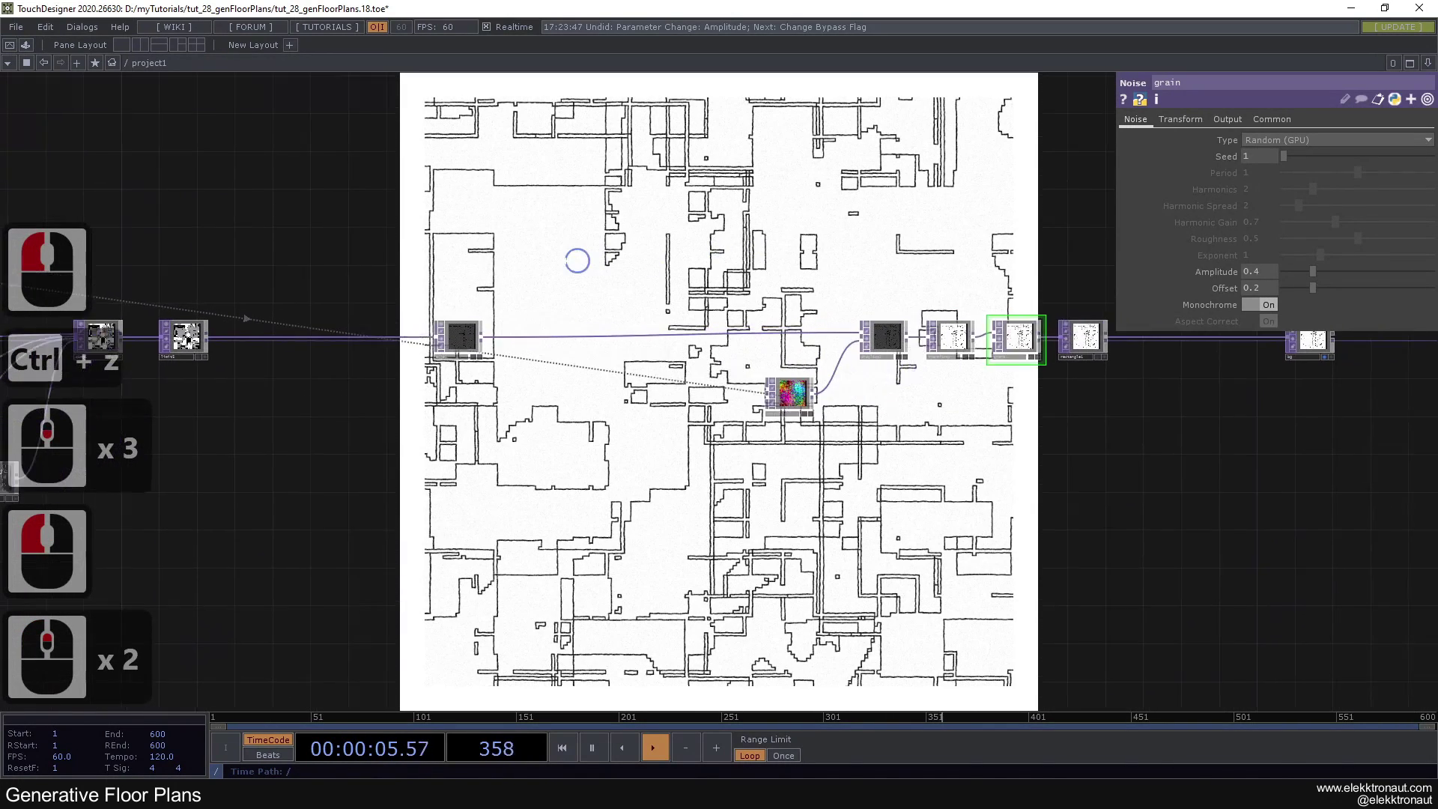
# Step: Collapse the displace, transform, grain and rectangle chain into a base named post and check its contents
pyautogui.click(579, 262)
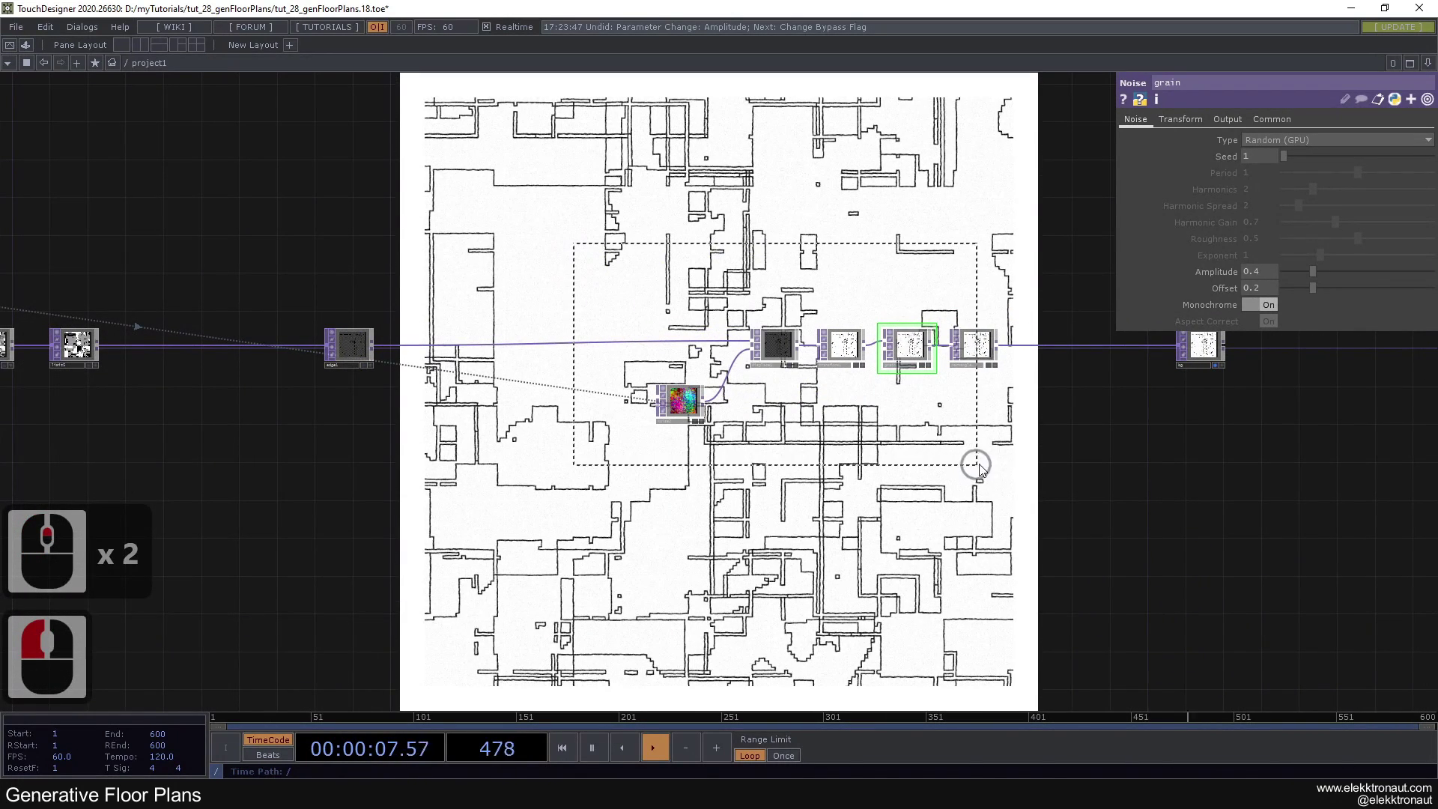
pyautogui.rightClick(1059, 477)
pyautogui.scroll(3)
pyautogui.rightClick(948, 455)
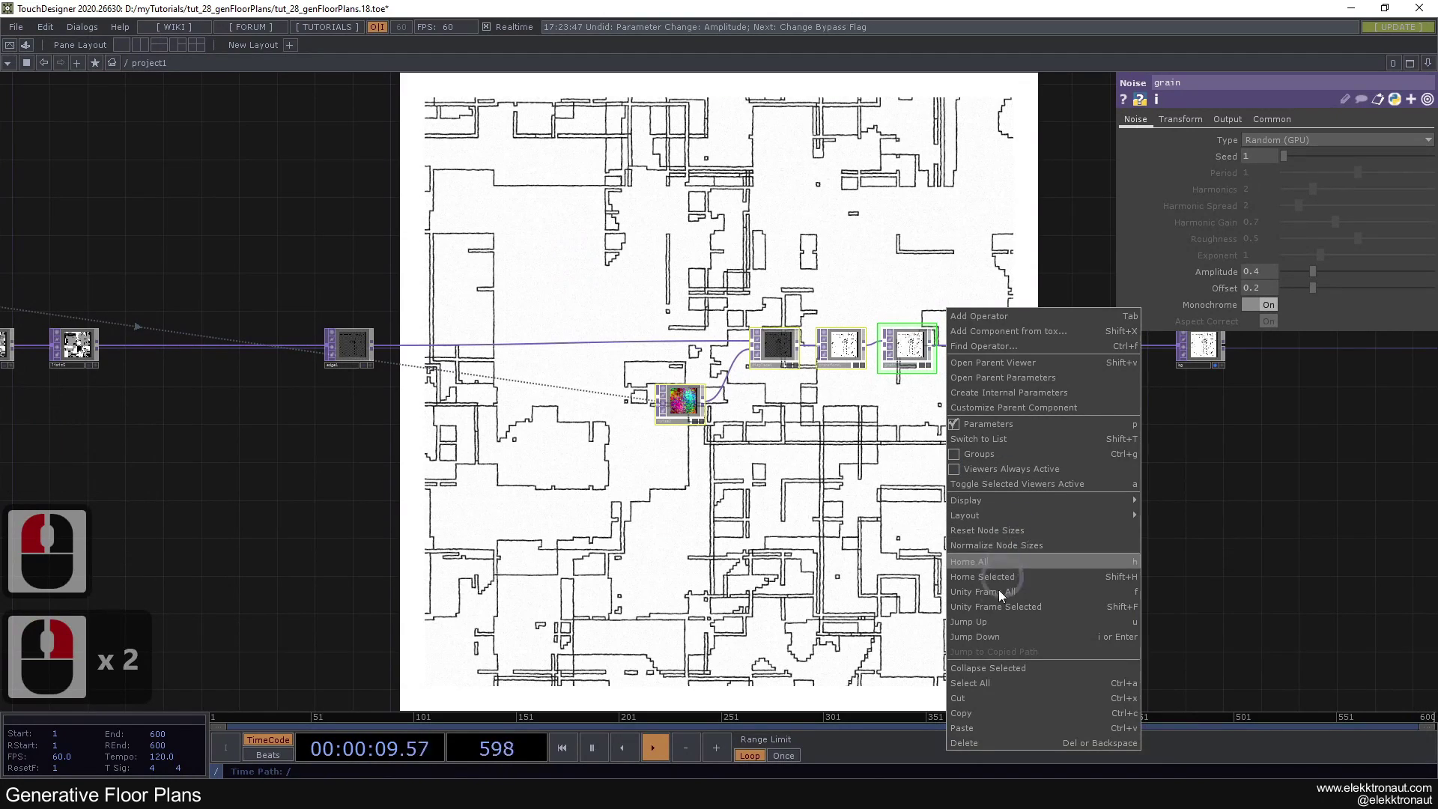
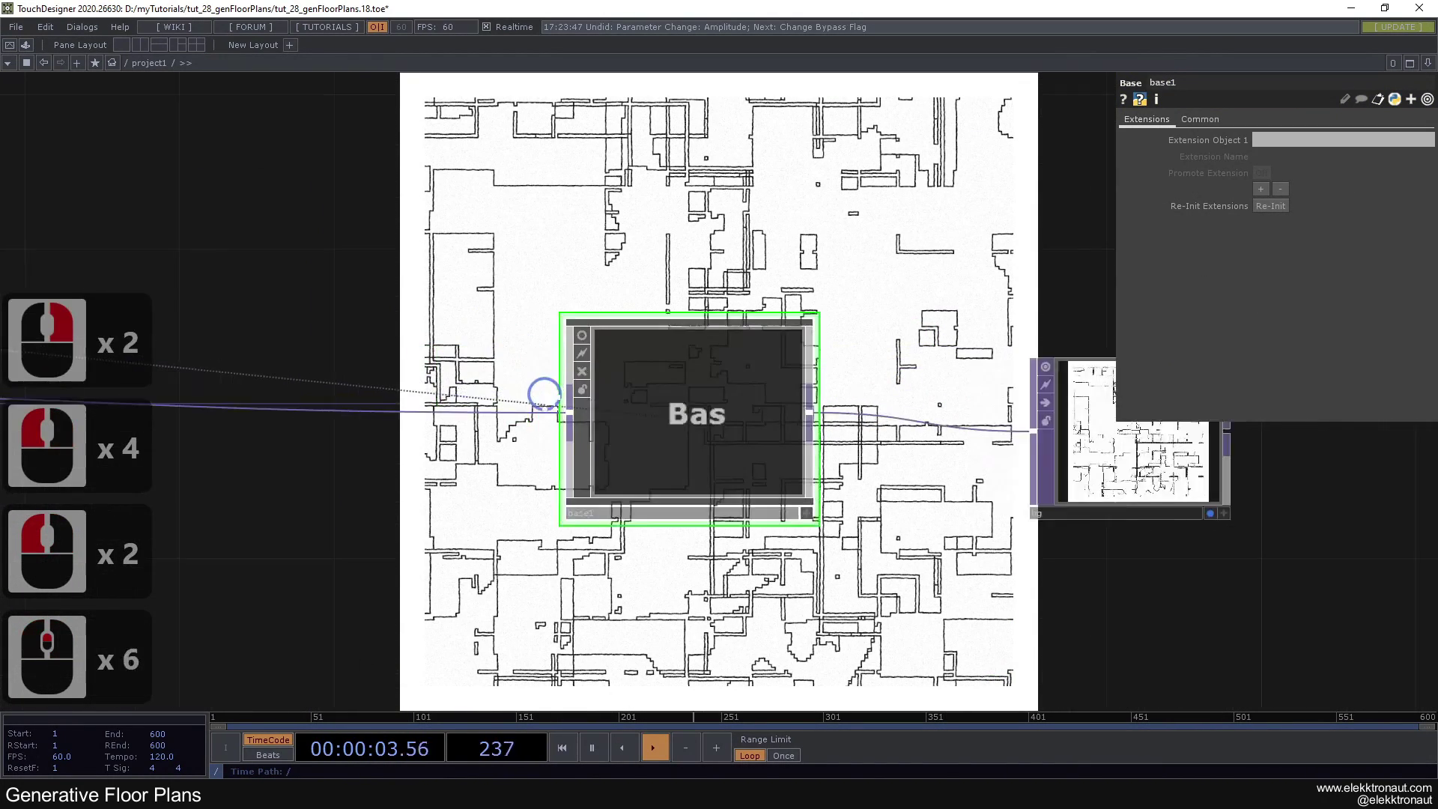
pyautogui.click(758, 162)
pyautogui.click(473, 465)
pyautogui.doubleClick(374, 449)
pyautogui.click(432, 451)
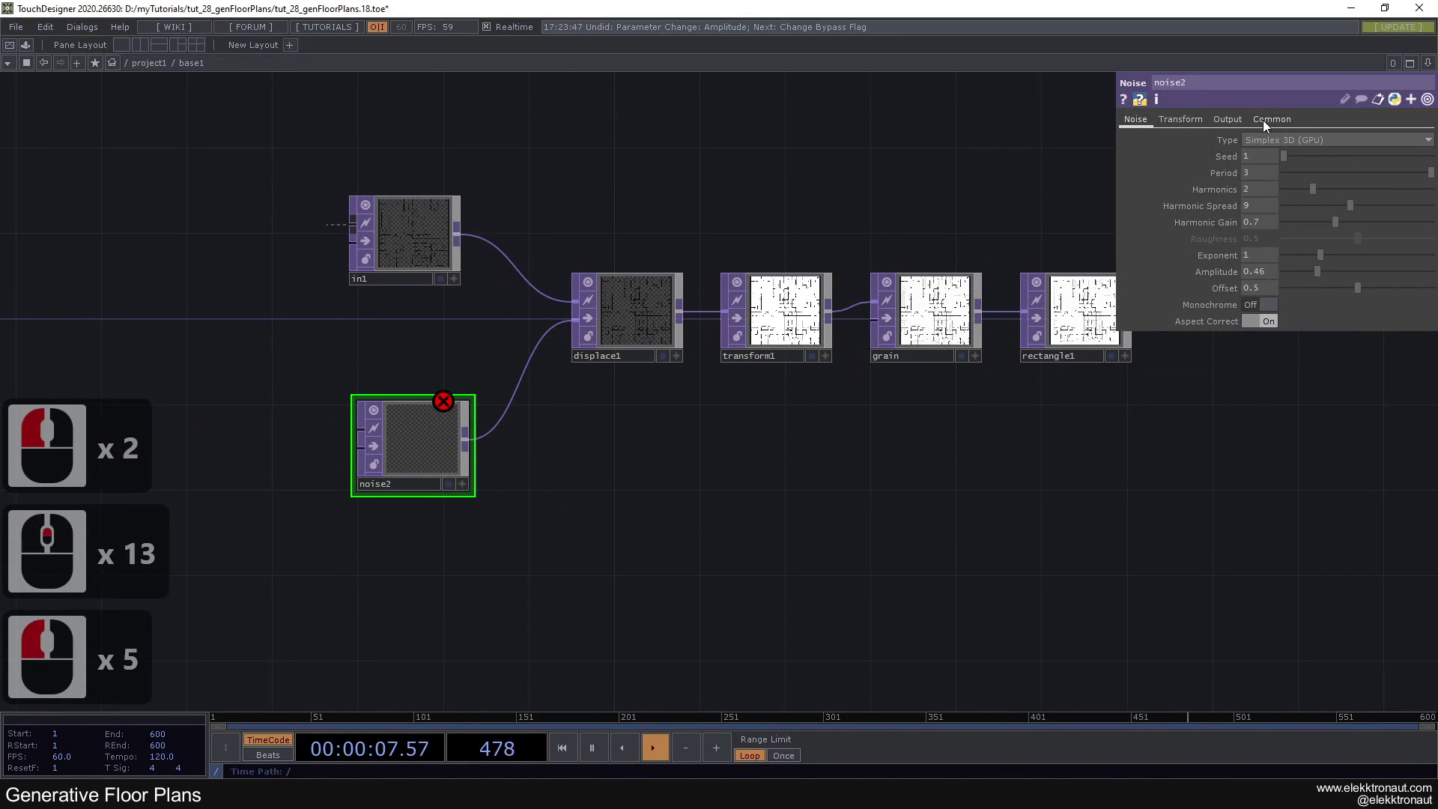
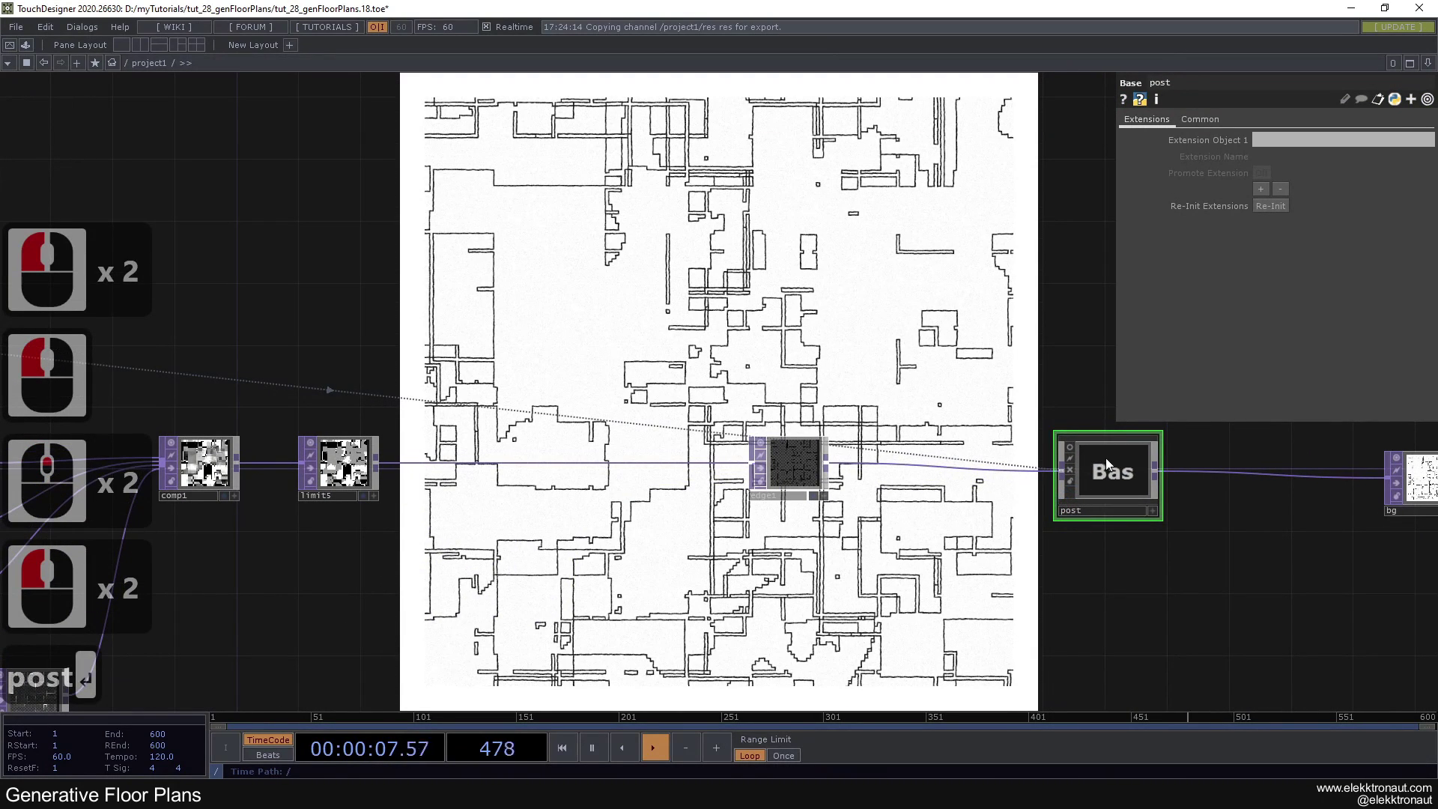
pyautogui.click(1115, 458)
pyautogui.press('c')
pyautogui.doubleClick(60, 697)
pyautogui.press('c')
pyautogui.click(1055, 484)
pyautogui.click(1070, 539)
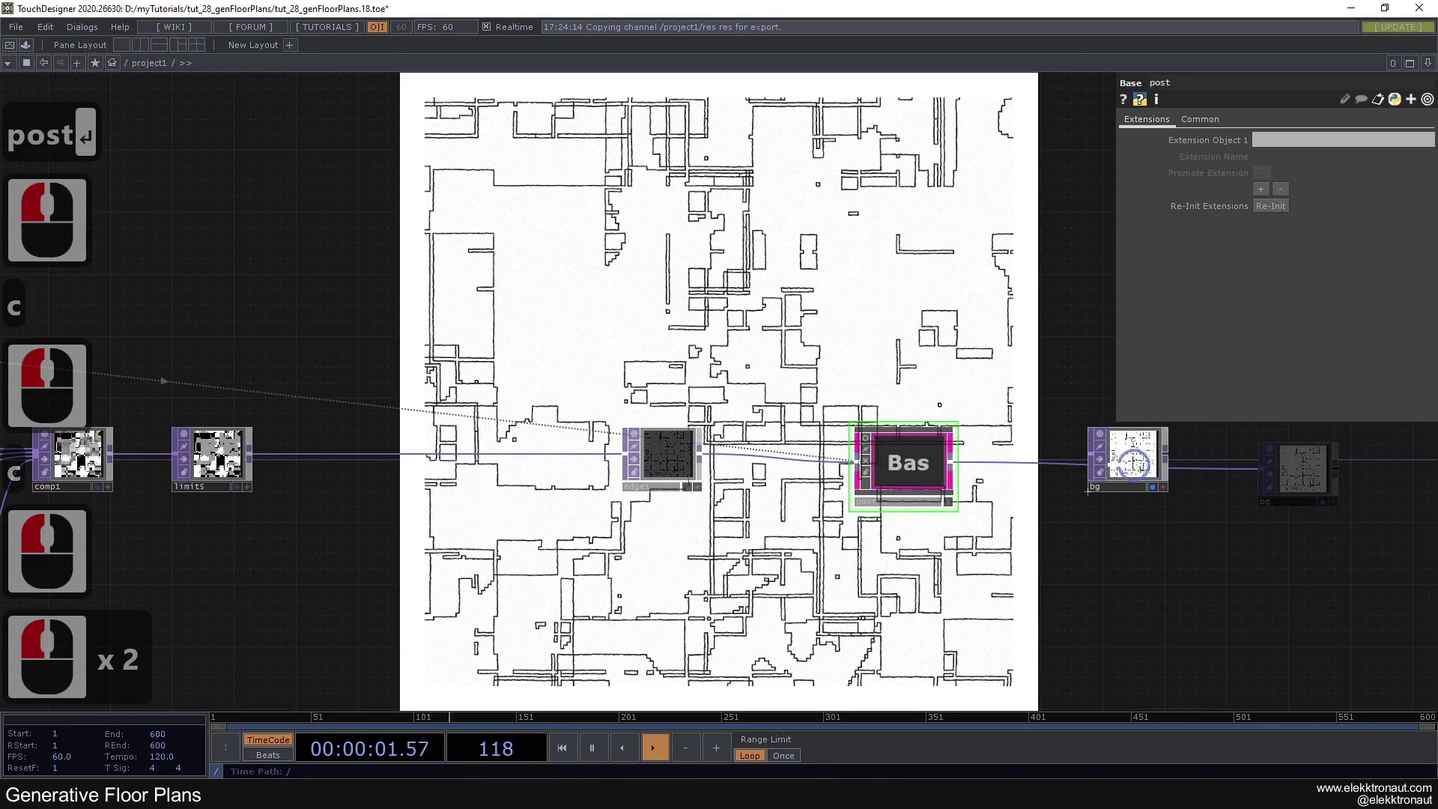
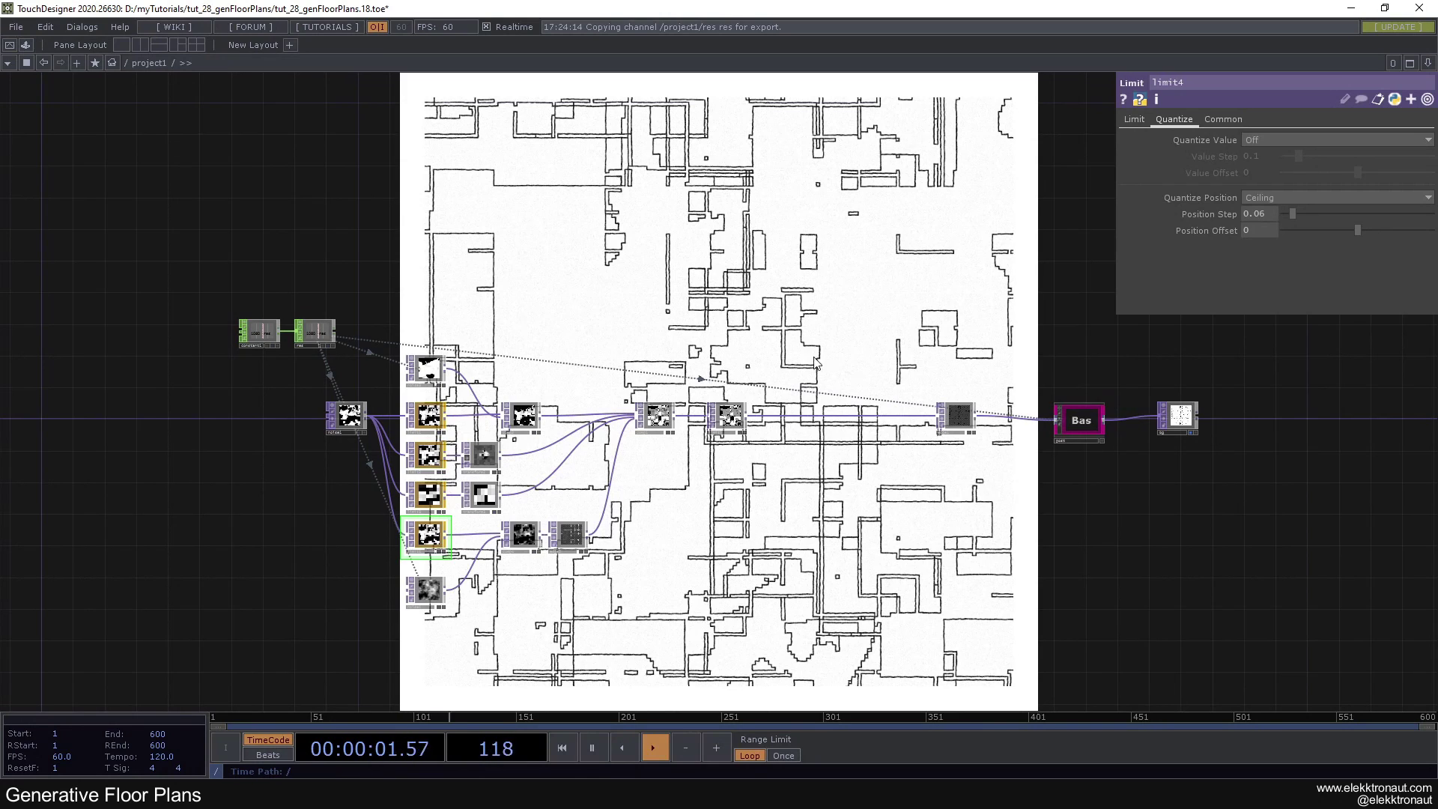
pyautogui.moveTo(779, 324); pyautogui.dragTo(818, 323)
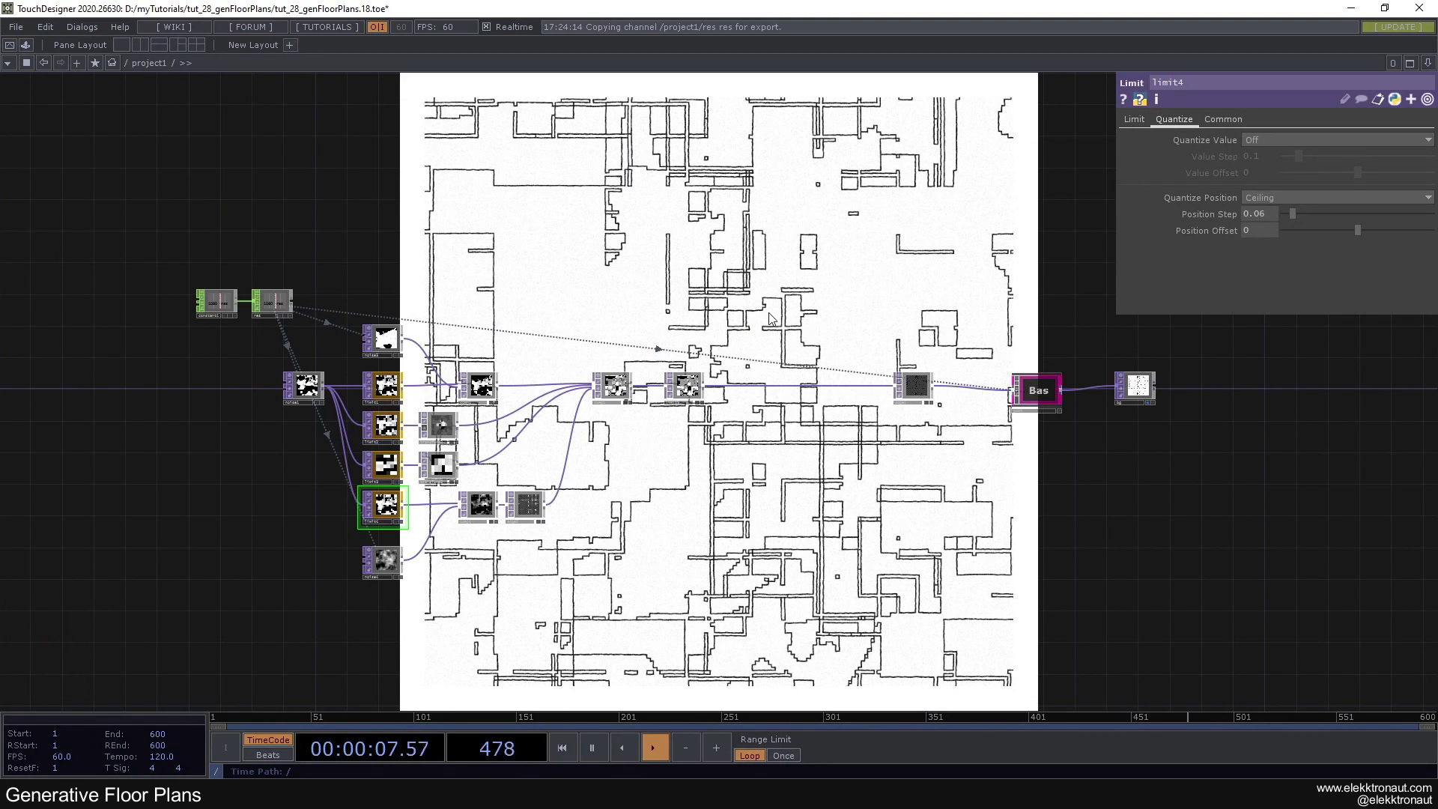